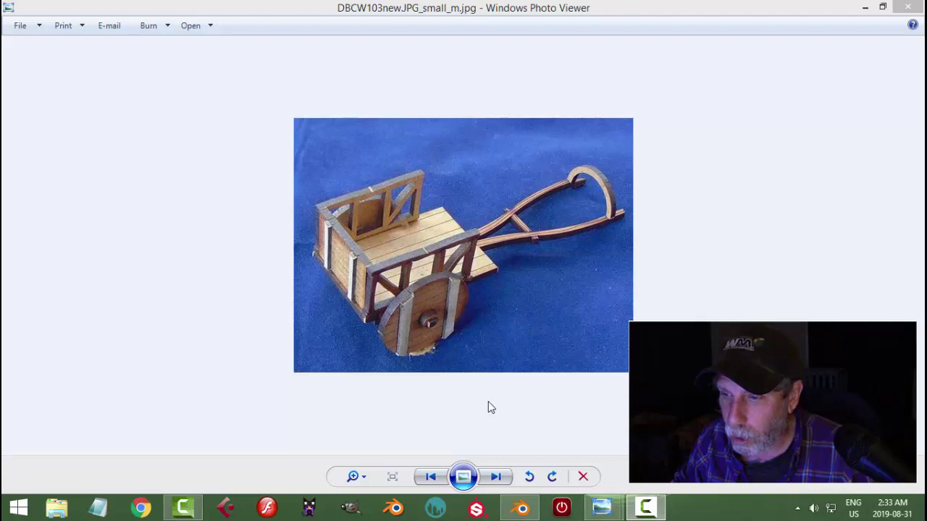
Leave the cart reference photo and bring Blender's 3D scene to the front.
middle_click(556, 321)
click(502, 103)
Delete all default objects and add a flat plane, viewed from straight above.
key(a)
key(x)
middle_click(522, 251)
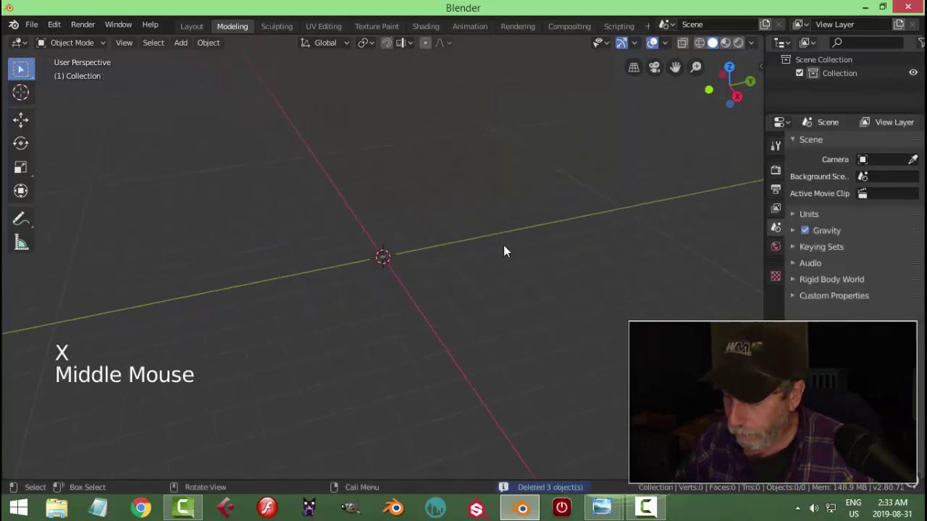
key(KP_7)
scroll(up, 3)
key(shift+a)
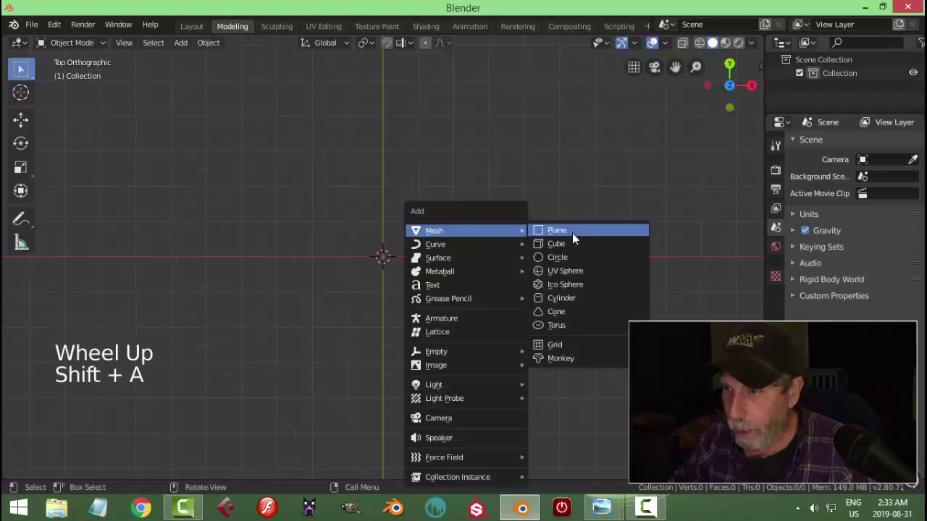
scroll(up, 3)
key(Tab)
Scale the plane into a long narrow strip and extrude it into a thin plank.
scroll(up, 3)
key(s)
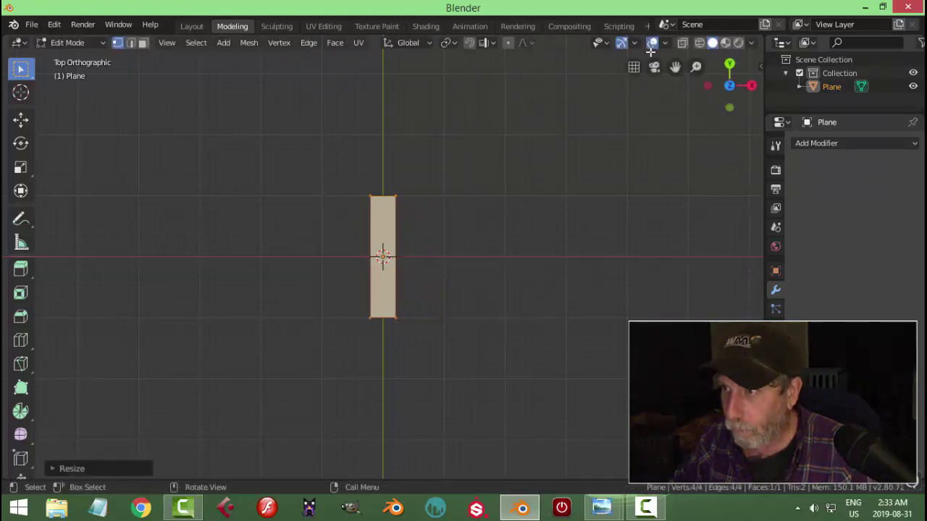
click(669, 48)
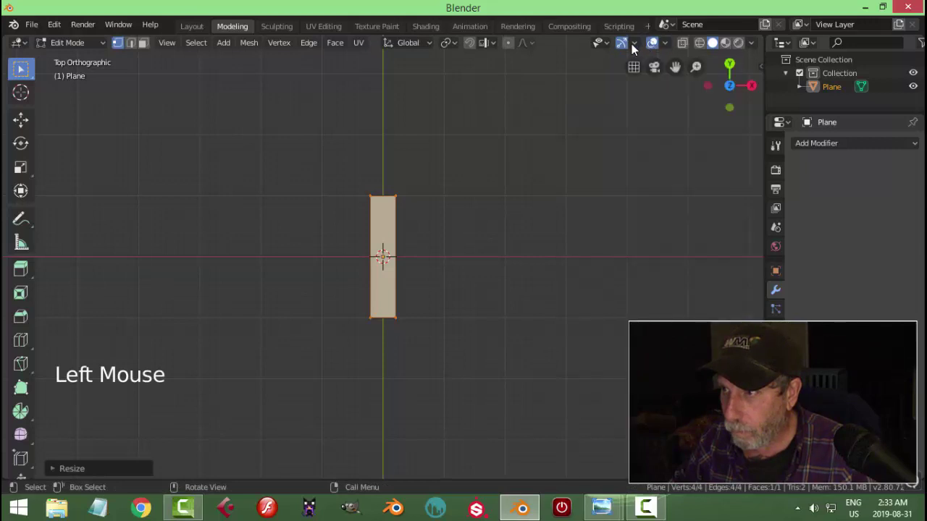
click(634, 48)
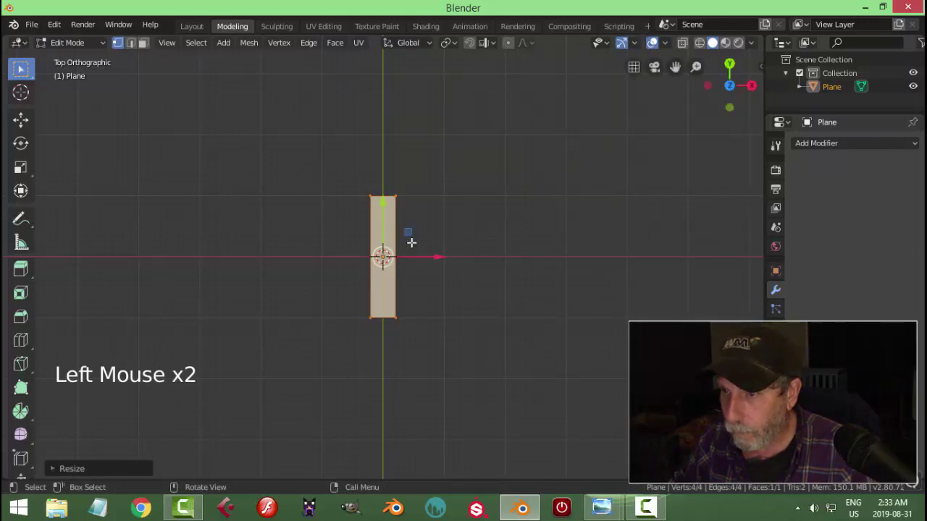
key(s)
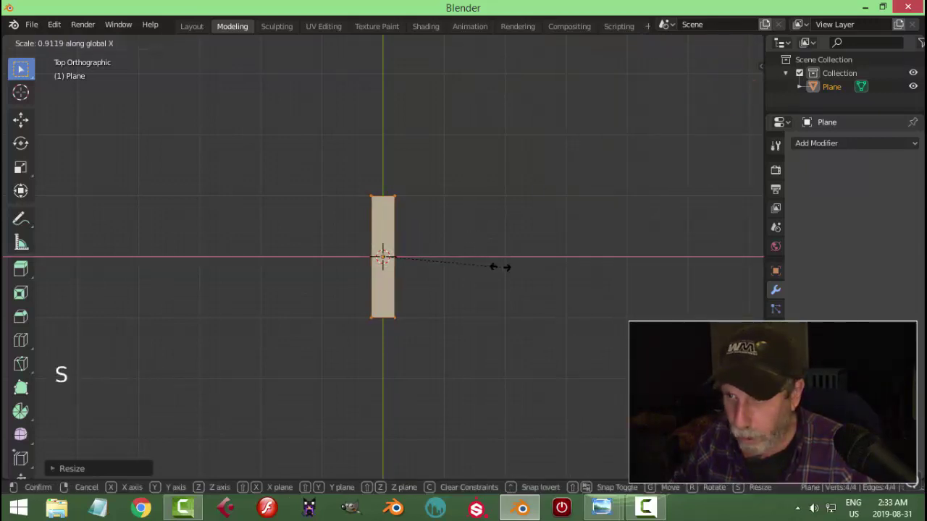
key(s)
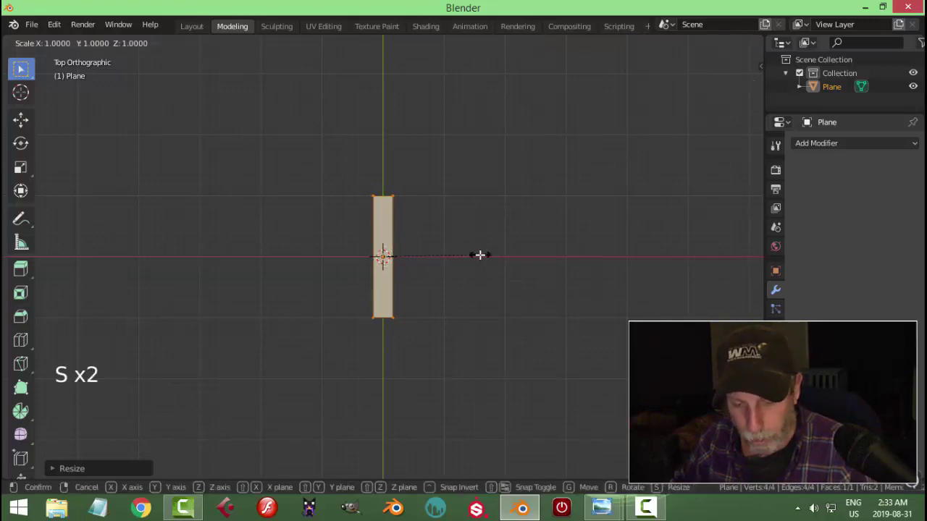
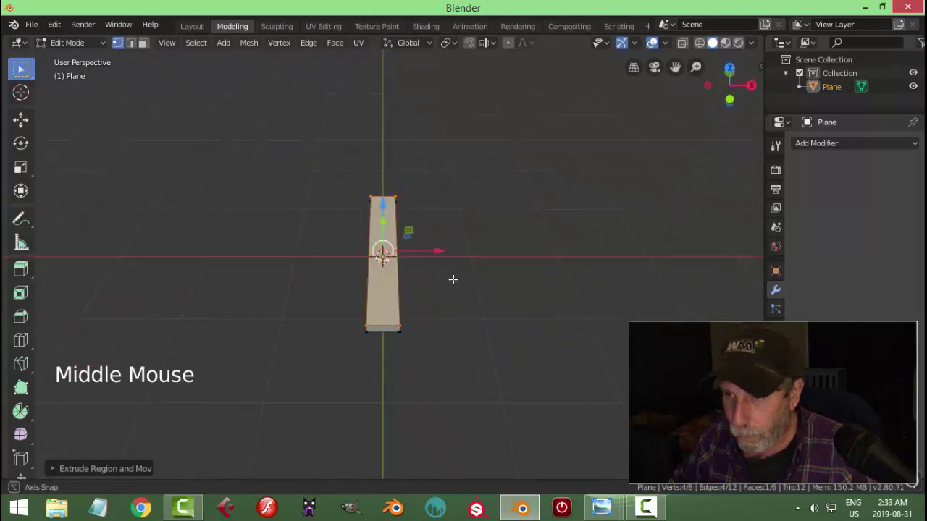
key(Tab)
middle_click(477, 287)
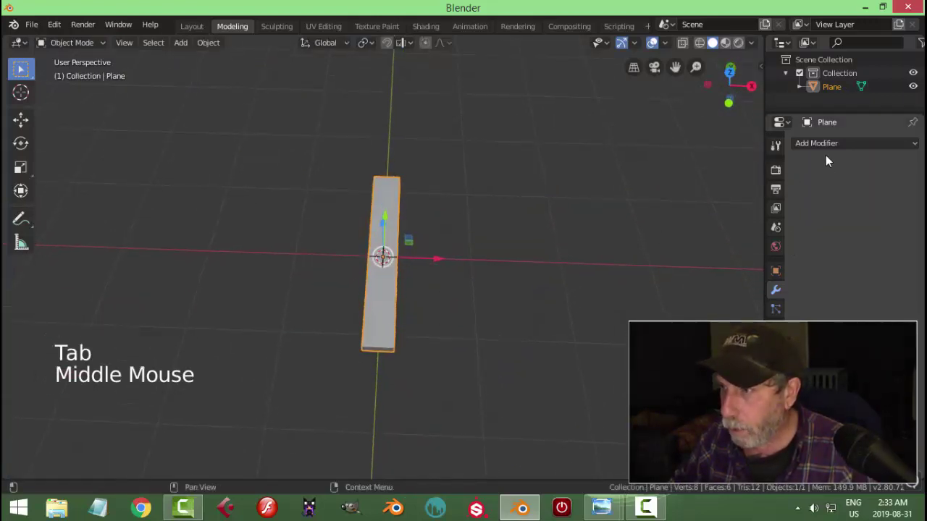
Add a two-segment bevel of about 0.015 m to round the plank's edges.
click(829, 147)
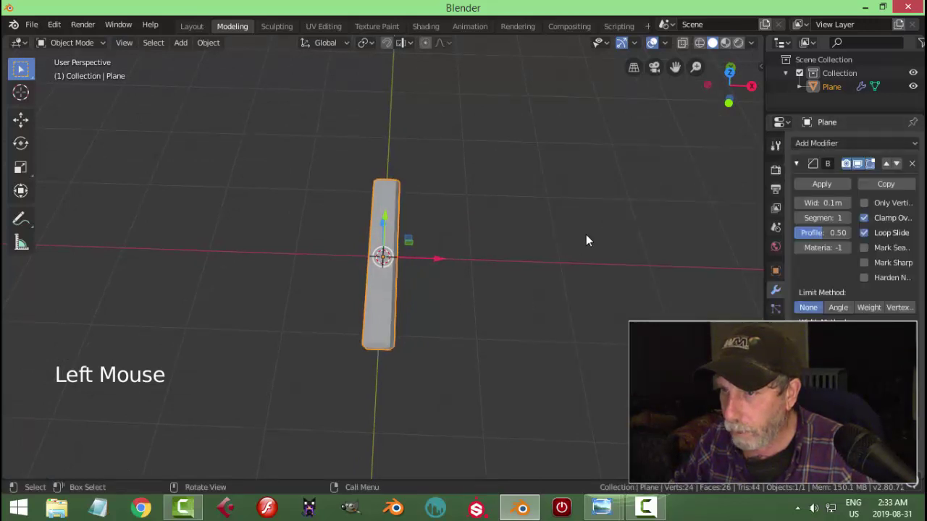
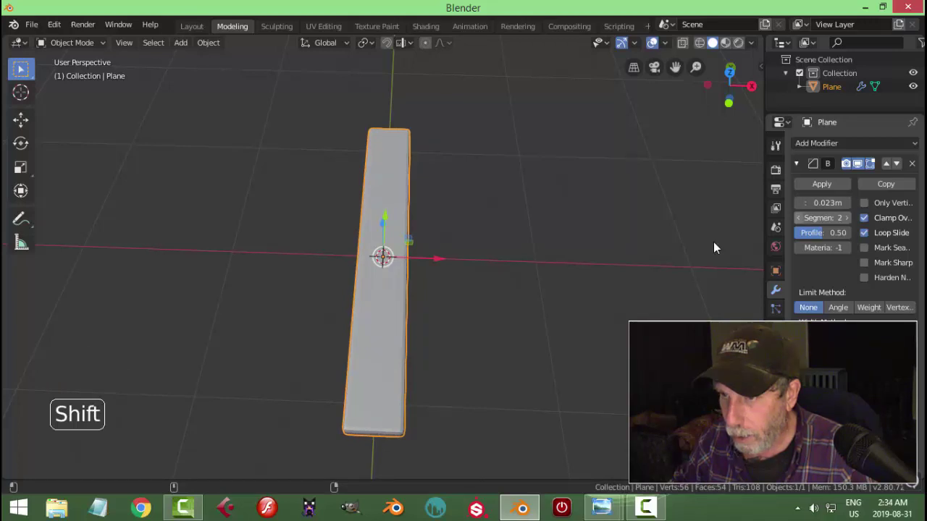
middle_click(545, 253)
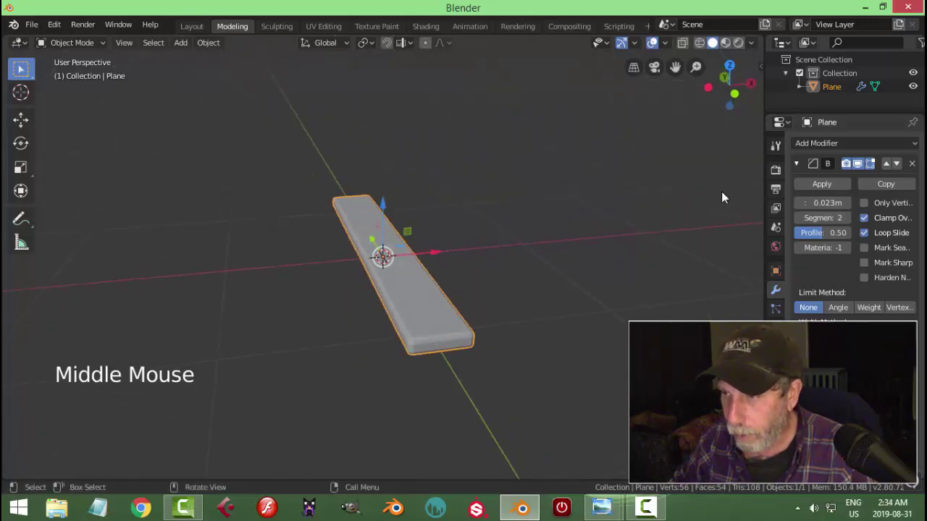
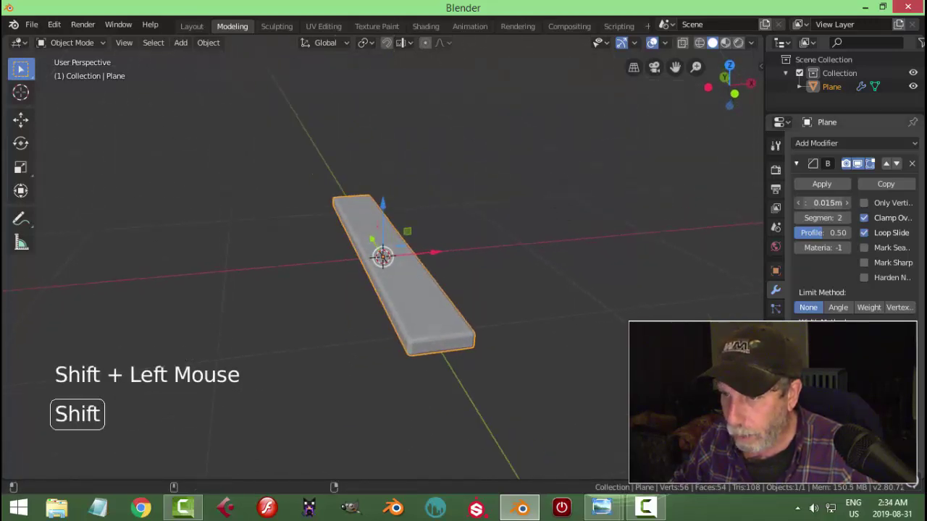
scroll(down, 3)
middle_click(546, 255)
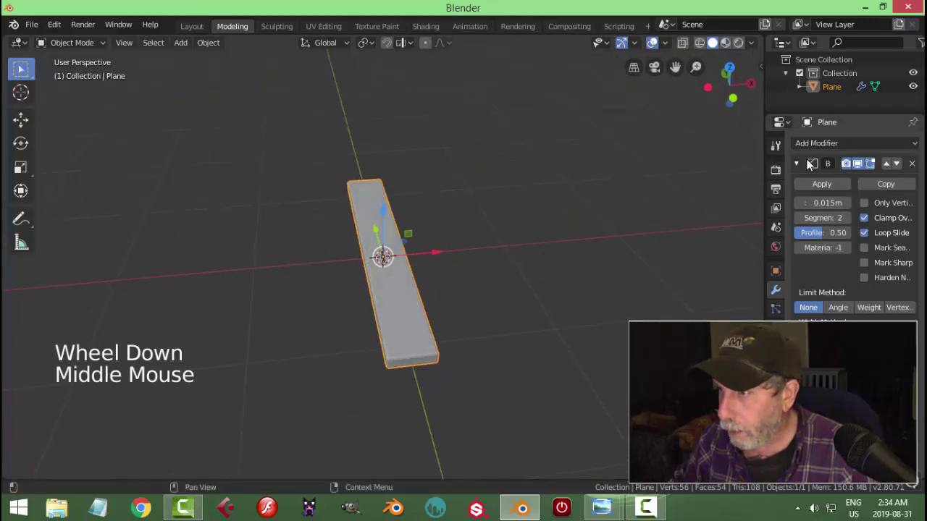
click(806, 162)
Array the plank into six side-by-side boards and move the bed to centre it.
click(818, 142)
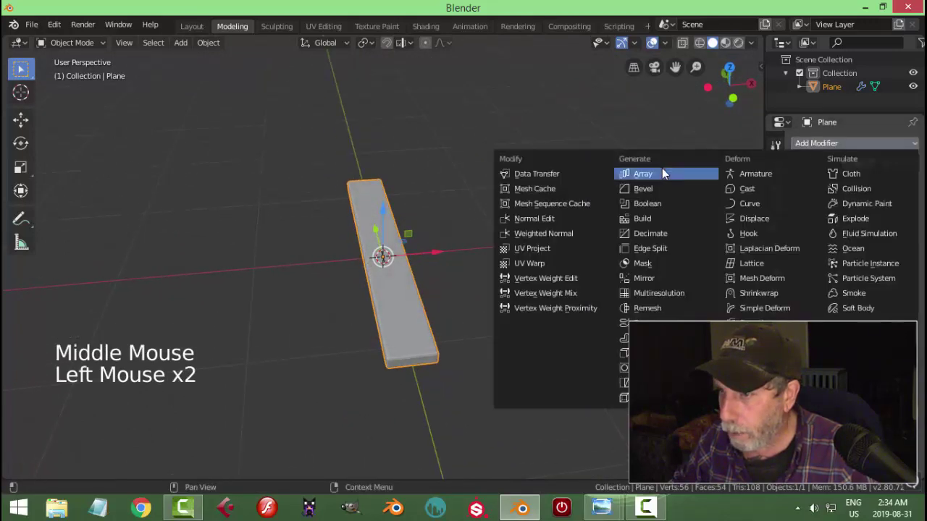
middle_click(610, 262)
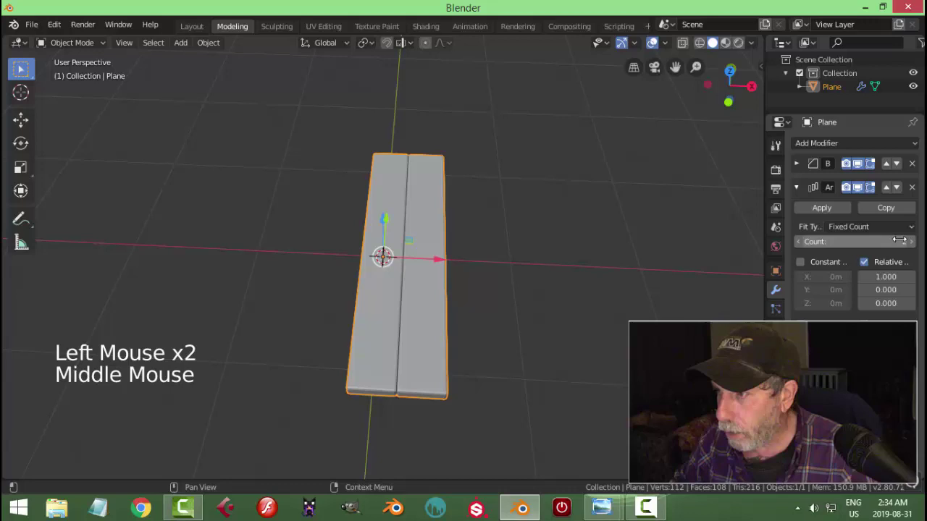
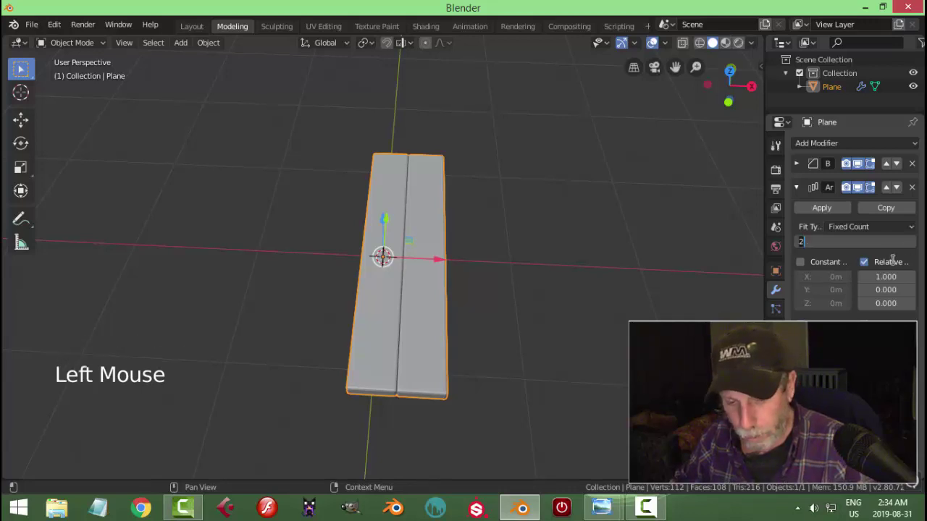
scroll(down, 3)
key(KP_7)
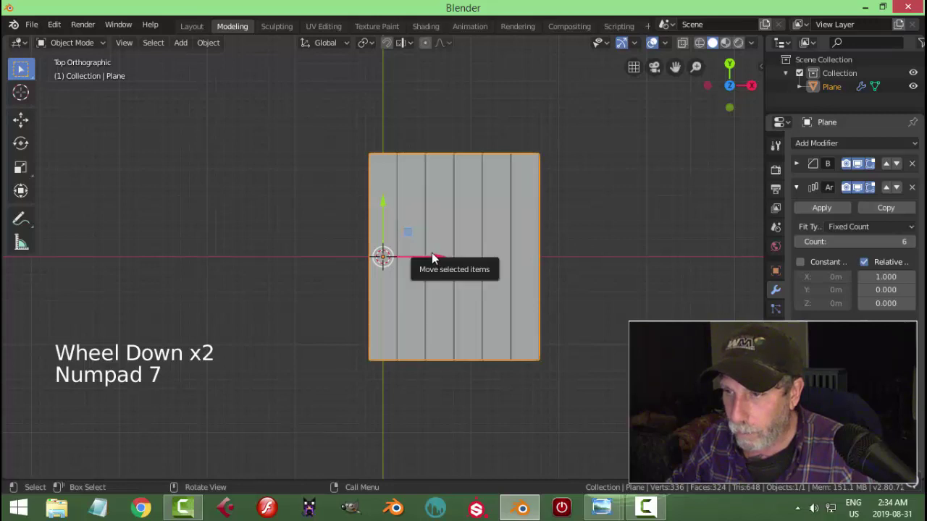
click(441, 259)
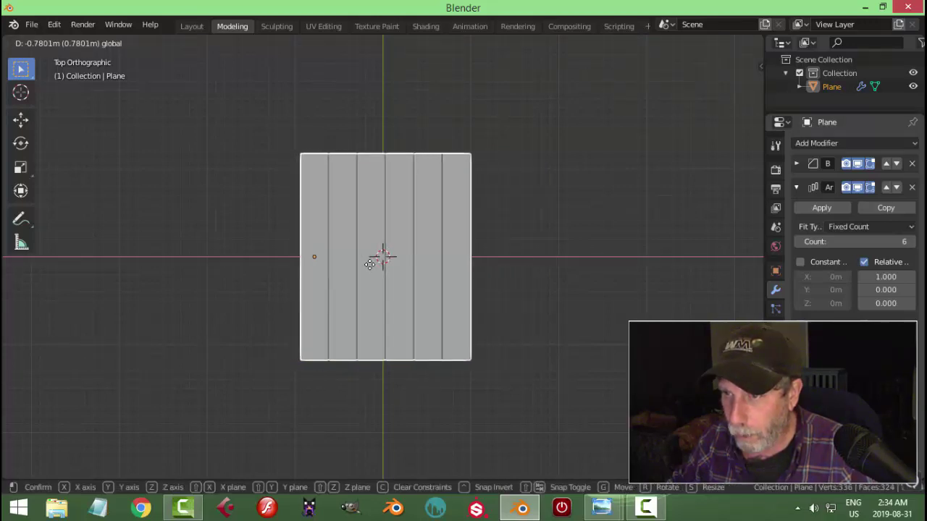
Duplicate the plank bed in place and apply the array on the copy.
middle_click(503, 285)
middle_click(497, 304)
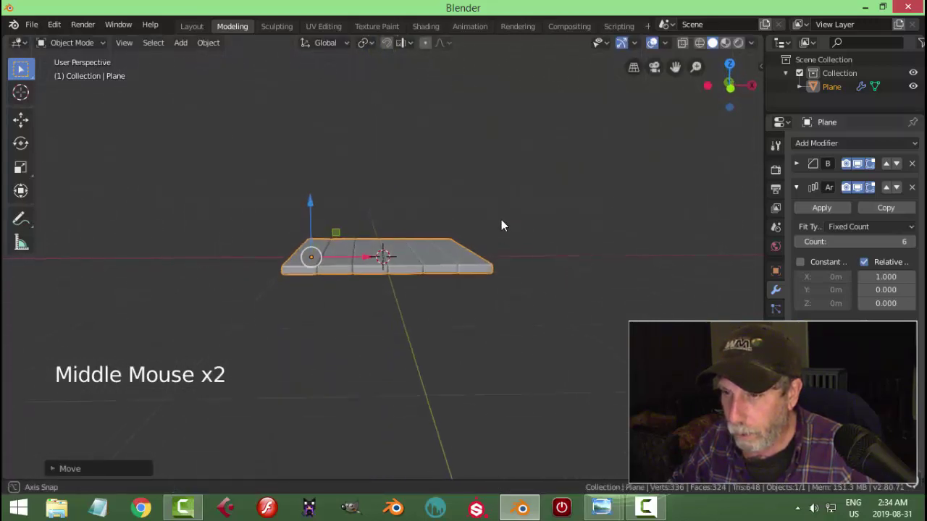
scroll(down, 3)
middle_click(502, 263)
middle_click(503, 288)
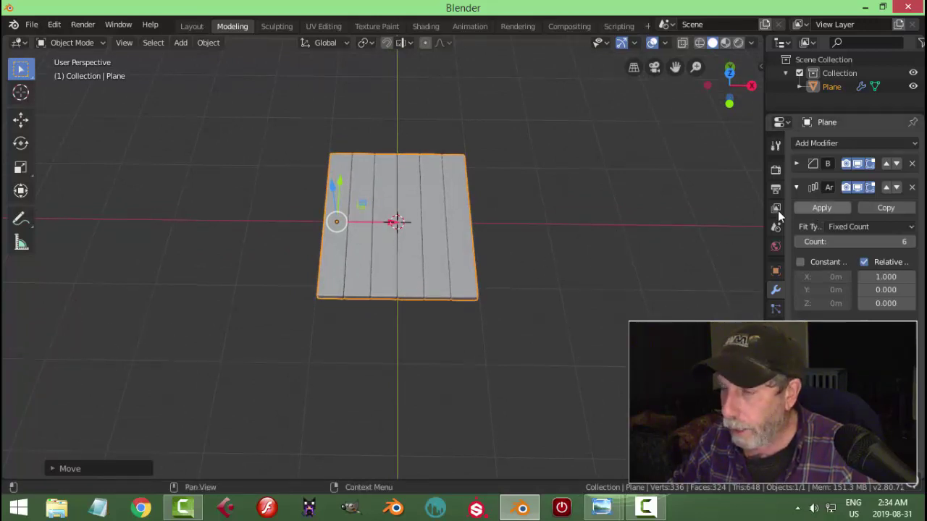
key(shift+d)
click(399, 226)
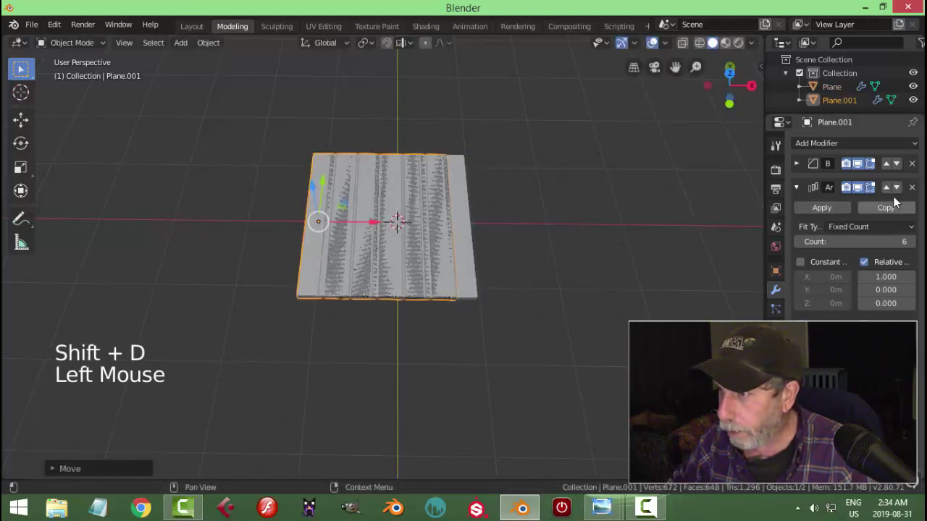
click(918, 193)
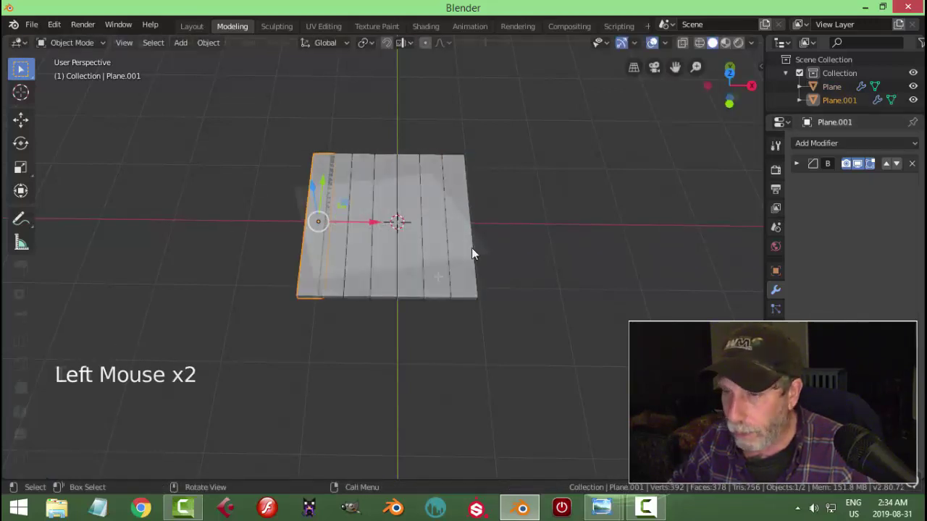
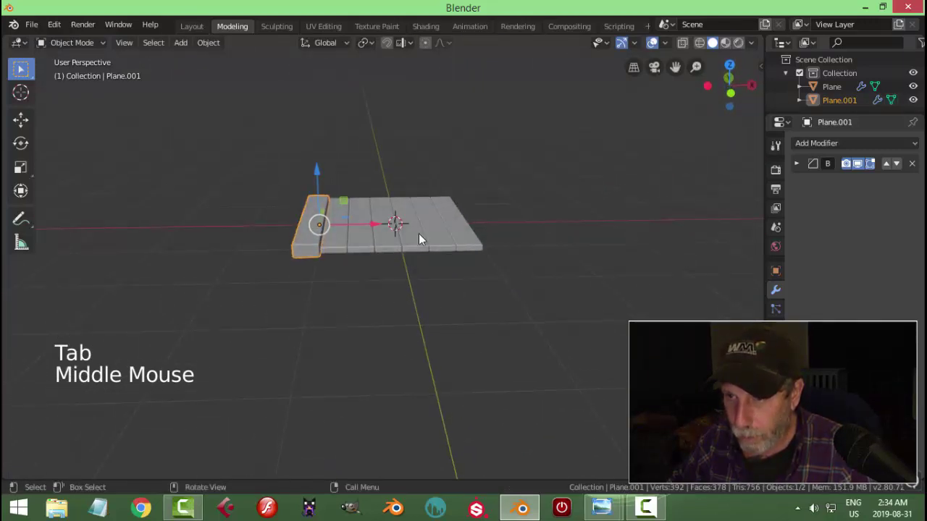
Duplicate a plank and place it as a beam along the bed's edge.
click(381, 229)
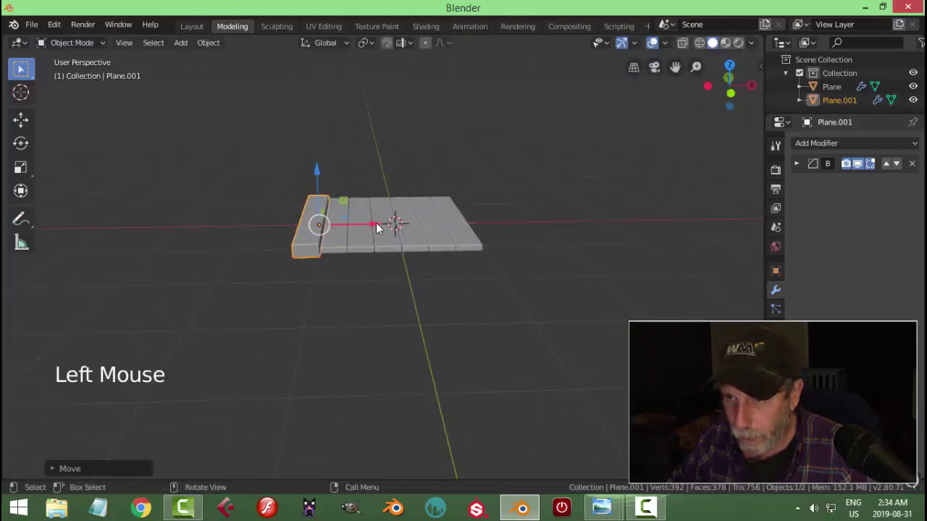
key(shift+d)
click(376, 227)
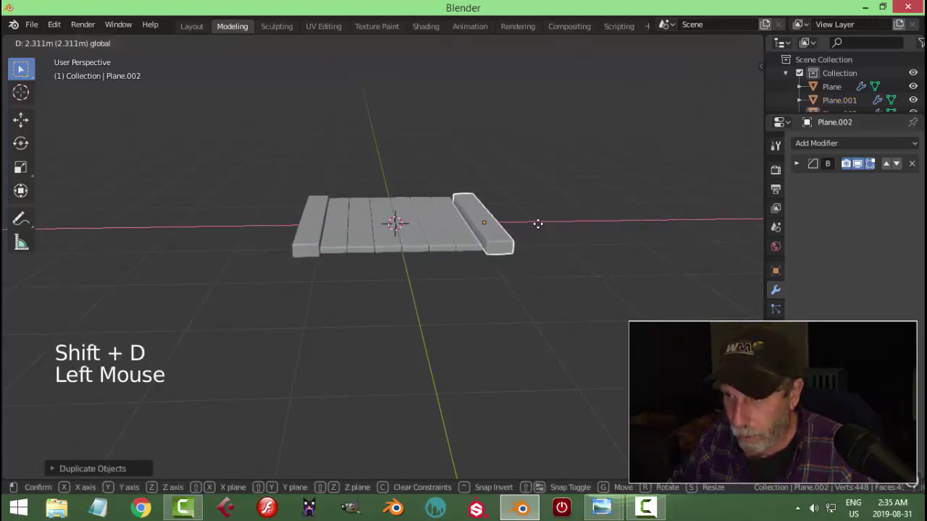
key(alt+a)
middle_click(483, 242)
scroll(down, 3)
middle_click(448, 248)
Select all bed pieces and scale them together, then deselect.
key(a)
middle_click(477, 248)
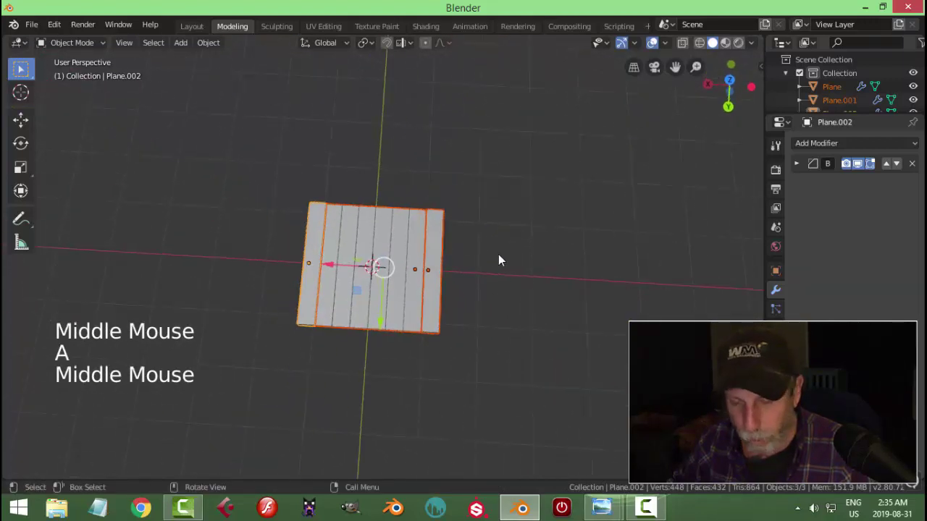
key(s)
middle_click(495, 273)
scroll(up, 3)
middle_click(476, 274)
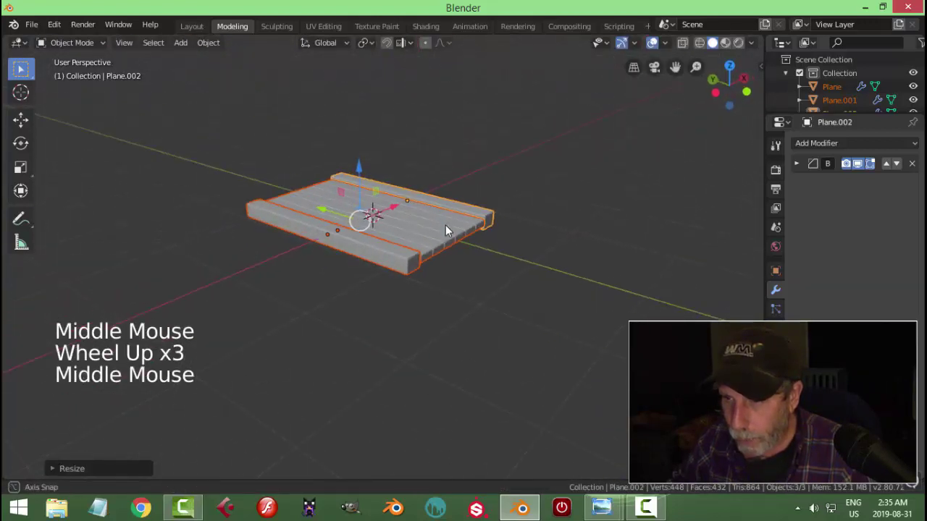
key(alt+a)
Select one bed piece and duplicate it in side view to start the next part.
middle_click(461, 251)
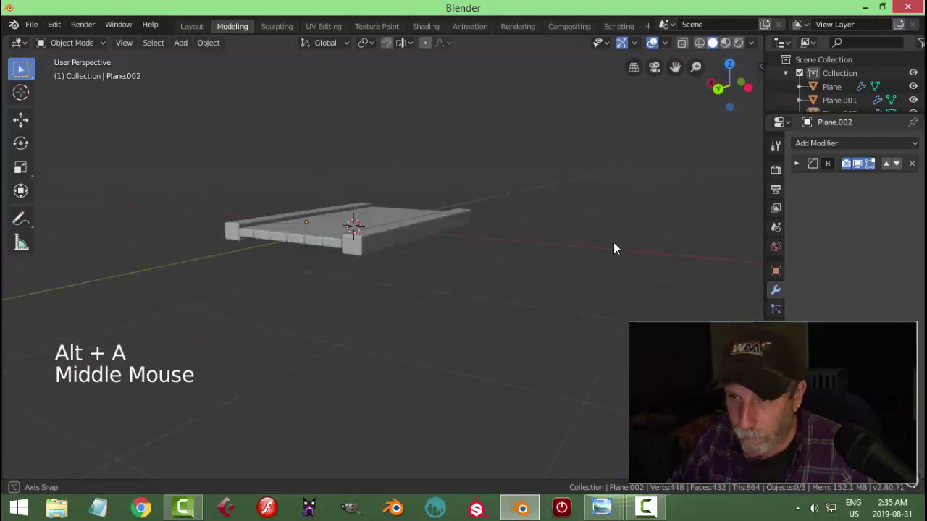
scroll(up, 3)
scroll(down, 3)
middle_click(469, 287)
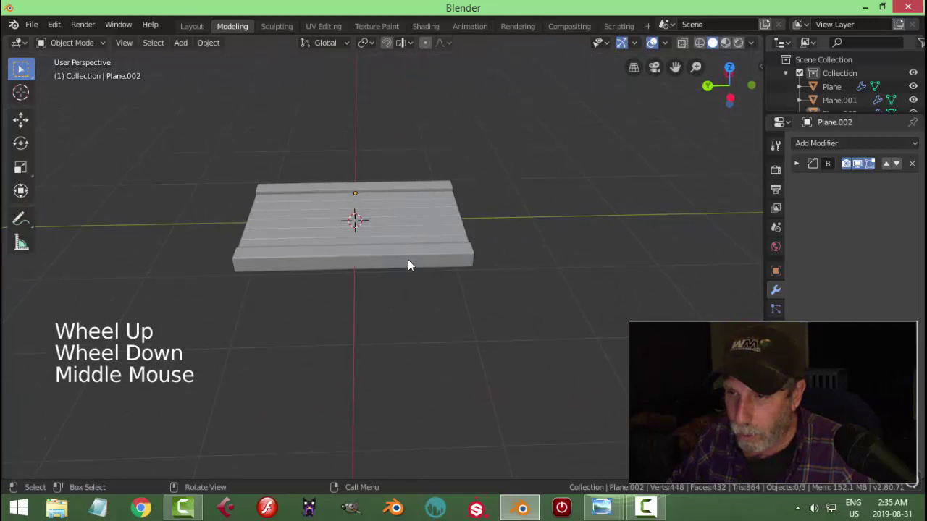
click(415, 260)
middle_click(423, 293)
key(shift+d)
key(ctrl+KP_3)
scroll(up, 3)
middle_click(418, 311)
Shorten a copied bed plank from the side and place it above the bed as the top rail.
scroll(up, 3)
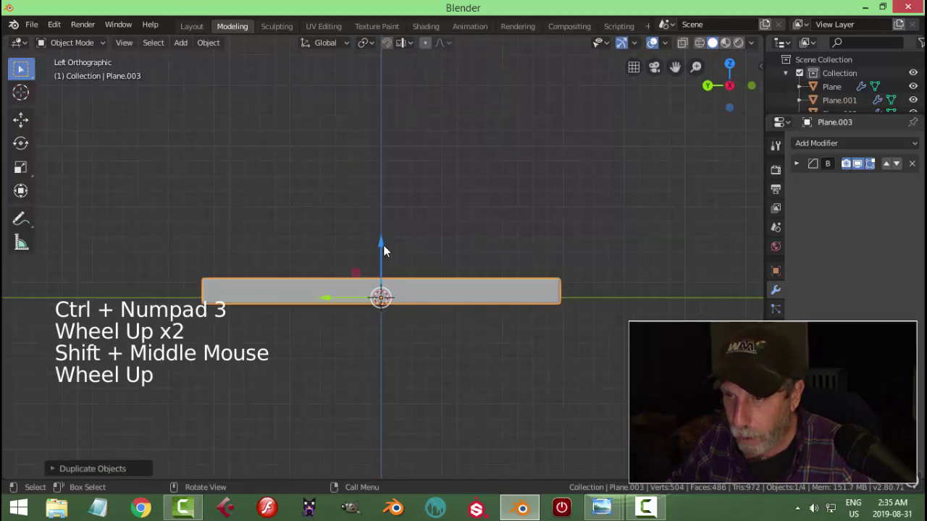
click(388, 250)
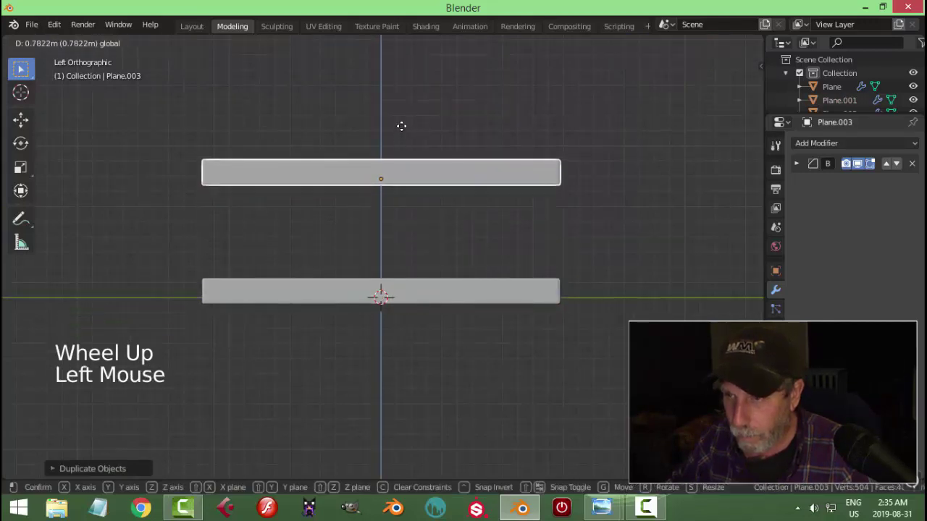
middle_click(574, 215)
scroll(down, 3)
middle_click(420, 283)
middle_click(500, 264)
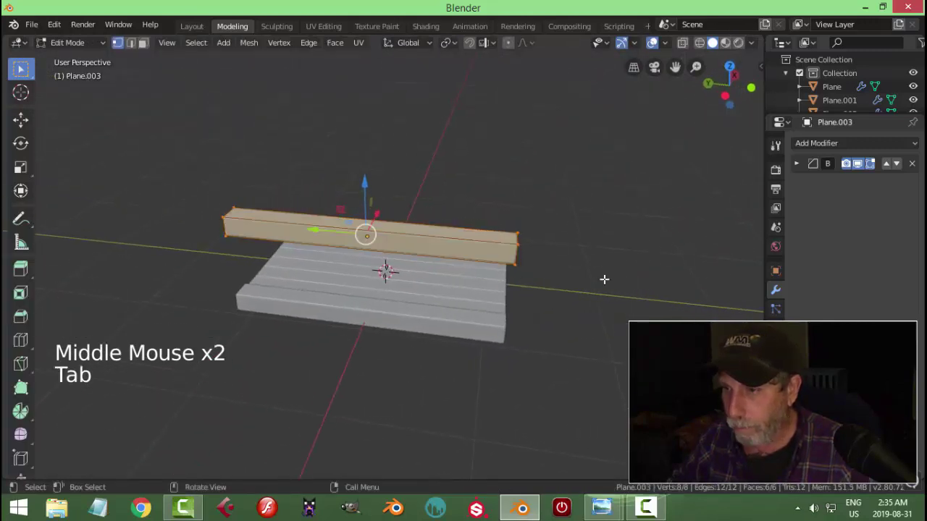
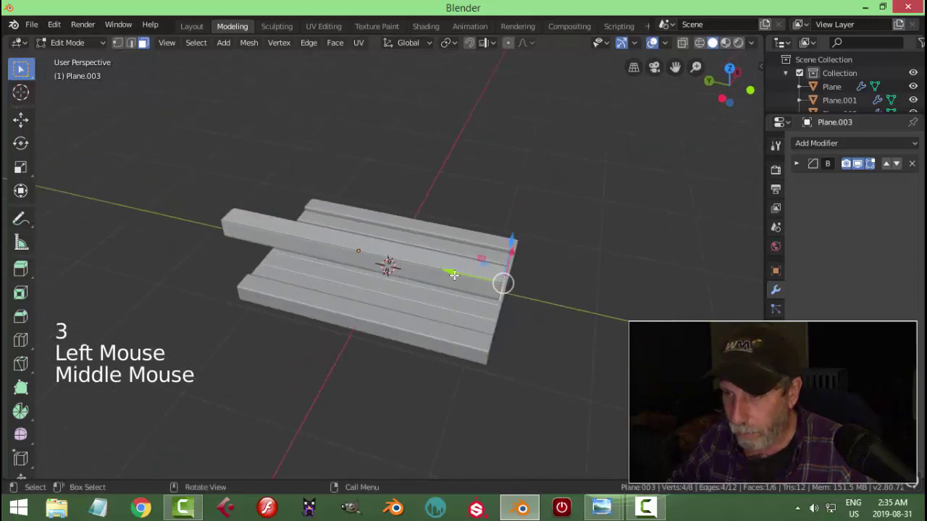
key(ctrl+KP_3)
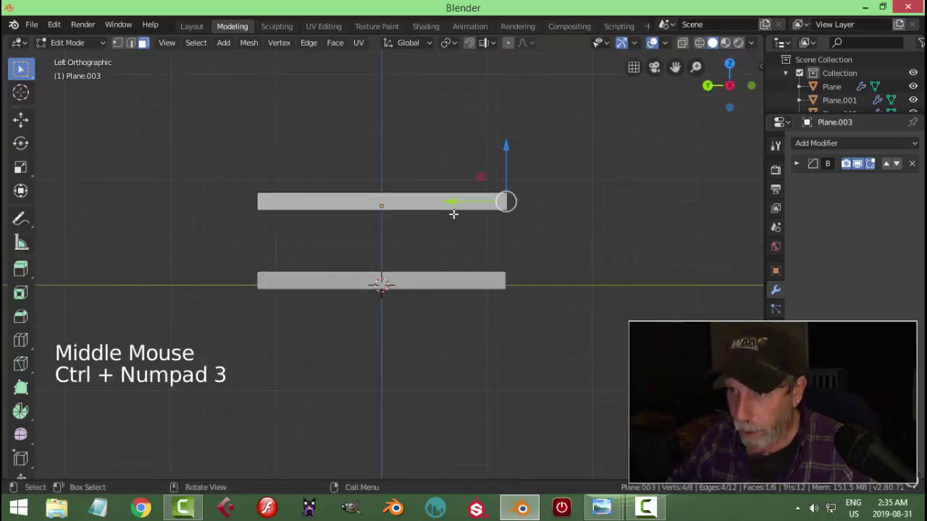
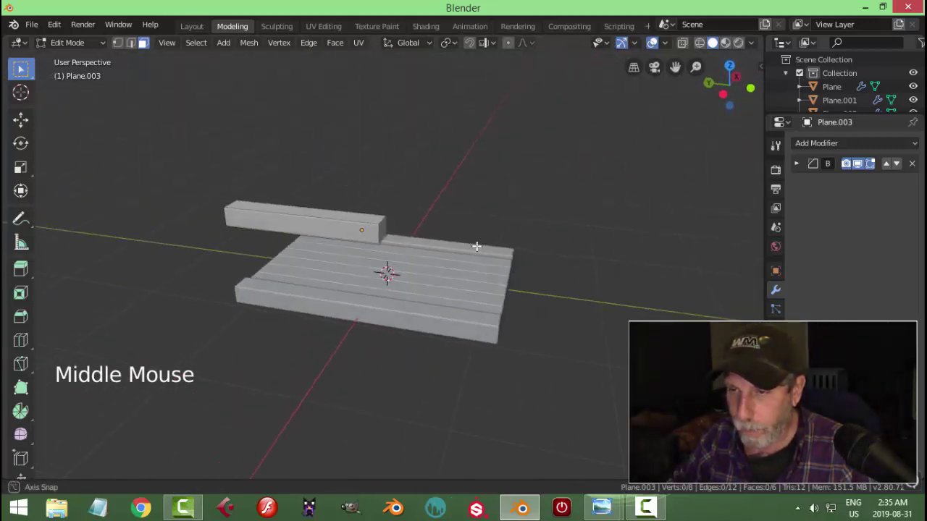
key(Tab)
middle_click(468, 275)
middle_click(485, 260)
middle_click(496, 262)
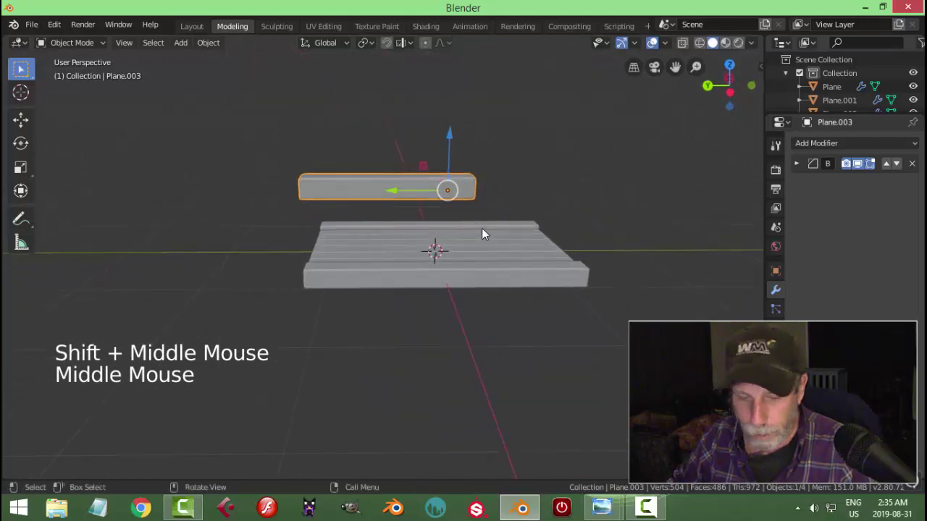
Duplicate the rail, rotate it 90° on X and shorten it into an upright post.
key(shift+d)
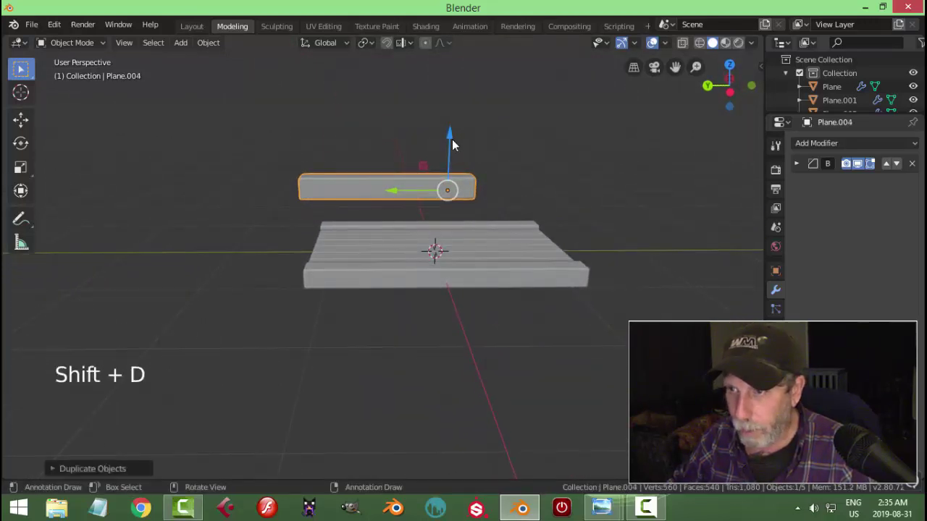
click(457, 141)
middle_click(516, 227)
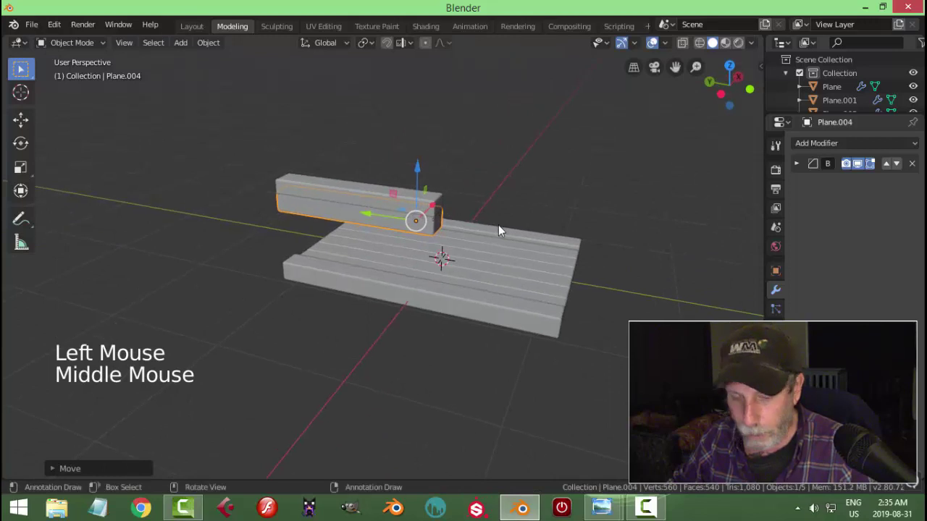
key(r)
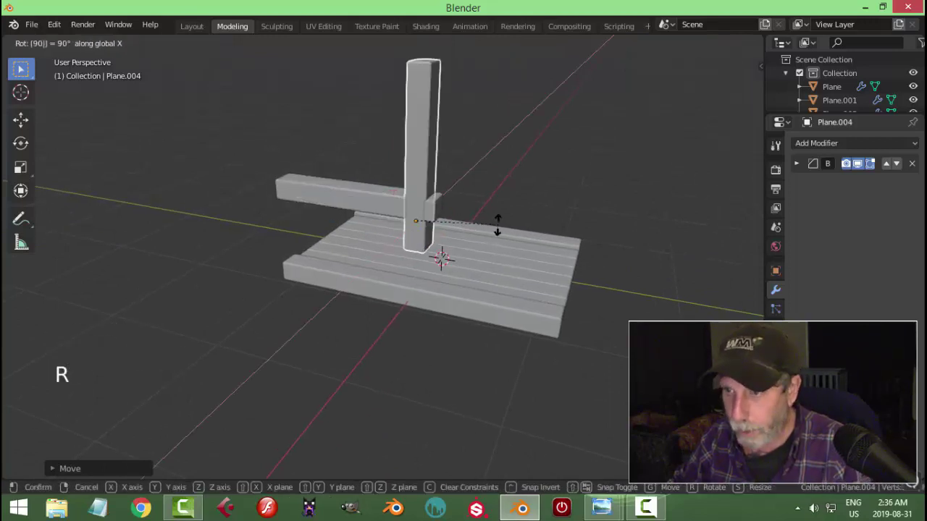
middle_click(516, 218)
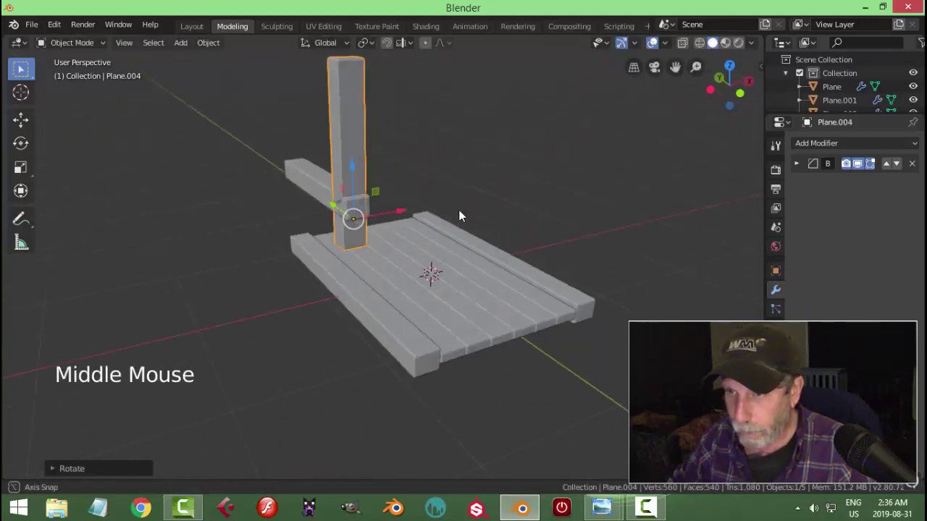
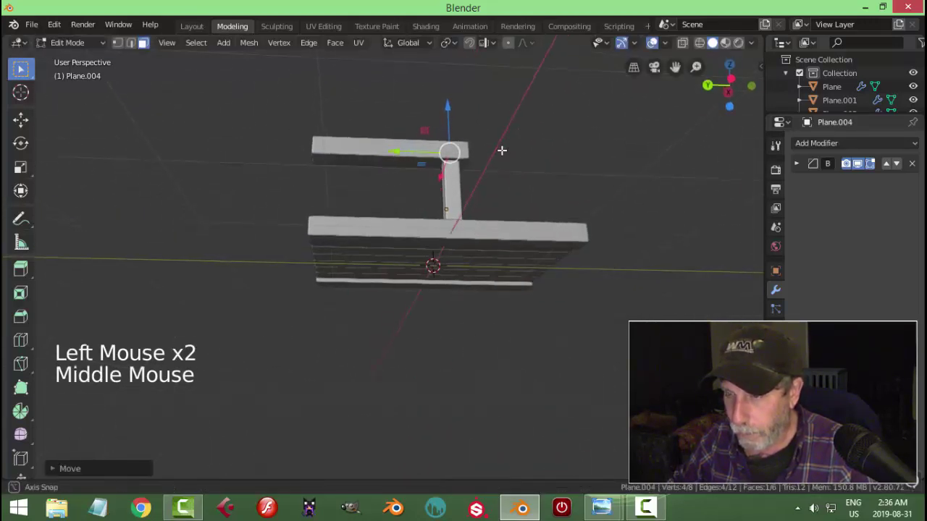
key(Tab)
Set the post's origin to its geometry and apply its rotation and scale.
middle_click(492, 247)
scroll(up, 3)
click(210, 45)
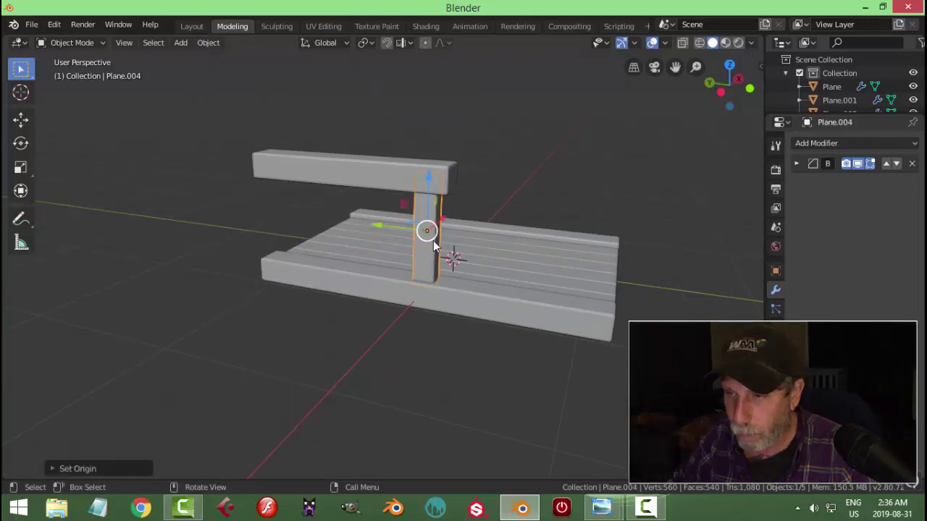
middle_click(508, 249)
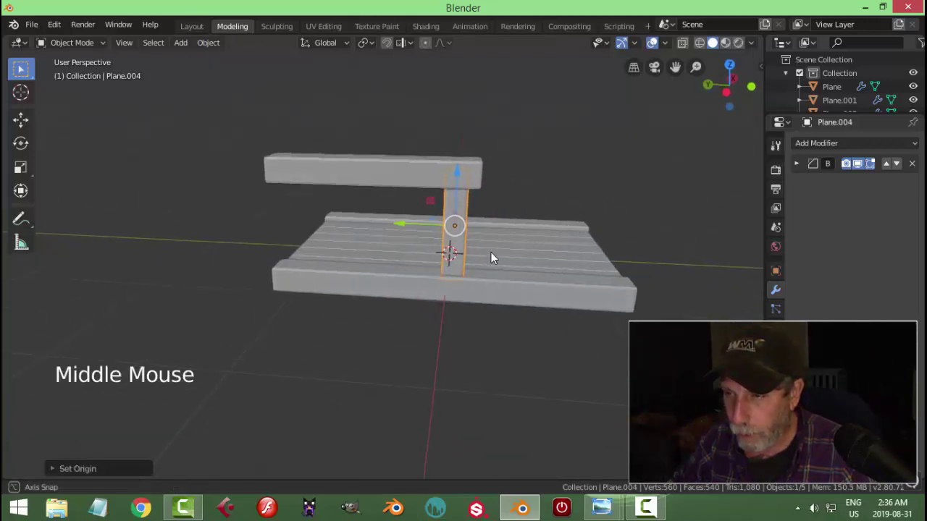
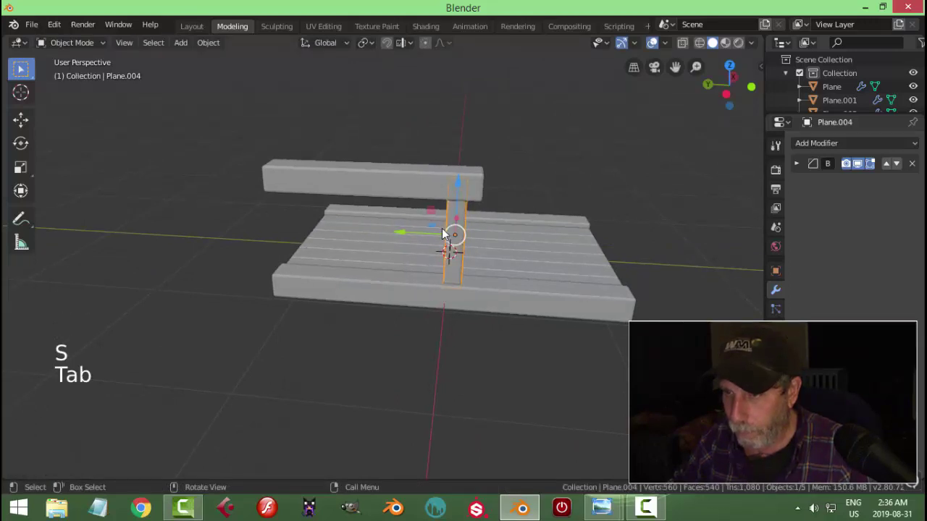
key(Tab)
middle_click(530, 239)
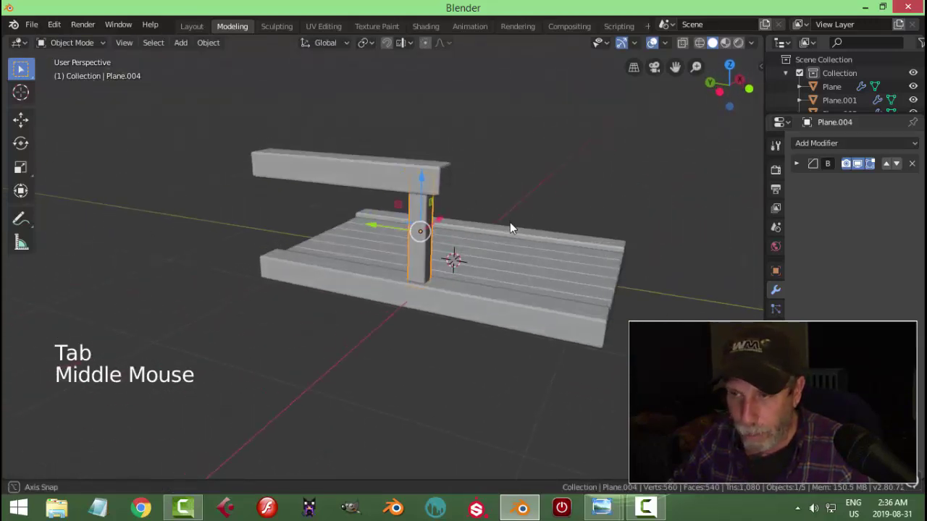
key(ctrl+a)
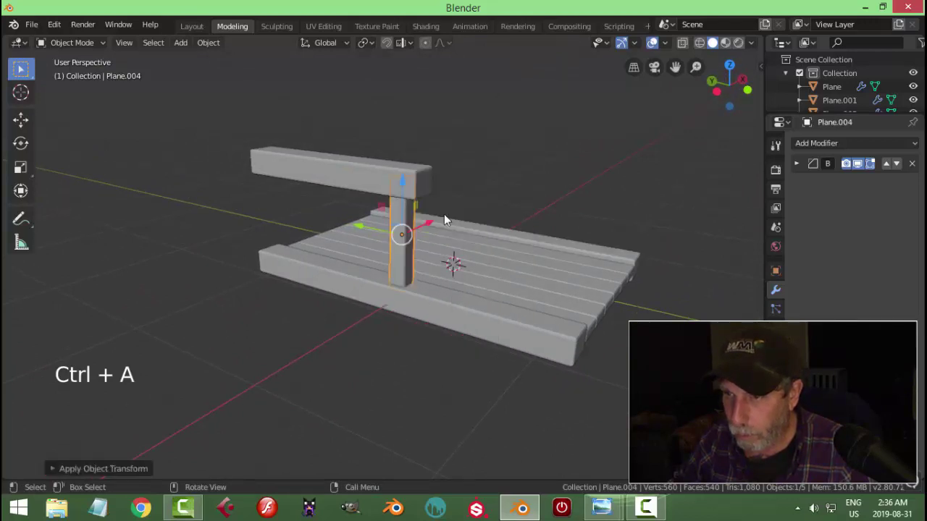
Array the post to 4 copies with relative offset X 0, Y 3.1, then select the top rail.
click(814, 147)
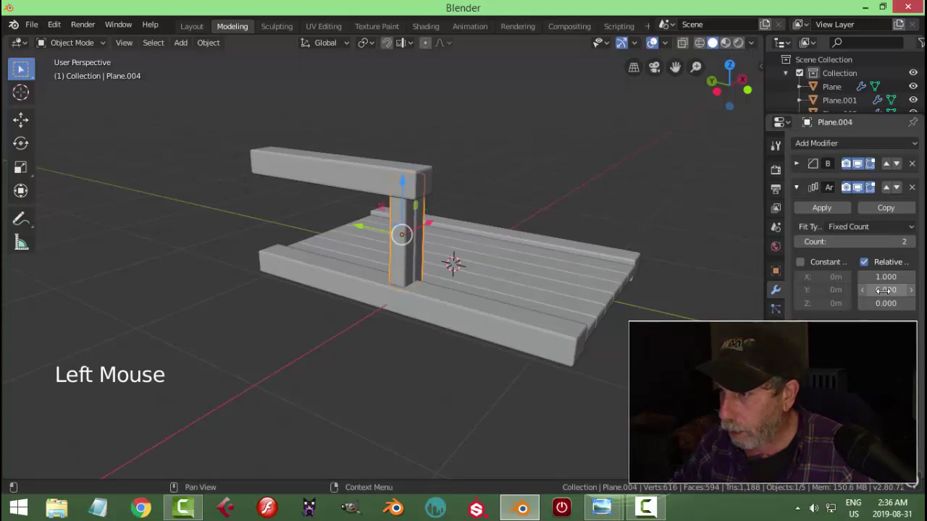
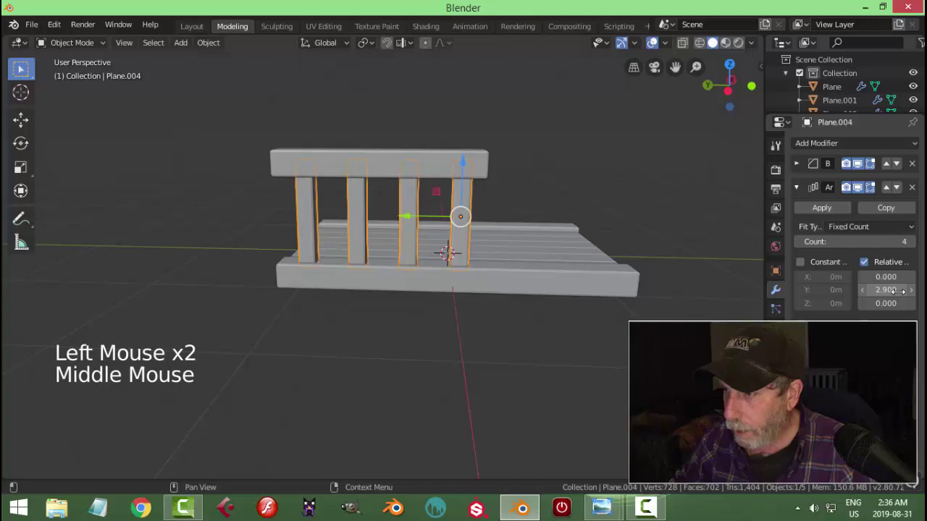
click(916, 294)
click(916, 293)
middle_click(563, 286)
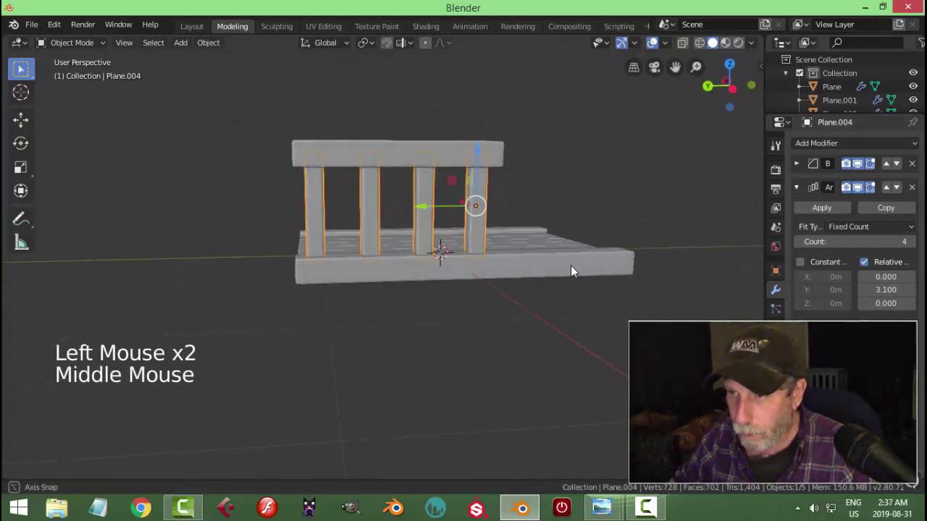
key(alt+a)
middle_click(517, 285)
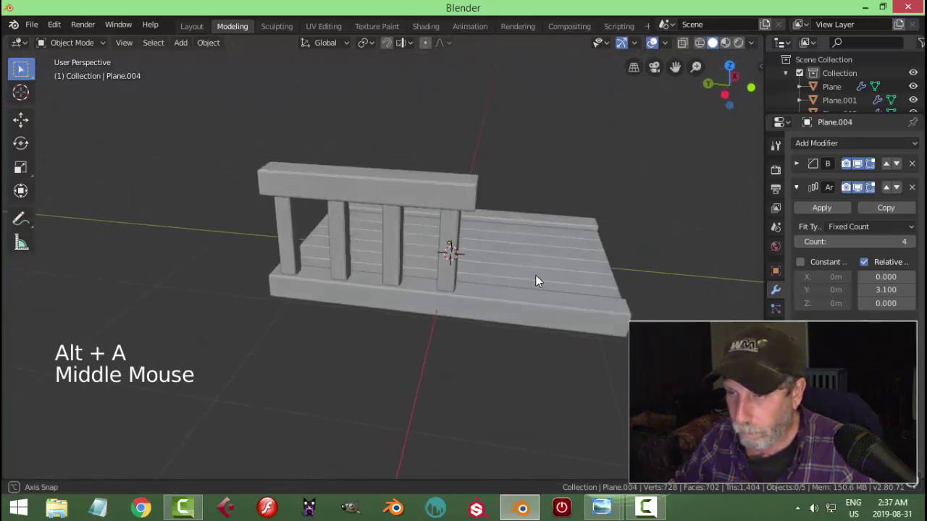
click(441, 199)
middle_click(471, 249)
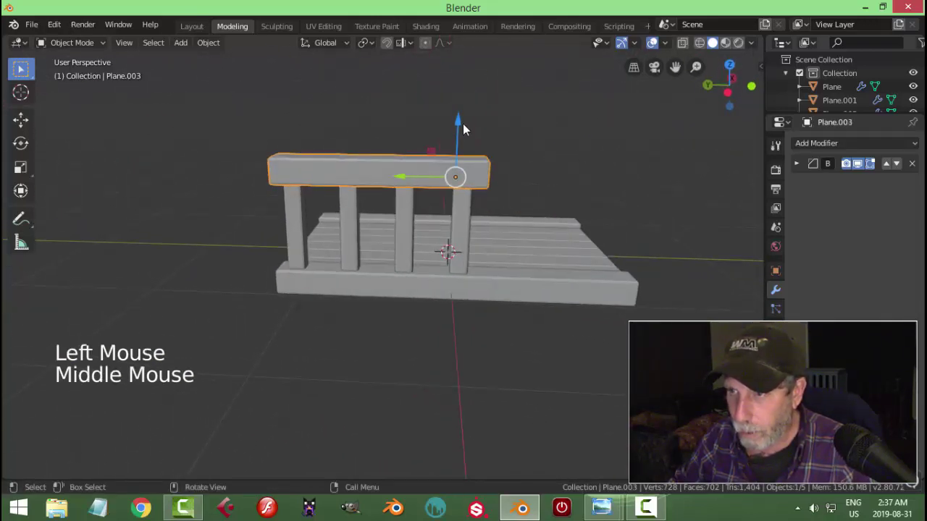
Lower the rail onto the posts and shape a thin plank into a brace angled about 38° between the last two posts.
click(465, 127)
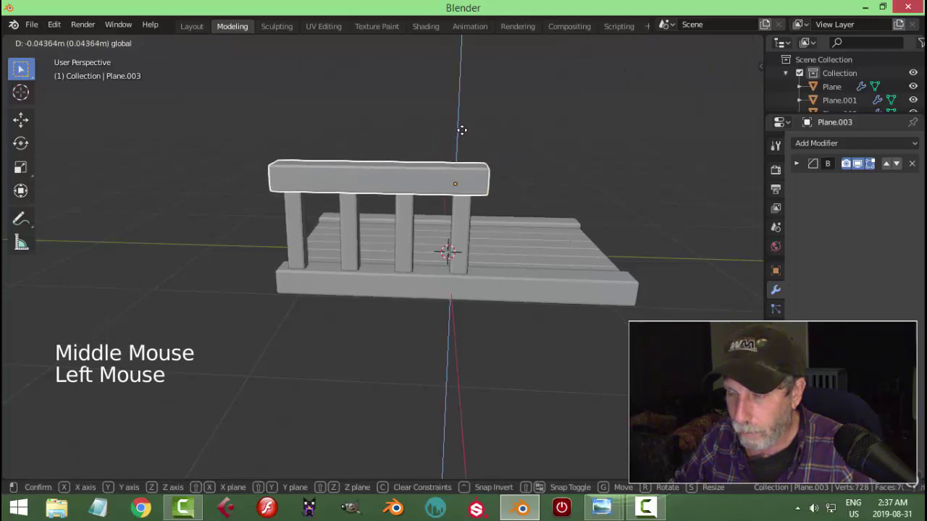
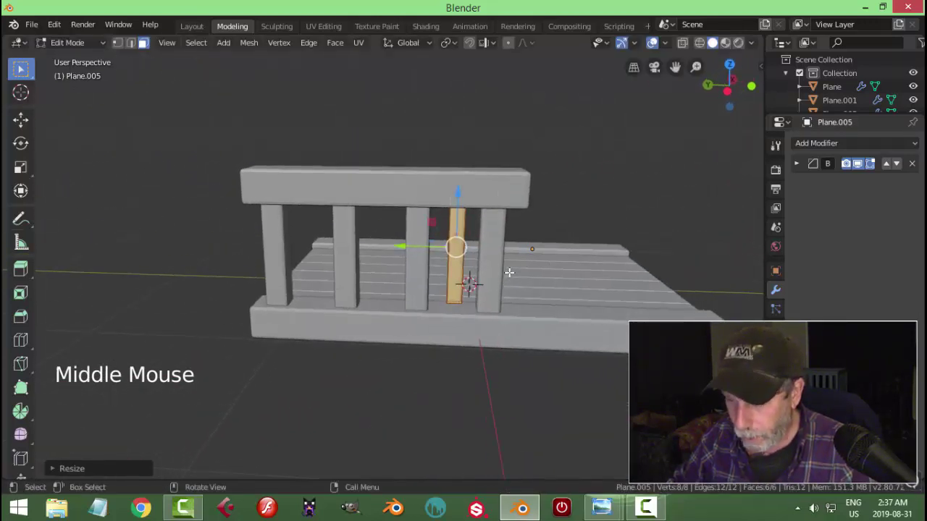
key(ctrl+KP_3)
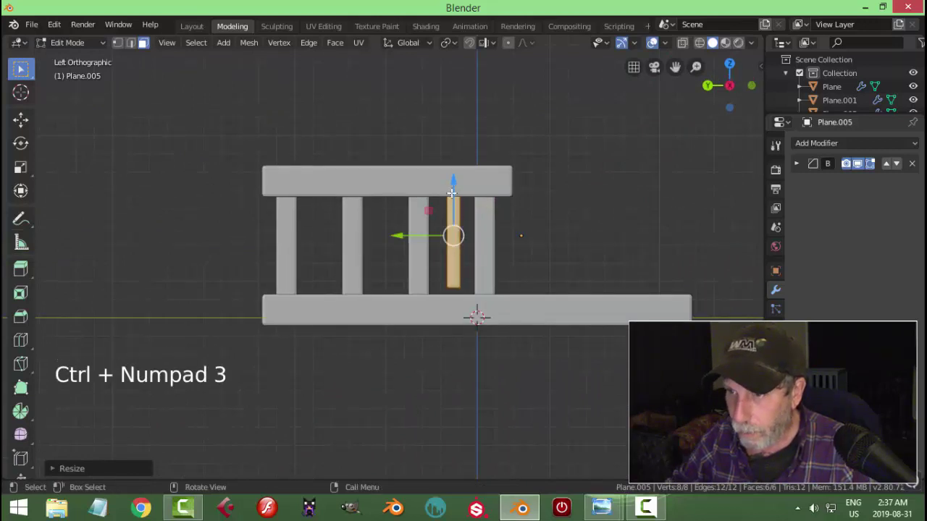
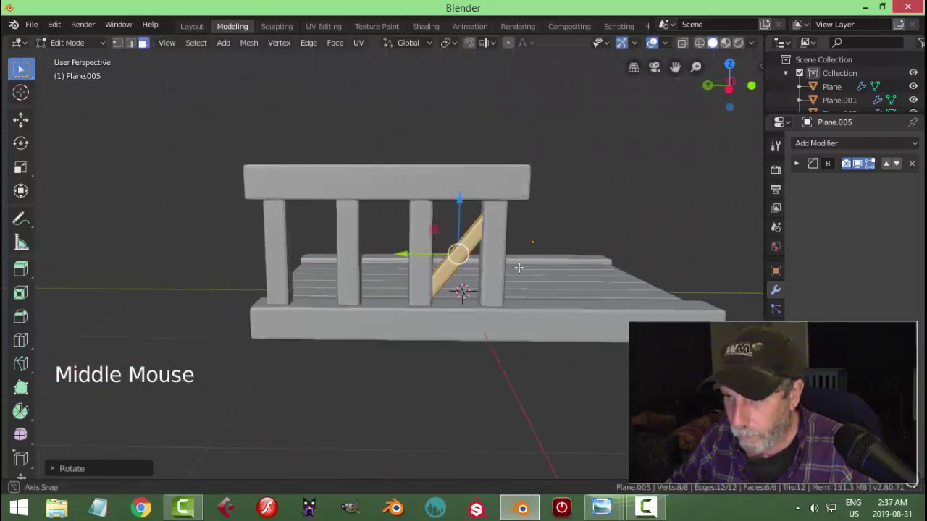
key(ctrl+KP_3)
key(Tab)
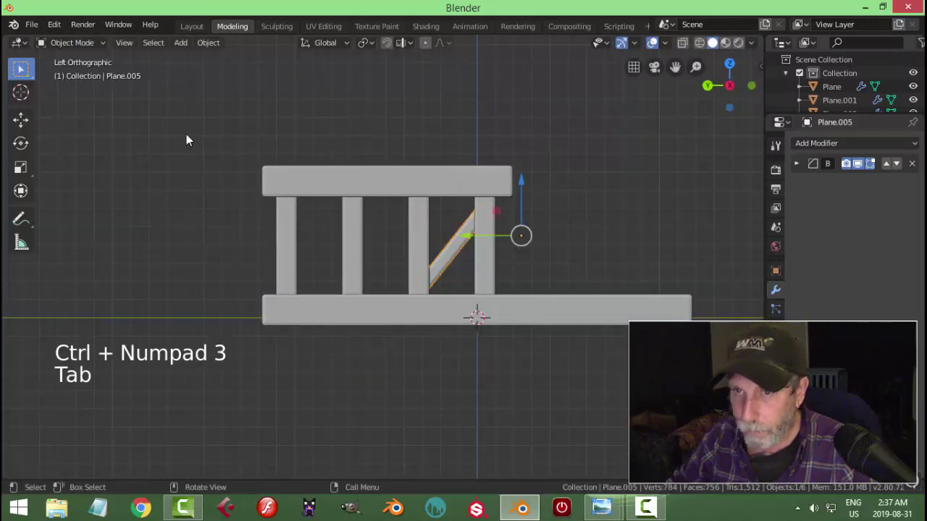
Set the brace's origin, duplicate it rotated -82° on X and place it between the first two posts.
click(217, 49)
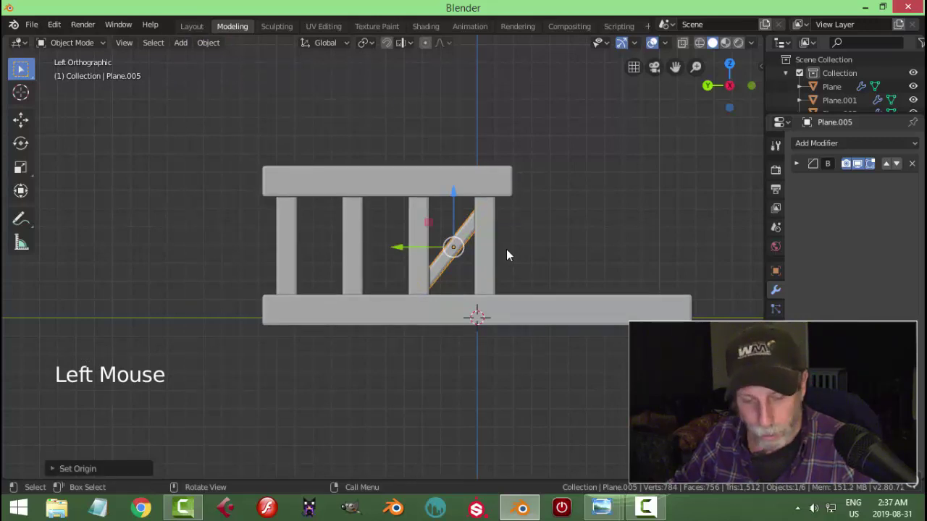
key(shift+d)
click(416, 249)
key(r)
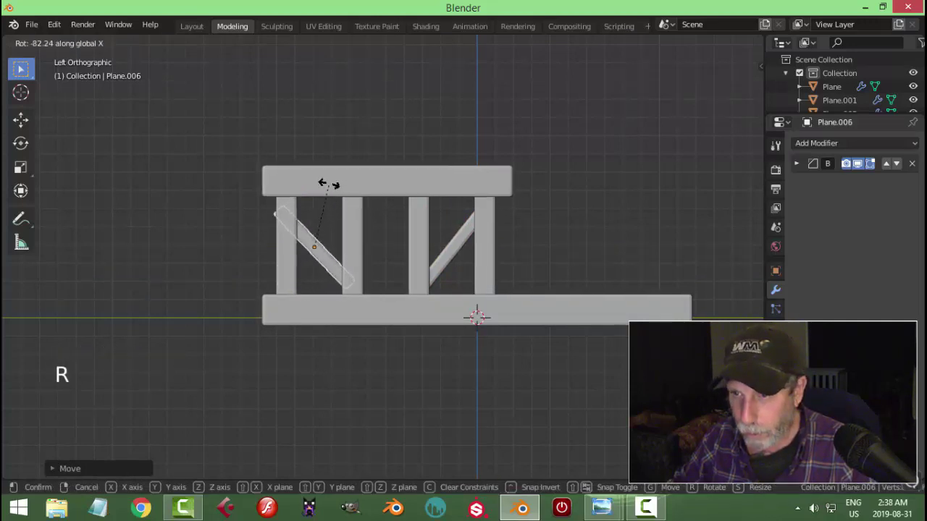
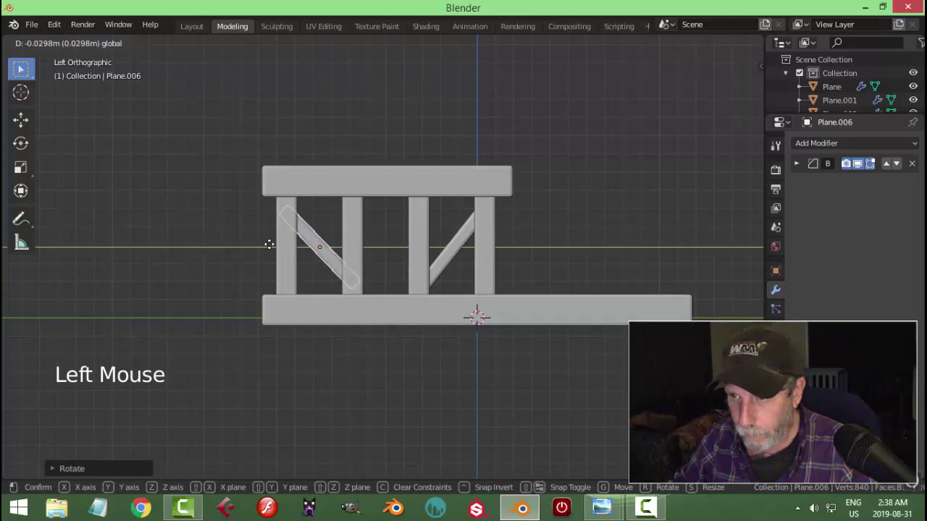
key(alt+a)
Select the posts, braces and top rail together as the whole side assembly.
middle_click(554, 253)
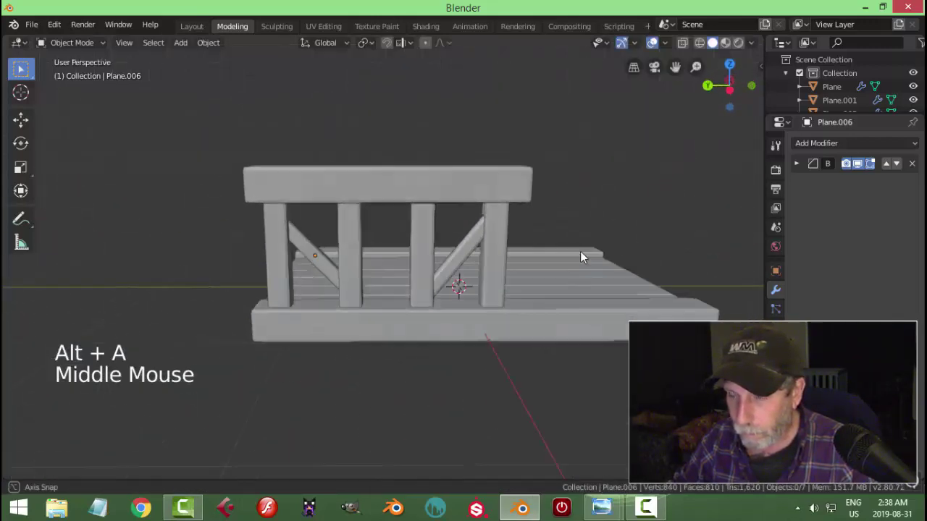
scroll(down, 3)
middle_click(522, 278)
scroll(up, 3)
click(482, 254)
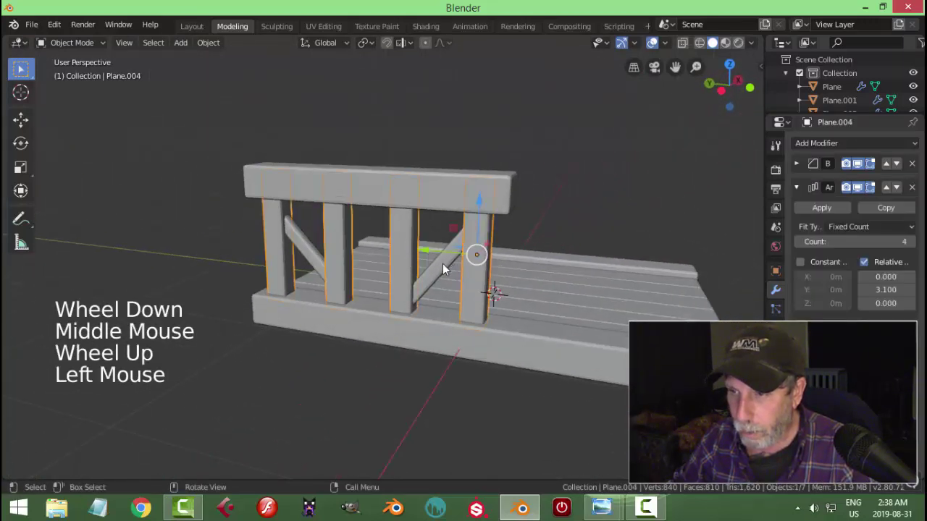
click(444, 272)
click(311, 255)
click(437, 181)
scroll(down, 3)
middle_click(543, 241)
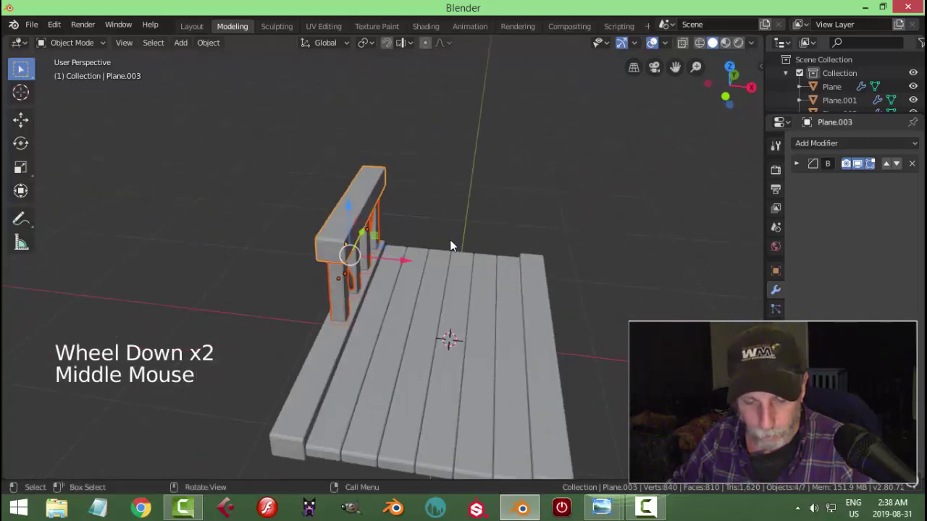
Duplicate the railed side with posts and braces onto the bed's opposite edge from top view.
key(shift+d)
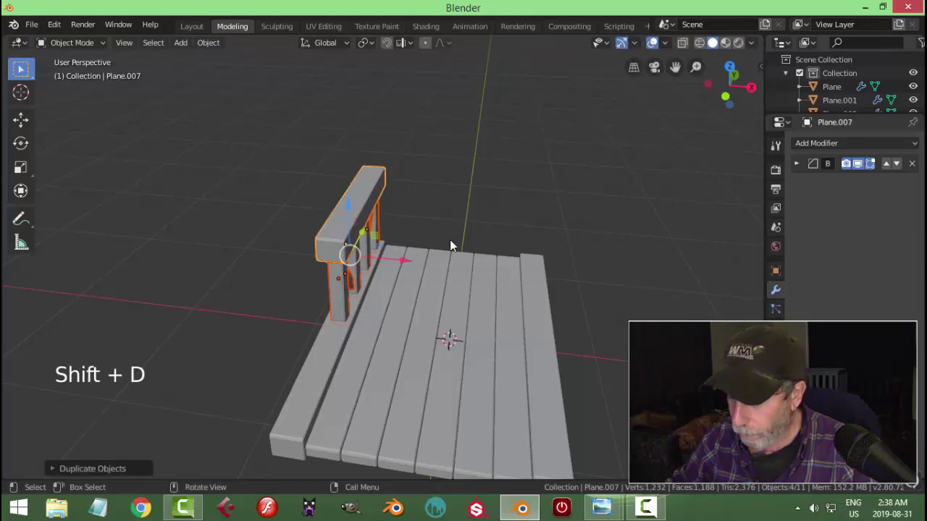
key(KP_7)
click(422, 294)
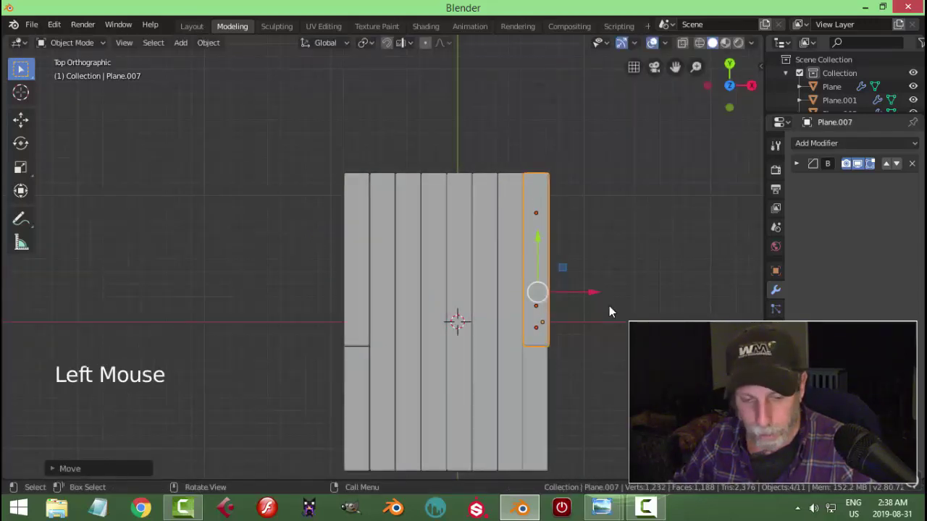
key(alt+a)
middle_click(551, 329)
scroll(down, 3)
middle_click(421, 273)
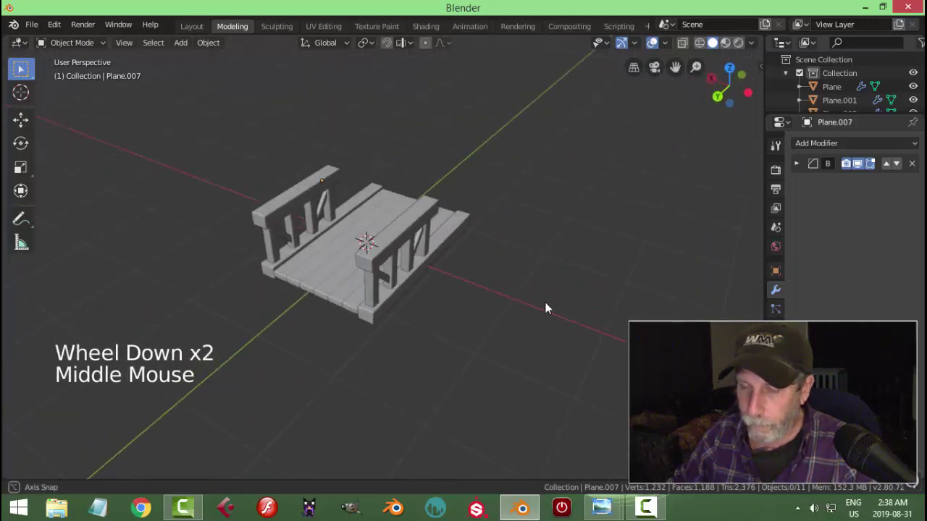
Select the plank bed and apply its array modifiers.
click(345, 292)
middle_click(491, 292)
click(841, 209)
click(217, 47)
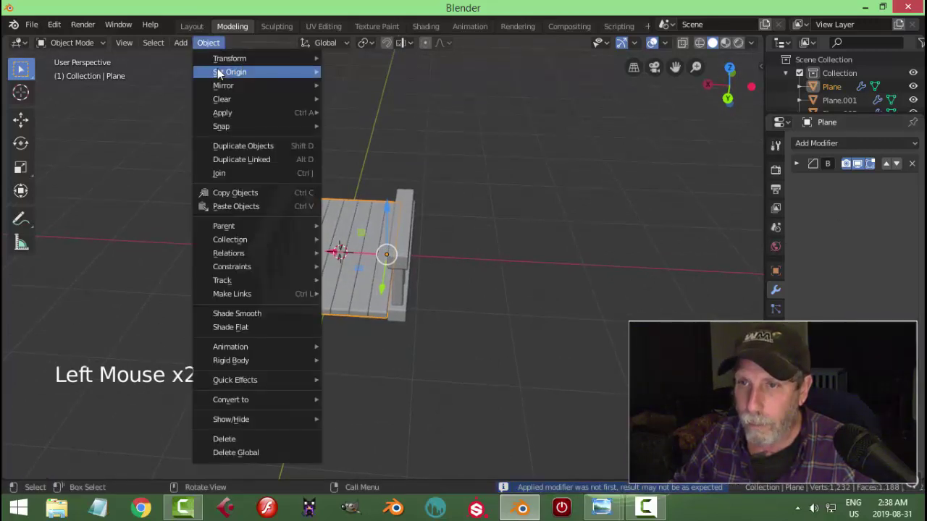
Set the bed's origin to its geometry, duplicate it and rotate the copy 90° on X to stand upright.
middle_click(452, 226)
middle_click(375, 236)
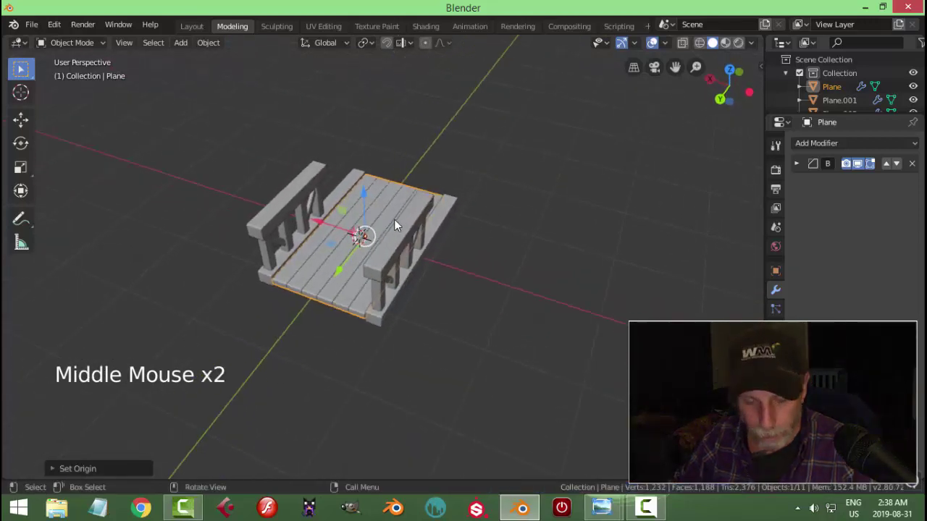
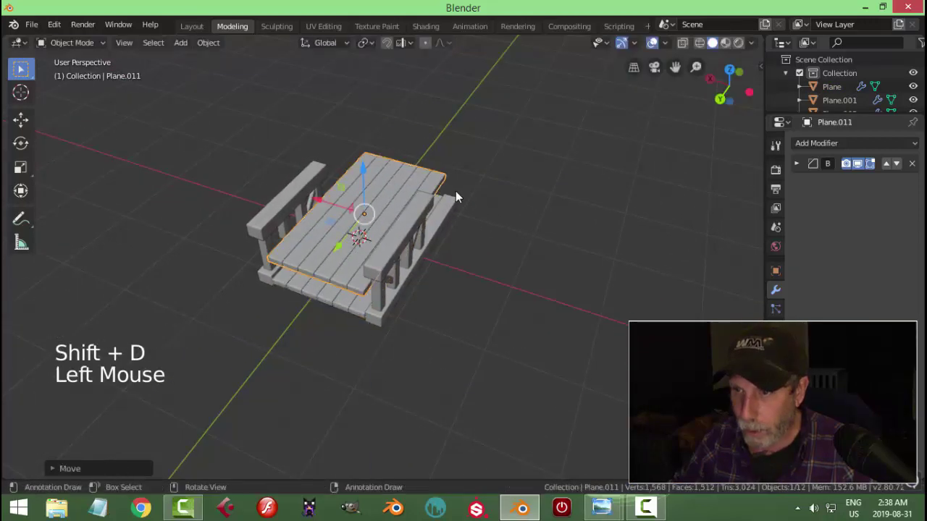
middle_click(456, 209)
middle_click(444, 237)
key(r)
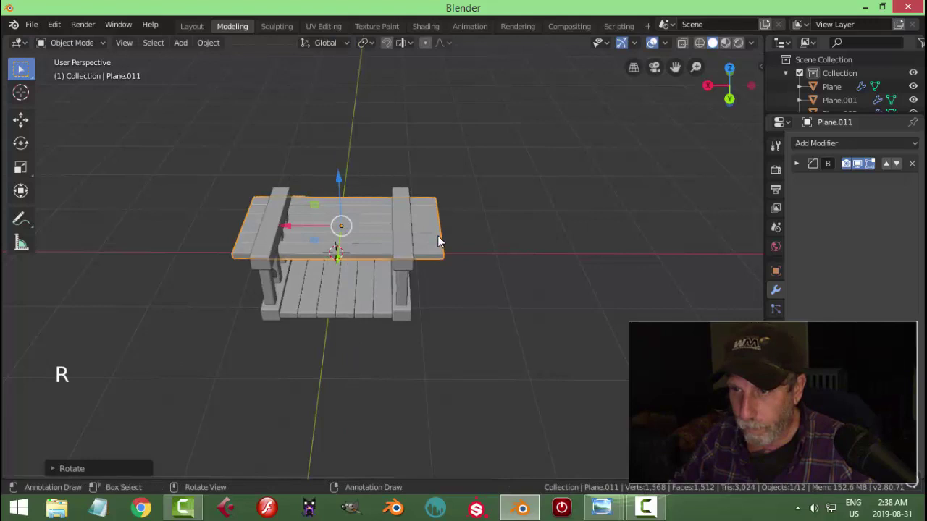
key(r)
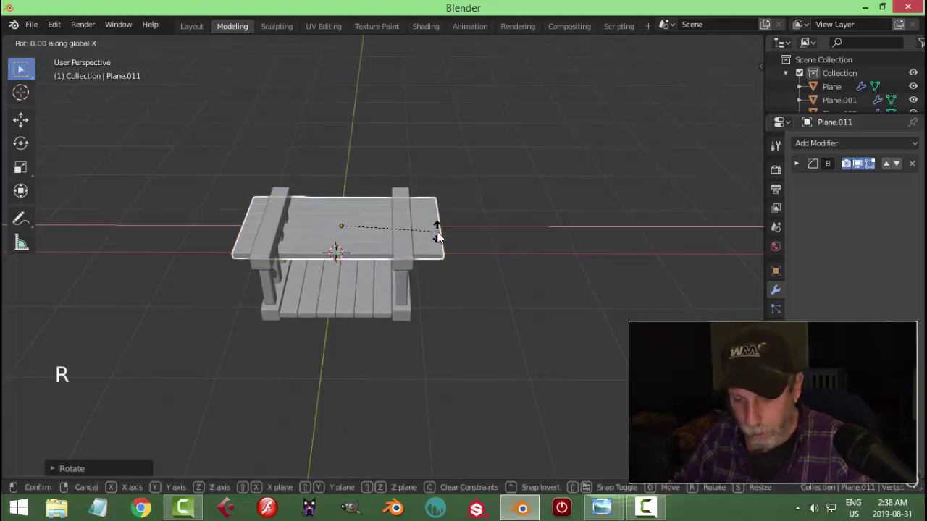
middle_click(412, 252)
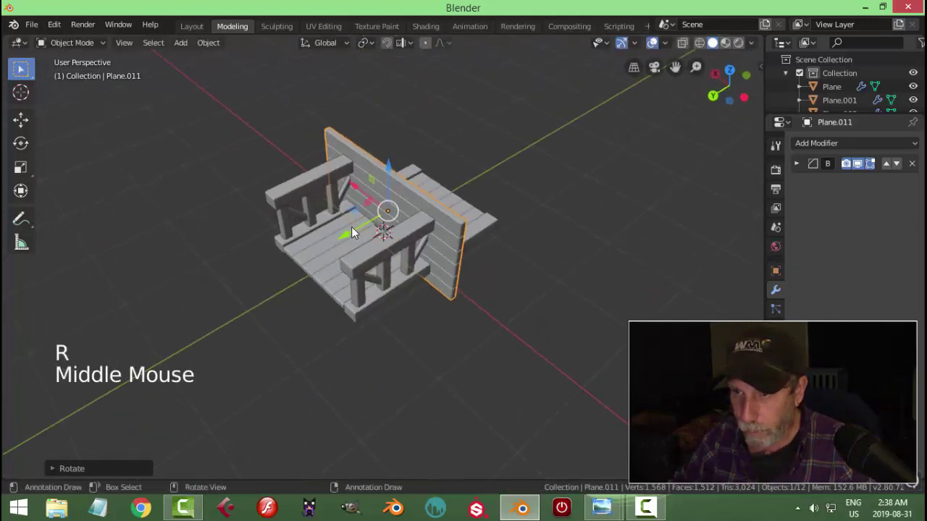
Move the upright copy to the cart's end and scale it down into a back panel from back view.
click(354, 235)
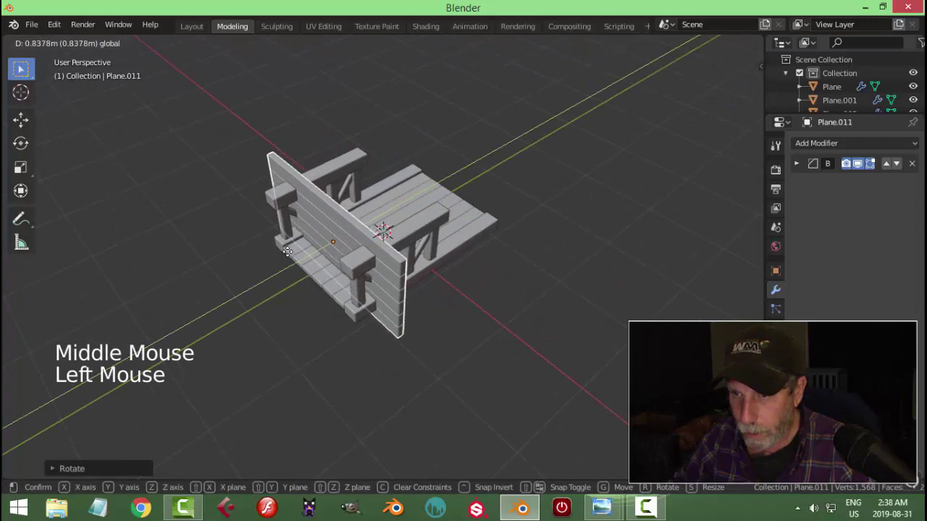
key(ctrl+KP_1)
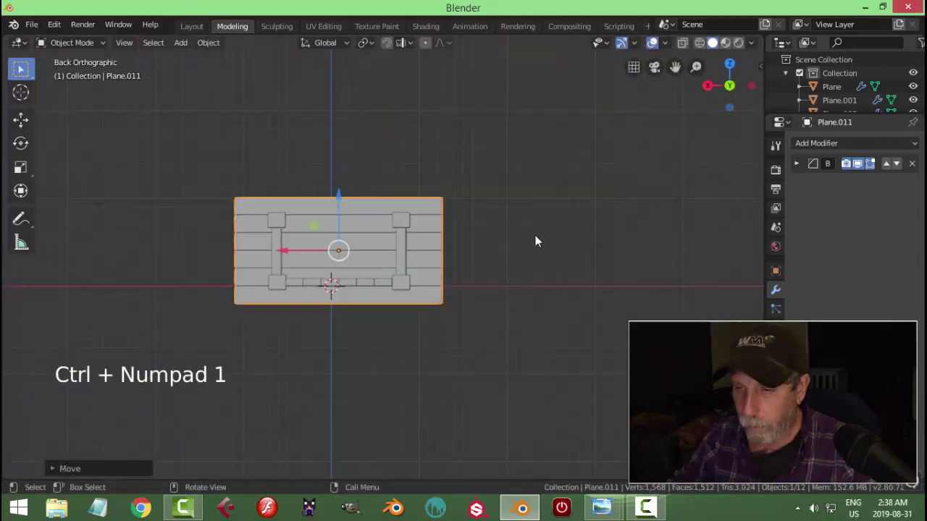
key(s)
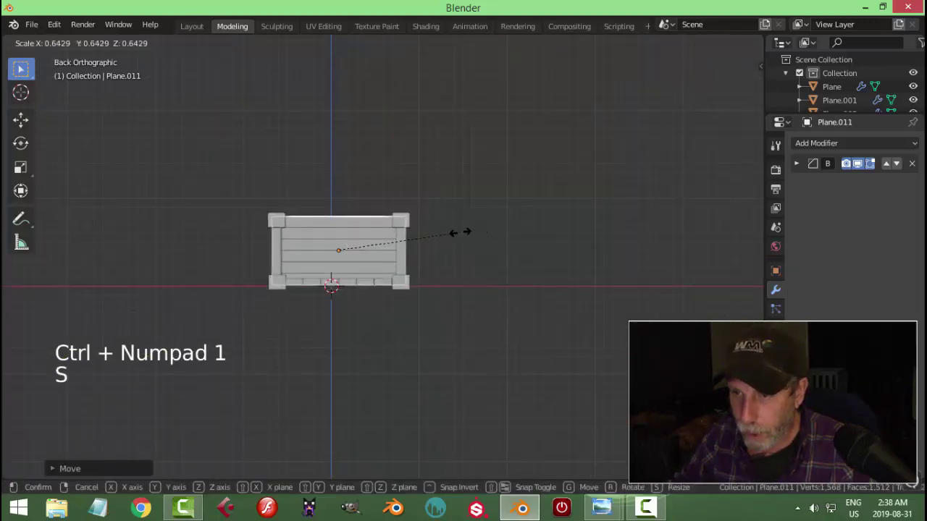
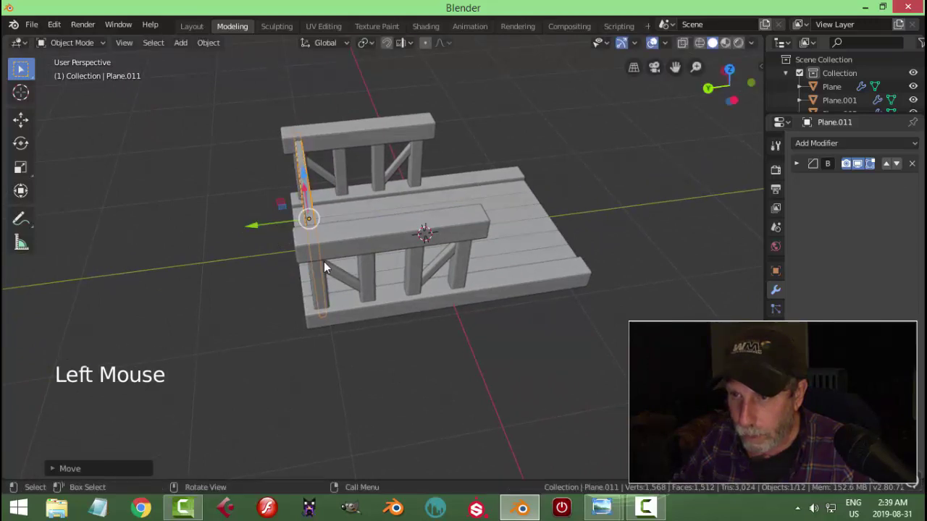
scroll(up, 3)
middle_click(312, 290)
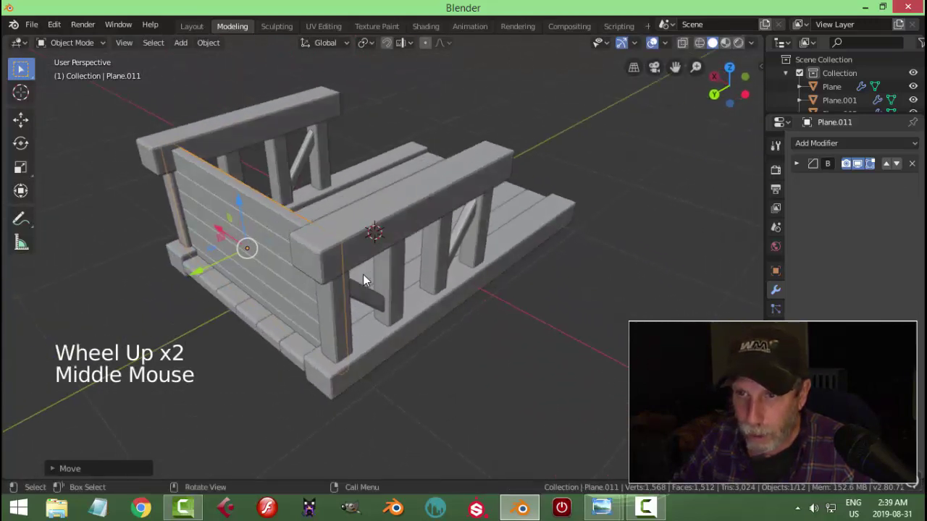
key(alt+a)
middle_click(335, 267)
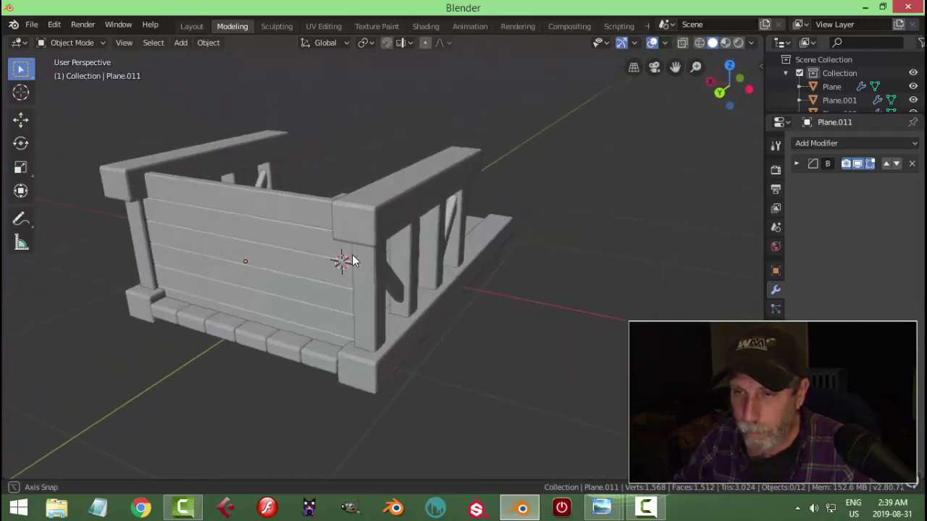
click(311, 226)
middle_click(430, 242)
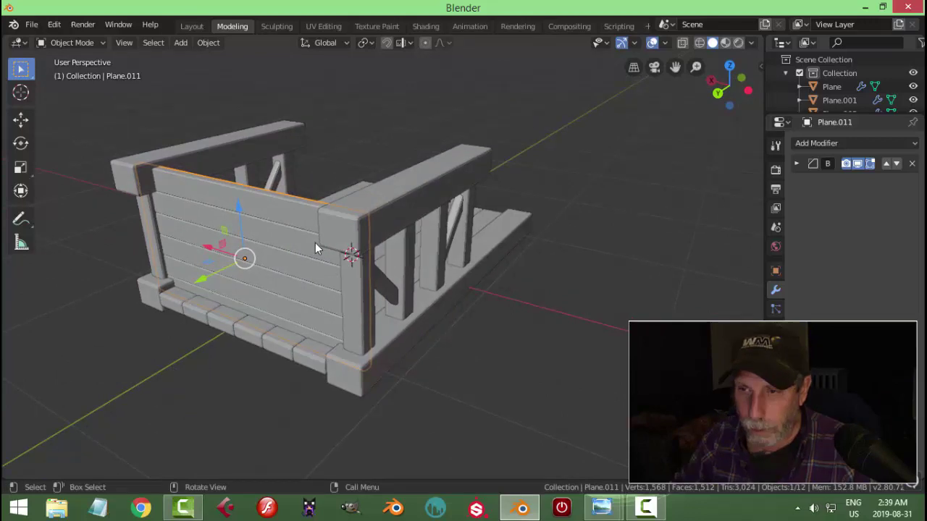
Duplicate the back panel's top plank in Edit Mode and separate it into its own object.
key(Tab)
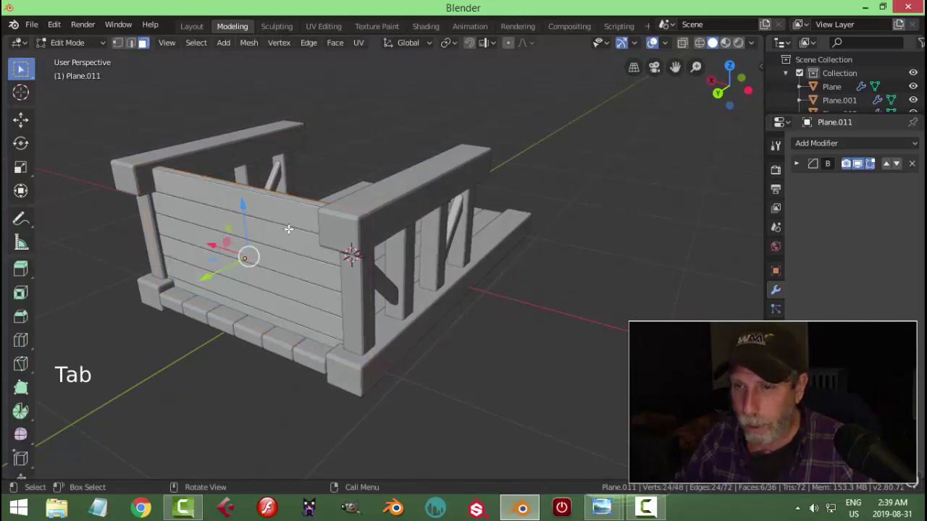
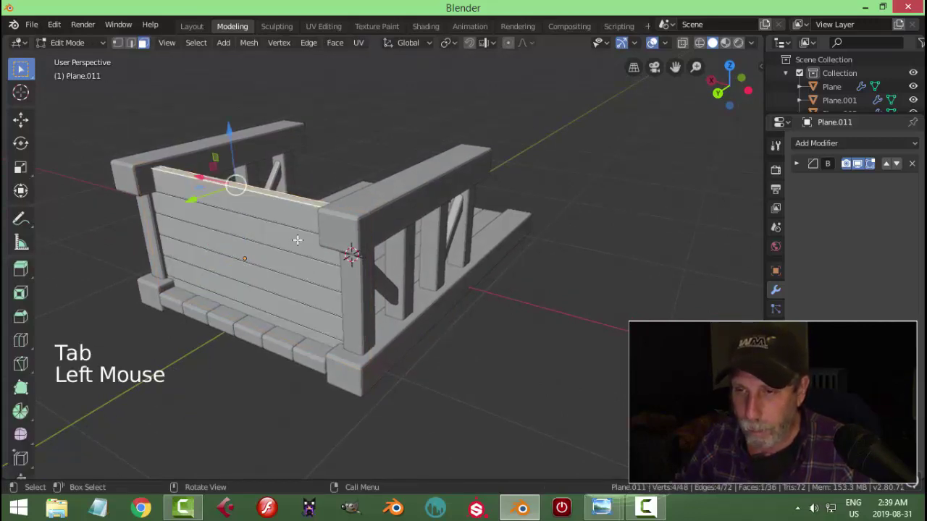
key(ctrl+l)
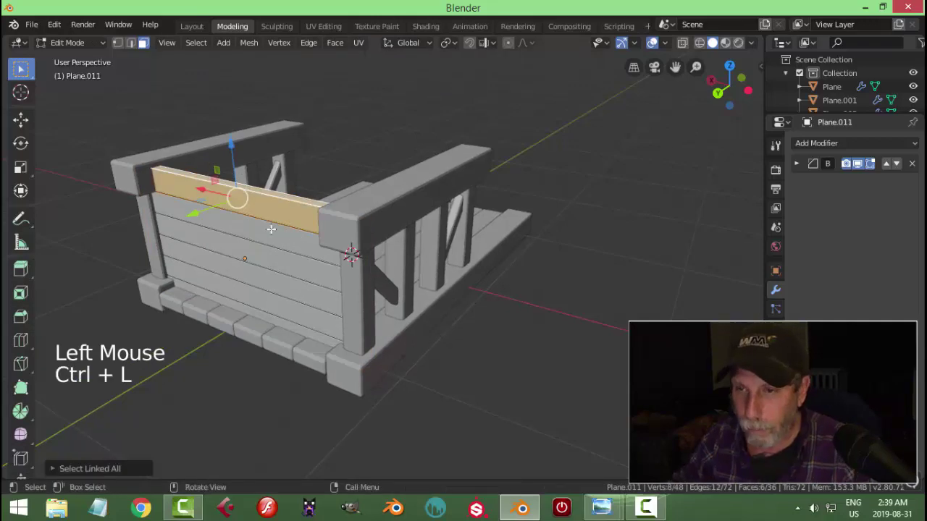
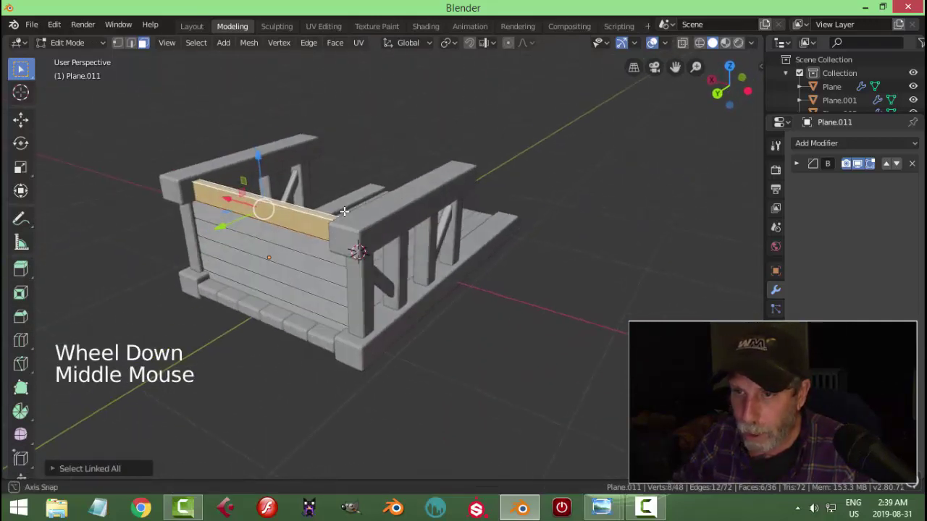
key(shift+d)
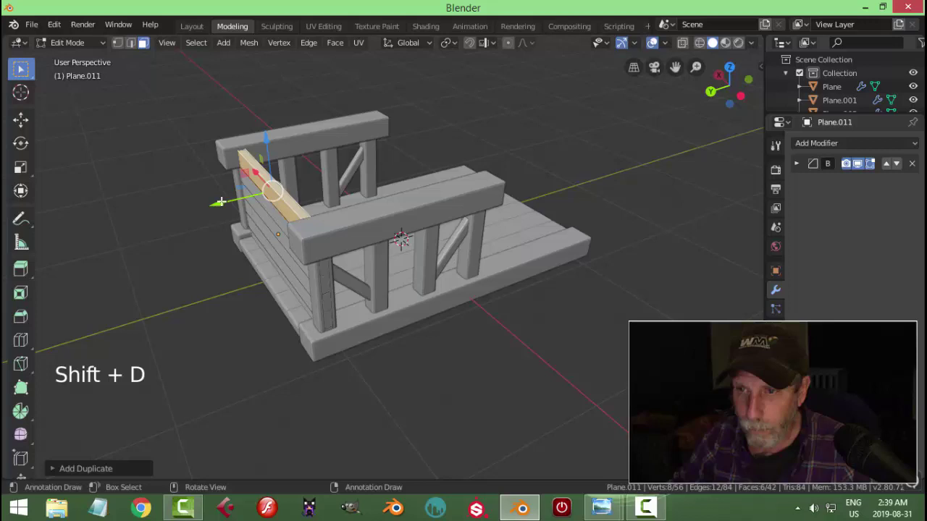
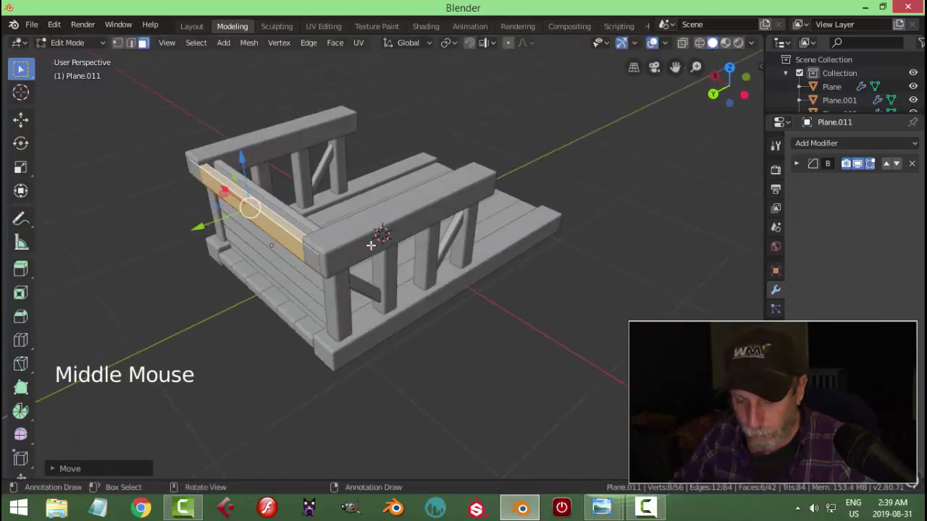
key(p)
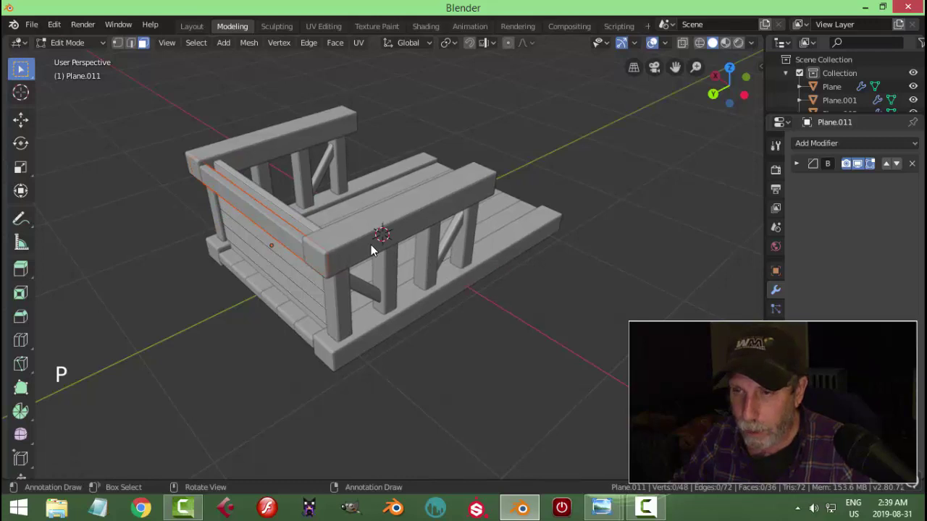
key(Tab)
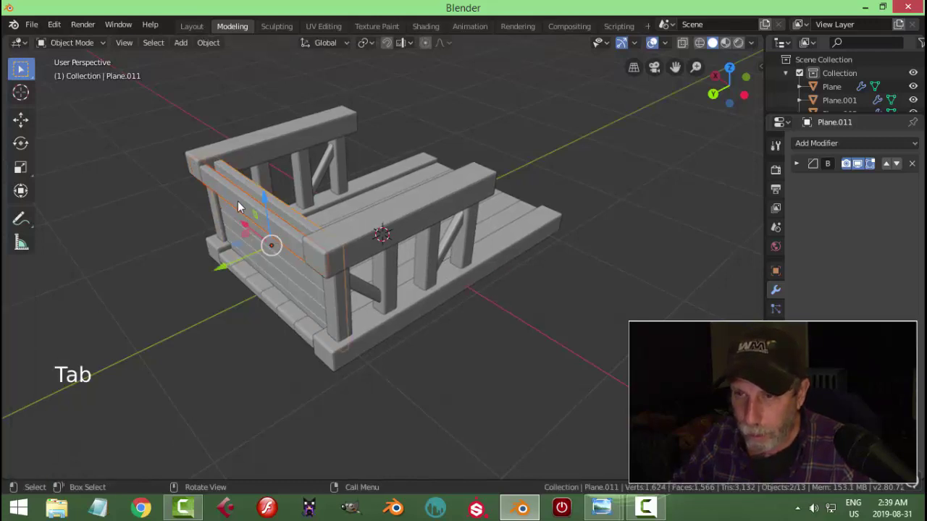
Select the new plank and set its origin to its geometry.
click(235, 195)
middle_click(296, 234)
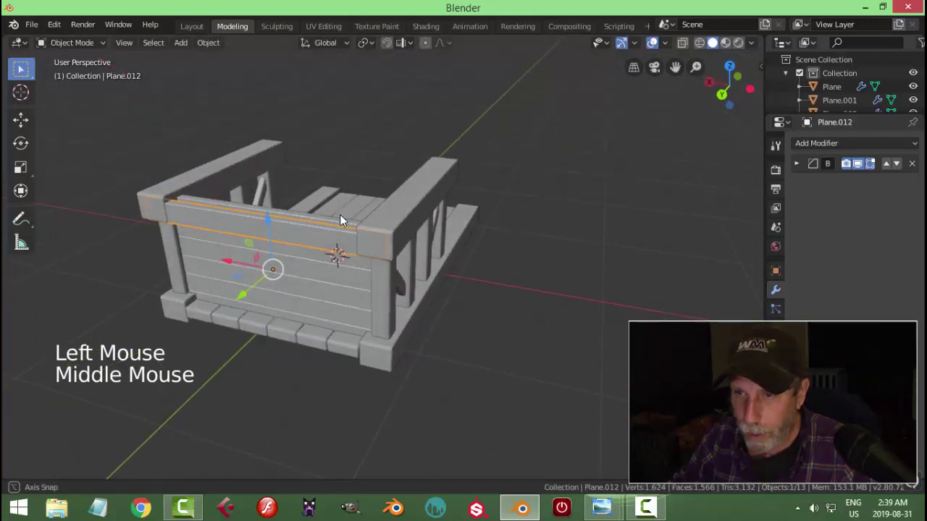
click(217, 50)
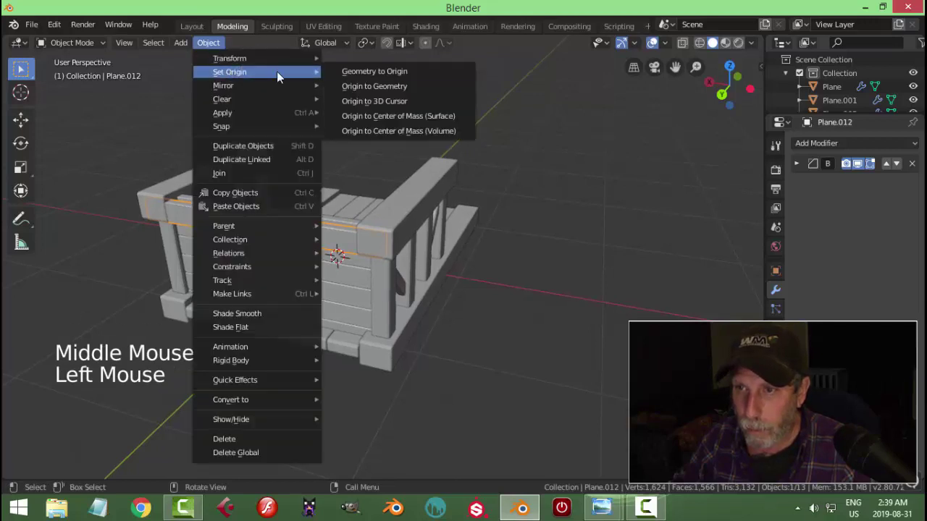
middle_click(386, 146)
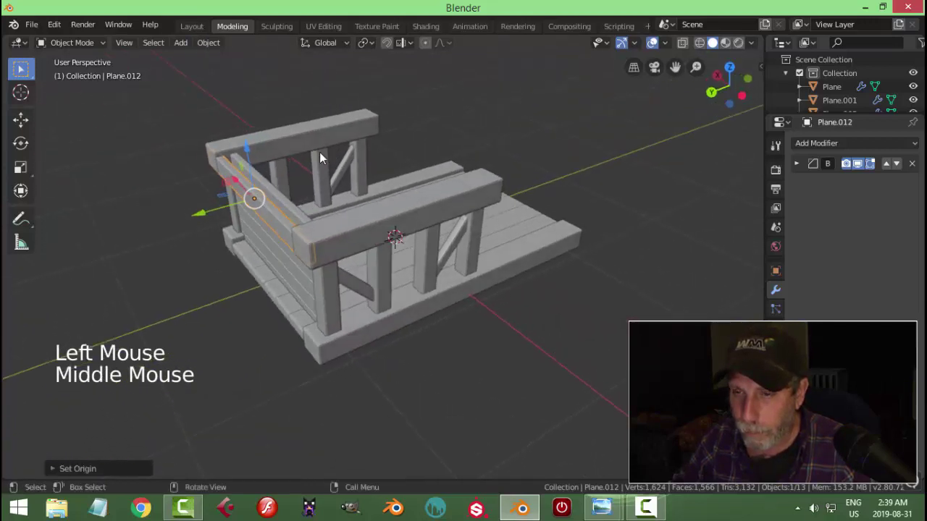
scroll(up, 3)
middle_click(297, 162)
Stretch the plank to span the corner posts and scale it thinner on Z into a top rail.
key(Tab)
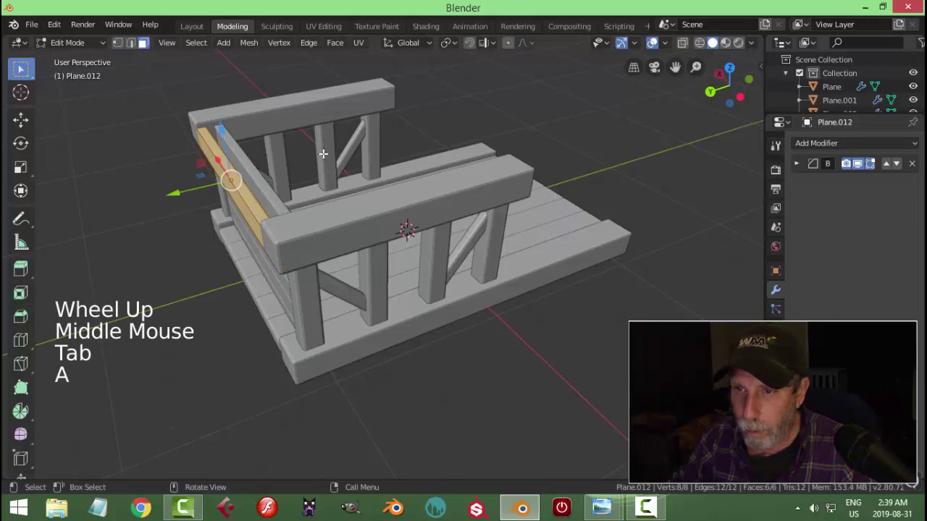
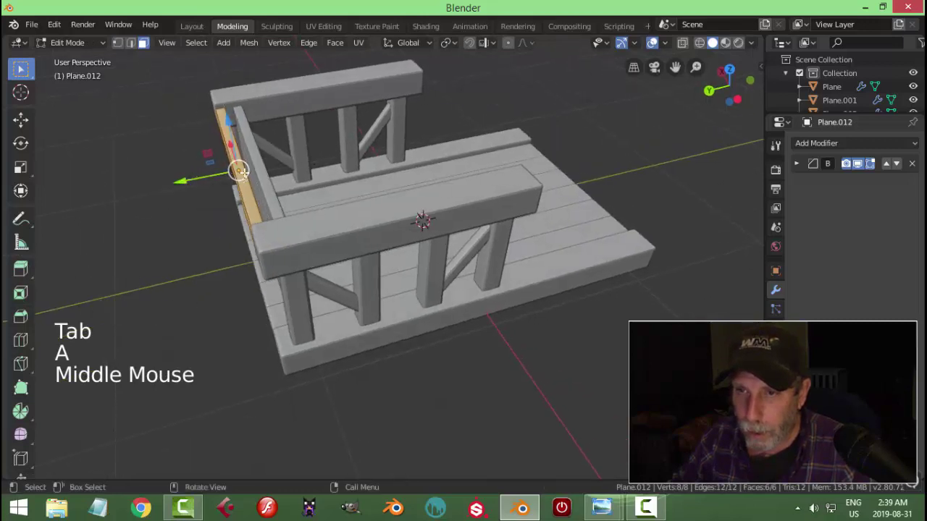
key(s)
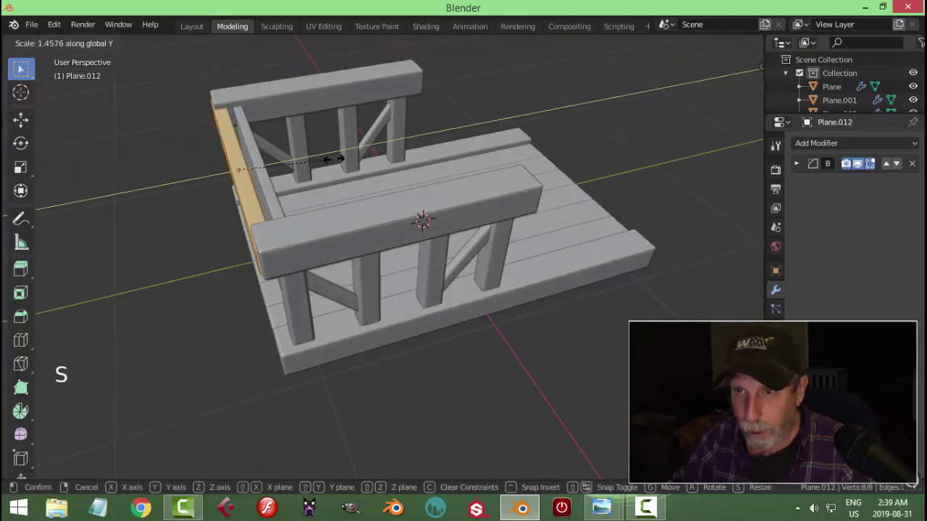
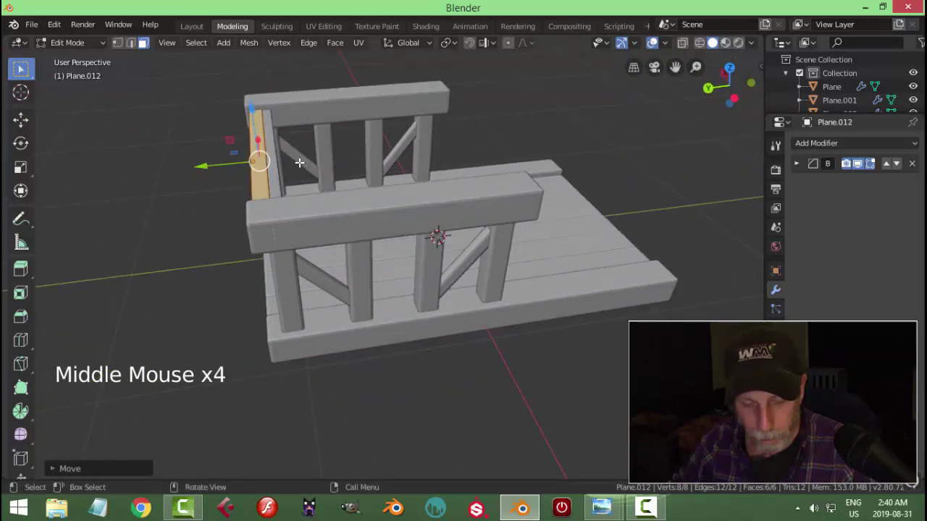
key(s)
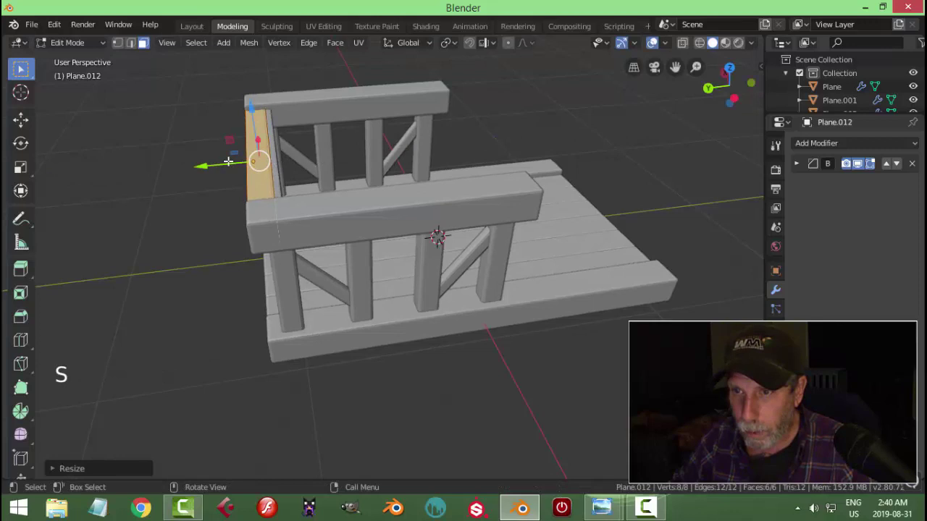
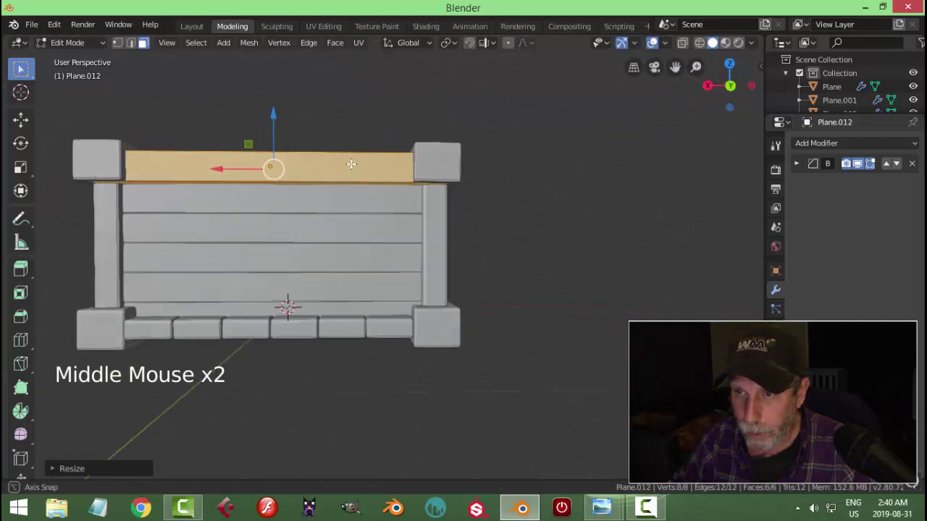
key(s)
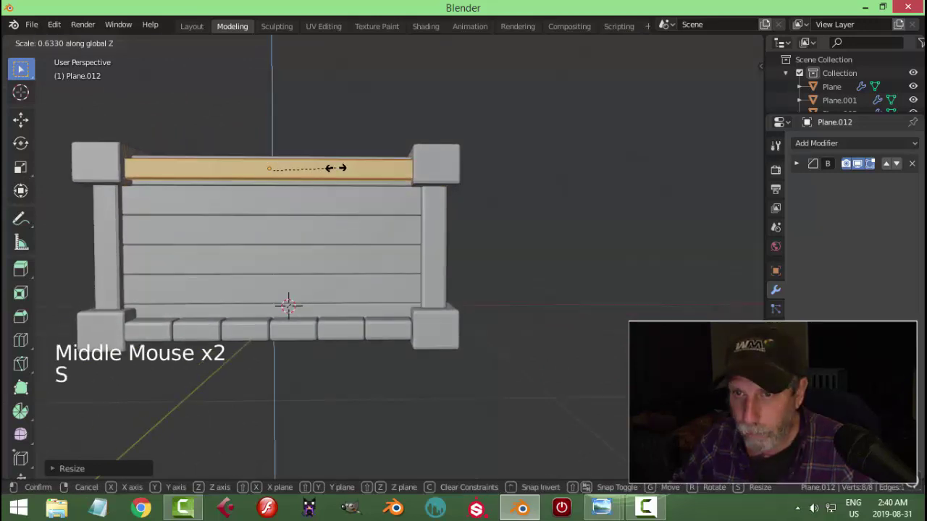
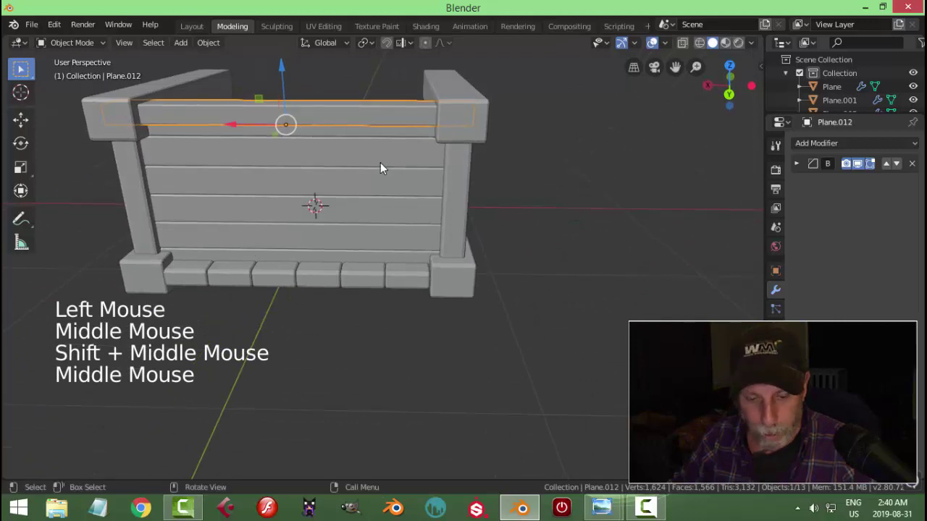
Duplicate the top rail and place the copy along the bottom of the back panel.
key(shift+d)
click(289, 76)
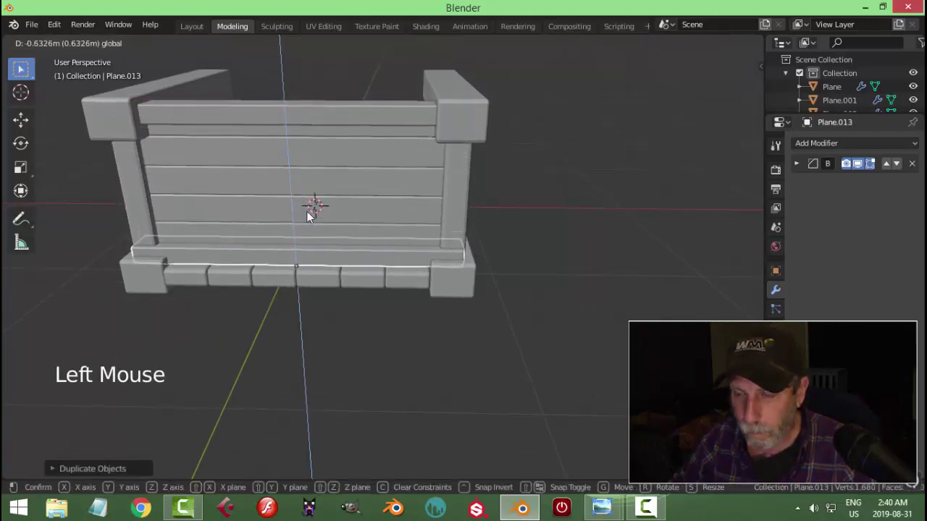
middle_click(506, 202)
key(alt+a)
middle_click(427, 203)
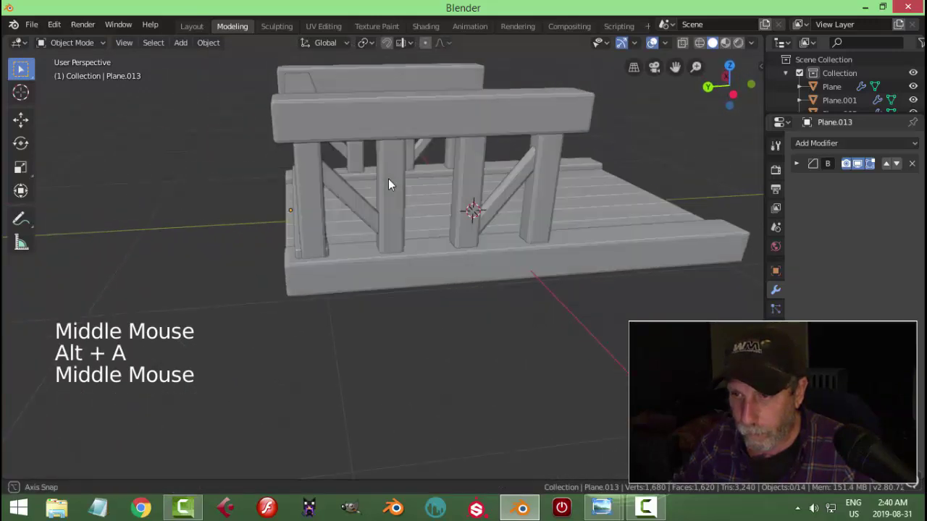
click(411, 237)
Scale the bottom rail along X so it fits between the corner posts.
middle_click(510, 208)
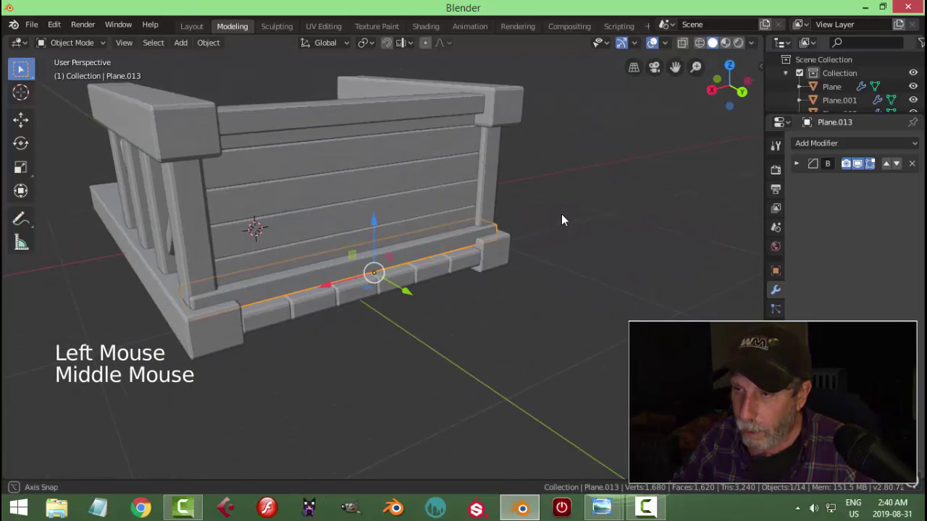
middle_click(555, 217)
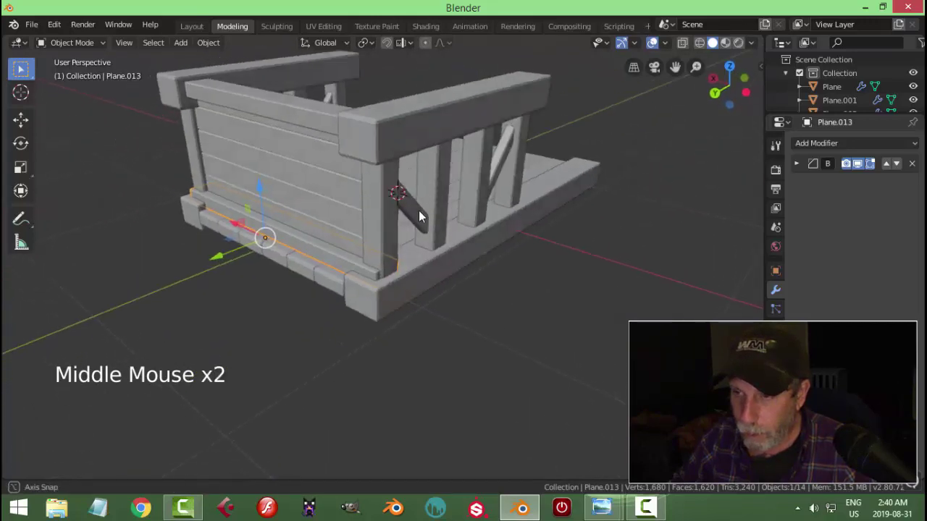
middle_click(419, 220)
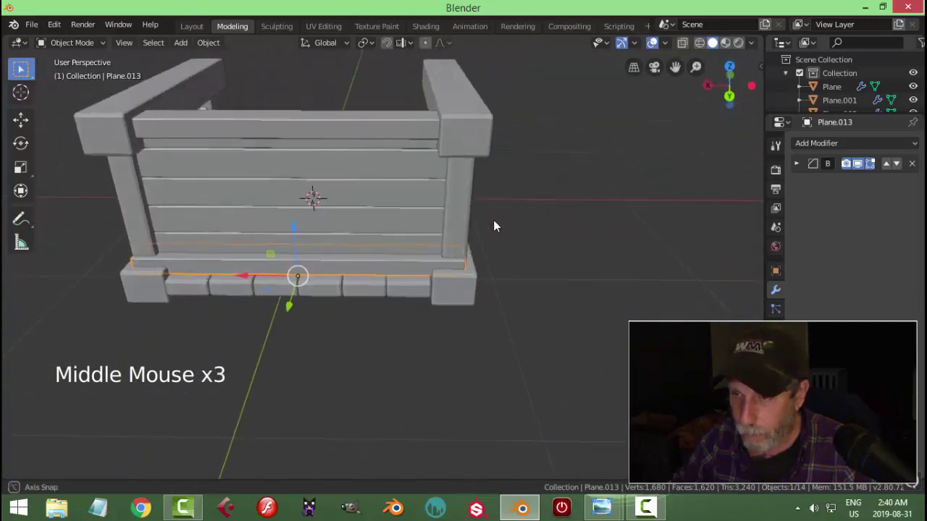
middle_click(488, 225)
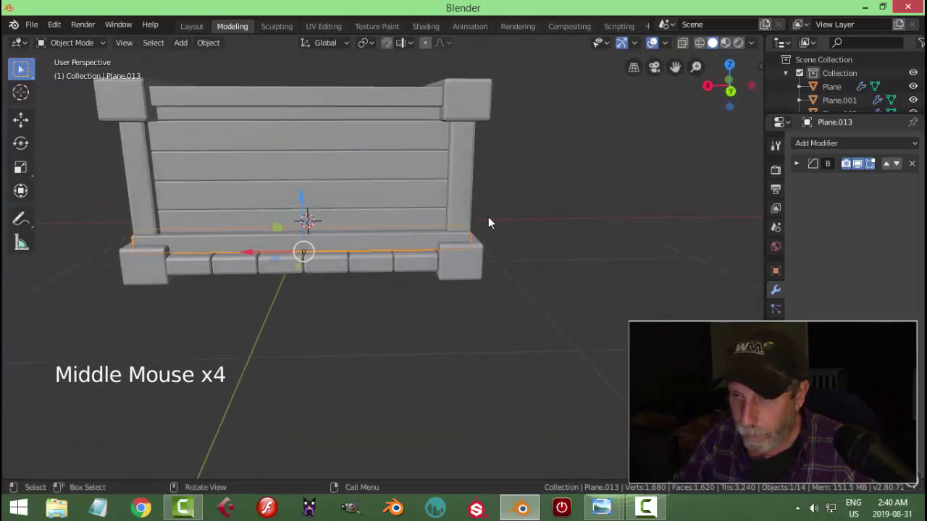
key(Tab)
key(s)
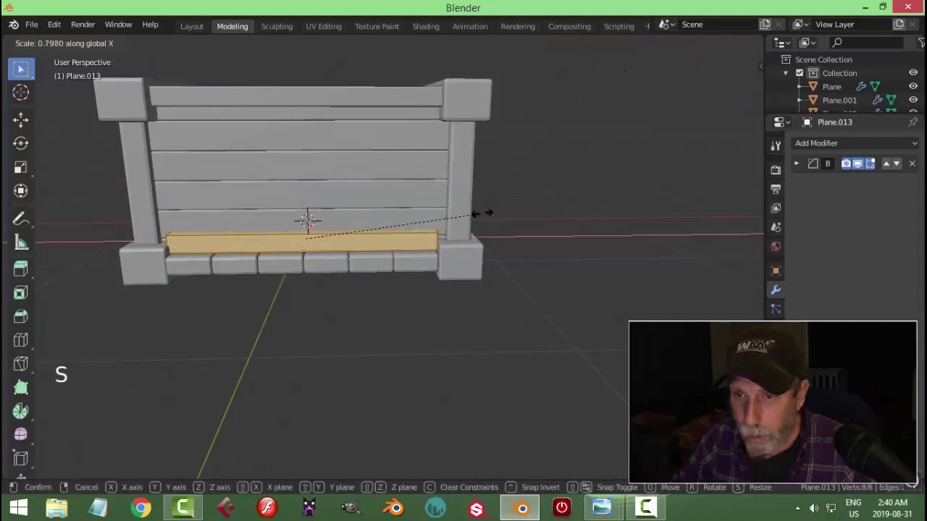
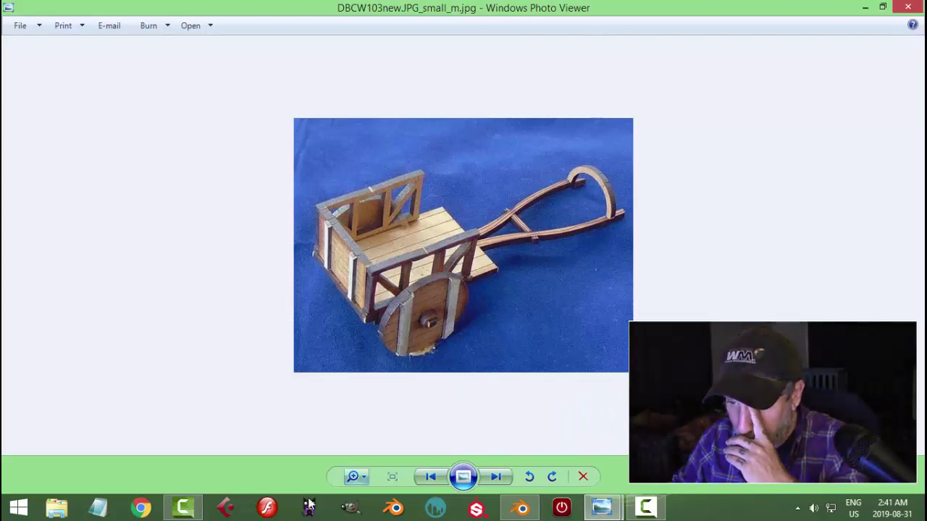
middle_click(384, 294)
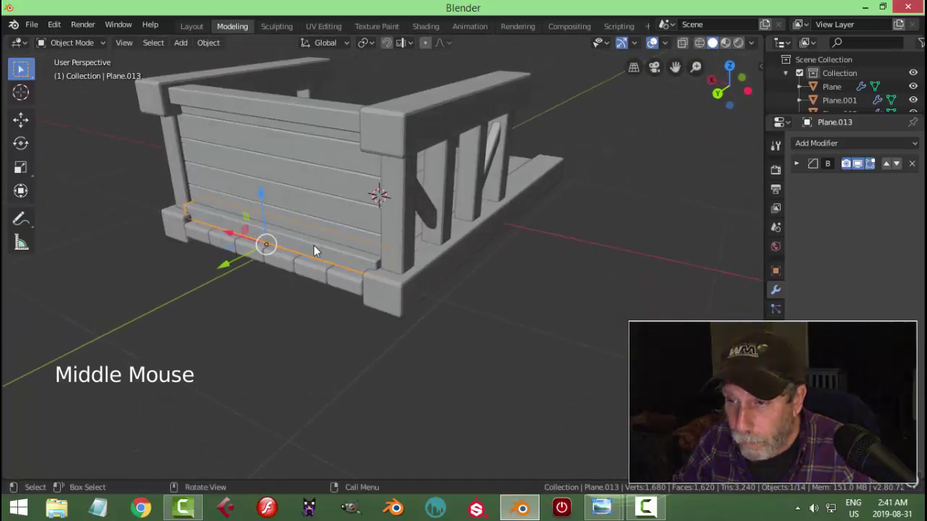
Nudge the bottom rail against the cart bed, then select the plank bed and enter Edit Mode.
click(231, 268)
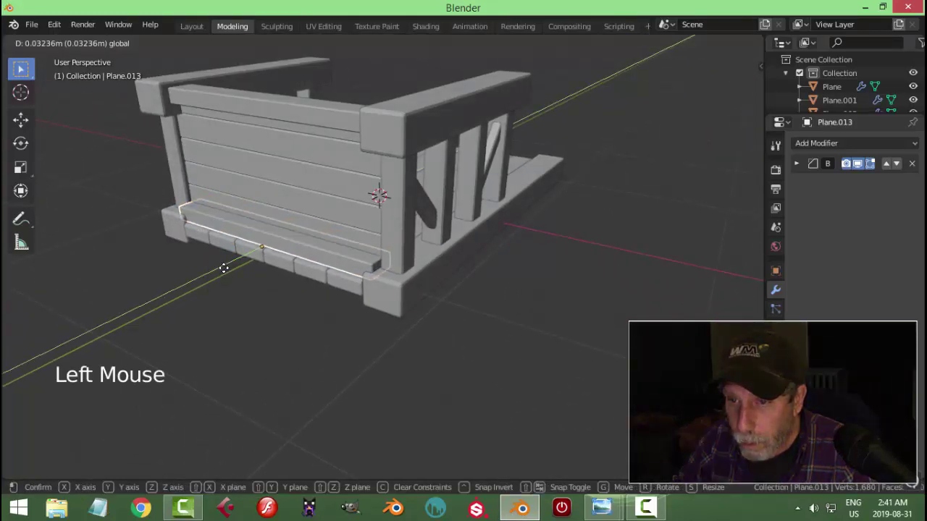
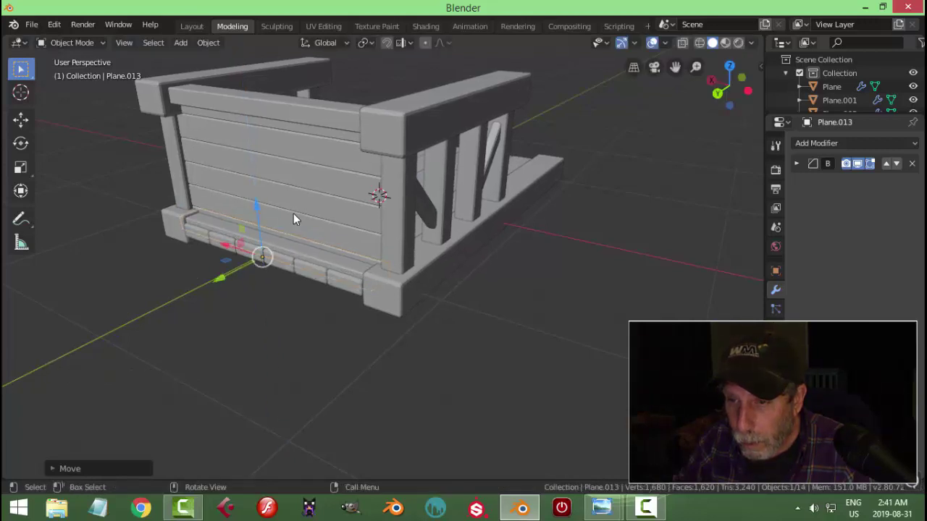
middle_click(394, 252)
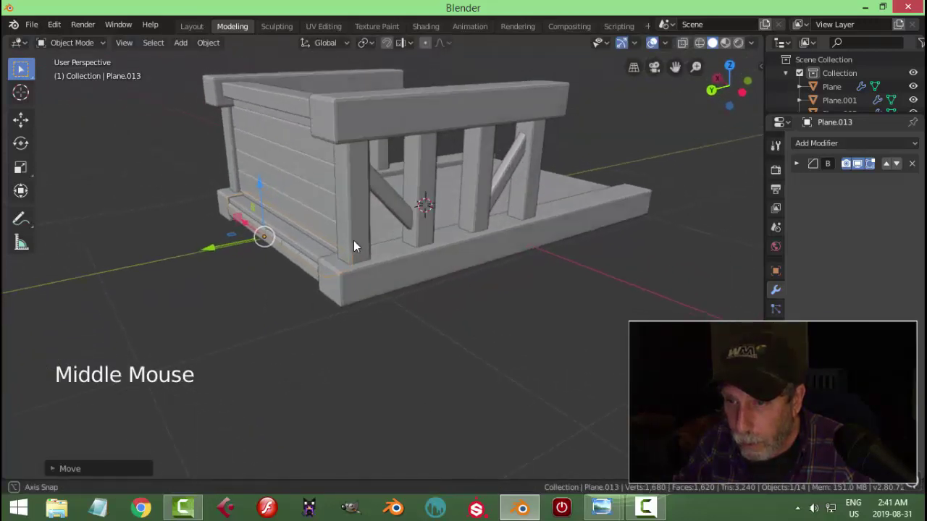
key(alt+a)
click(290, 255)
key(Tab)
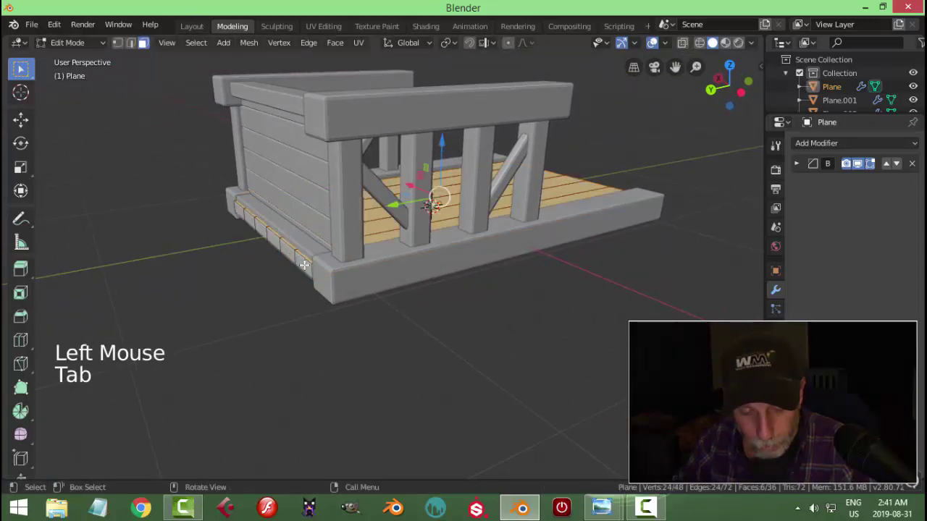
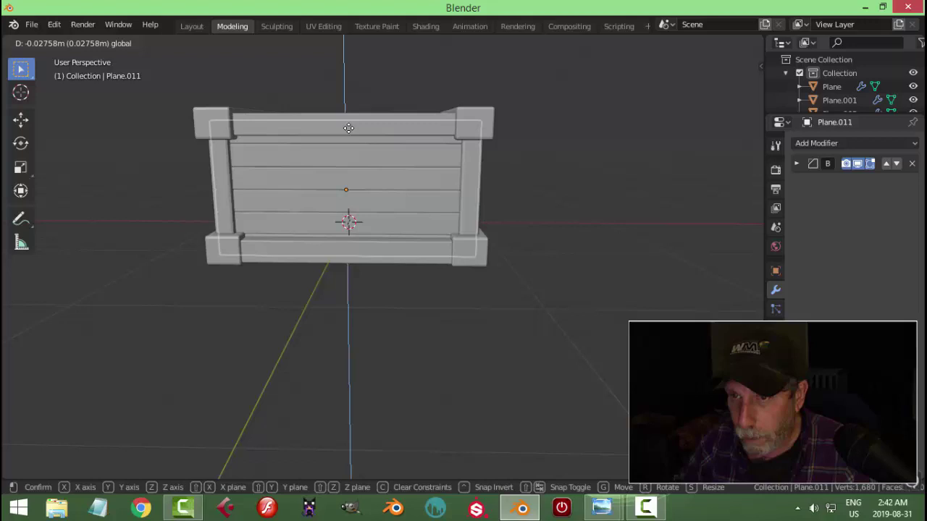
Confirm the panel's small shift and select the back panel's top rail.
key(alt+a)
middle_click(449, 165)
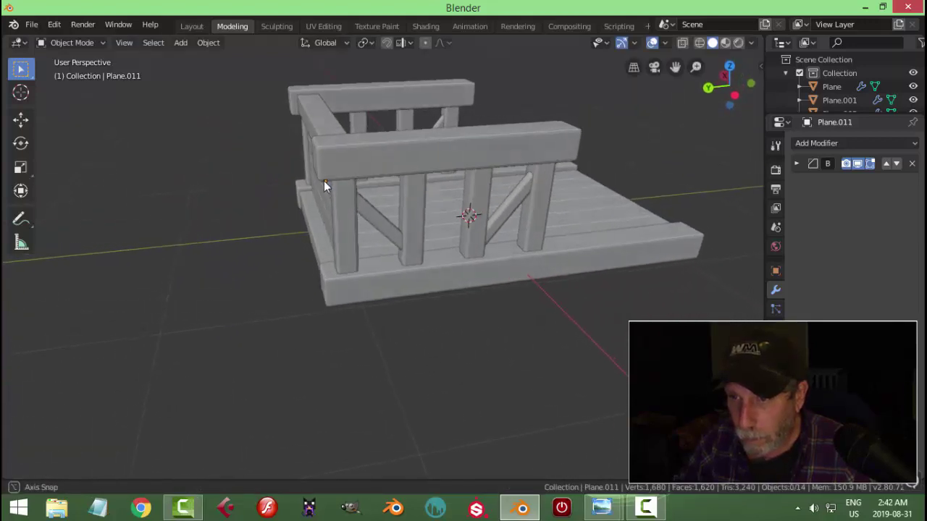
click(310, 119)
click(259, 135)
key(alt+a)
Duplicate the top rail and scale the copy along Y into a slim vertical batten.
middle_click(356, 158)
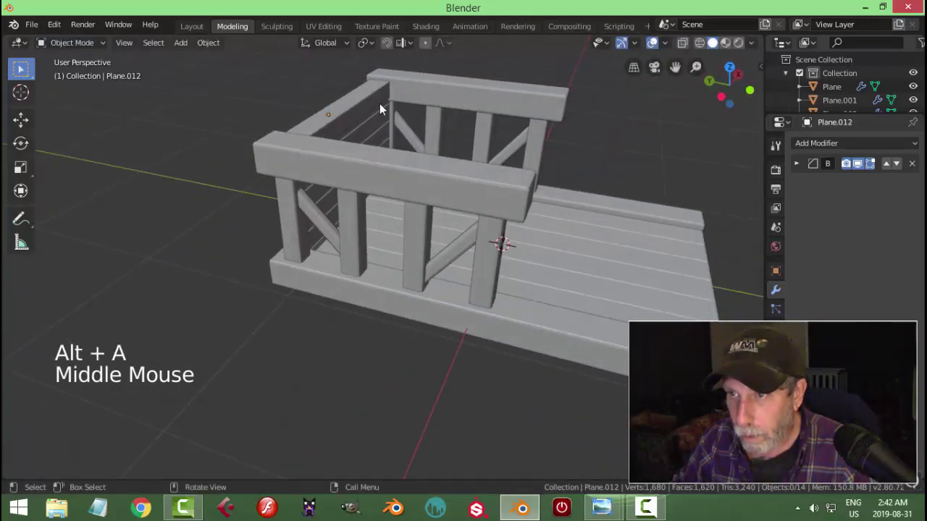
middle_click(382, 155)
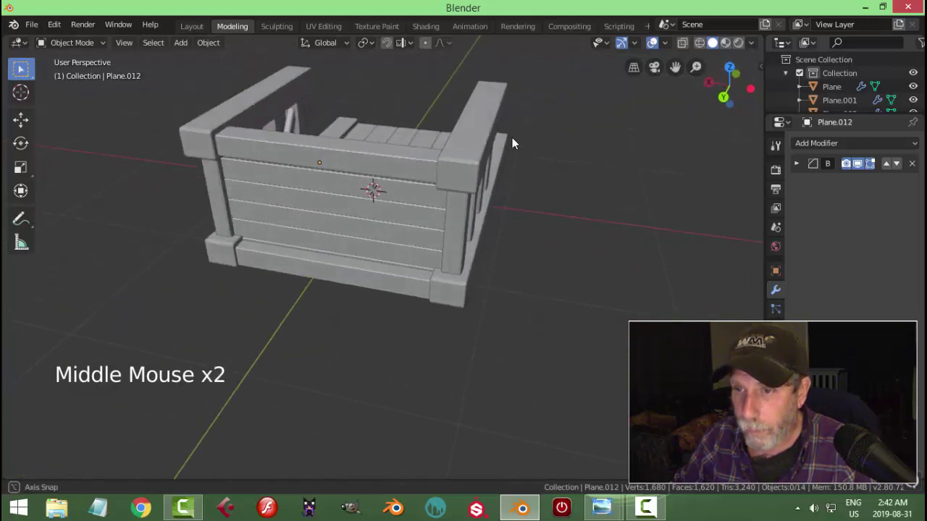
middle_click(387, 187)
click(346, 133)
middle_click(415, 187)
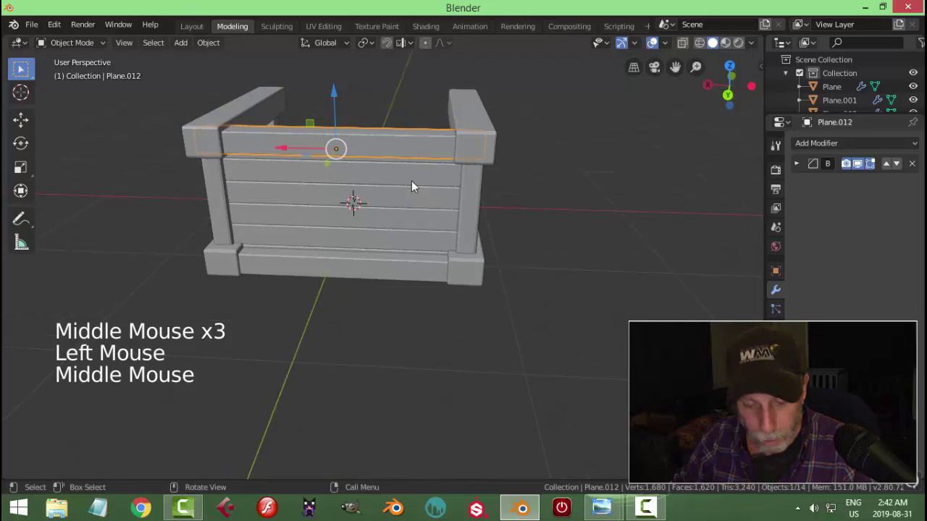
key(shift+d)
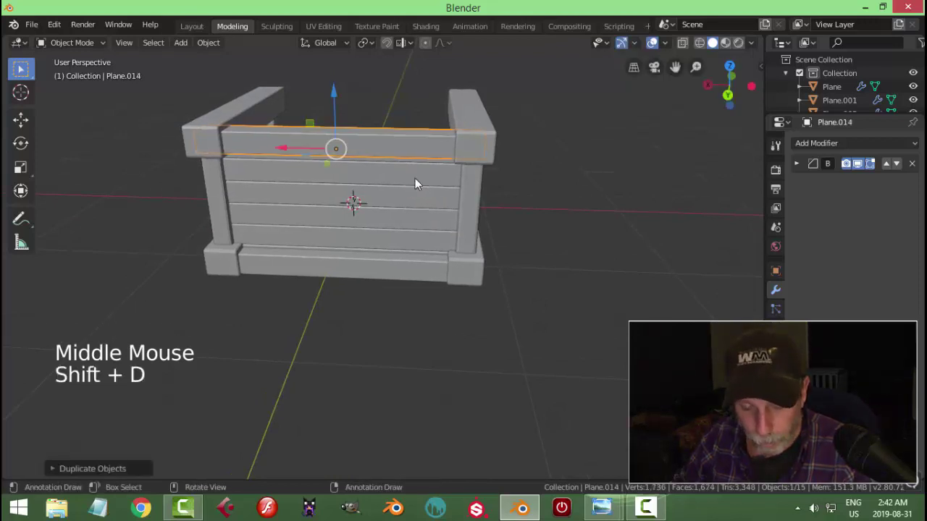
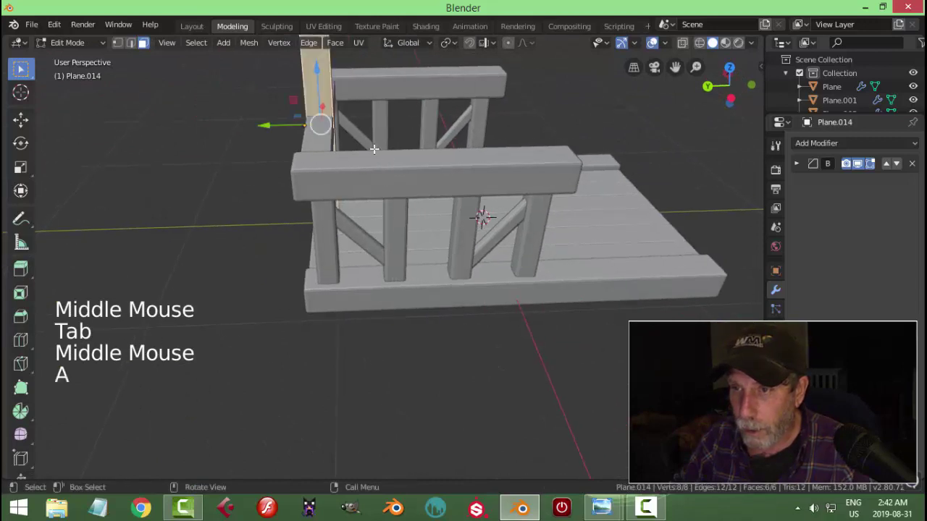
key(s)
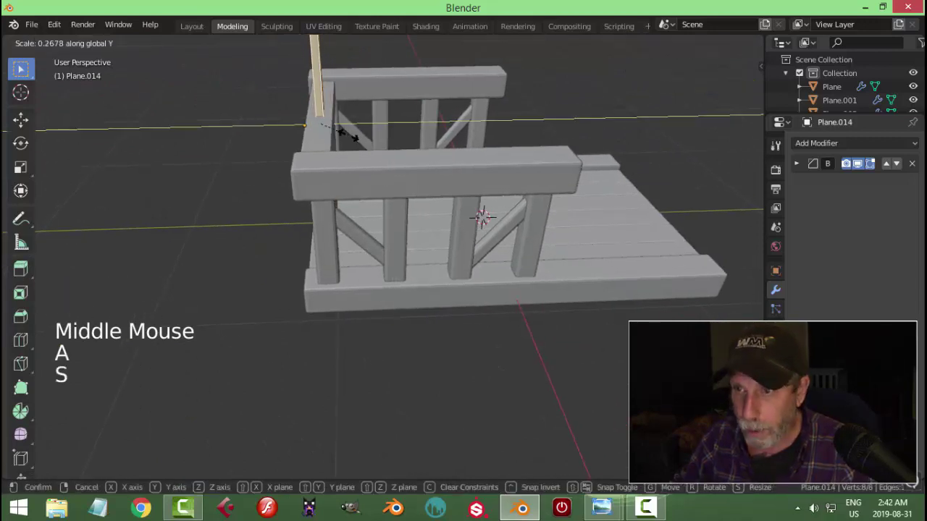
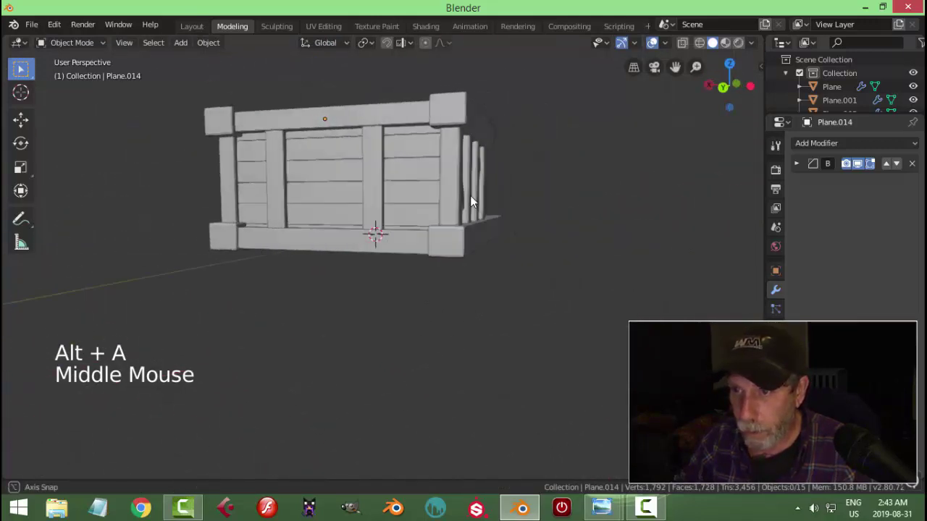
Select the two vertical battens, enter Edit Mode and switch the viewport to Wireframe shading.
scroll(up, 3)
middle_click(452, 218)
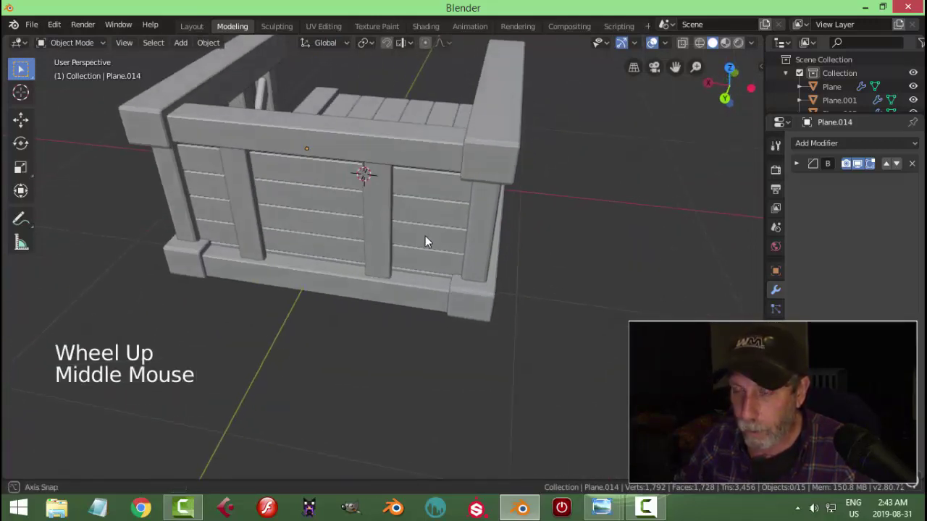
middle_click(435, 222)
middle_click(446, 208)
click(425, 140)
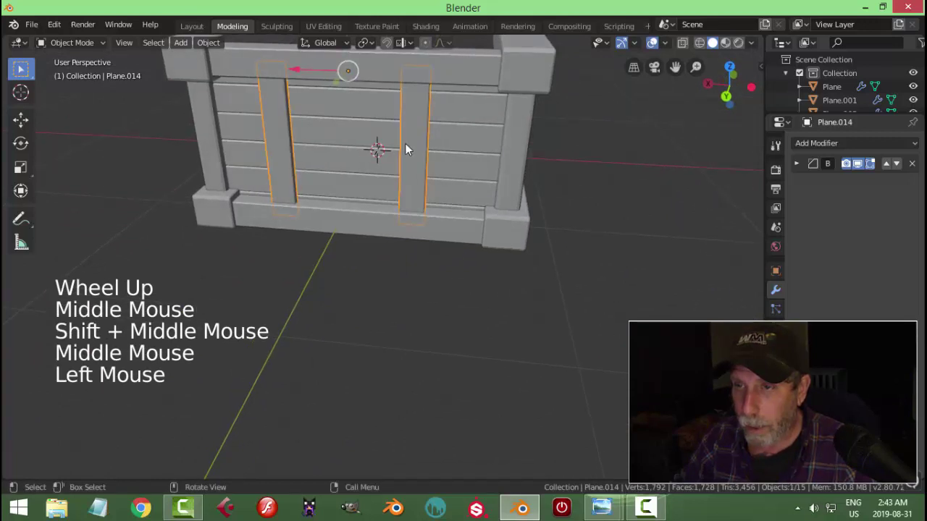
key(Tab)
key(z)
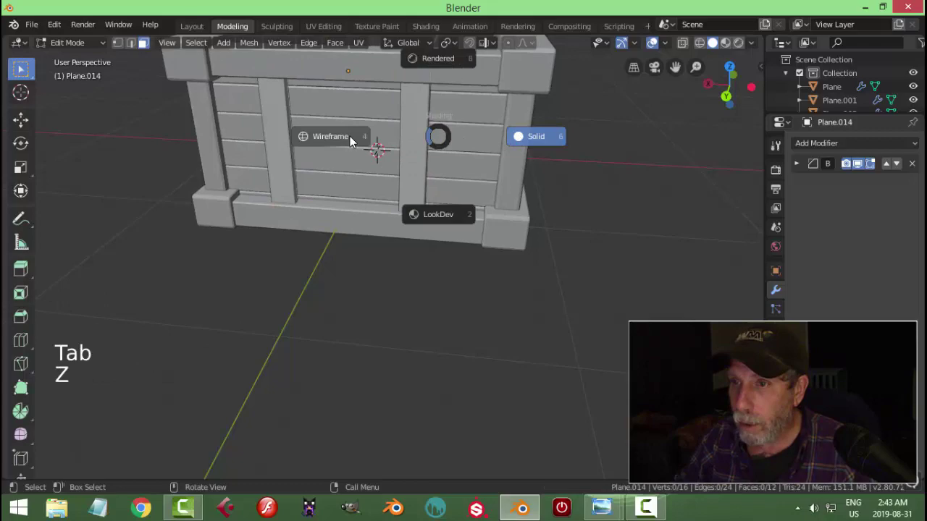
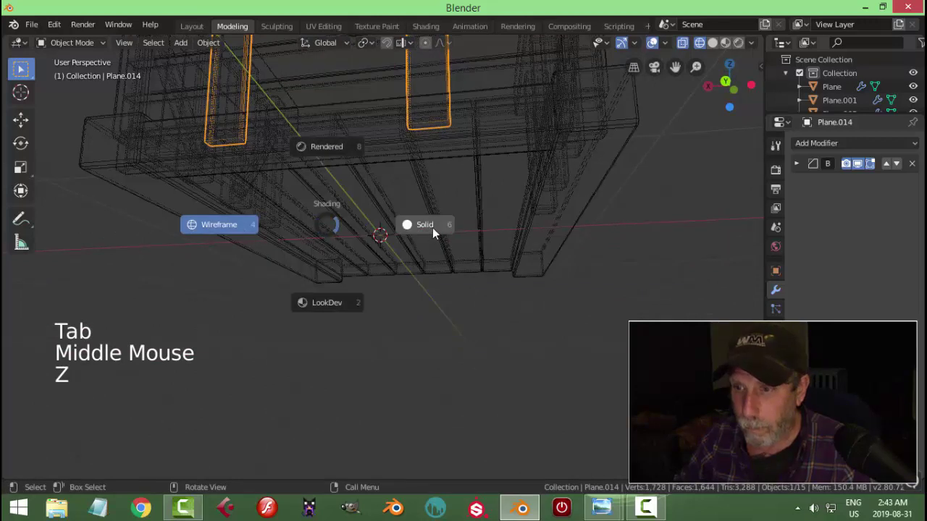
Edit the back panel's bottom rail, delete its hidden faces and return to Solid shading.
middle_click(497, 210)
click(484, 184)
key(Tab)
key(z)
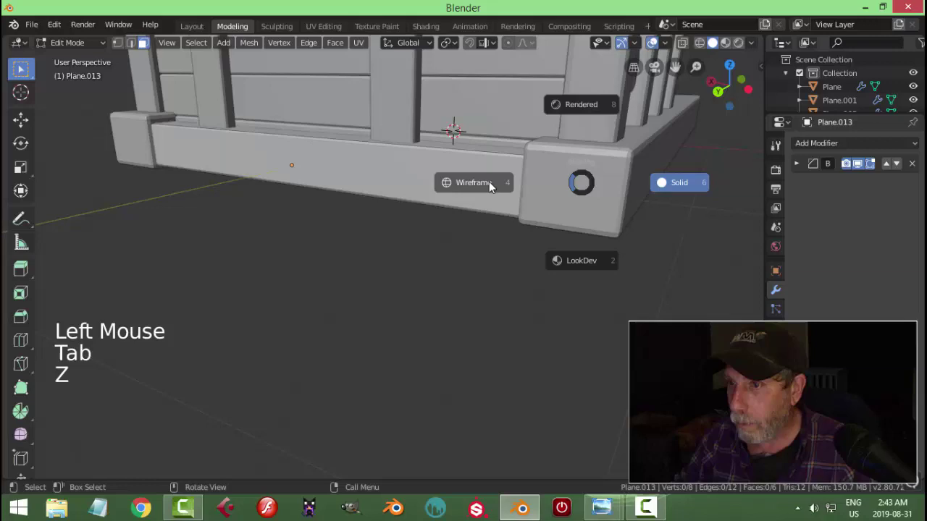
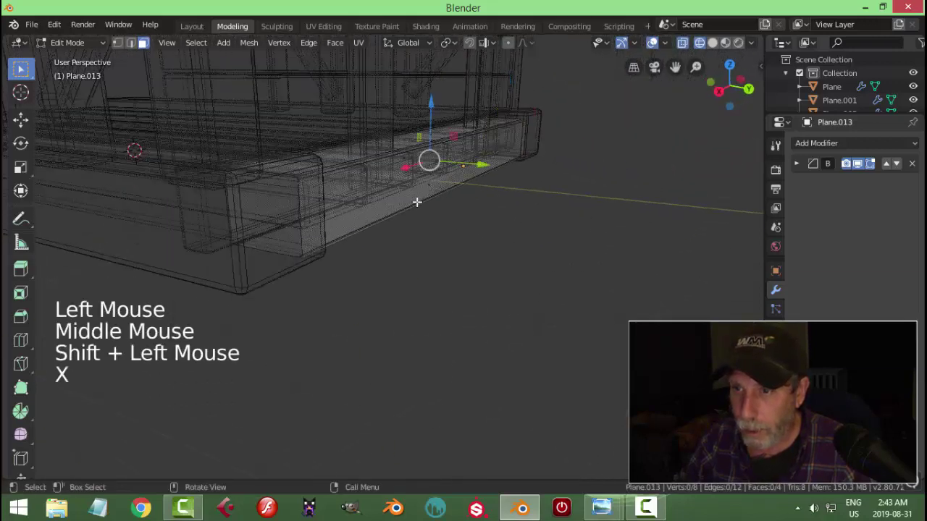
key(Tab)
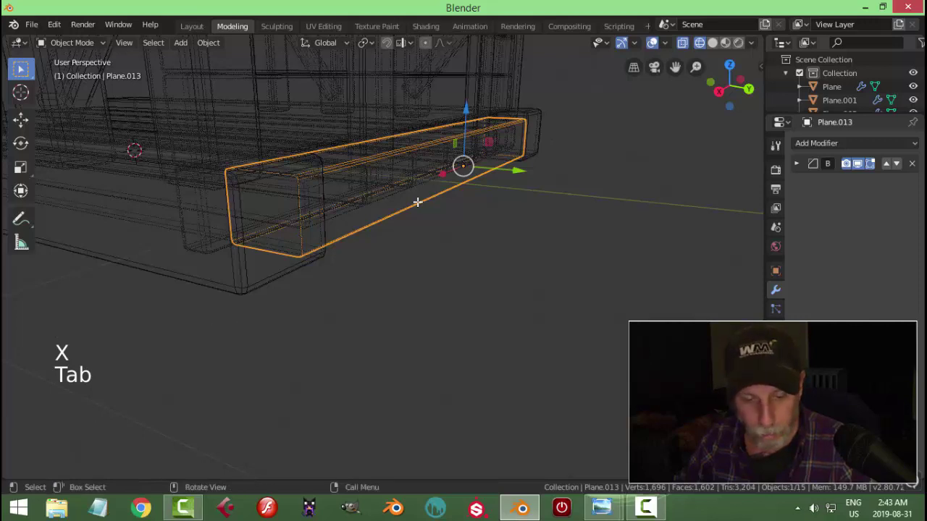
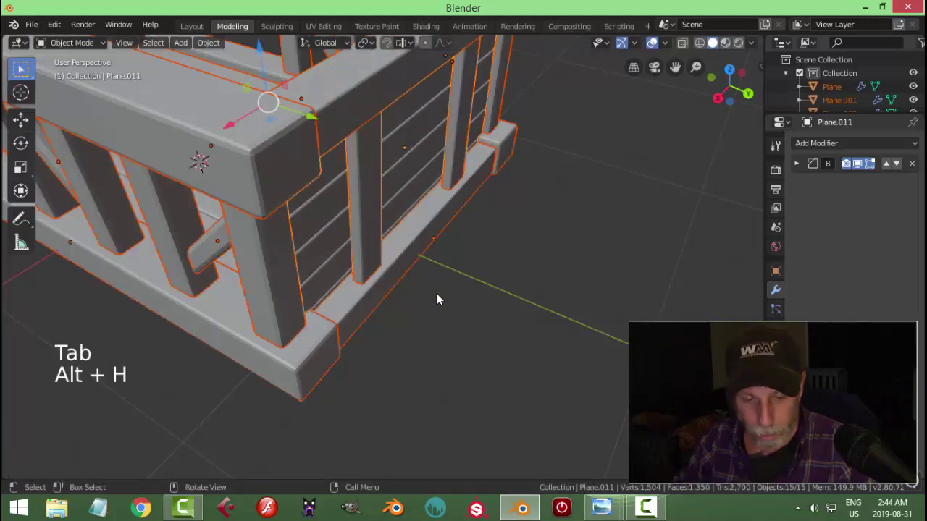
Isolate the row of vertical posts with Shift+H and enter Edit Mode on their mesh.
key(a)
scroll(down, 3)
scroll(down, 3)
key(alt+a)
middle_click(486, 234)
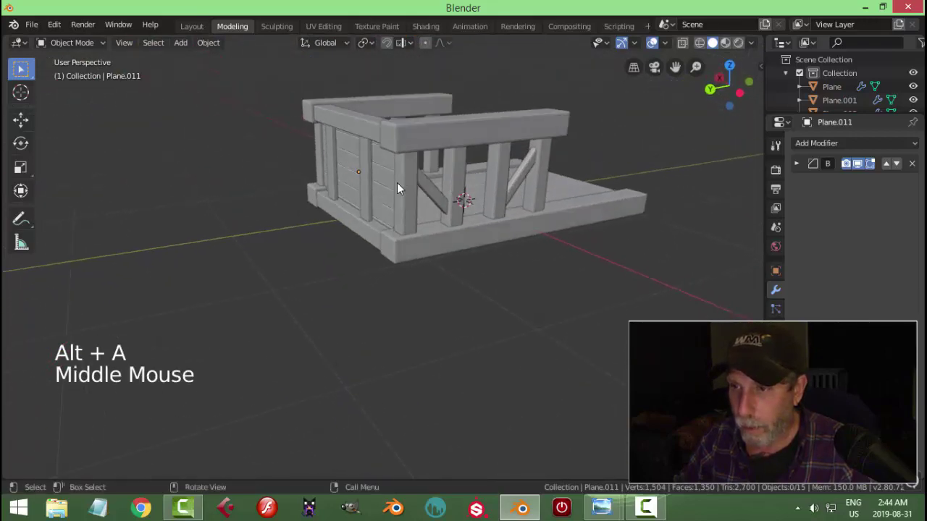
click(415, 177)
key(shift+h)
middle_click(435, 187)
key(Tab)
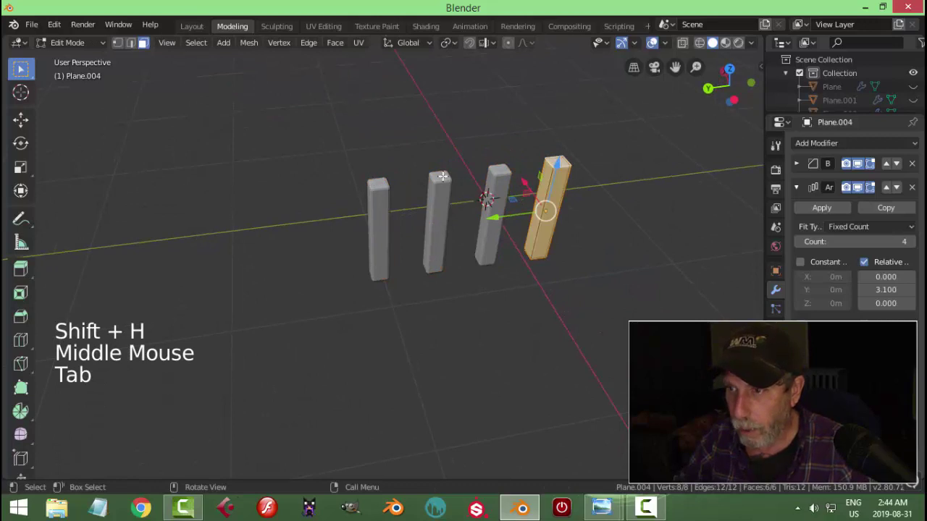
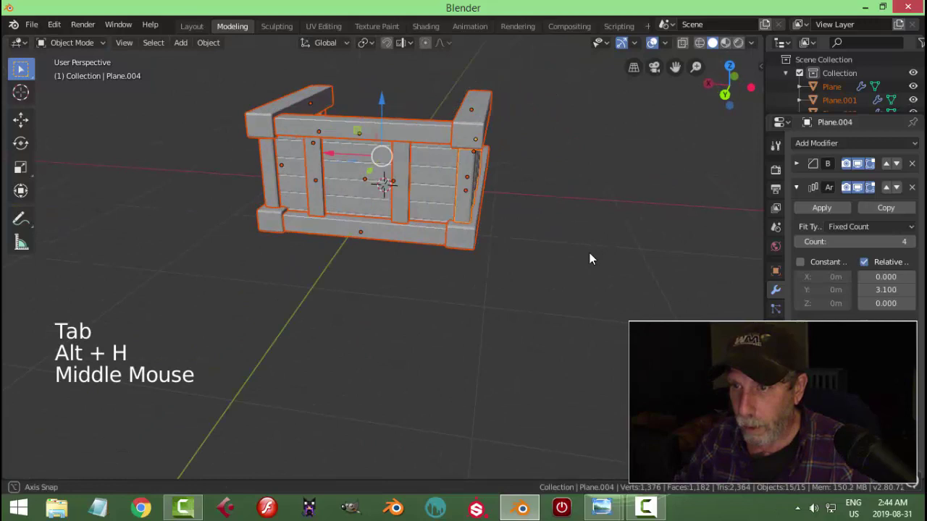
Delete hidden faces from the side slat and top rail pieces, then unhide all parts.
middle_click(401, 195)
click(312, 194)
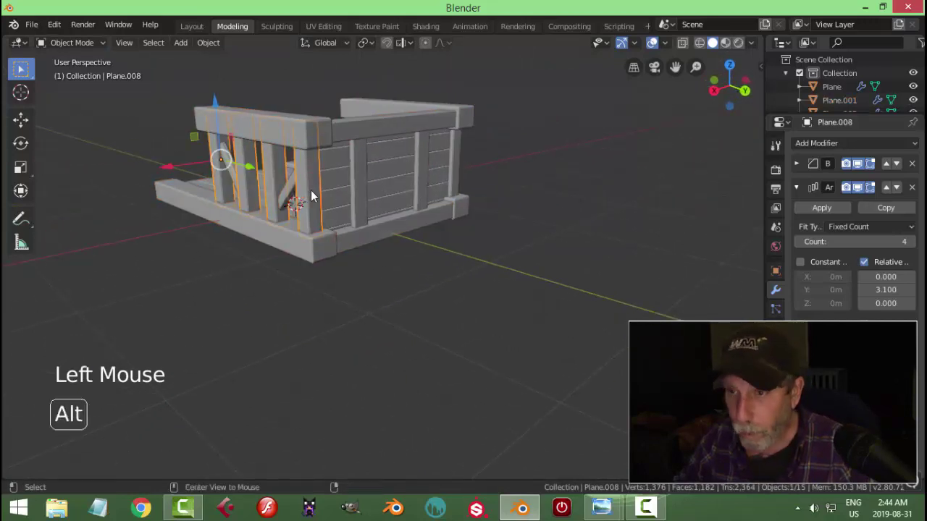
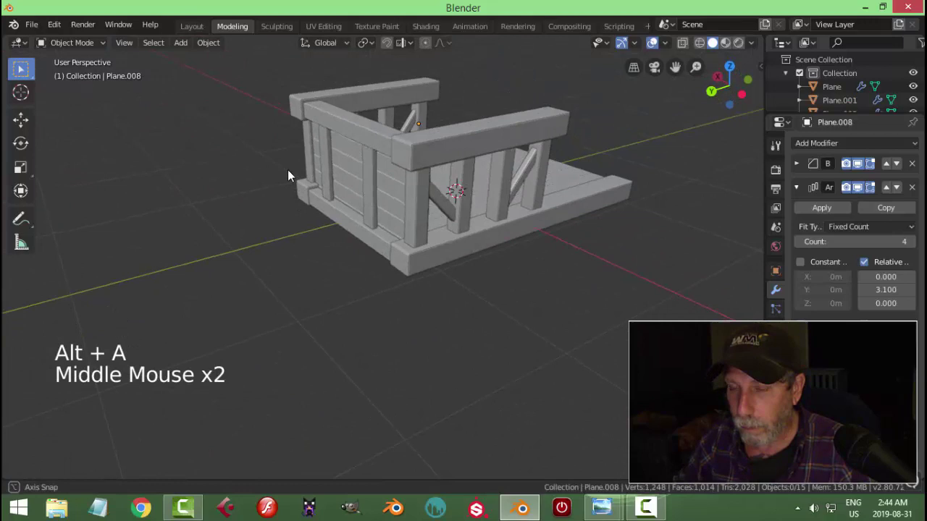
click(374, 129)
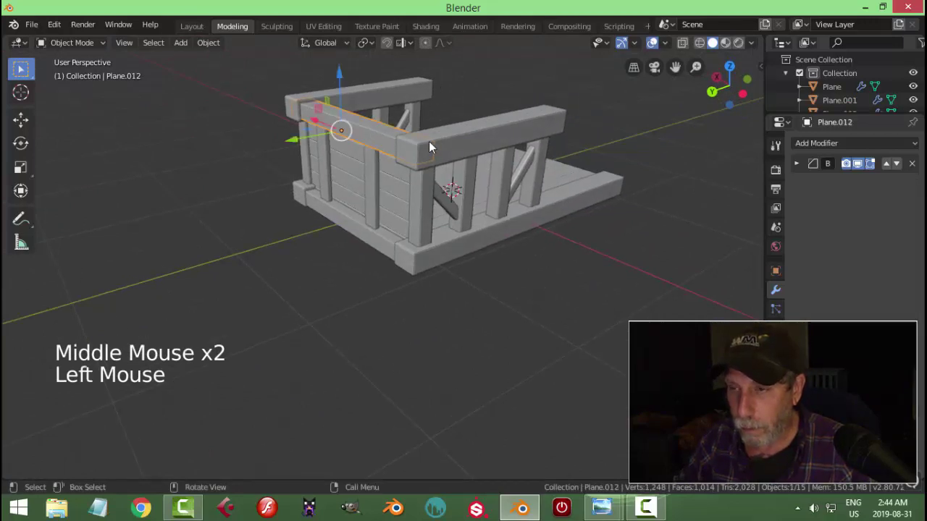
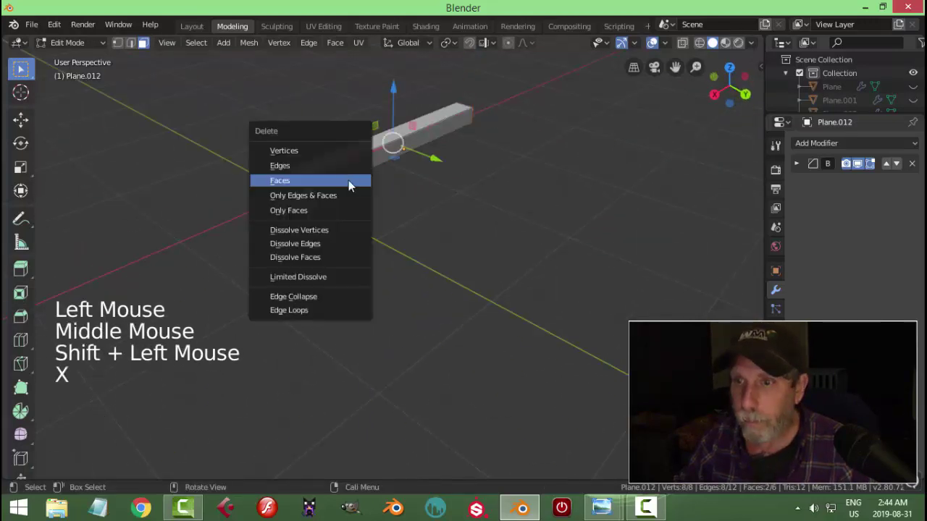
key(Tab)
key(alt+h)
key(alt+a)
Isolate another cart board on its own for checking, then bring every part back into view.
middle_click(414, 210)
click(356, 236)
key(shift+h)
middle_click(441, 241)
key(shift+h)
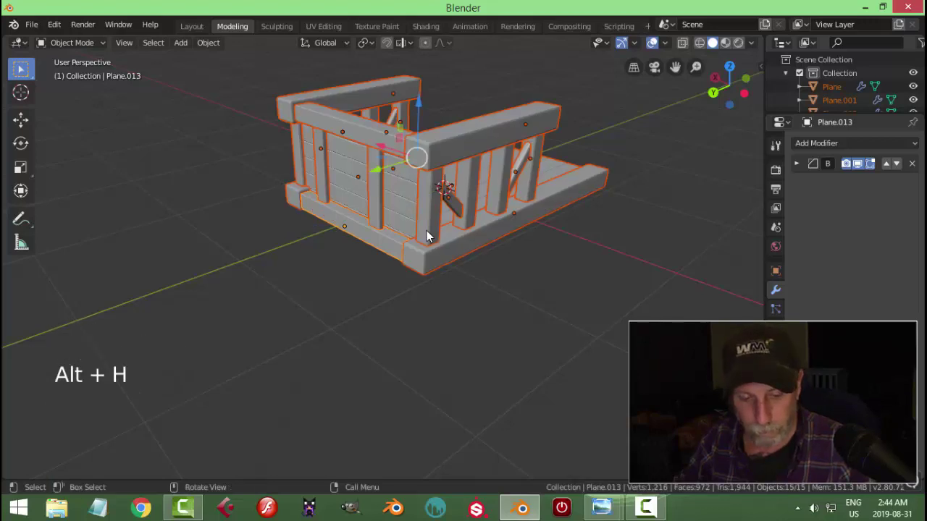
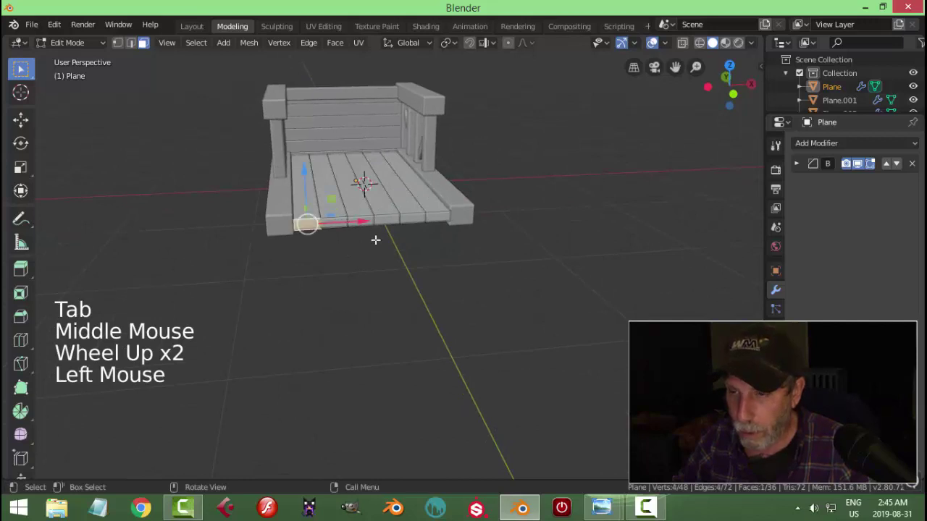
In top X-ray view, box-select the bed planks' front vertices and pull them back along Y.
scroll(up, 3)
key(a)
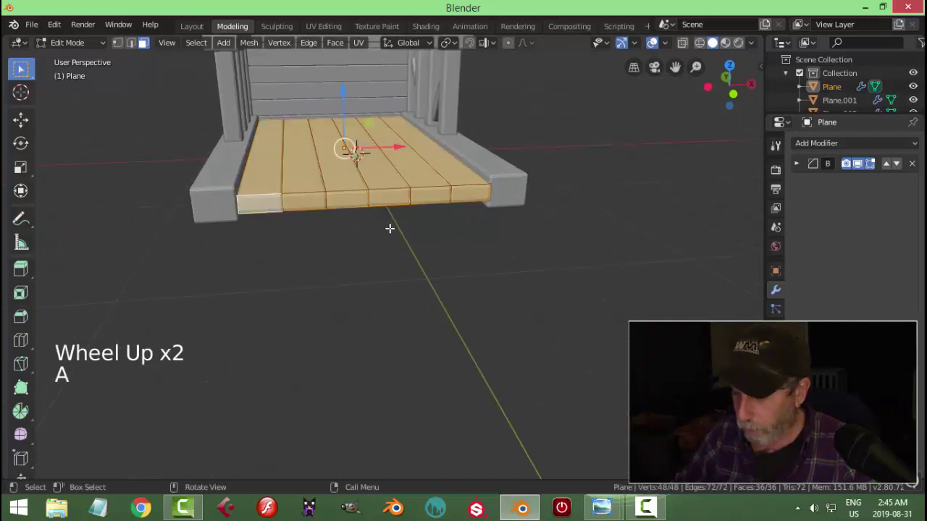
key(KP_7)
key(z)
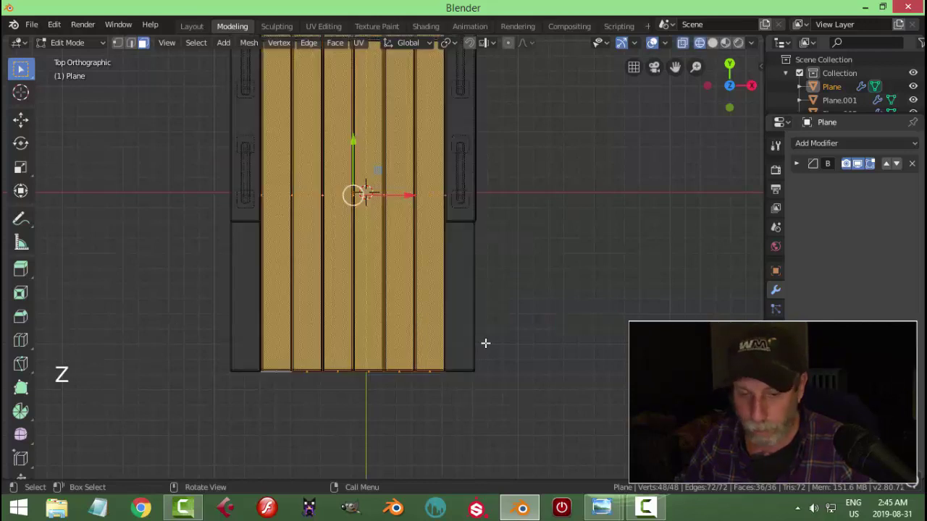
key(alt+a)
key(b)
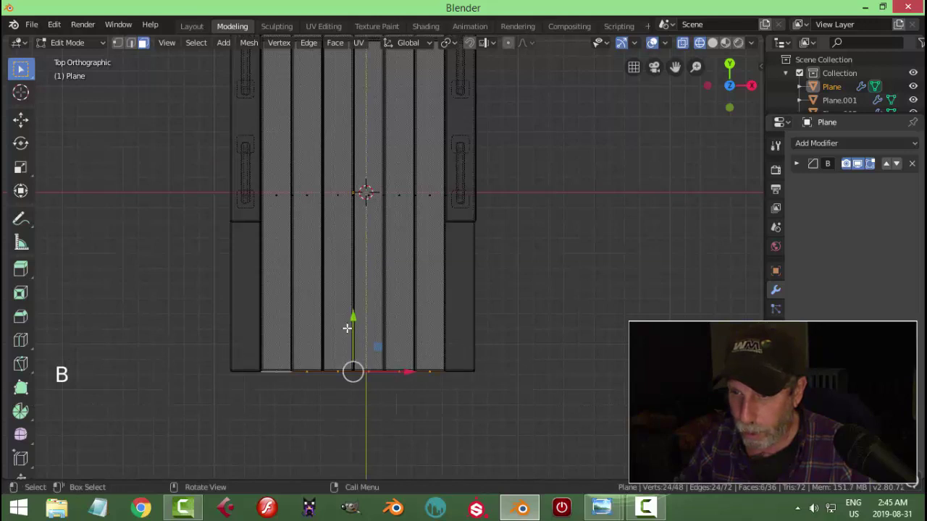
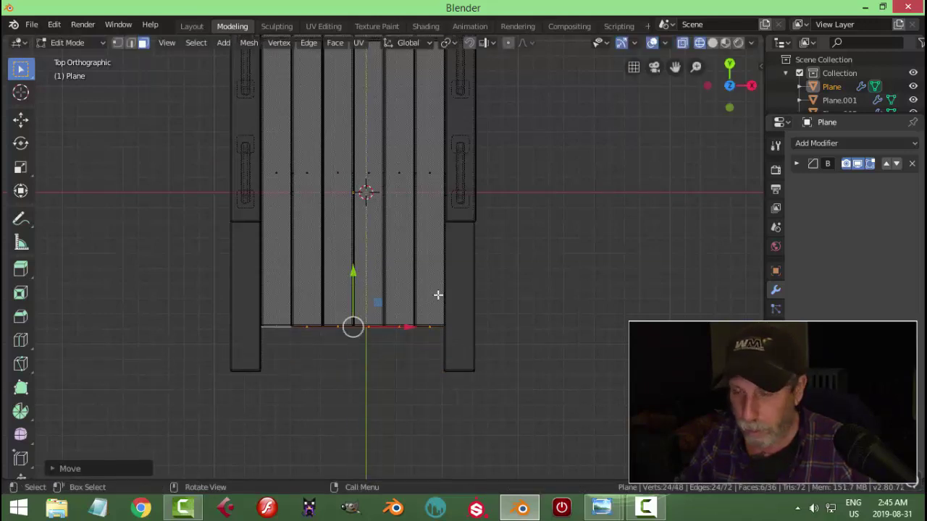
key(a)
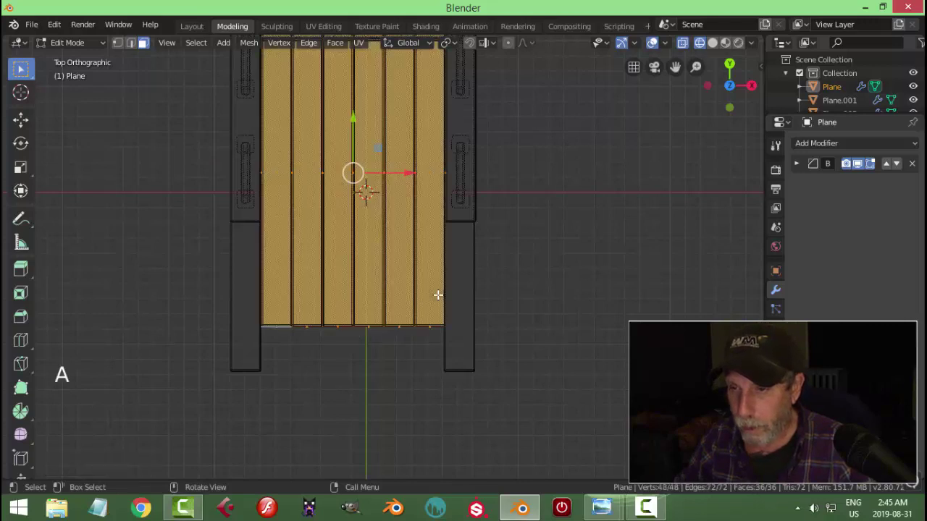
key(alt+a)
key(Tab)
Shorten the right side frame piece (Plane.002) by pulling its front end back along its length.
click(456, 352)
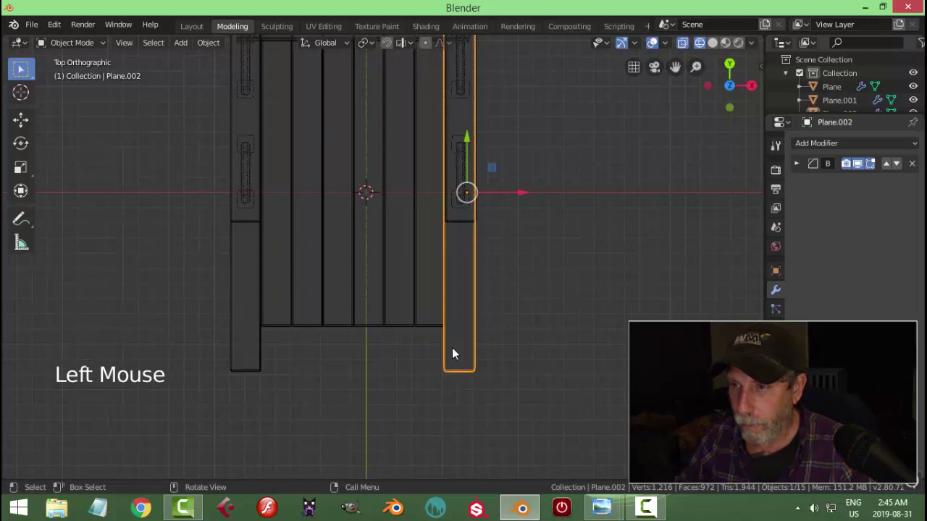
key(Tab)
key(z)
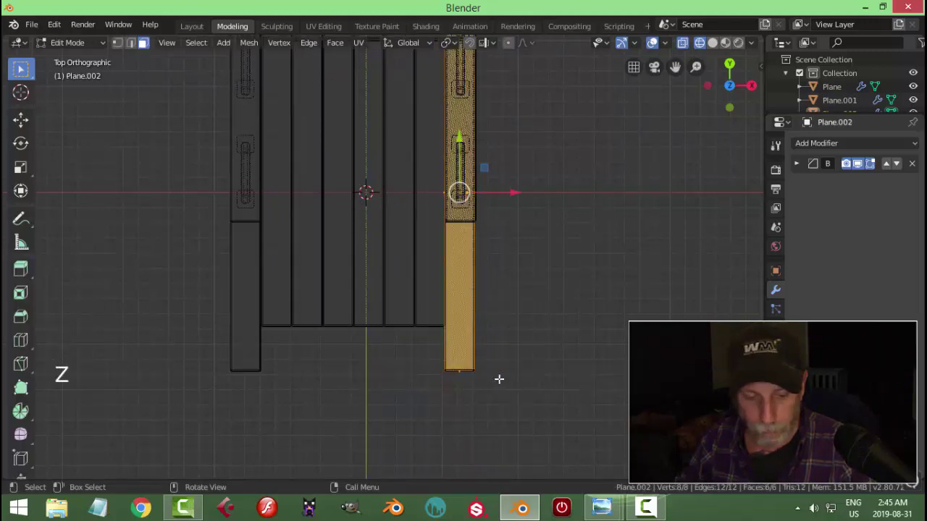
key(alt+a)
key(b)
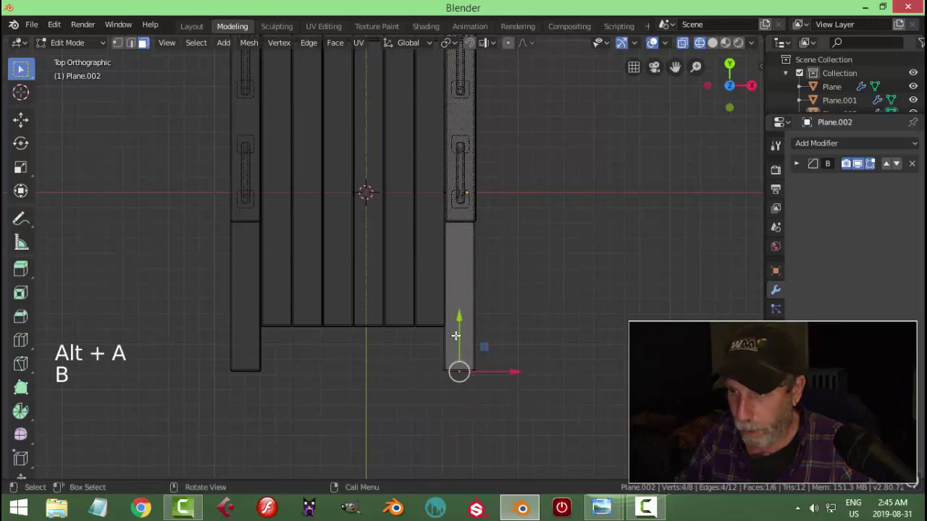
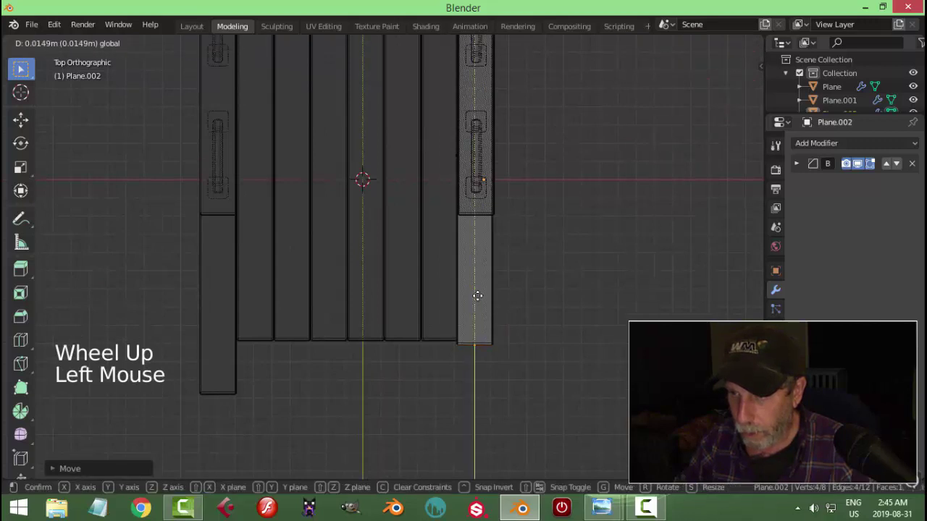
key(alt+a)
key(Tab)
click(232, 378)
key(Tab)
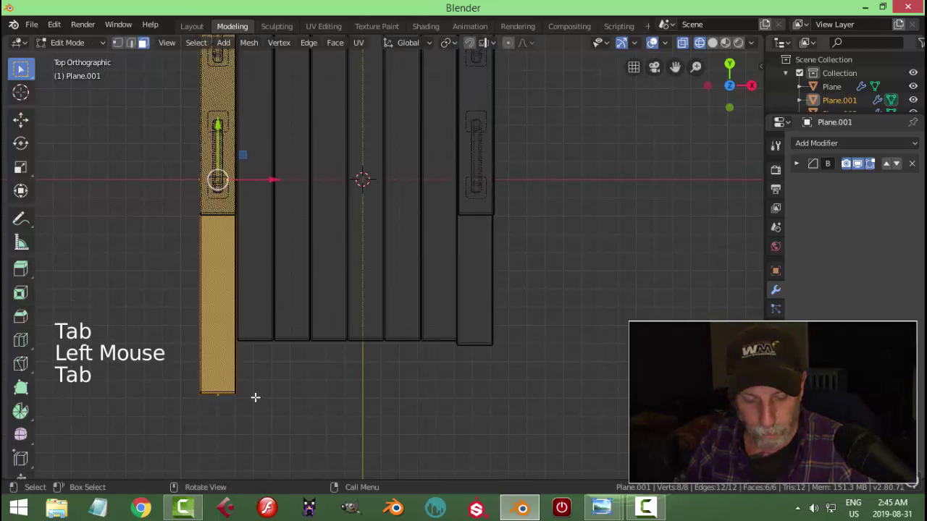
Shorten the left side piece (Plane.001) the same way, return to solid shading and inspect the cart.
key(alt+a)
key(v)
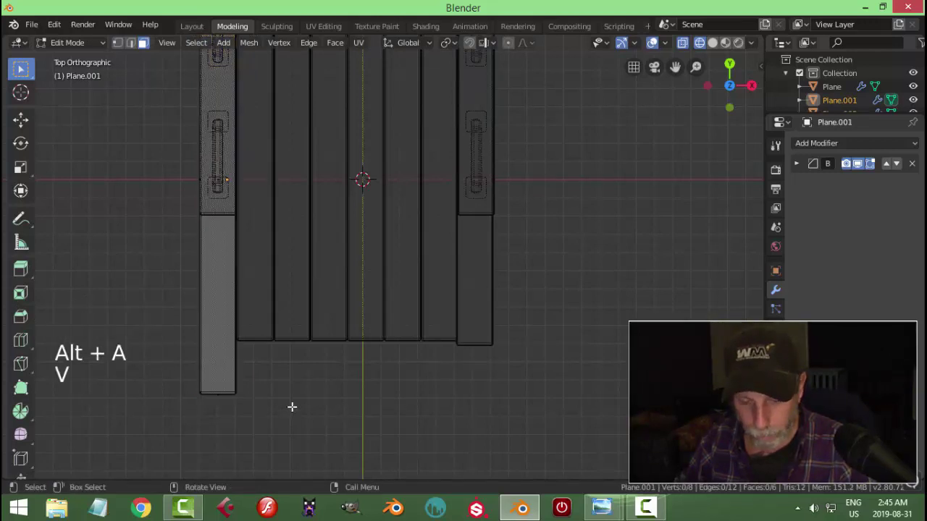
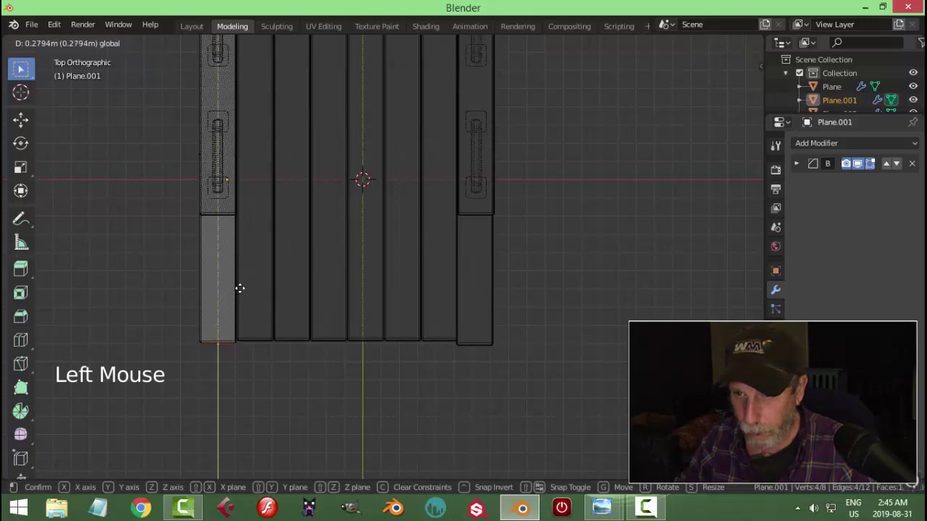
key(alt+a)
key(Tab)
key(z)
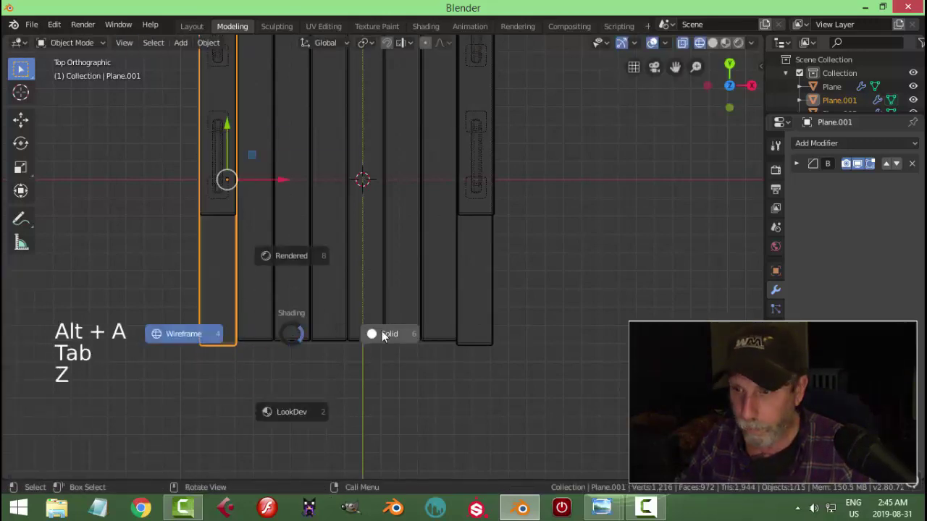
key(alt+a)
middle_click(341, 350)
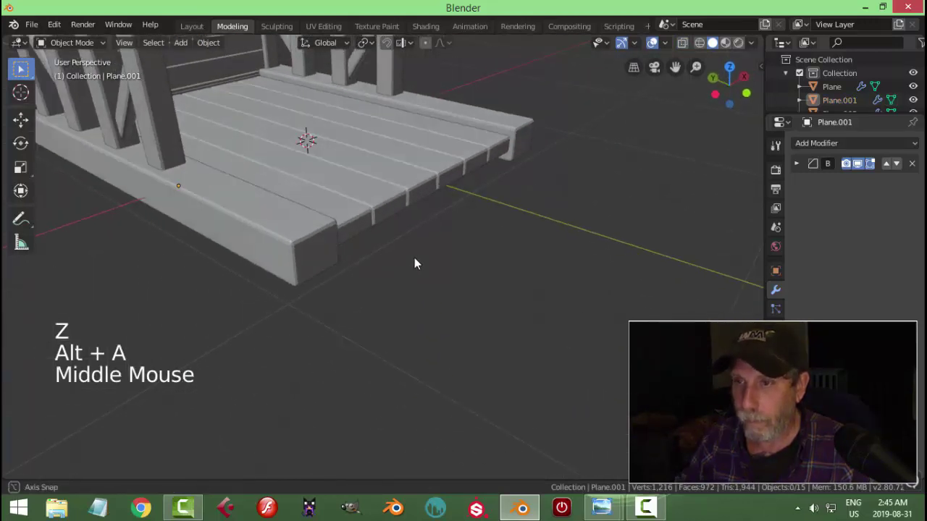
scroll(down, 3)
middle_click(317, 242)
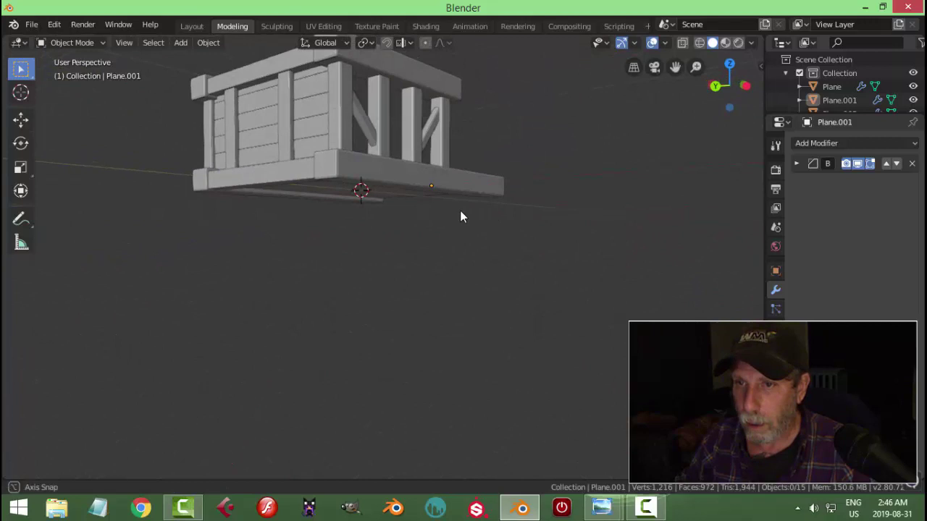
scroll(down, 3)
middle_click(390, 267)
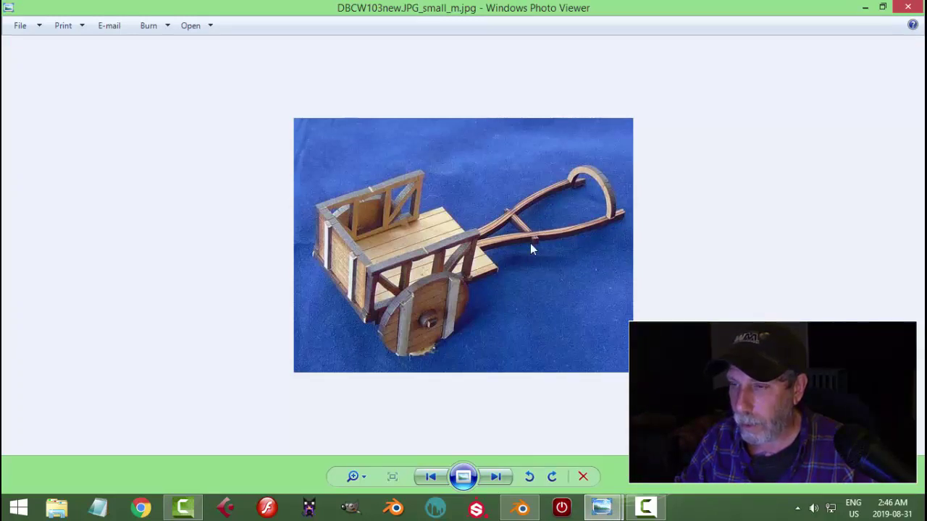
middle_click(459, 297)
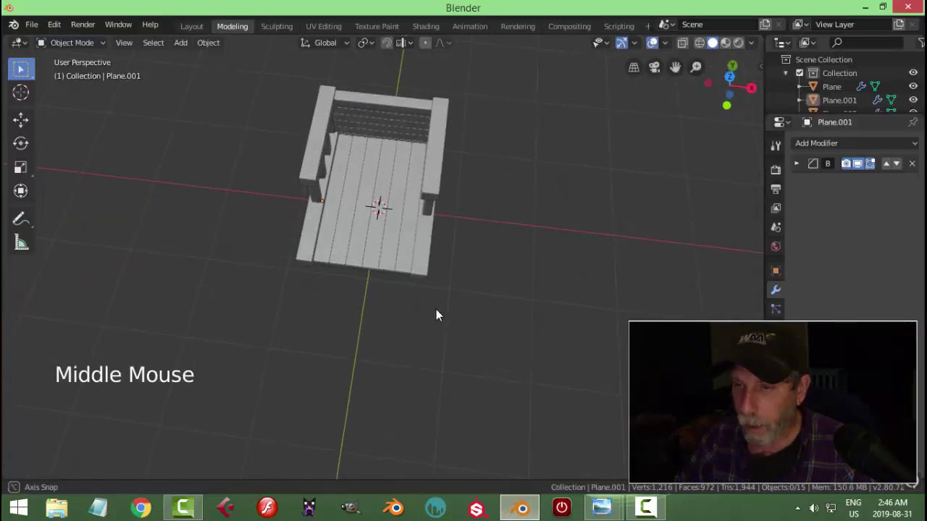
Review the whole cart from the top view, selecting every part and then clearing the selection.
click(384, 241)
key(KP_7)
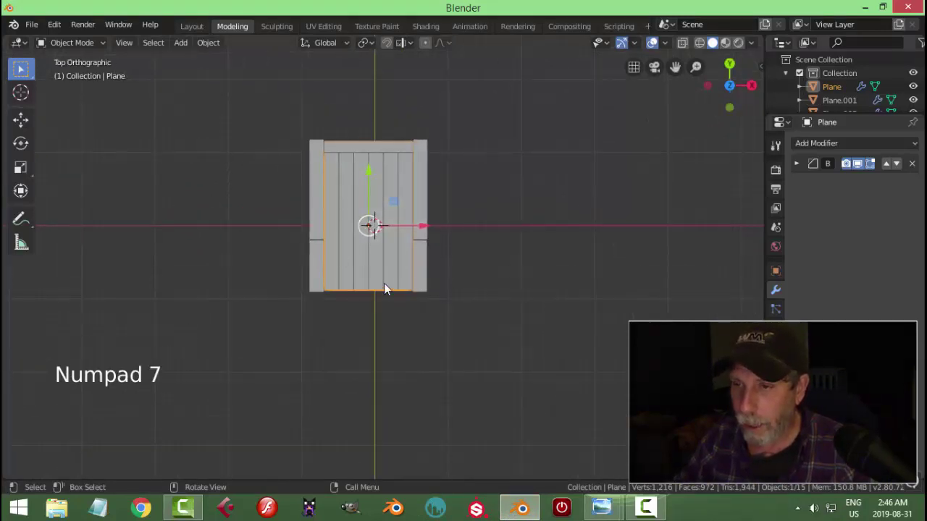
scroll(up, 3)
key(a)
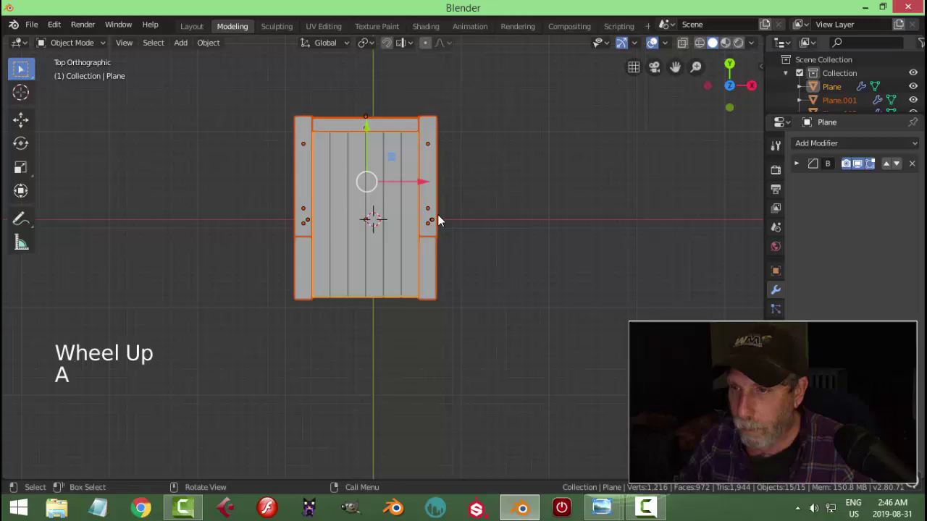
click(420, 182)
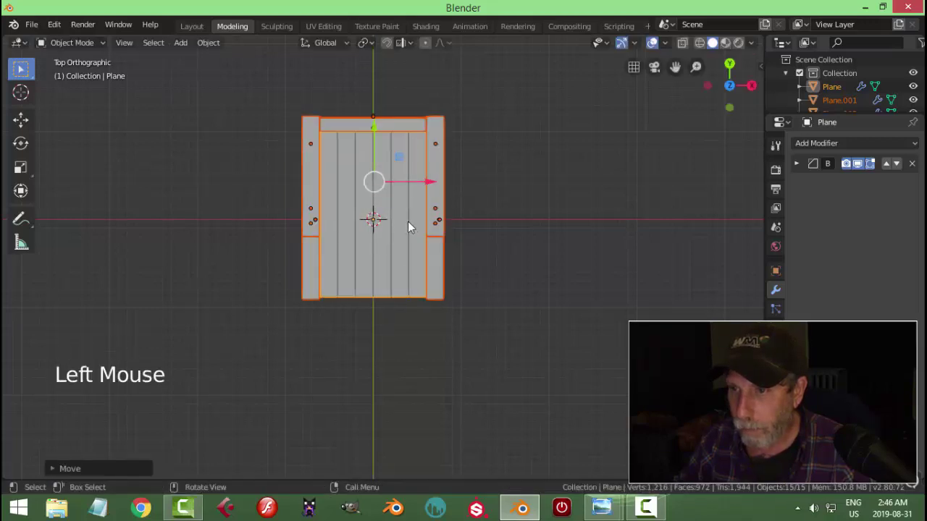
key(alt+a)
Reset the plank bed's origin point and return to the top-down view over the bed.
click(375, 273)
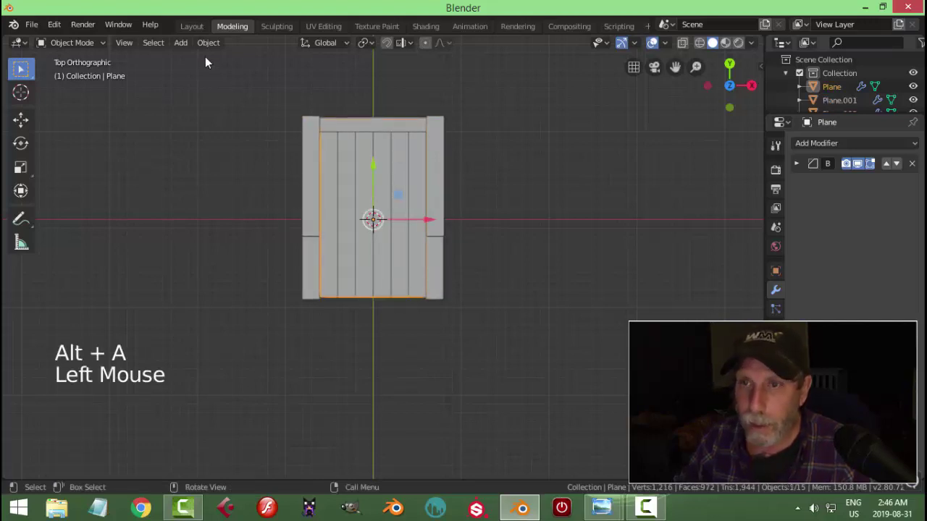
click(210, 45)
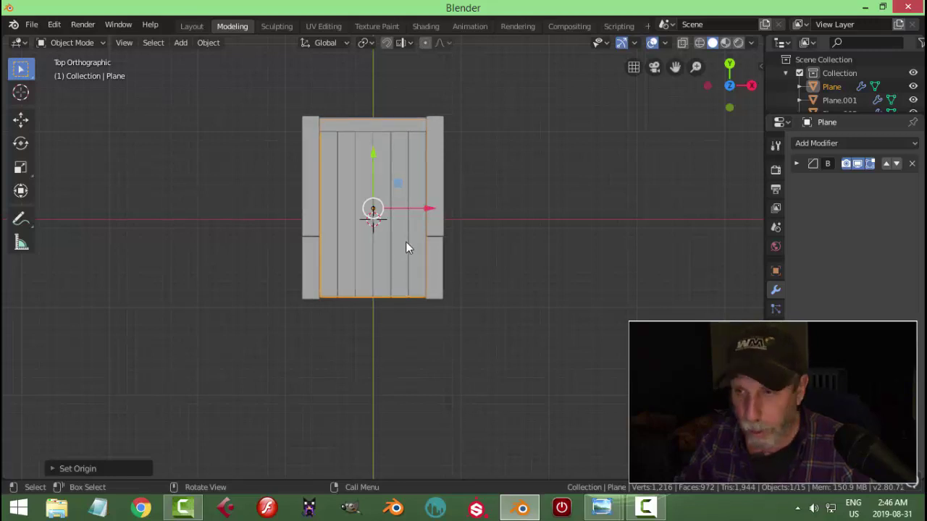
key(shift+s)
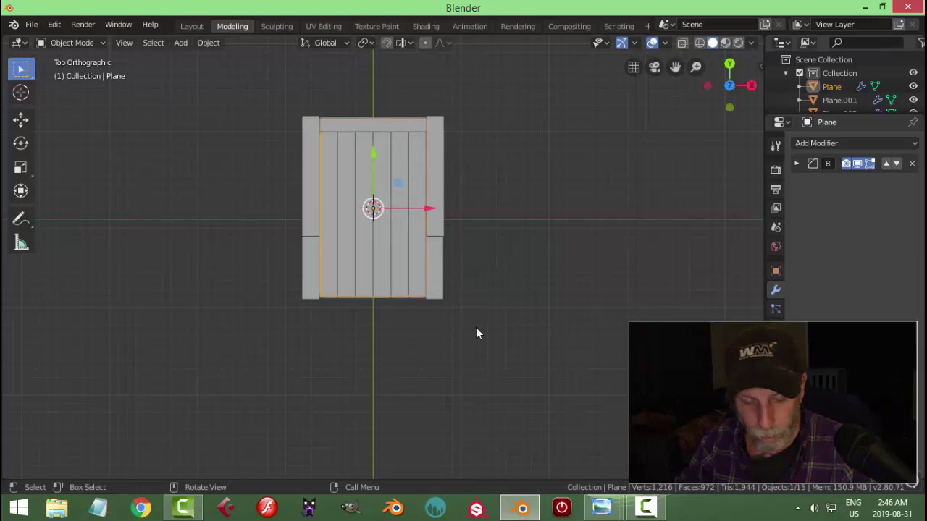
key(alt+a)
middle_click(474, 350)
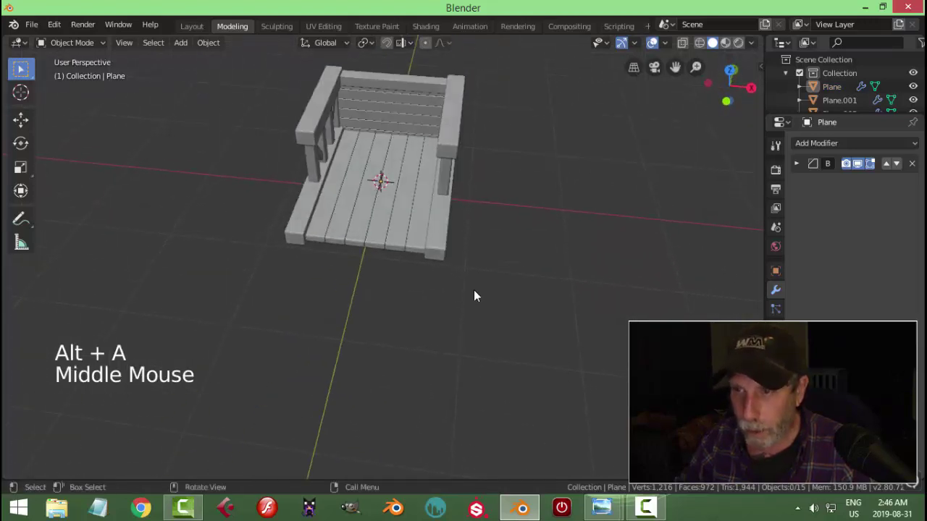
key(KP_7)
Add a new plane off the front of the cart bed and start editing its vertices.
key(shift+a)
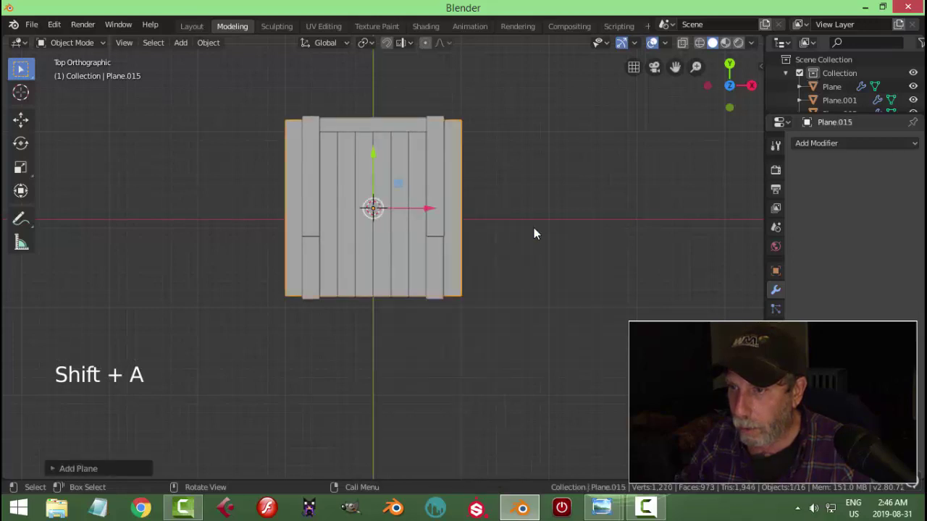
scroll(down, 3)
middle_click(490, 266)
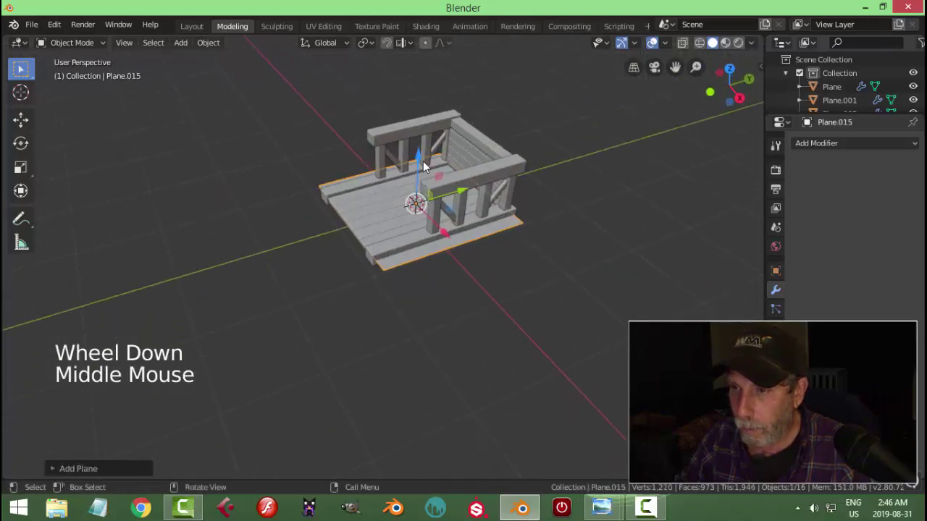
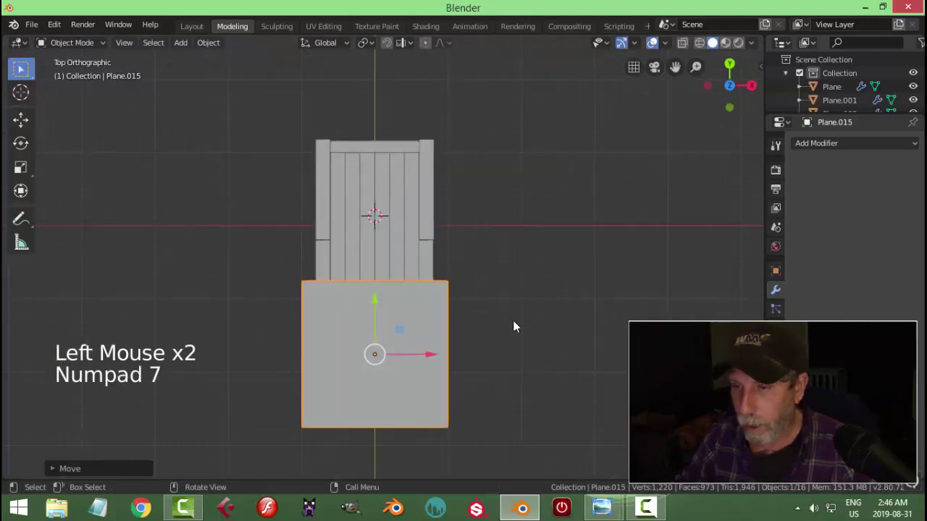
key(Tab)
key(1)
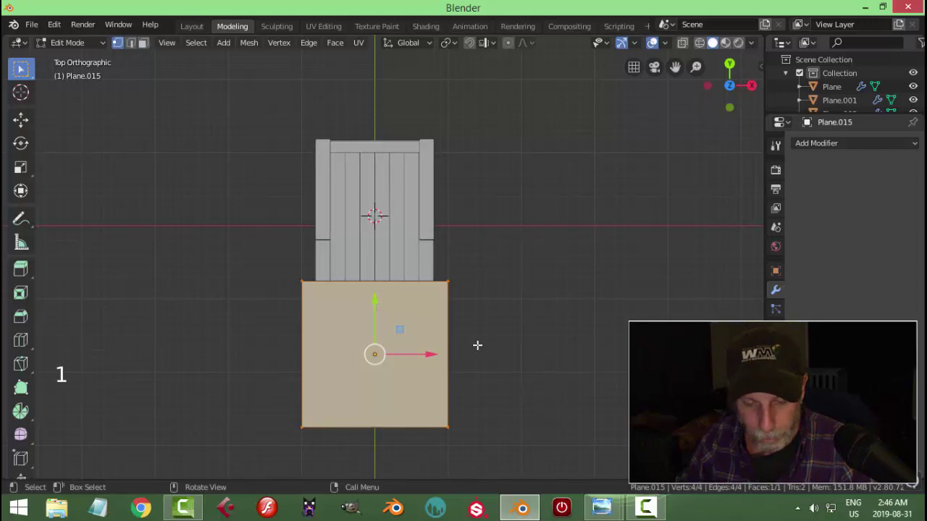
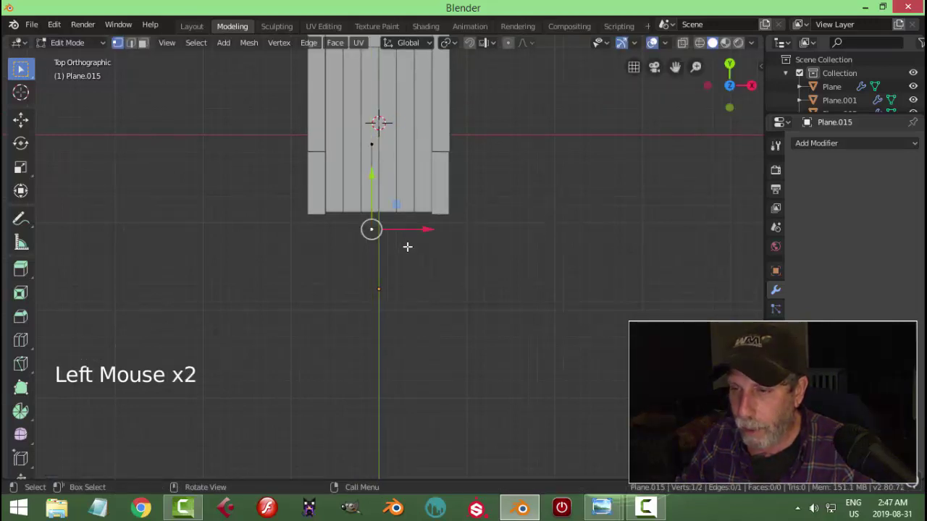
Extrude the edge into the handle's path, offset it along normals and bevel its bend points round.
scroll(up, 3)
key(e)
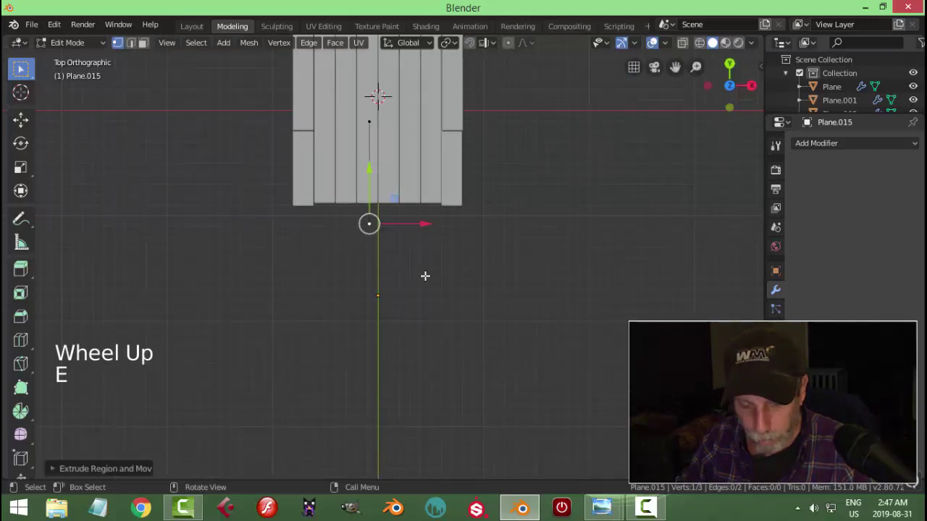
key(g)
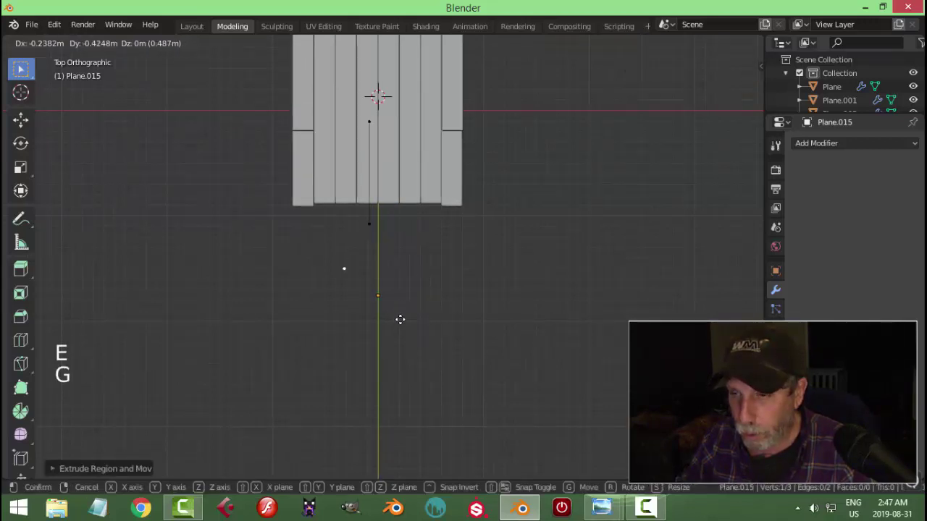
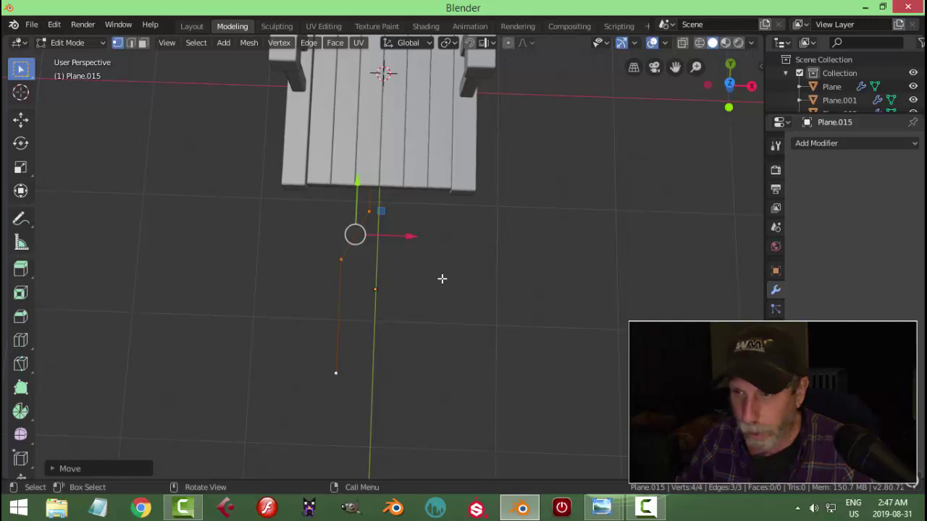
key(alt+s)
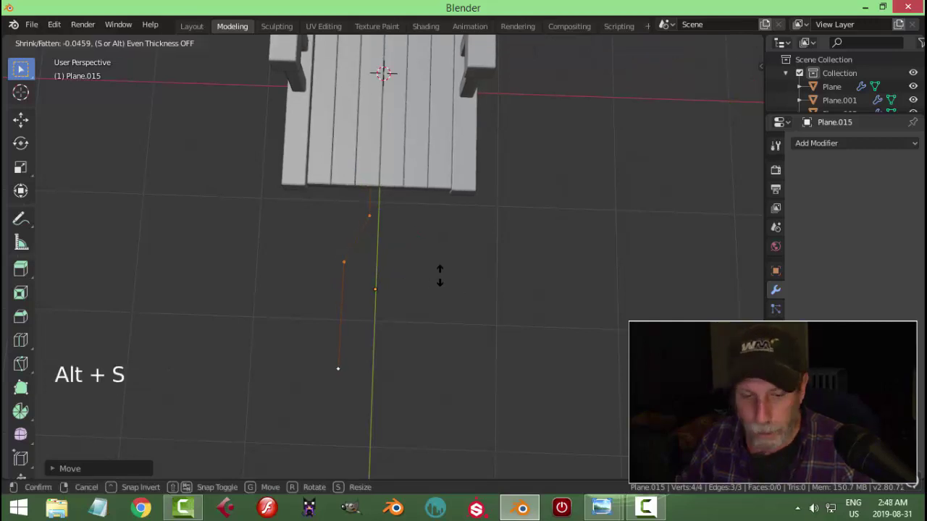
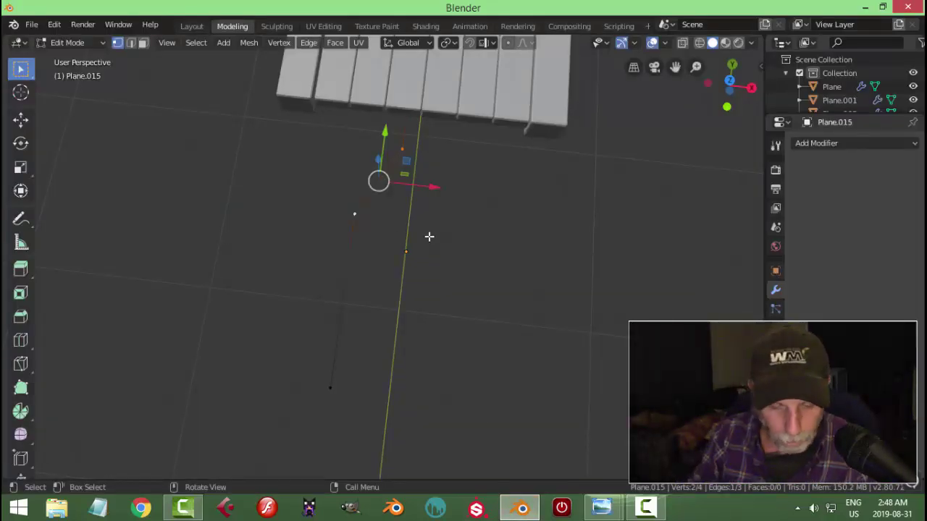
key(ctrl+shift+b)
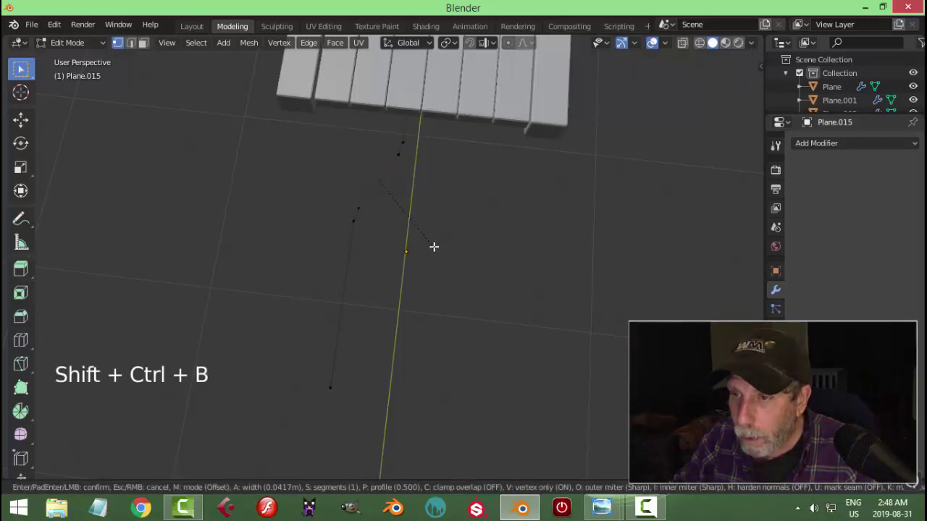
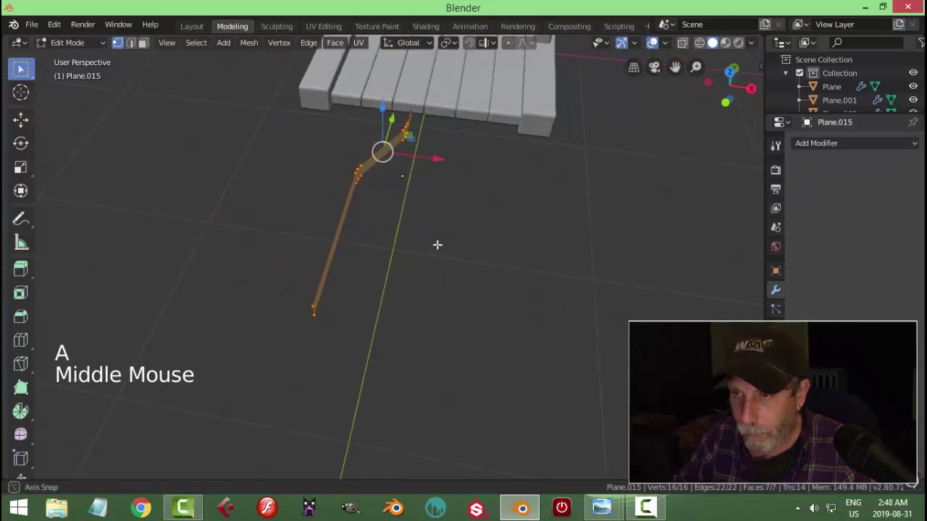
Extrude the handle strip into faces and thicken it outward, redoing the inside-out attempt.
key(e)
key(alt+s)
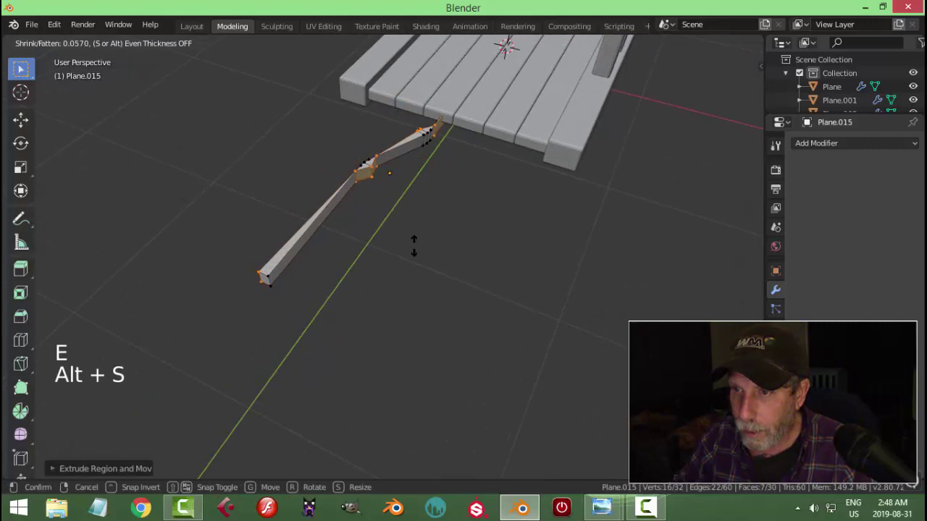
key(ctrl+z)
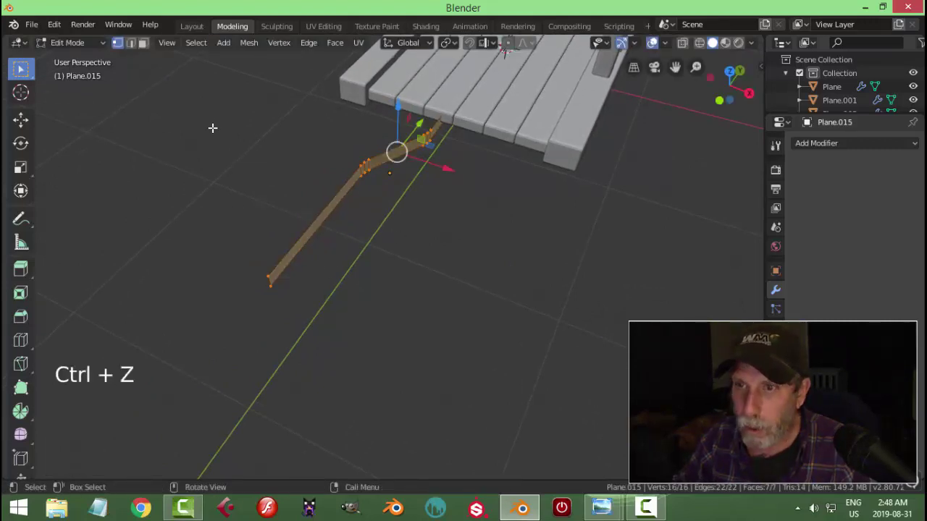
click(256, 48)
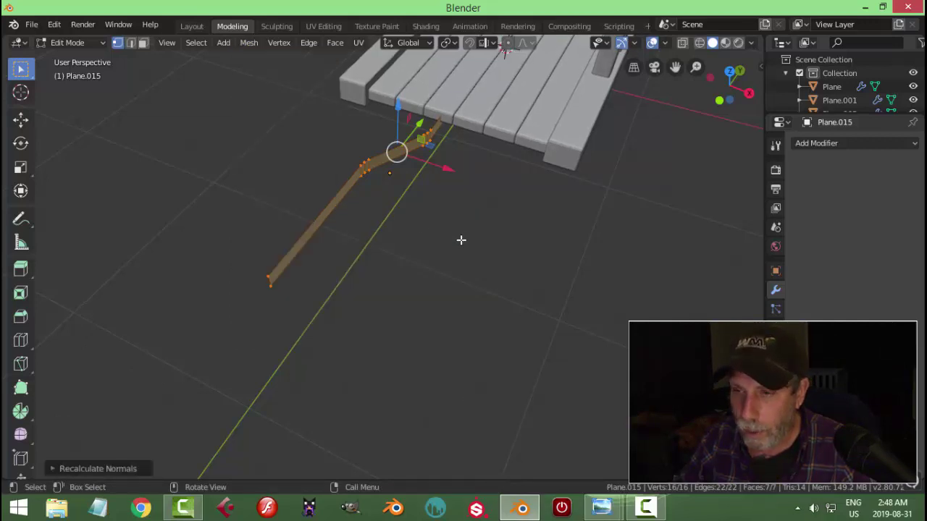
key(e)
key(alt+s)
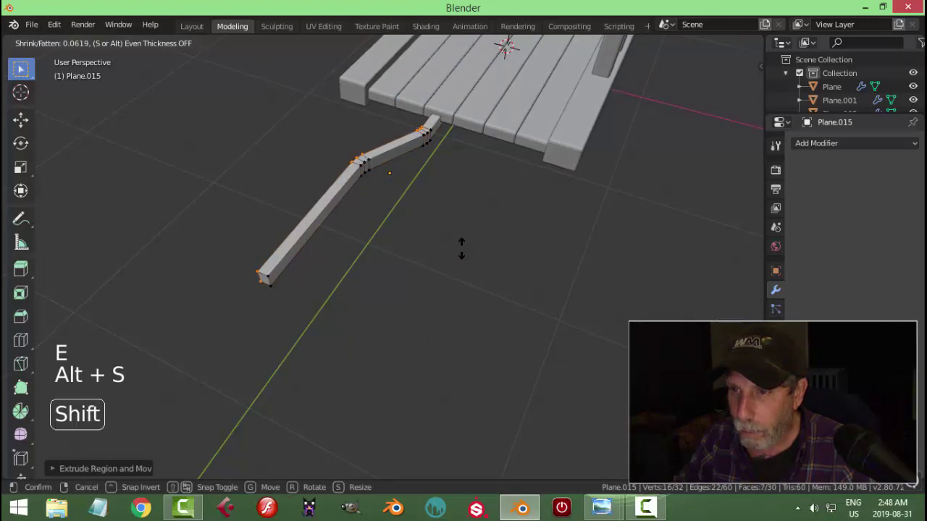
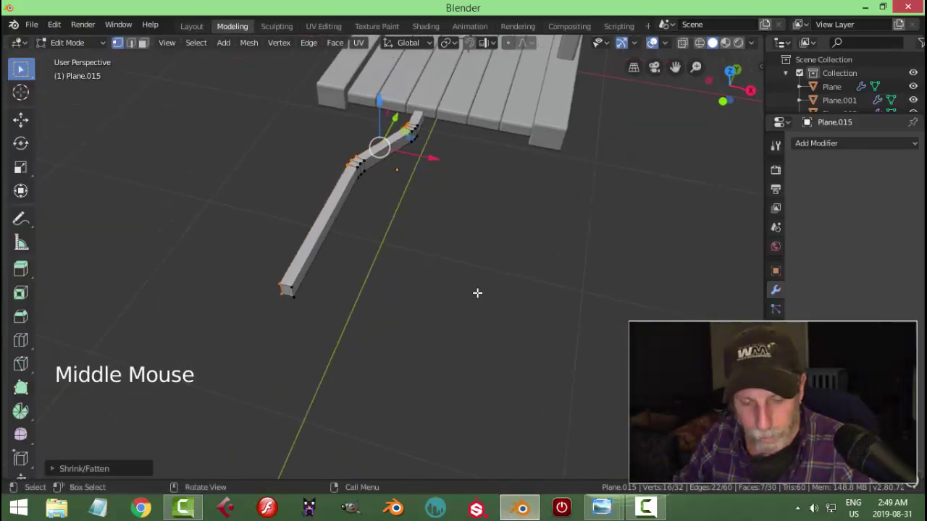
key(a)
key(Tab)
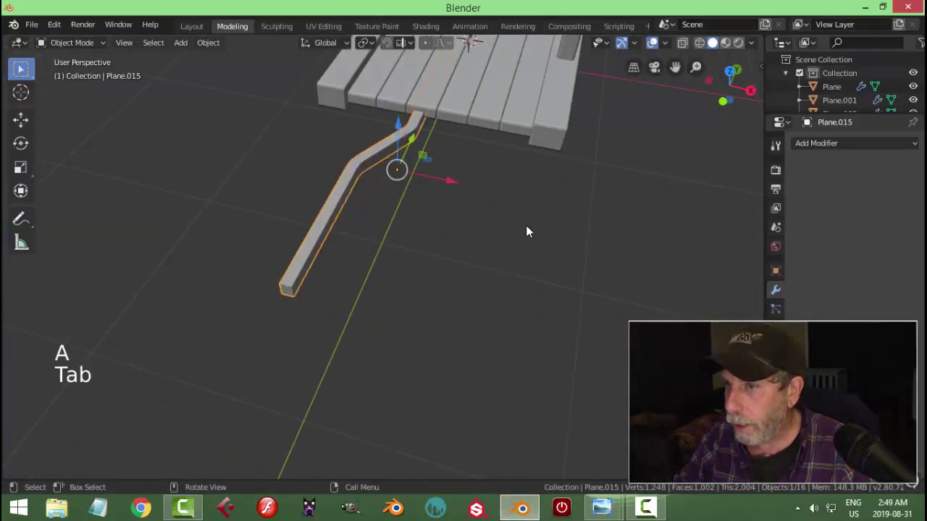
Mirror the handle on the X axis into a matching pair and confirm their position.
scroll(down, 3)
middle_click(462, 246)
key(KP_7)
click(814, 144)
middle_click(508, 237)
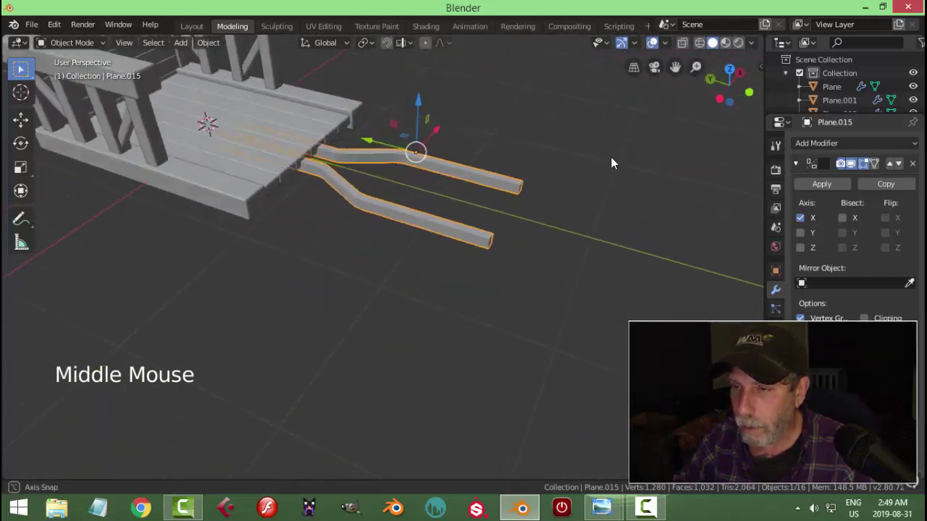
scroll(up, 3)
middle_click(468, 204)
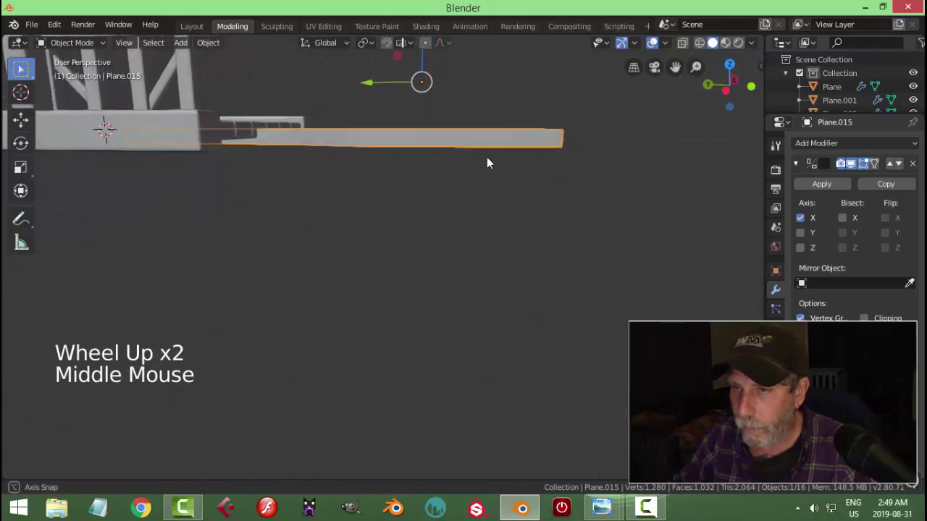
scroll(down, 3)
click(420, 62)
middle_click(489, 166)
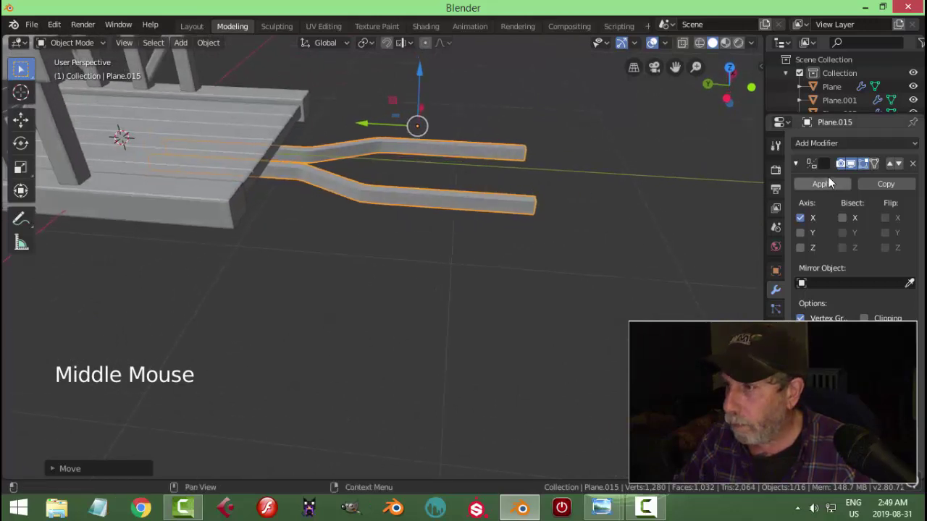
Add a Subdivision Surface modifier to smooth both handles.
click(798, 167)
click(804, 166)
click(817, 150)
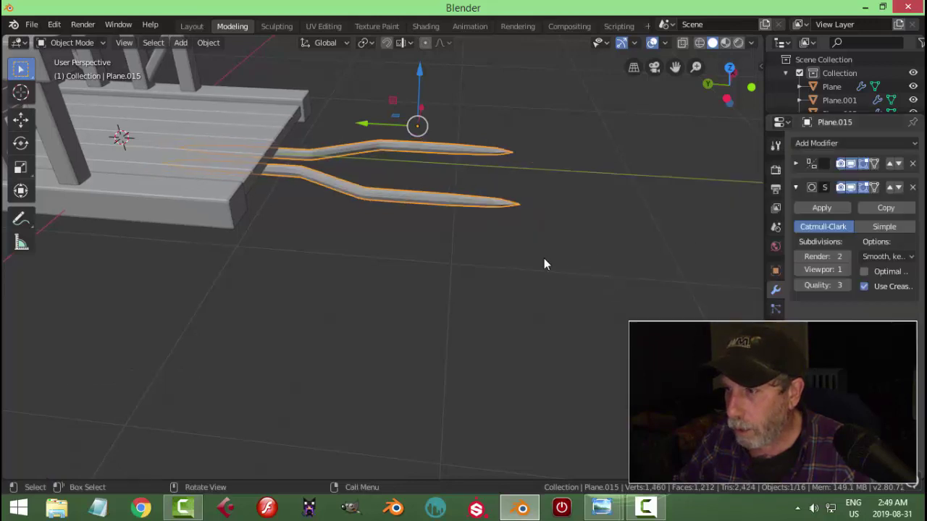
Add loop cuts along the handle and slide them near the ends to keep the tips crisp.
key(Tab)
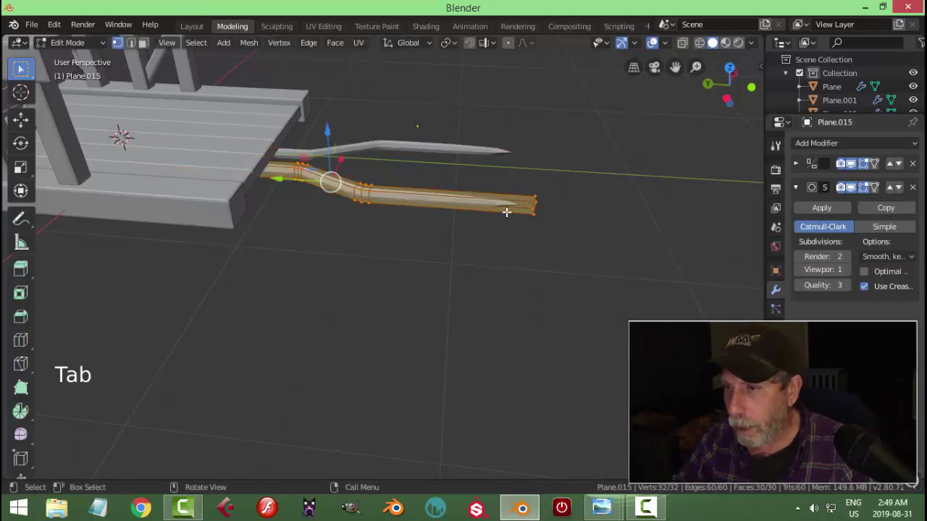
key(ctrl+r)
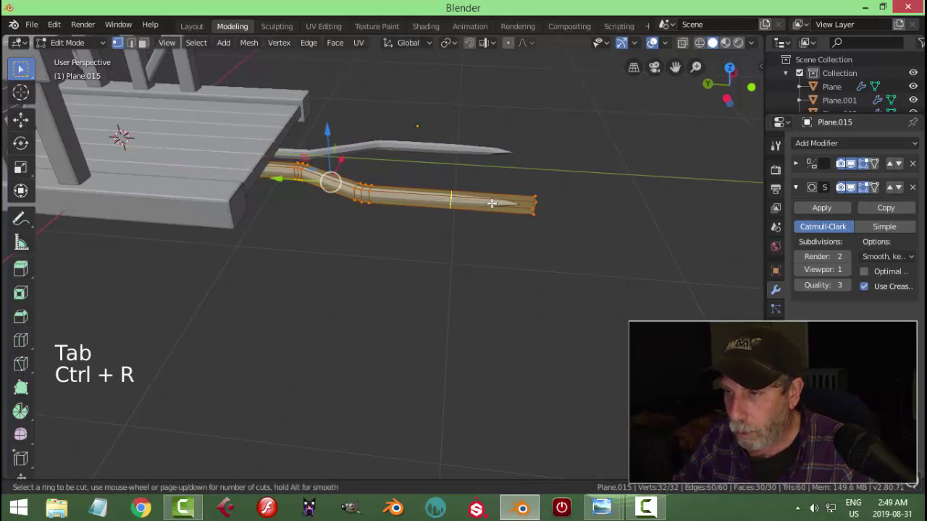
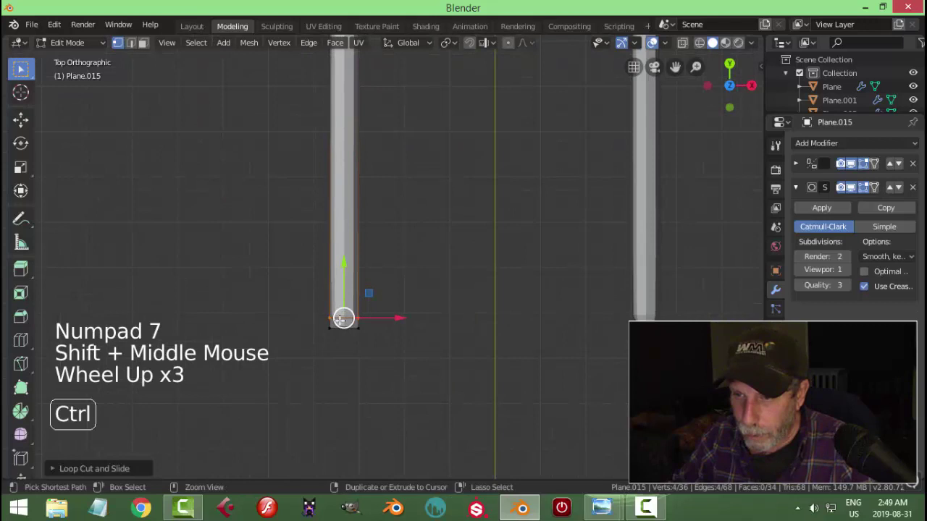
key(ctrl+r)
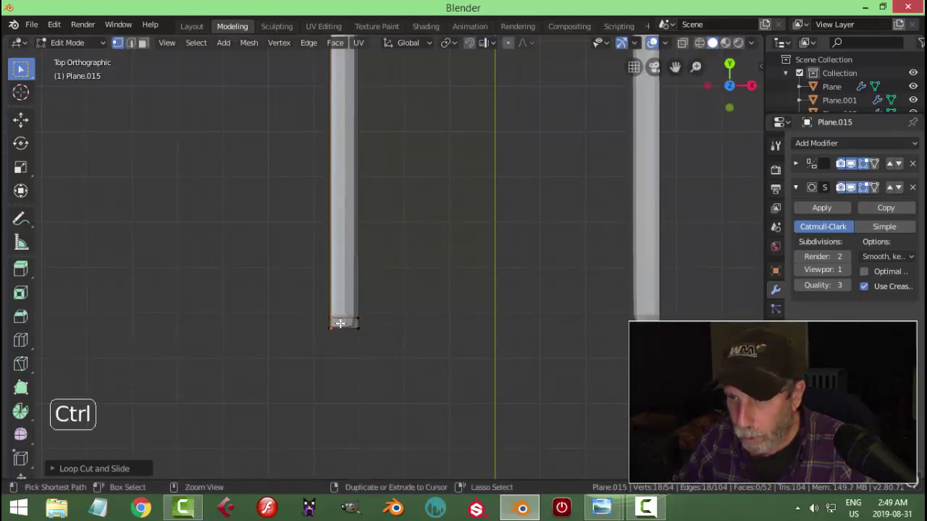
key(ctrl+r)
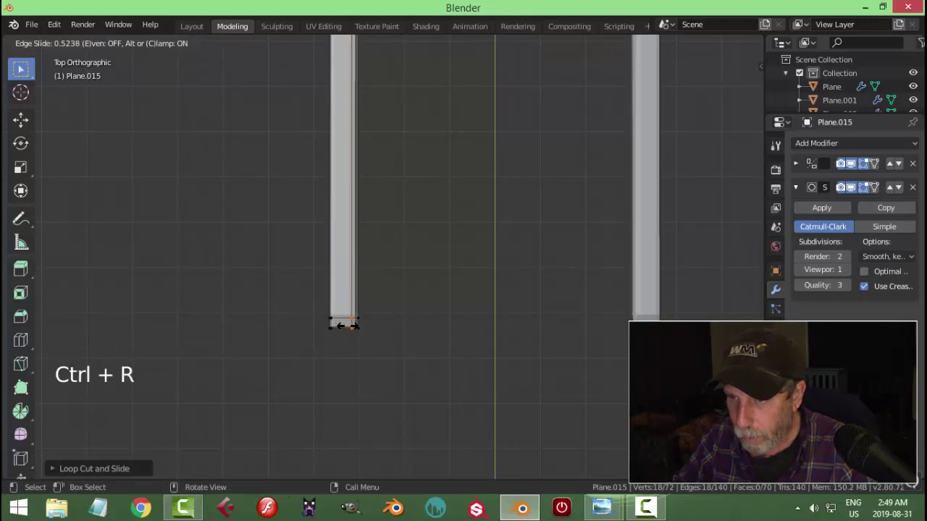
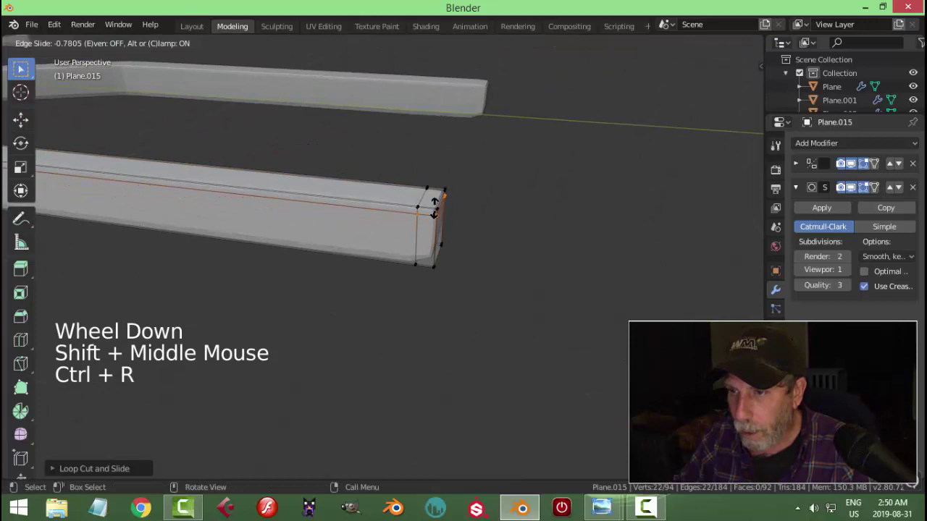
key(ctrl+r)
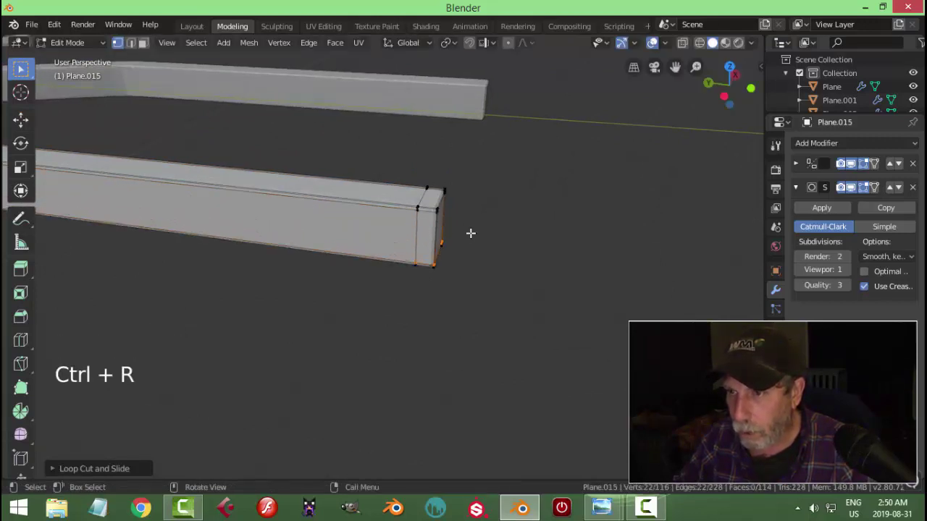
key(Tab)
Shade both handle shafts smooth from the object context menu.
scroll(down, 3)
right_click(364, 247)
scroll(down, 3)
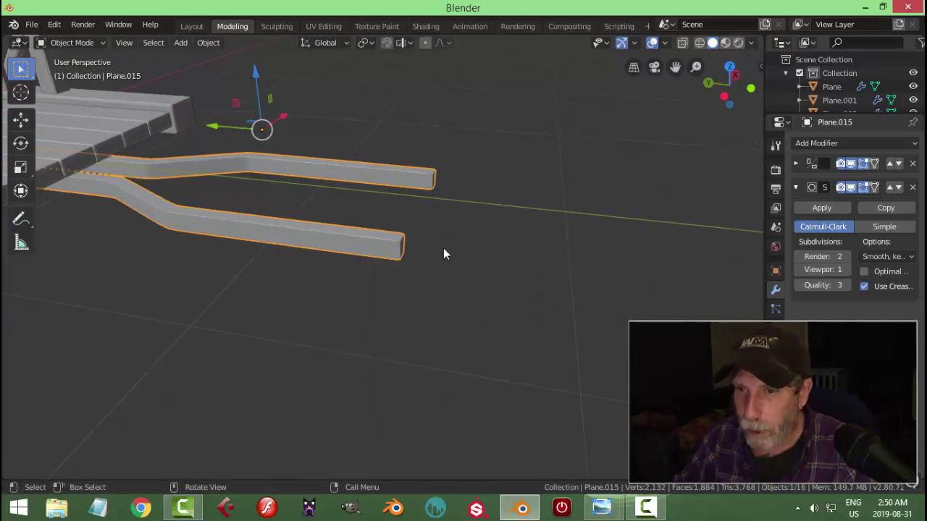
View the support piece face-on and grow the face selection to its surrounding faces.
key(alt+a)
scroll(down, 3)
middle_click(413, 253)
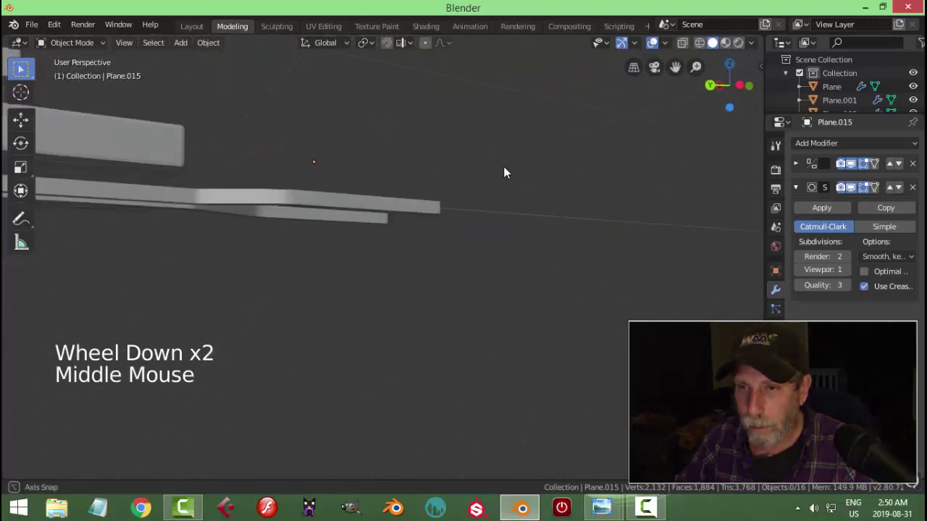
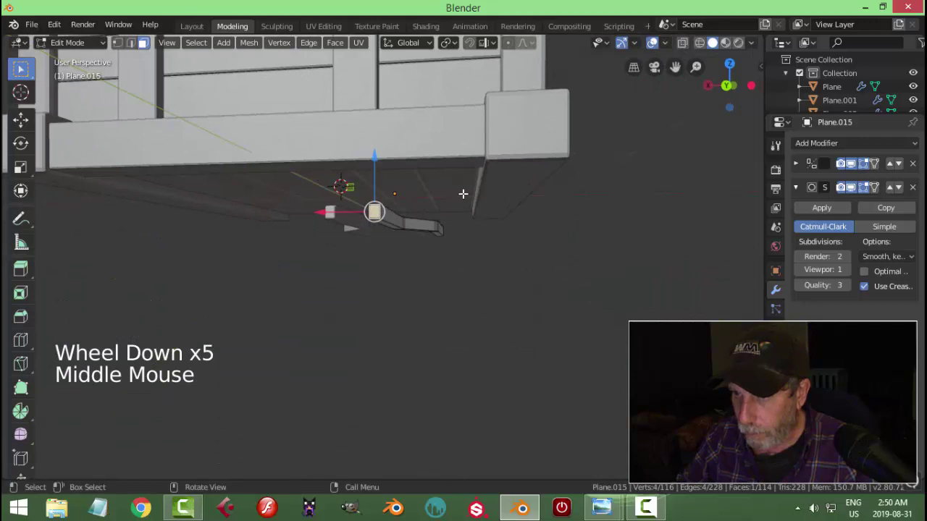
key(KP_Decimal)
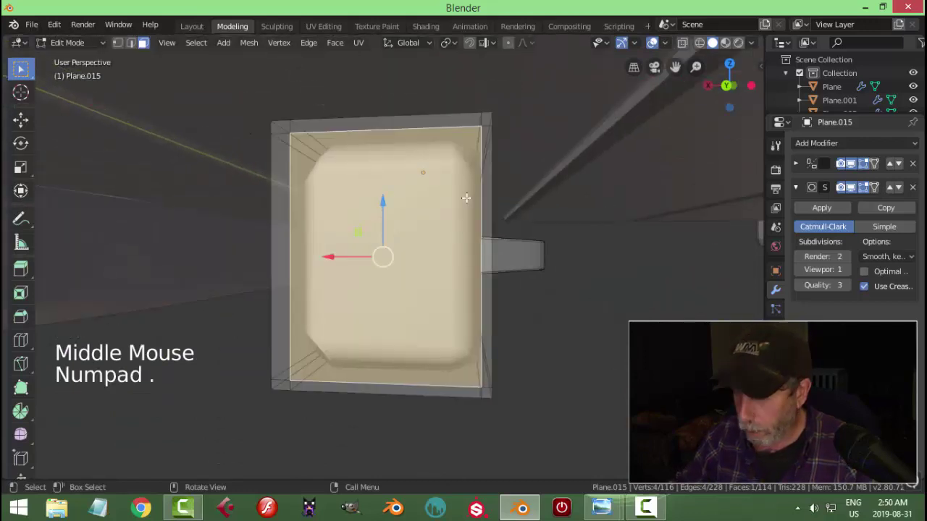
key(ctrl+KP_Add)
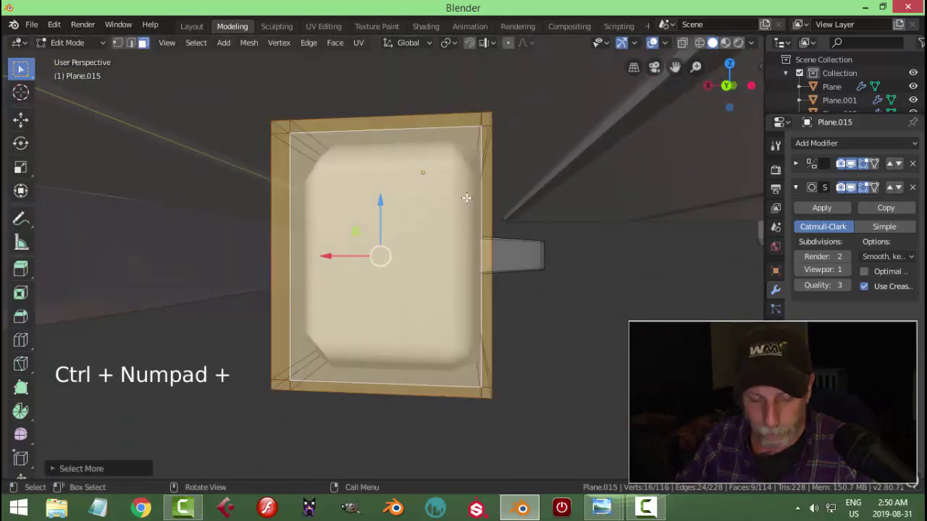
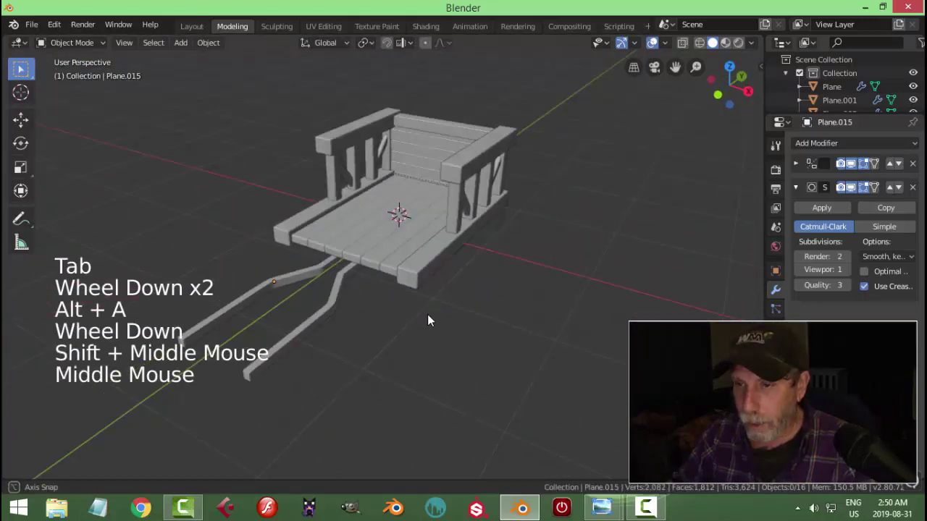
middle_click(455, 323)
Save the cart model over the existing WoodenCart28.blend file.
key(ctrl+s)
middle_click(487, 292)
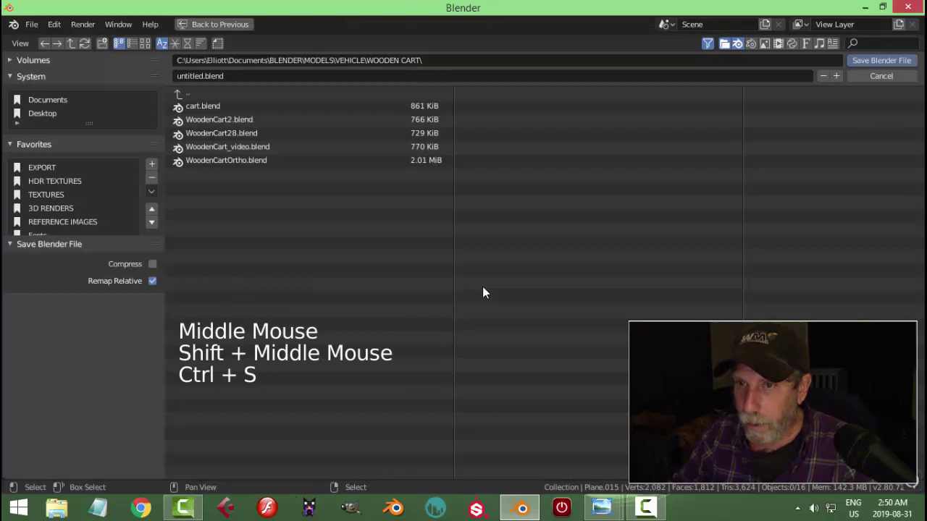
click(241, 138)
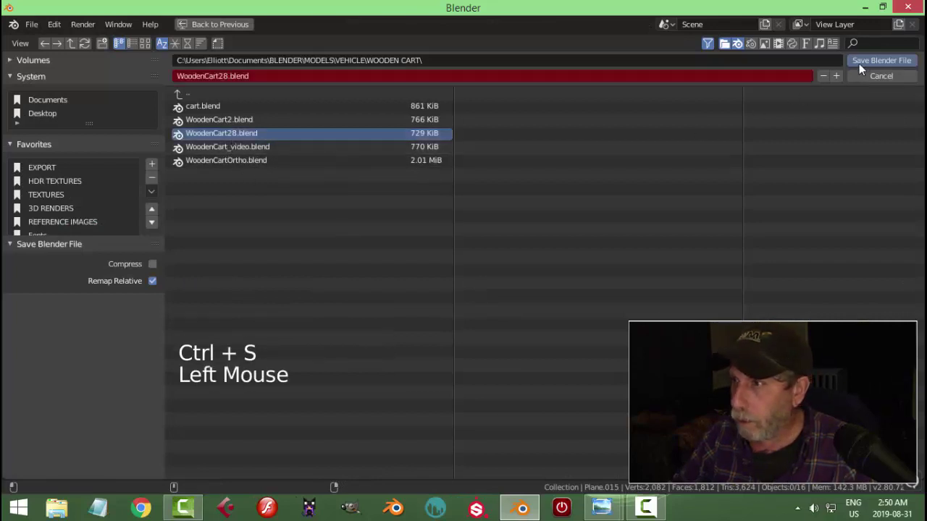
click(751, 129)
middle_click(498, 303)
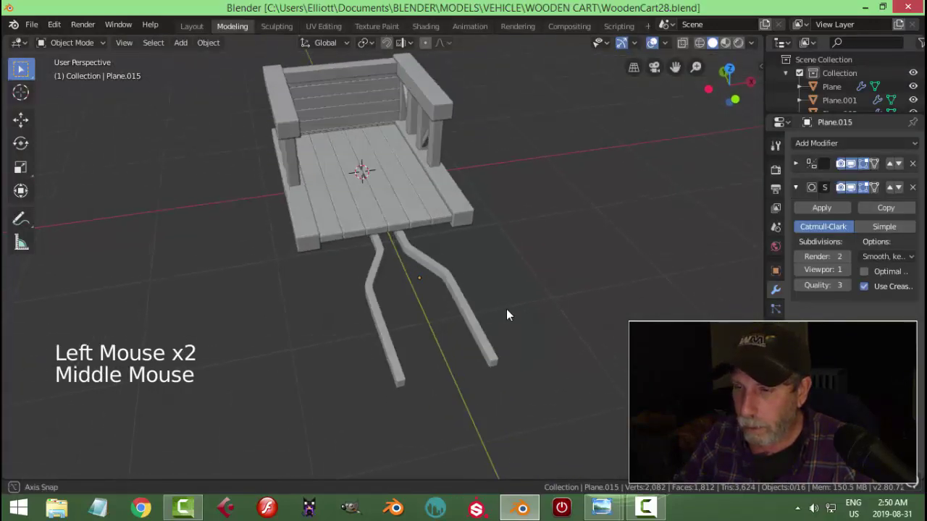
scroll(down, 3)
middle_click(496, 320)
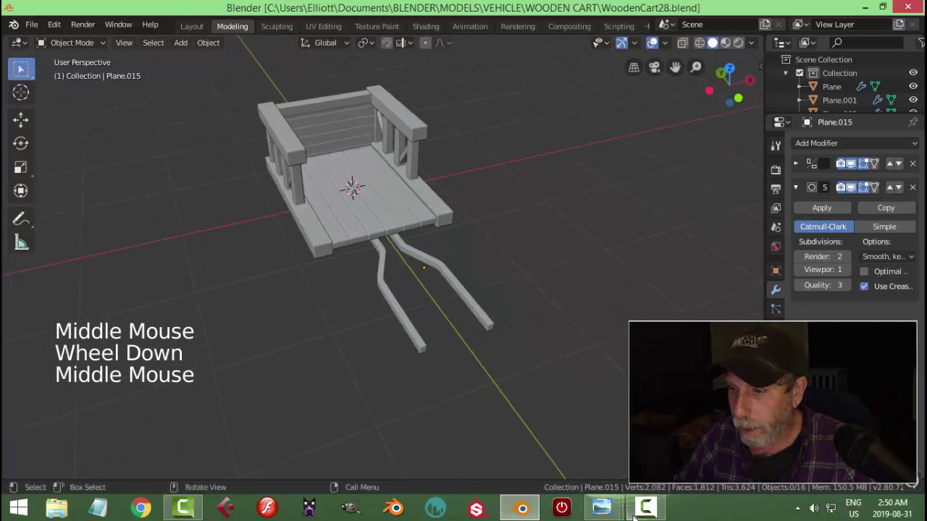
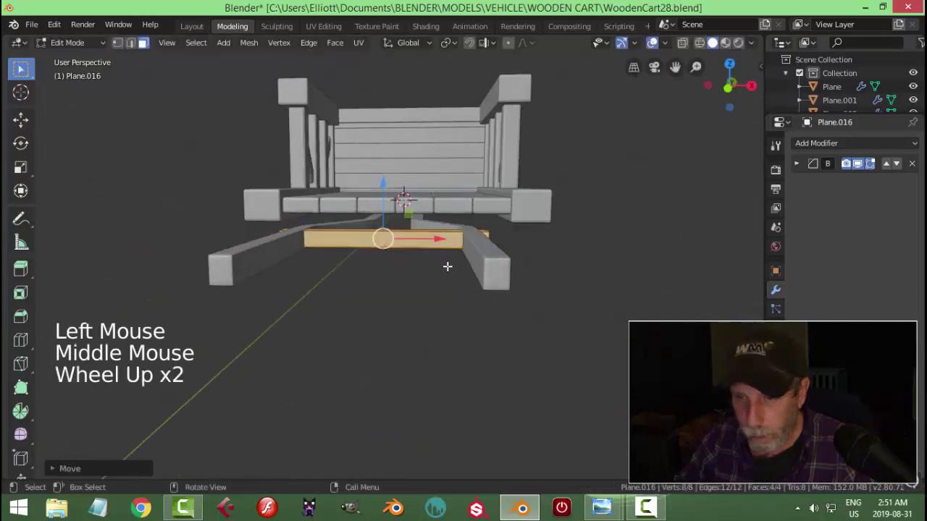
Resize the new plank under the bed into a thin crossbar.
key(s)
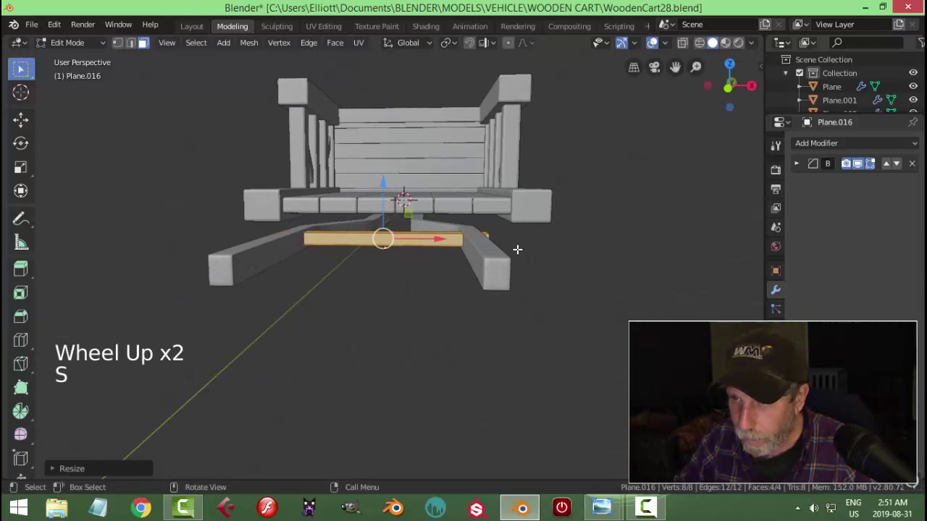
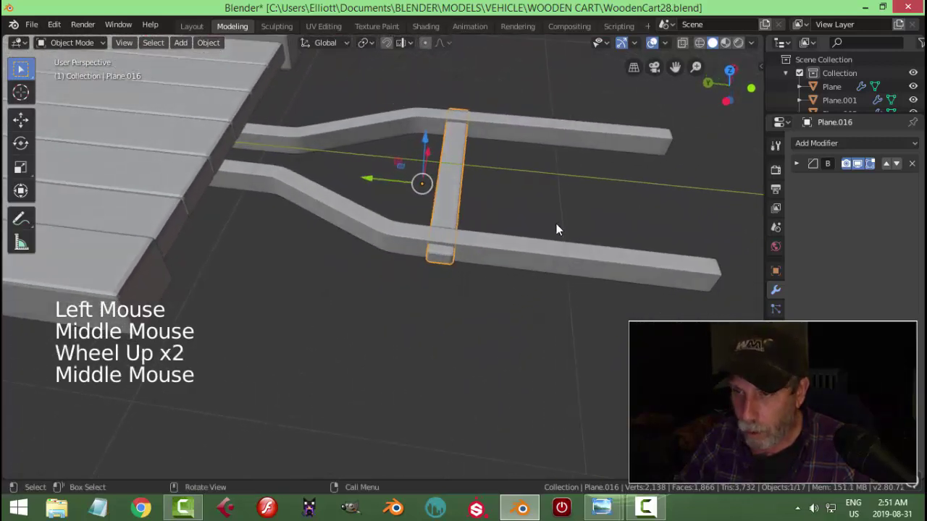
key(s)
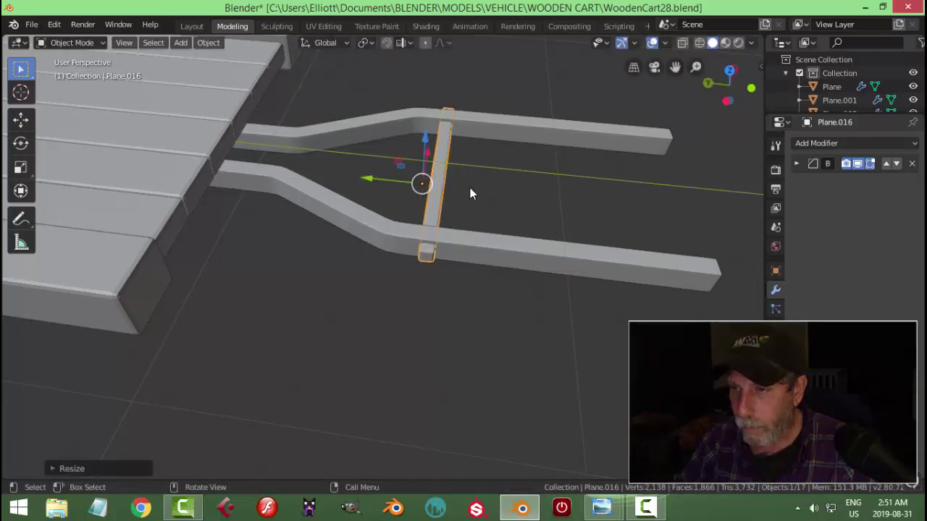
key(alt+a)
scroll(down, 3)
middle_click(518, 222)
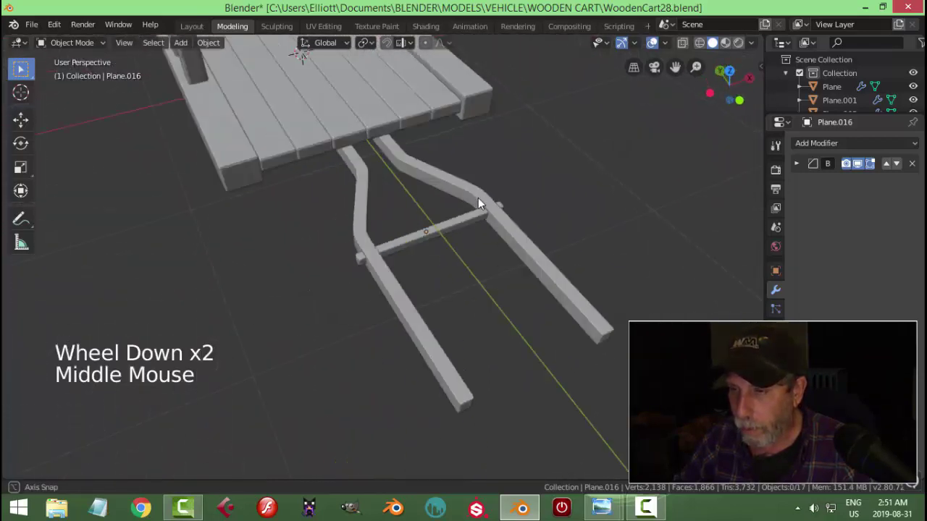
Stretch the crossbar along its length only so both ends reach the handle shafts.
click(447, 213)
scroll(up, 3)
middle_click(545, 241)
key(s)
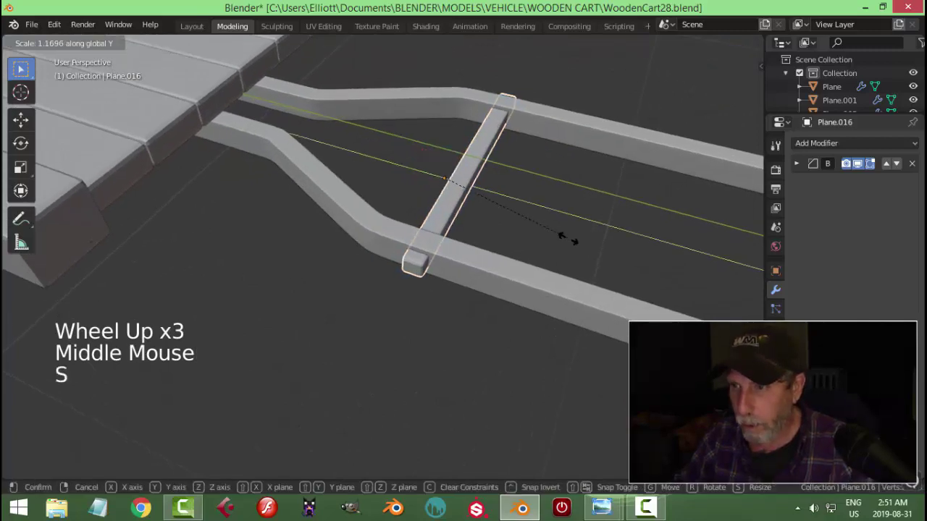
key(alt+a)
middle_click(518, 245)
scroll(down, 3)
scroll(down, 3)
middle_click(462, 251)
middle_click(438, 223)
middle_click(437, 234)
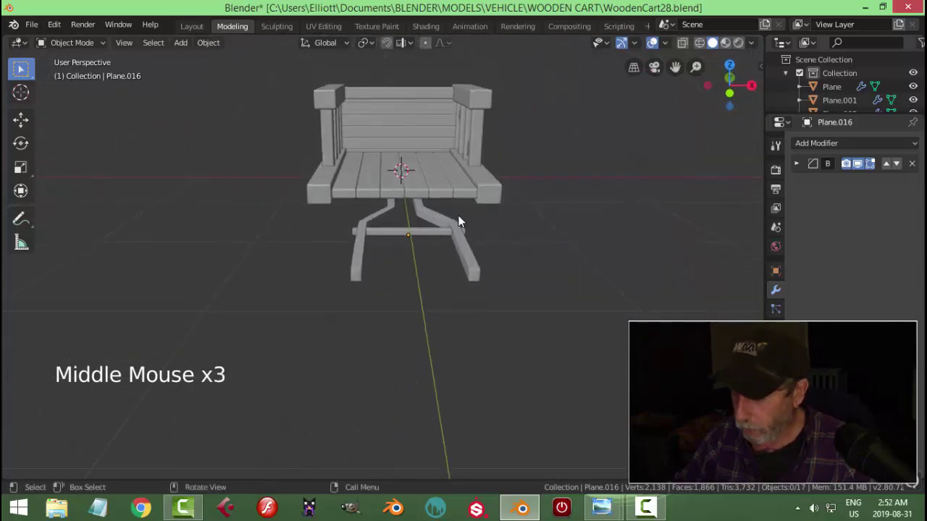
From the front view, add a mesh circle and set it to 22 vertices.
key(KP_1)
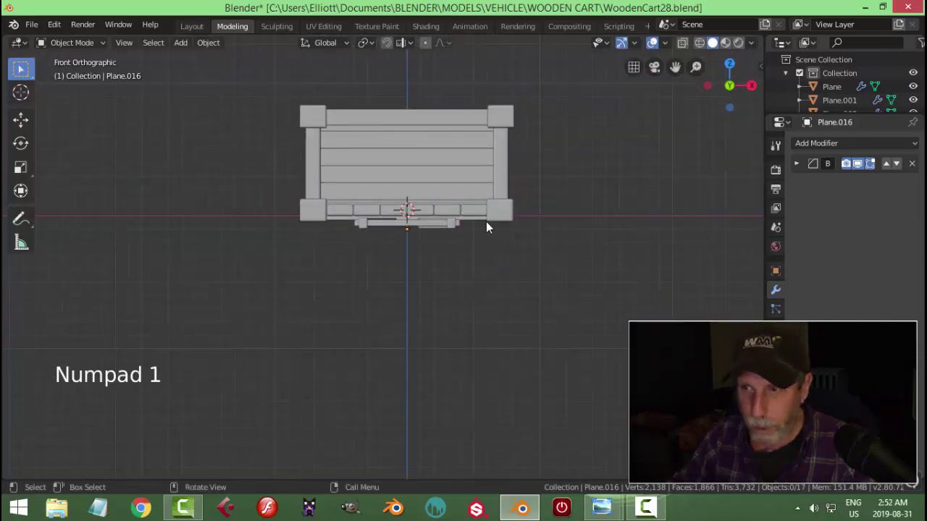
scroll(up, 3)
key(shift+a)
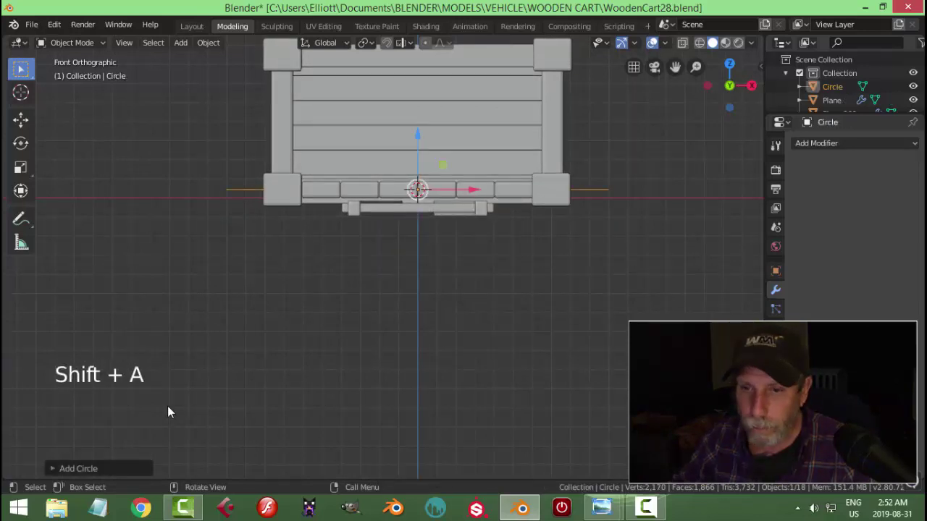
click(59, 470)
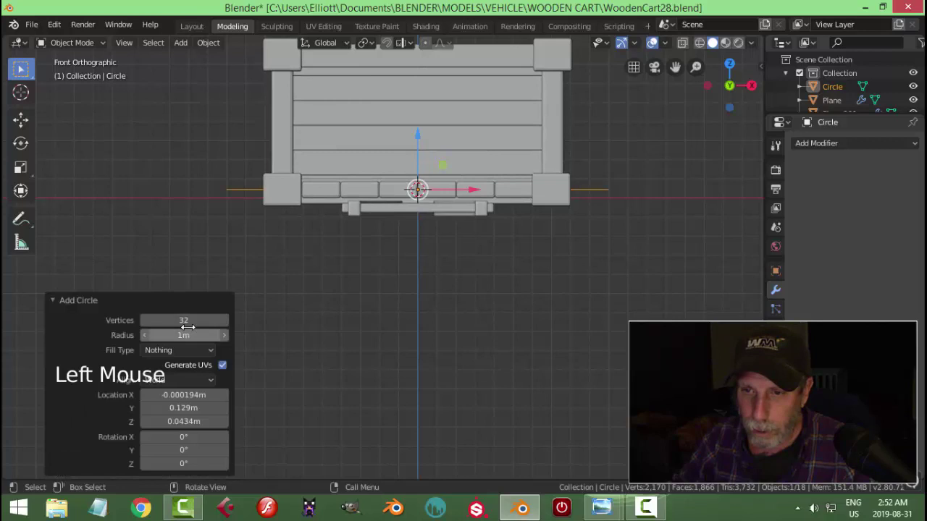
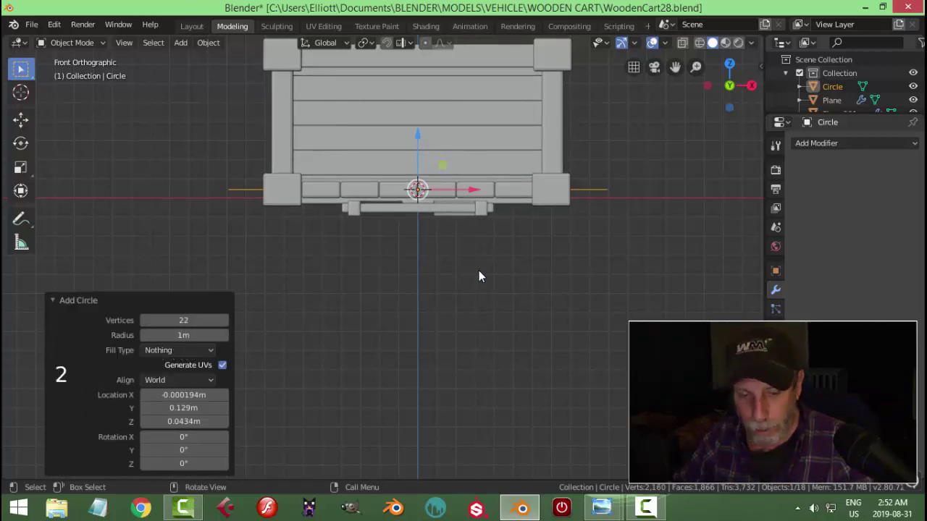
key(r)
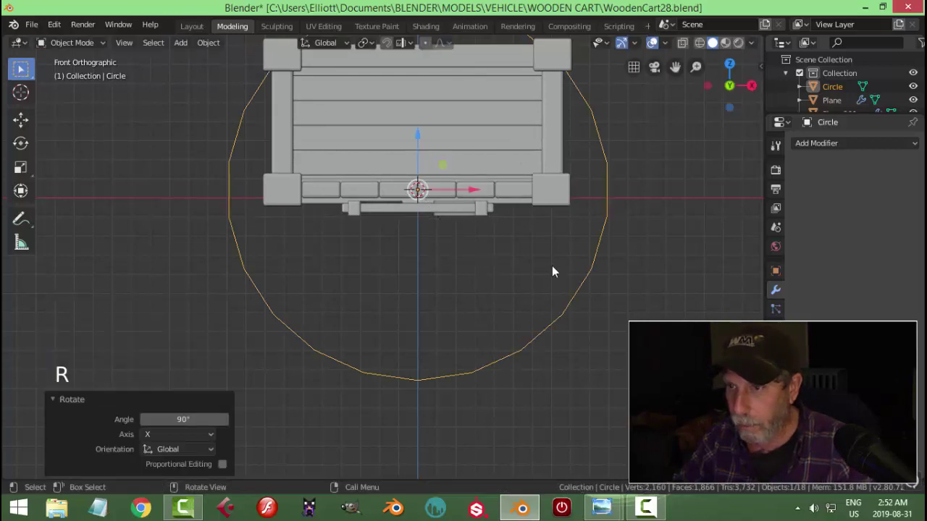
key(Tab)
Shrink the circle to about a third of its size.
key(s)
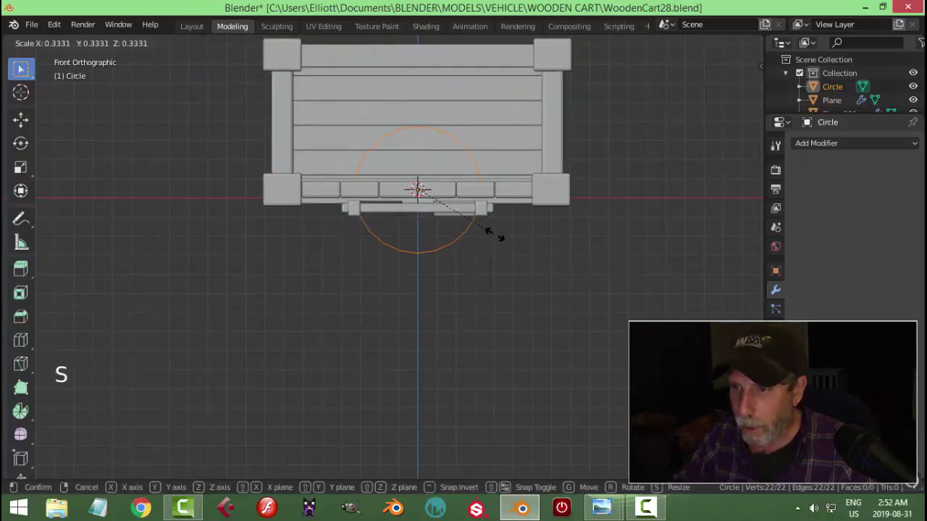
scroll(up, 3)
scroll(down, 3)
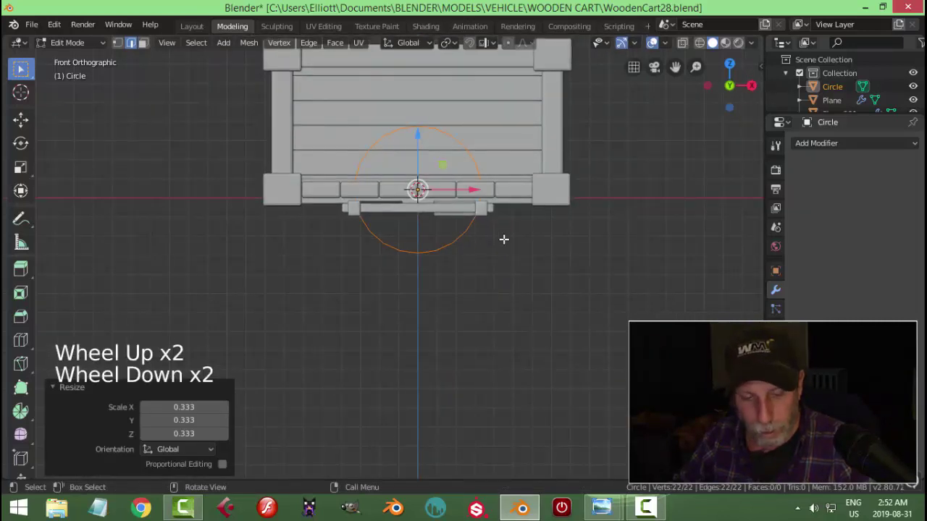
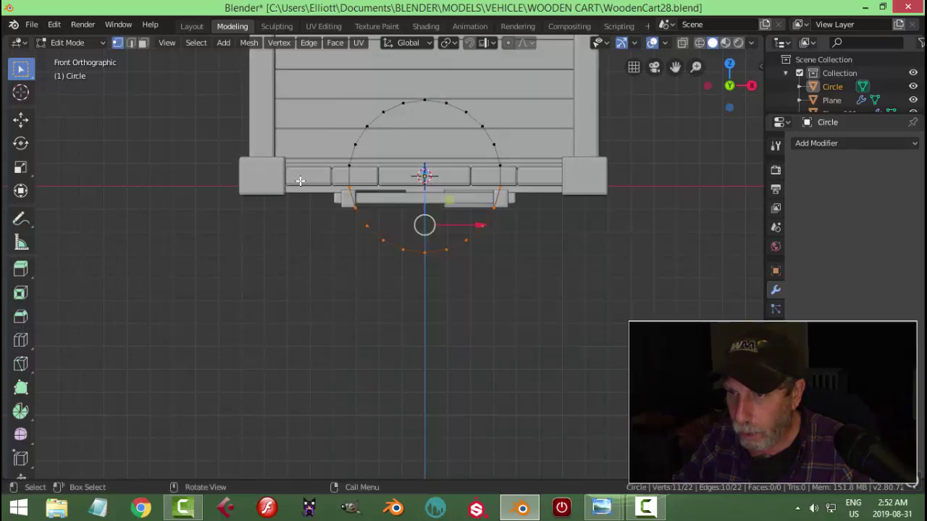
Delete the lower half of the circle and resize the remaining faces into an arch.
key(x)
key(a)
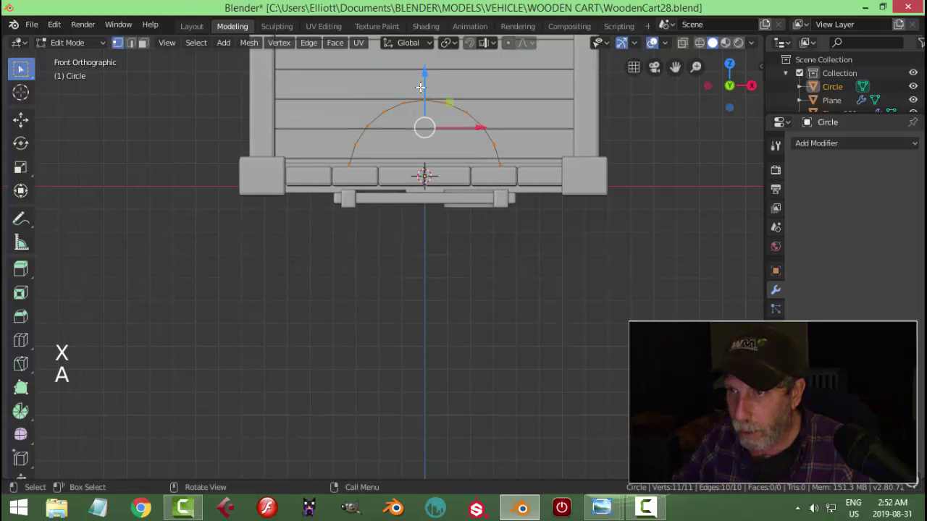
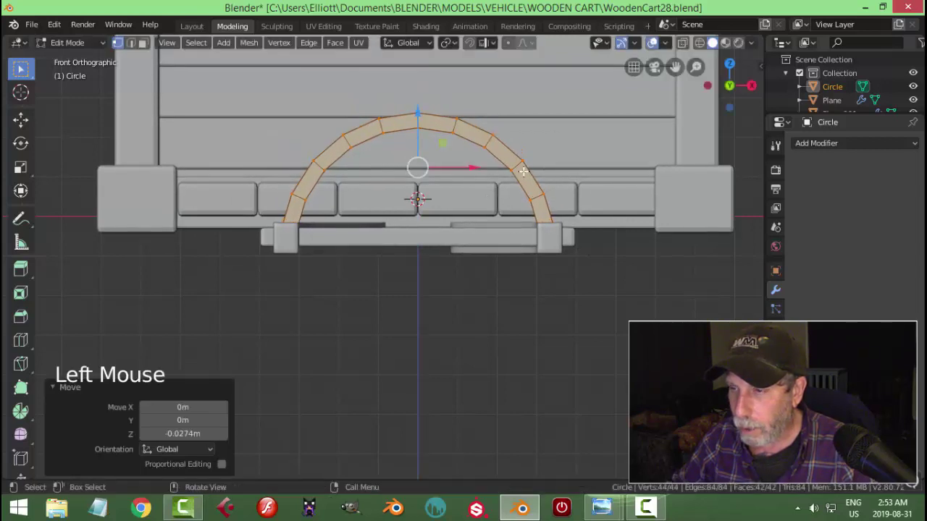
key(s)
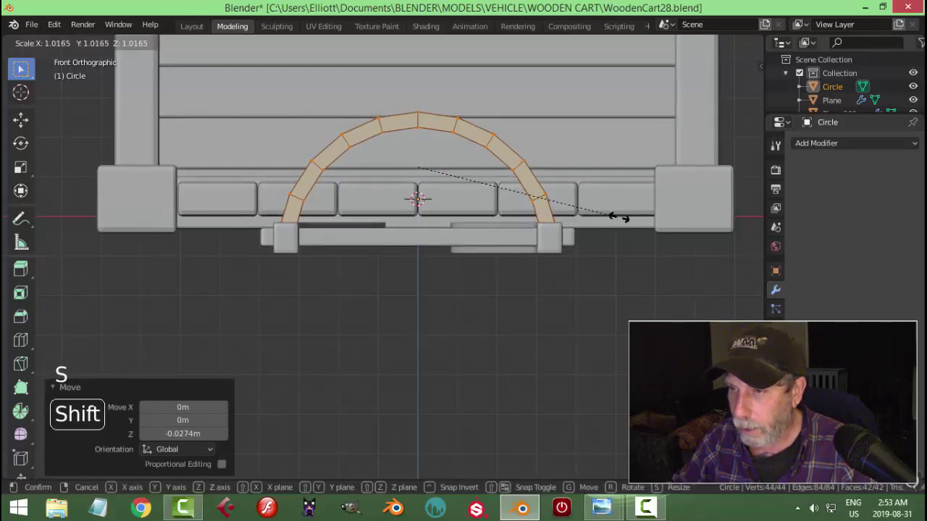
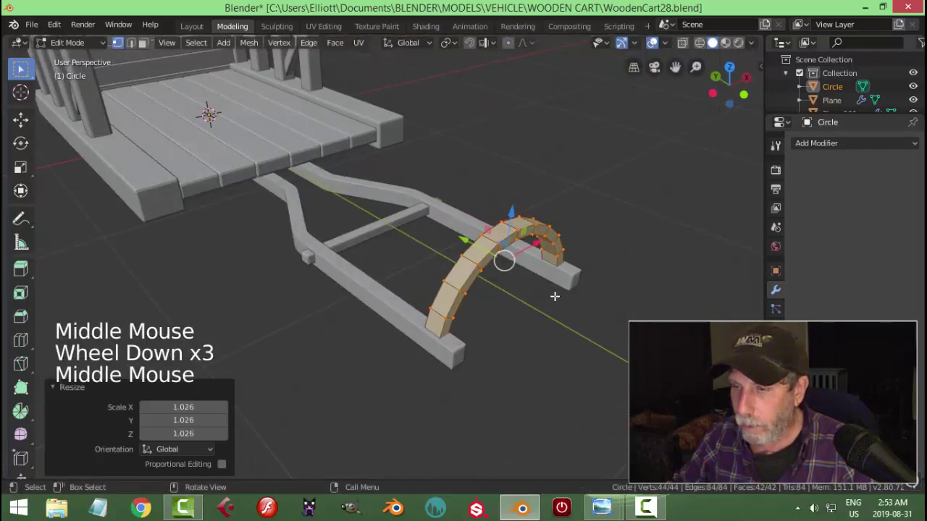
key(Tab)
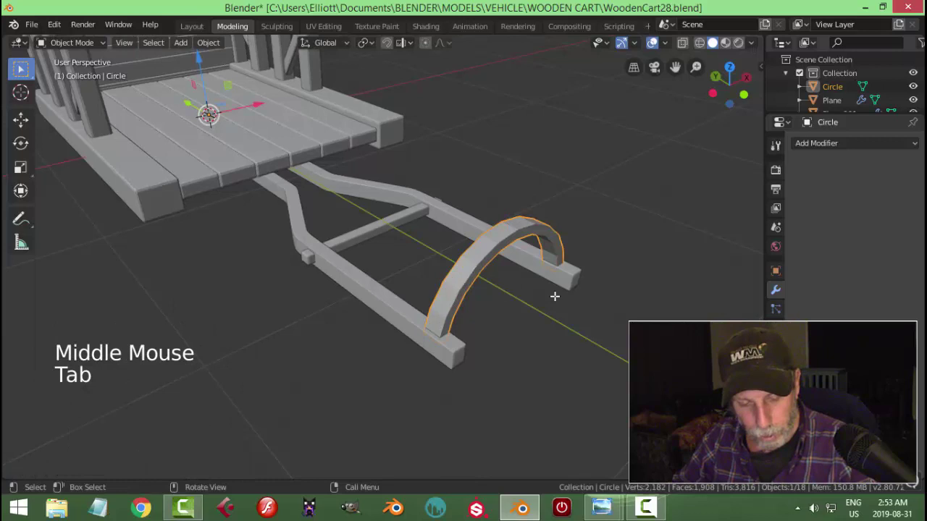
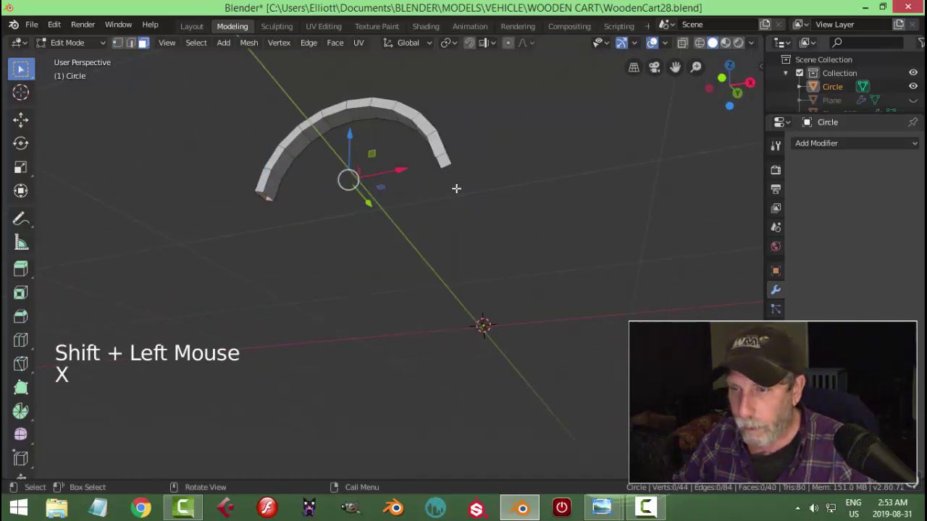
Leave editing, unhide the rest of the cart and select the arch on the handles.
key(Tab)
middle_click(467, 215)
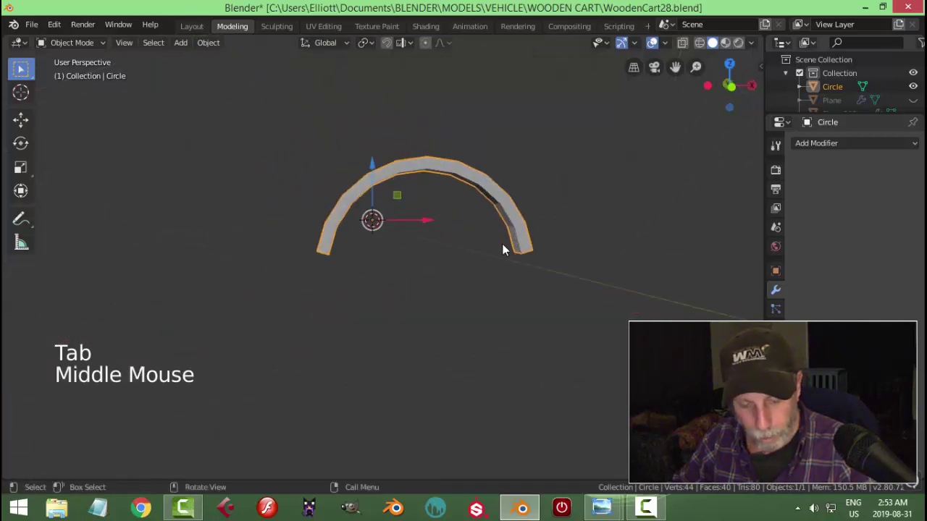
key(alt+h)
middle_click(473, 268)
click(498, 239)
scroll(down, 3)
middle_click(473, 254)
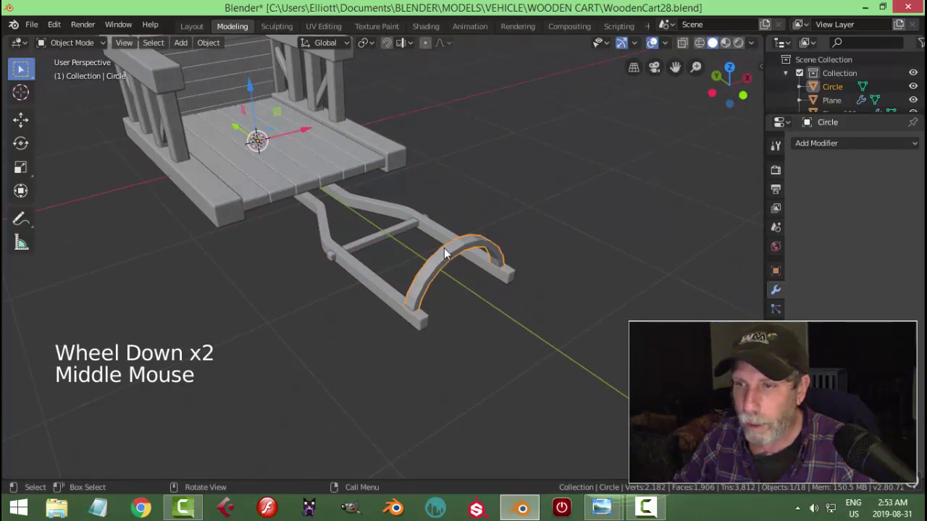
Set the arch's origin to the centre of its own geometry.
click(212, 47)
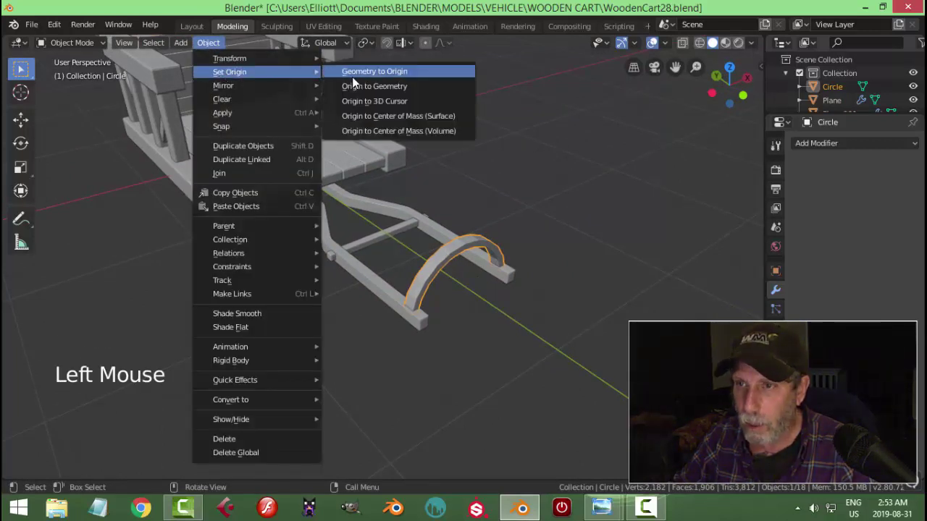
middle_click(541, 229)
scroll(up, 3)
middle_click(509, 197)
scroll(up, 3)
middle_click(432, 191)
scroll(down, 3)
middle_click(456, 197)
Add a Subdivision Surface modifier to the arch and cut edge loops near one end.
click(830, 140)
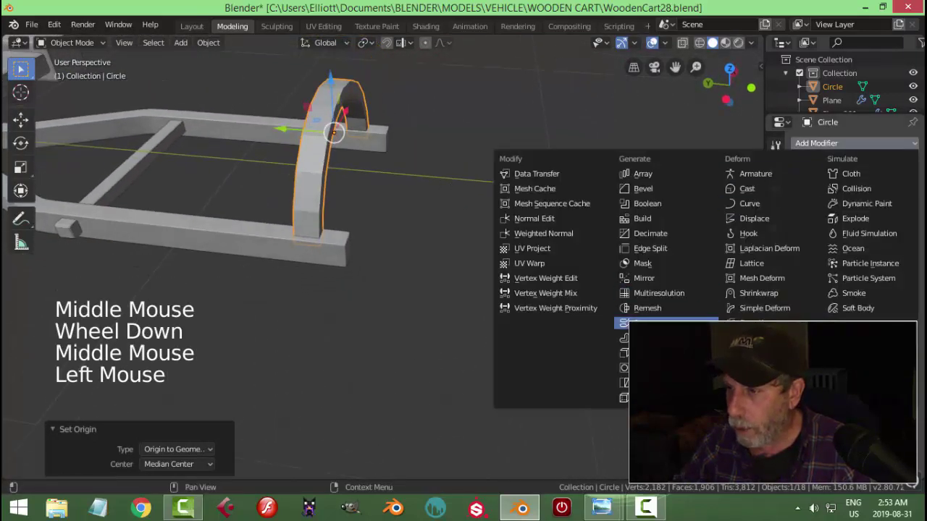
key(Tab)
key(ctrl+r)
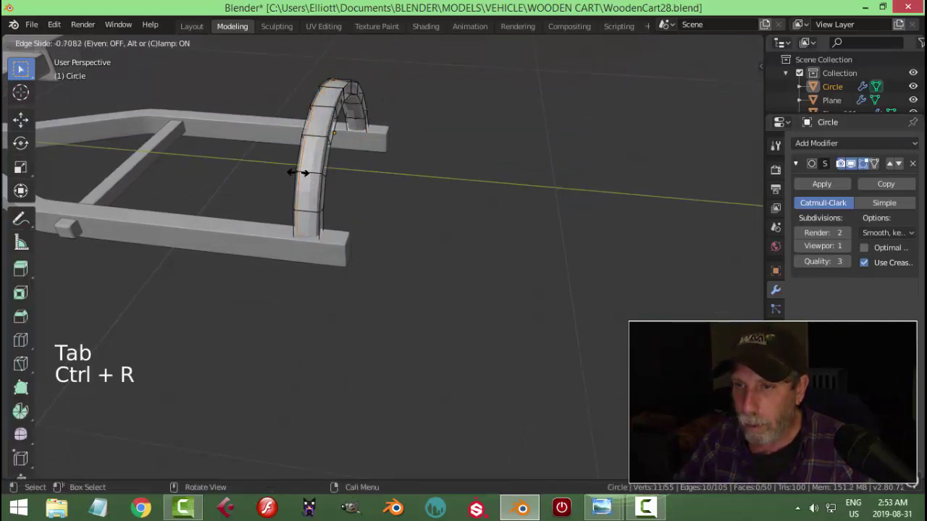
key(ctrl+r)
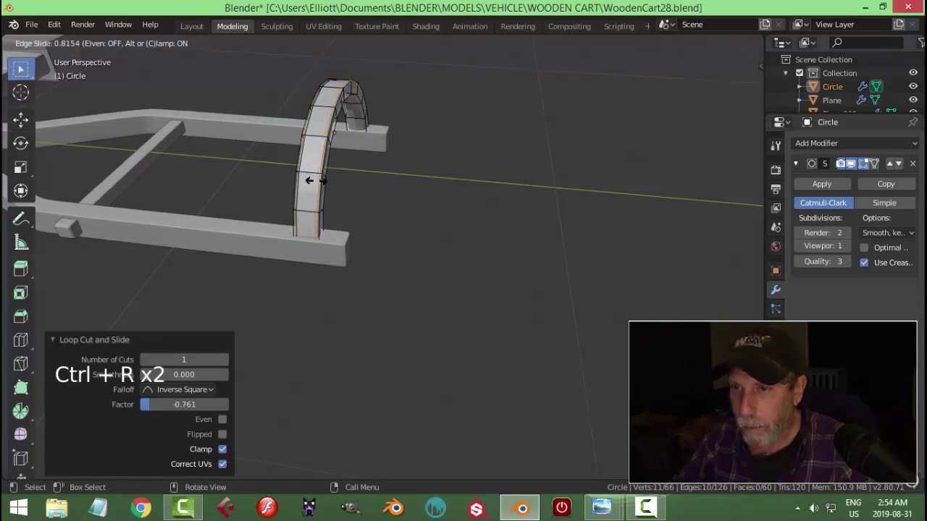
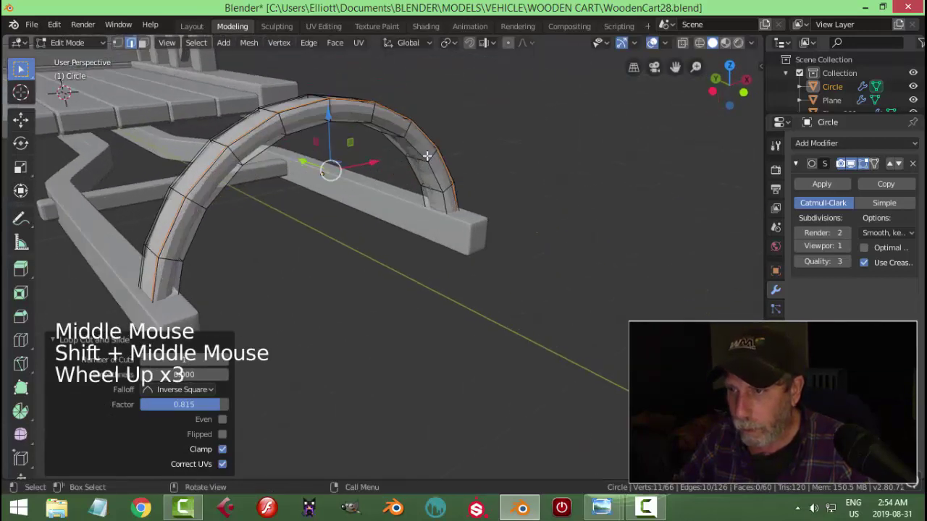
scroll(up, 3)
Add edge loops near the other end and both bases so the arch feet stay crisp.
key(ctrl+r)
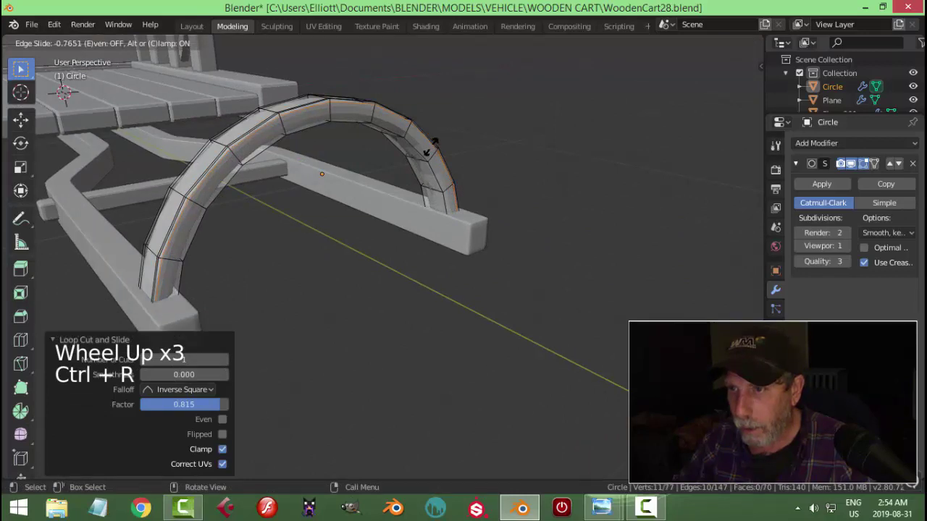
key(ctrl+r)
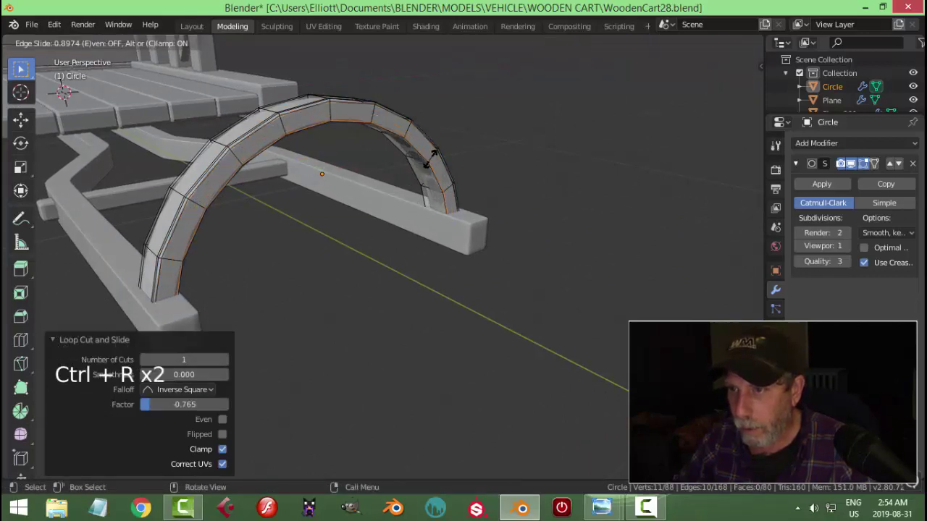
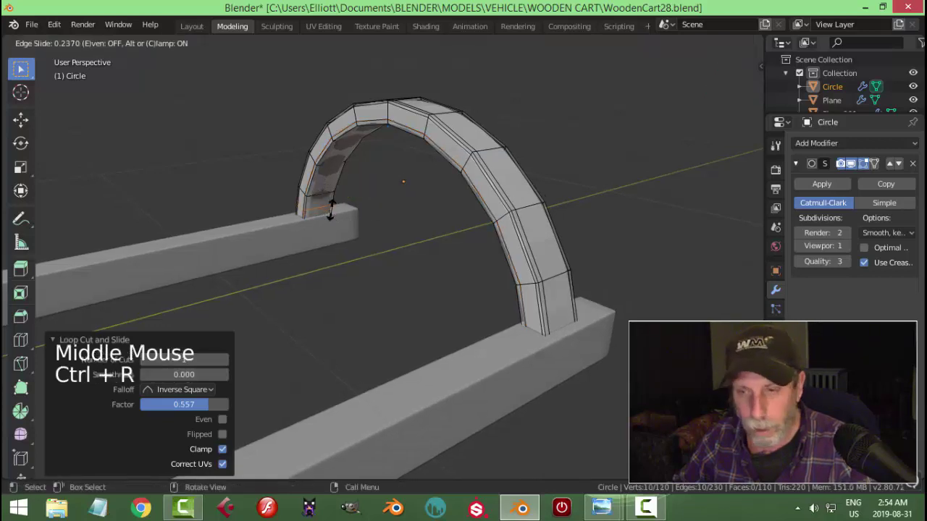
key(ctrl+z)
key(ctrl+r)
key(ctrl+r)
key(Tab)
scroll(down, 3)
Shade the arched handle piece smooth and orbit around it to check the subdivided curve.
right_click(460, 215)
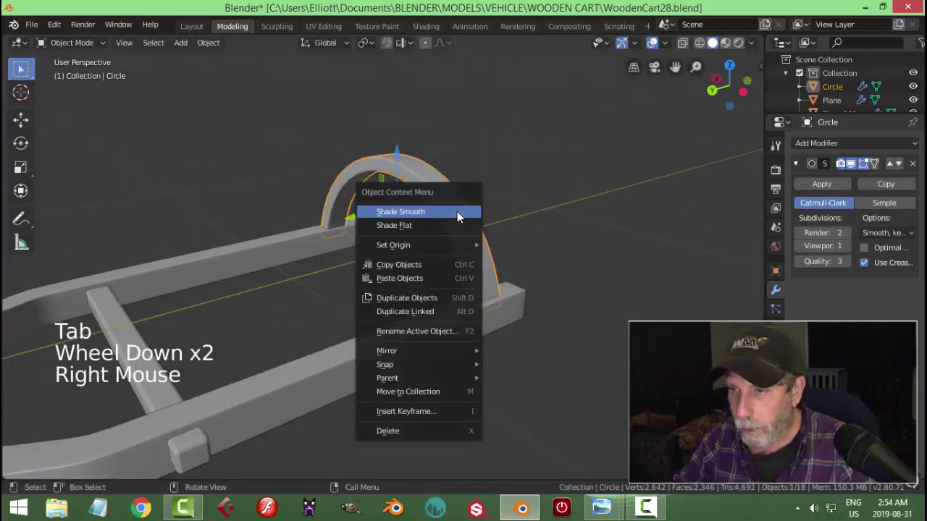
key(alt+a)
scroll(down, 3)
middle_click(519, 246)
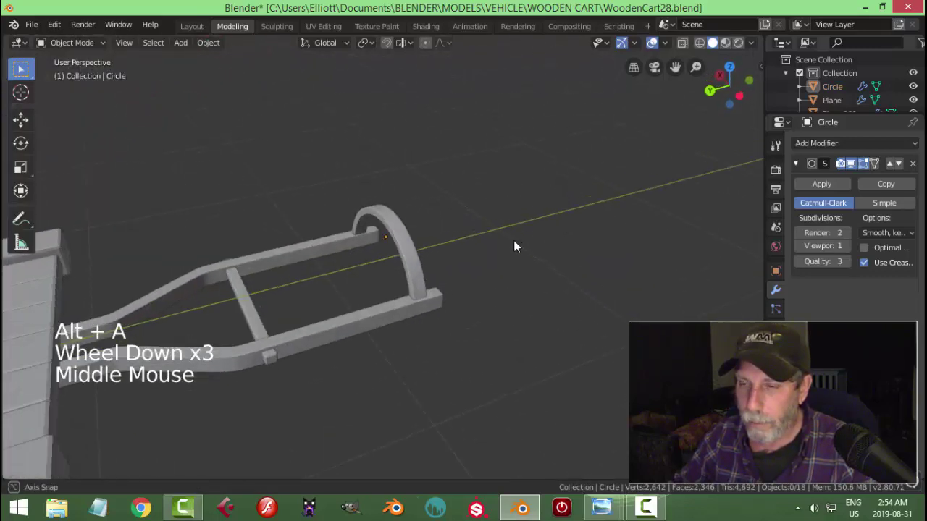
scroll(up, 3)
middle_click(464, 250)
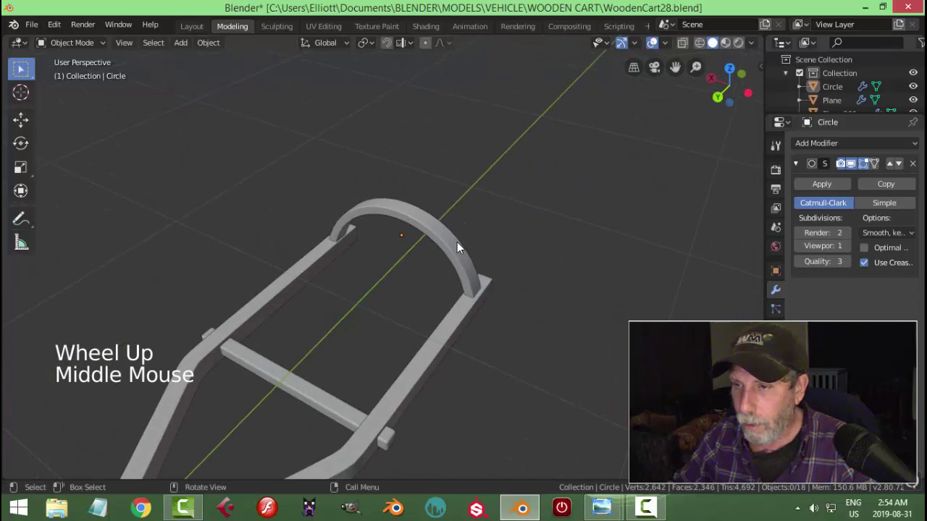
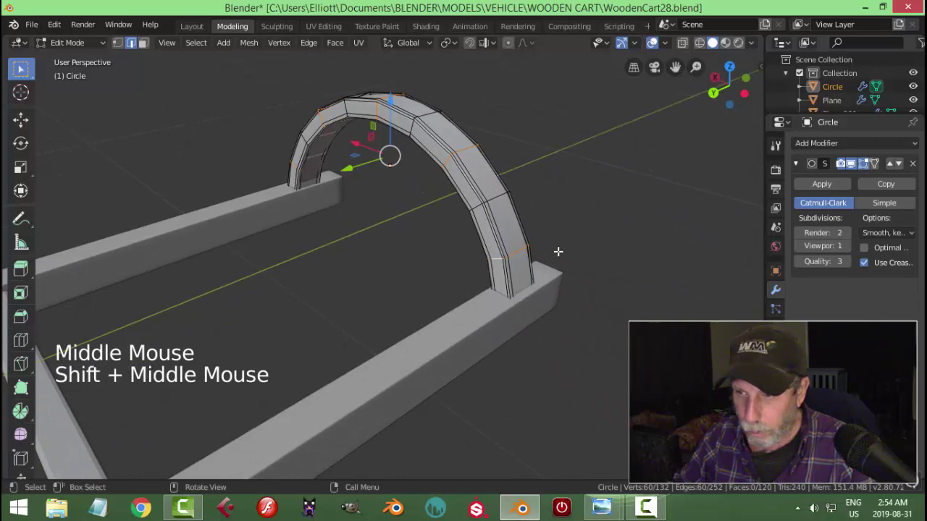
Bevel the selected edge rings into narrow bands and shrink them inward as recessed seams.
key(ctrl+b)
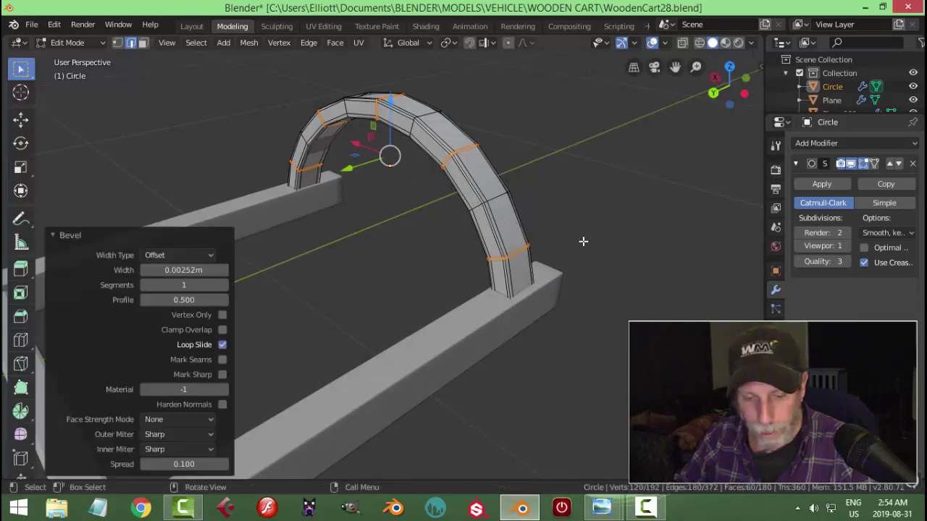
key(e)
key(alt+s)
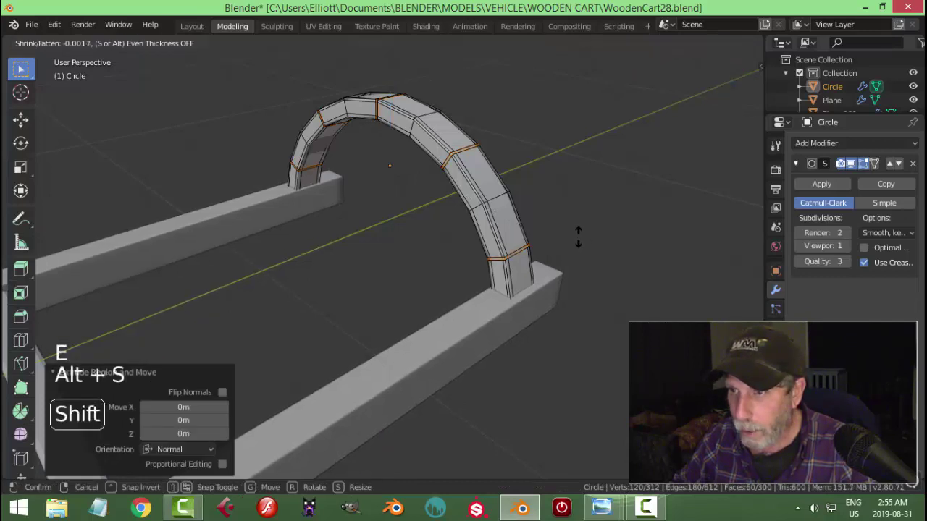
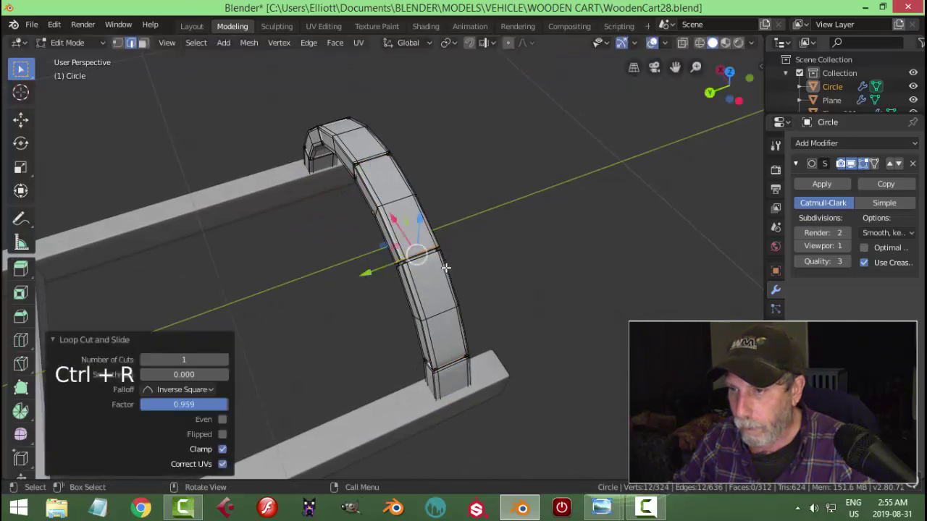
Add supporting edge loops beside each seam and the arch base so the segment edges stay sharp, then return to Object Mode.
key(ctrl+r)
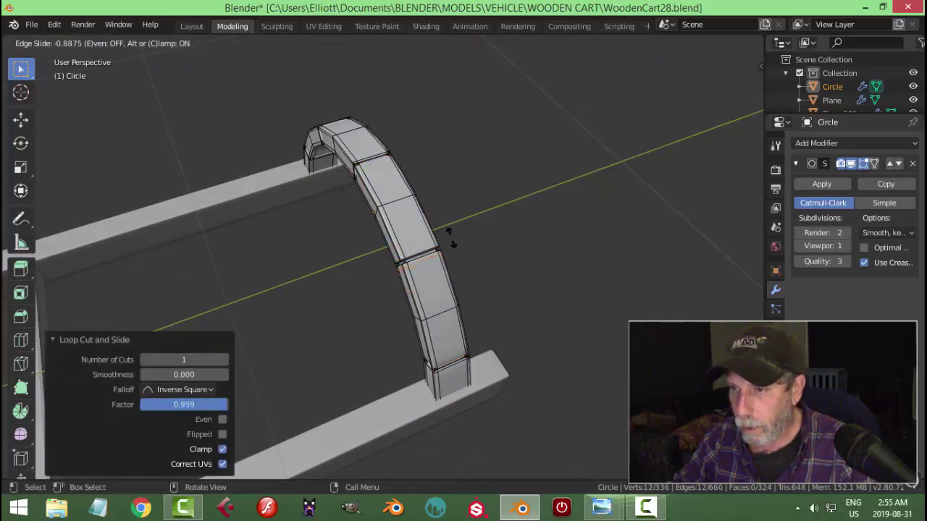
key(ctrl+r)
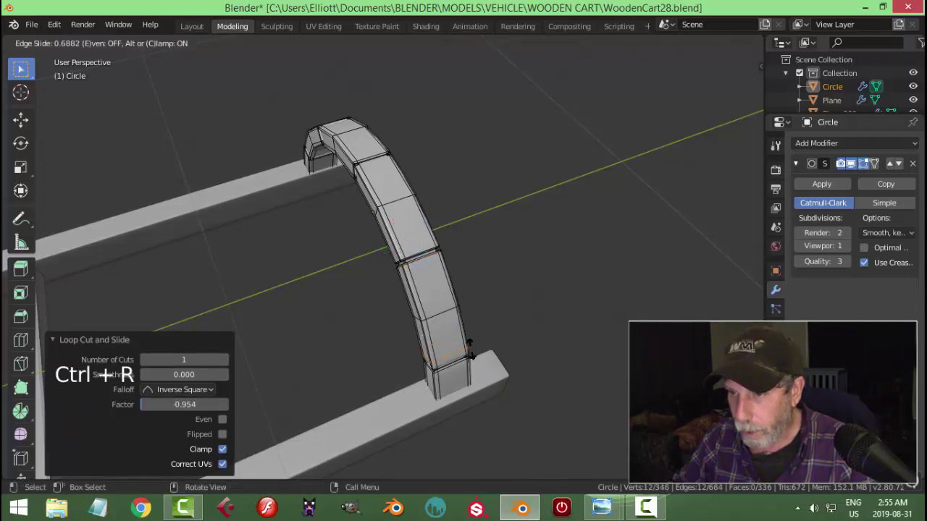
key(ctrl+r)
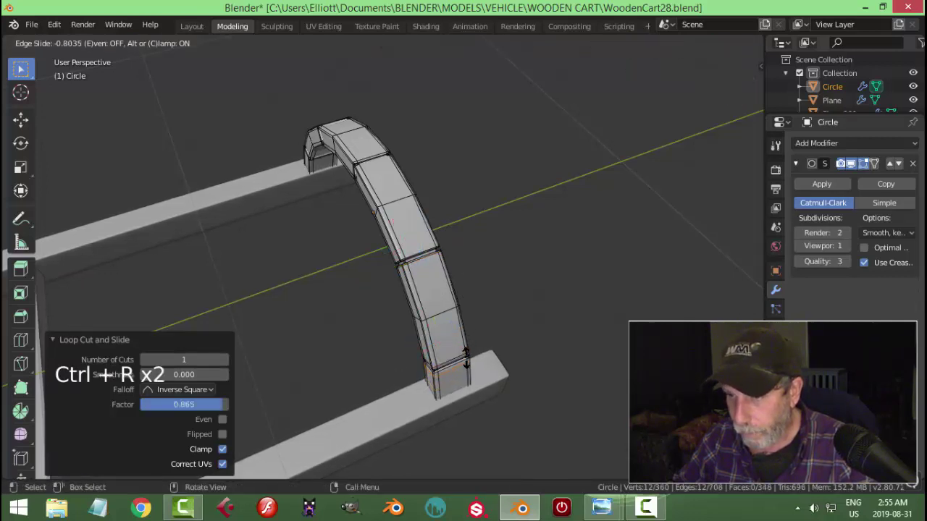
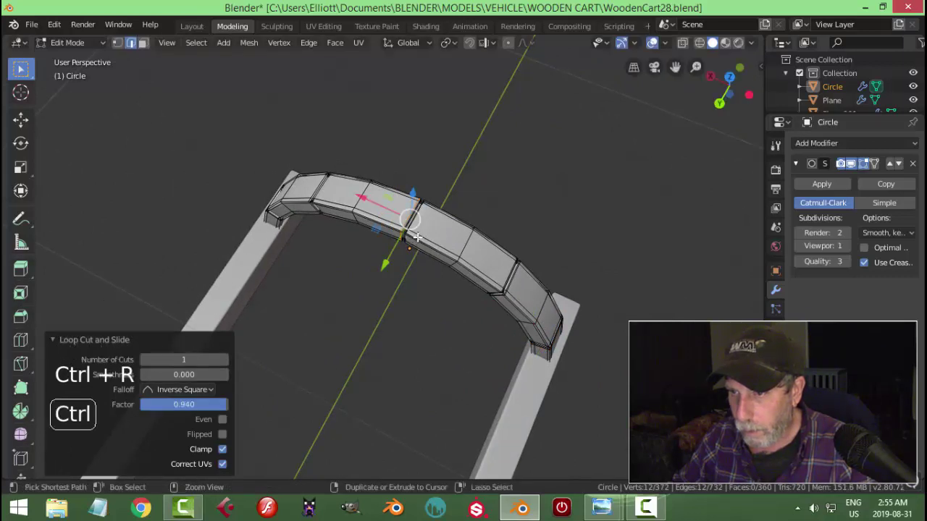
key(ctrl+r)
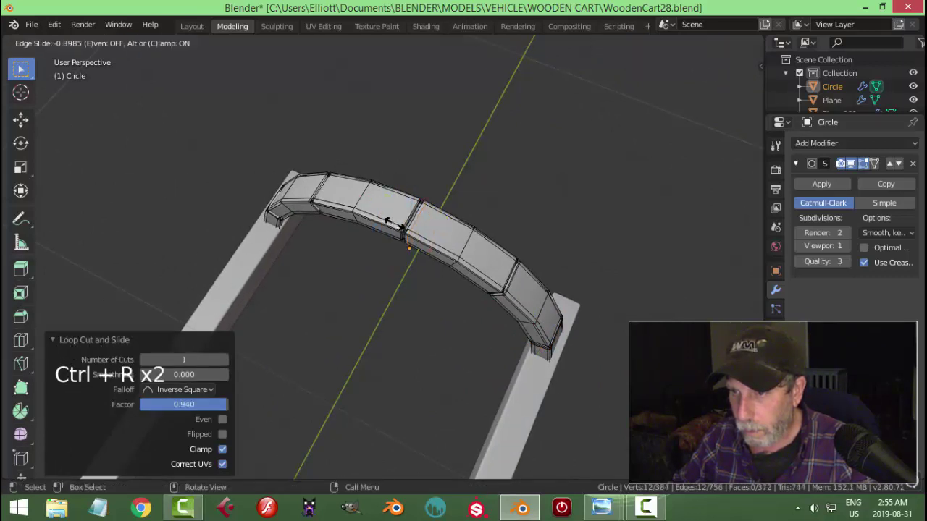
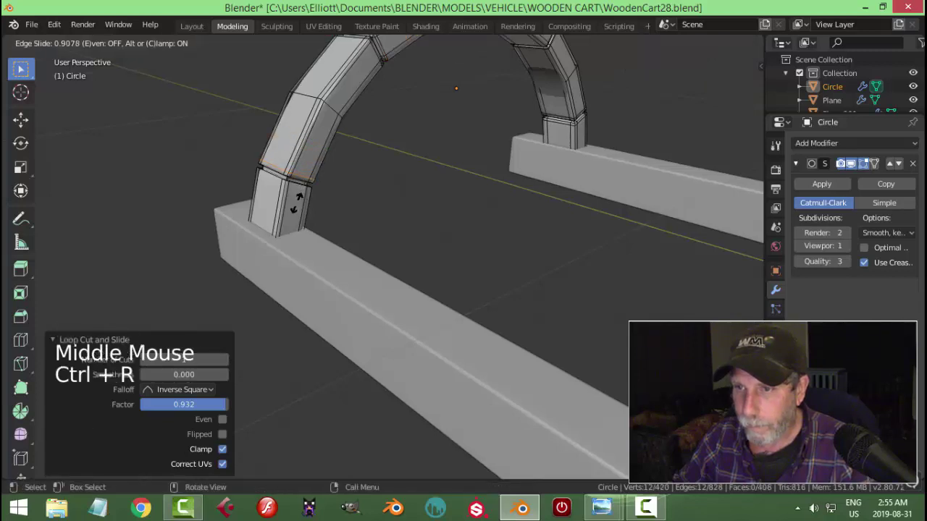
key(ctrl+r)
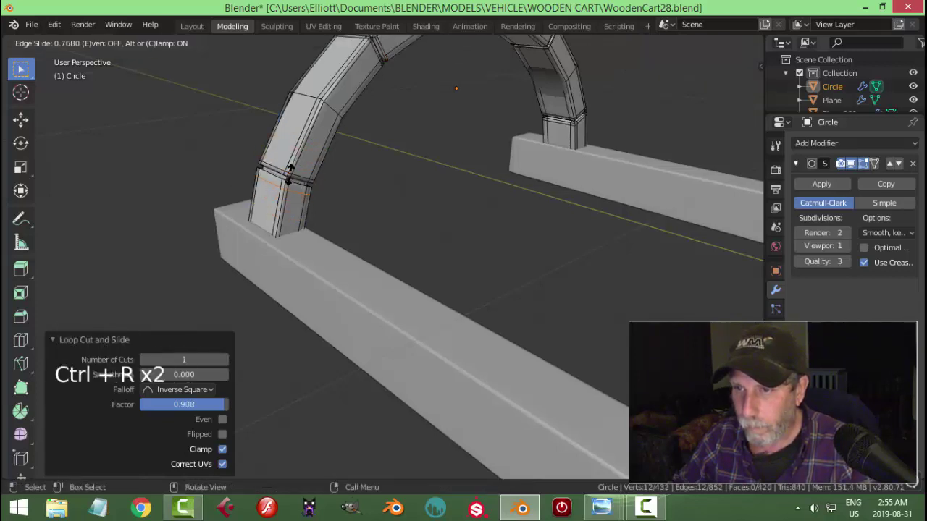
key(alt+a)
key(Tab)
scroll(down, 3)
key(alt+a)
middle_click(508, 231)
scroll(down, 3)
middle_click(354, 281)
scroll(up, 3)
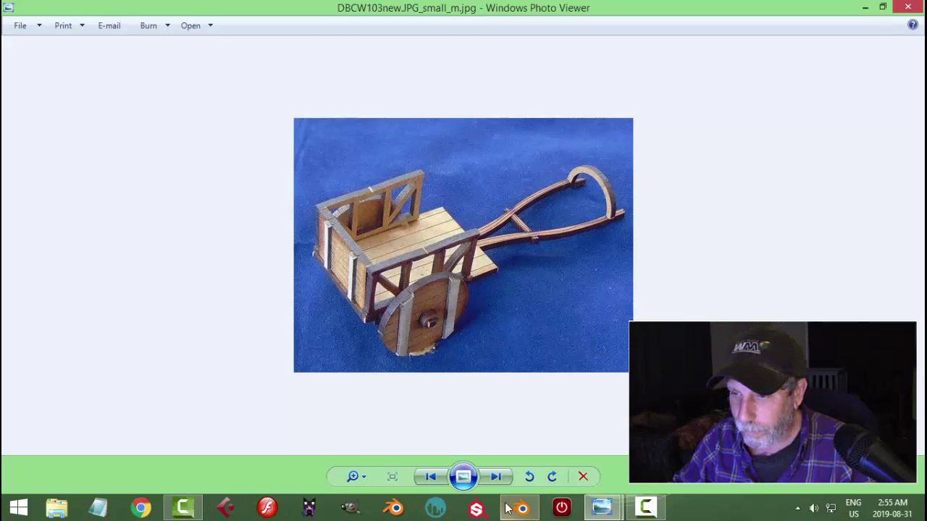
scroll(down, 3)
middle_click(427, 329)
middle_click(414, 320)
middle_click(478, 326)
scroll(down, 3)
middle_click(331, 322)
middle_click(522, 321)
scroll(down, 3)
View the handle frame top-down in X-ray and locate the tips of the handles.
middle_click(529, 330)
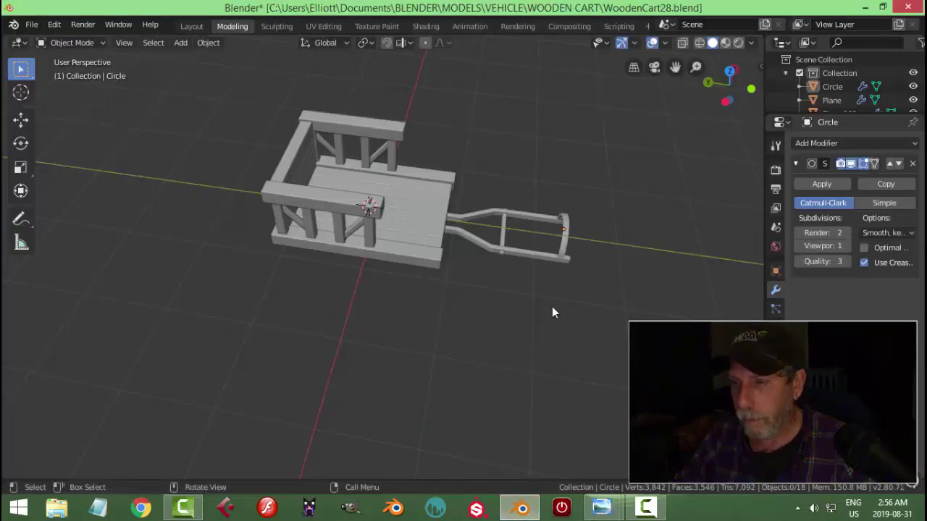
middle_click(647, 511)
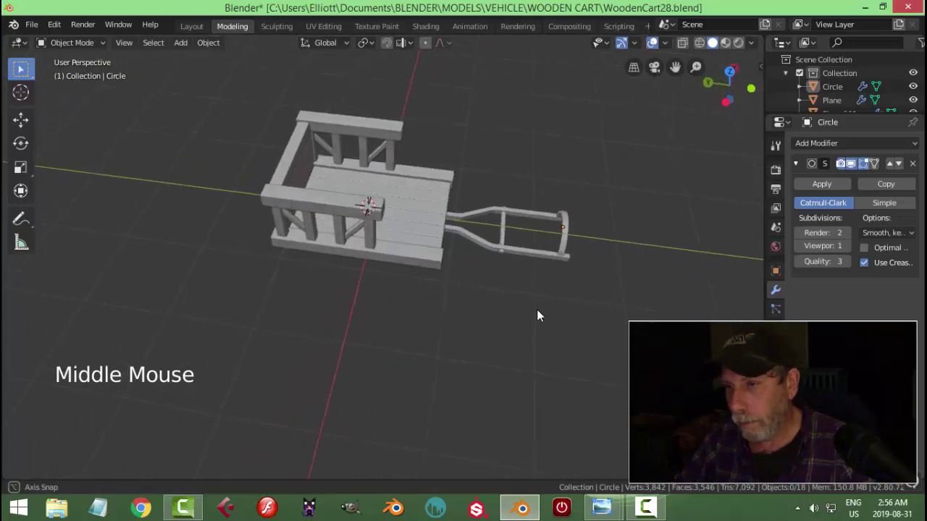
click(646, 511)
key(Tab)
scroll(up, 3)
scroll(up, 3)
key(KP_7)
scroll(down, 3)
middle_click(646, 511)
scroll(up, 3)
scroll(down, 3)
middle_click(647, 512)
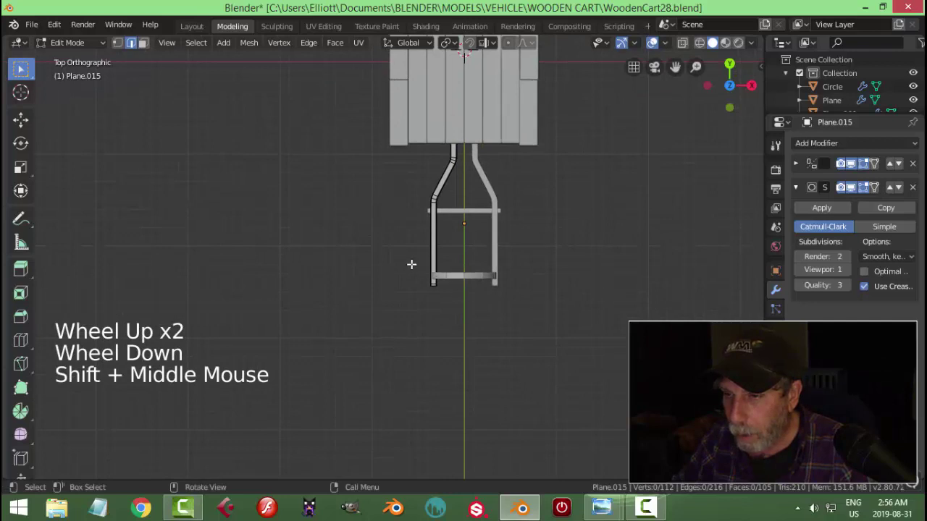
key(z)
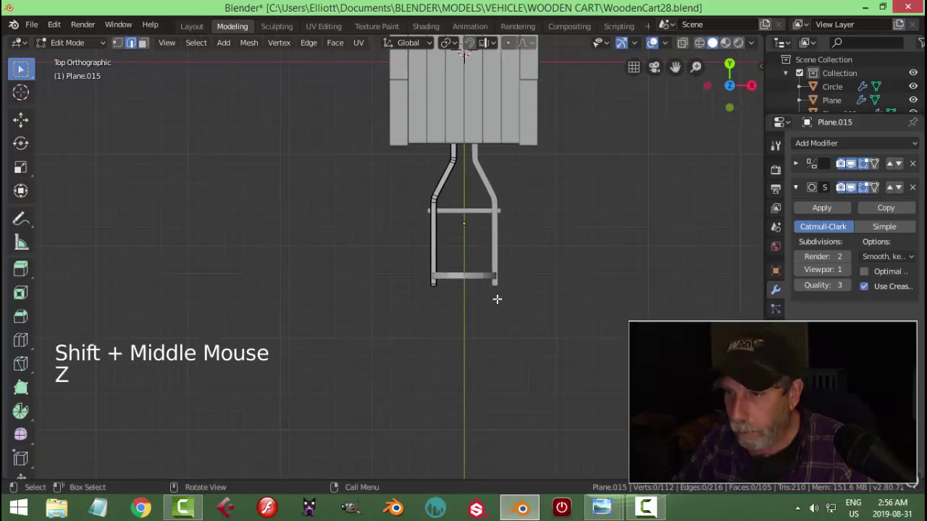
key(z)
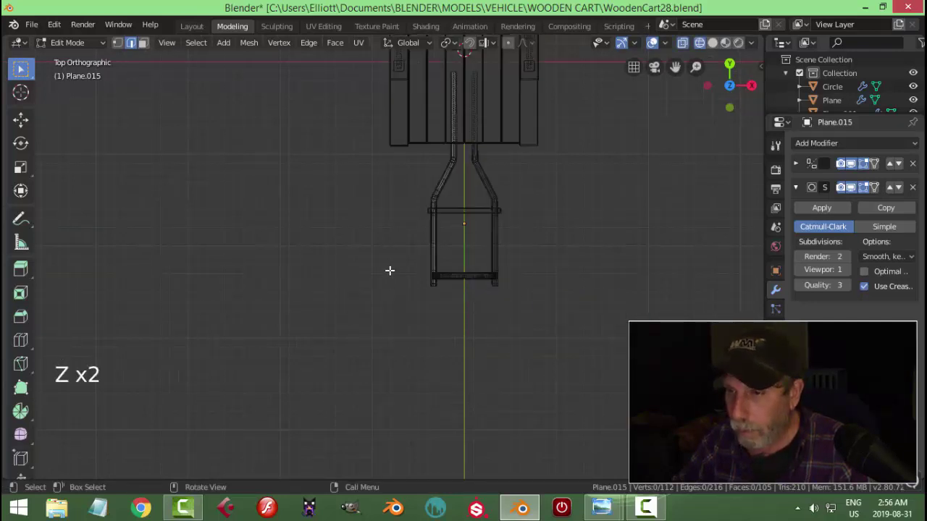
key(b)
scroll(up, 3)
scroll(up, 3)
click(646, 511)
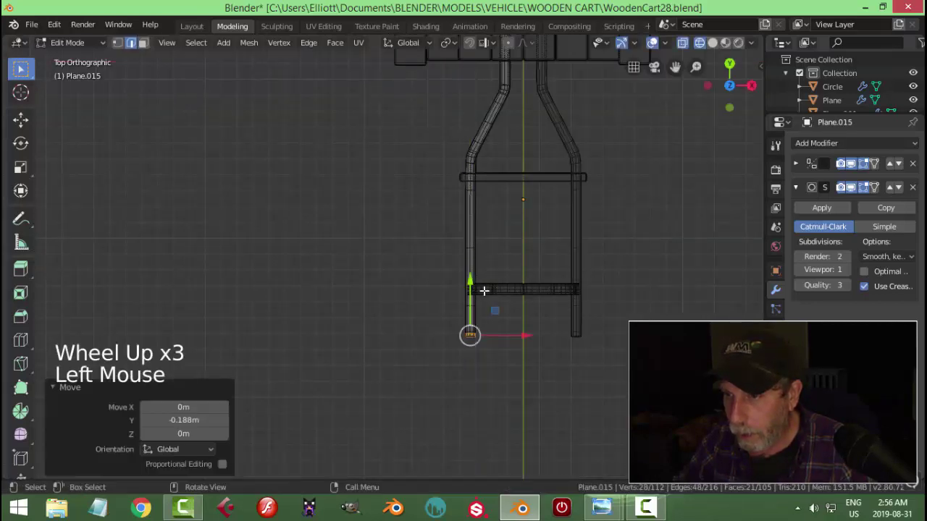
key(Tab)
Move the arch onto the handle tips and nudge the Plane.016 crossbar slightly back along the handles.
click(646, 512)
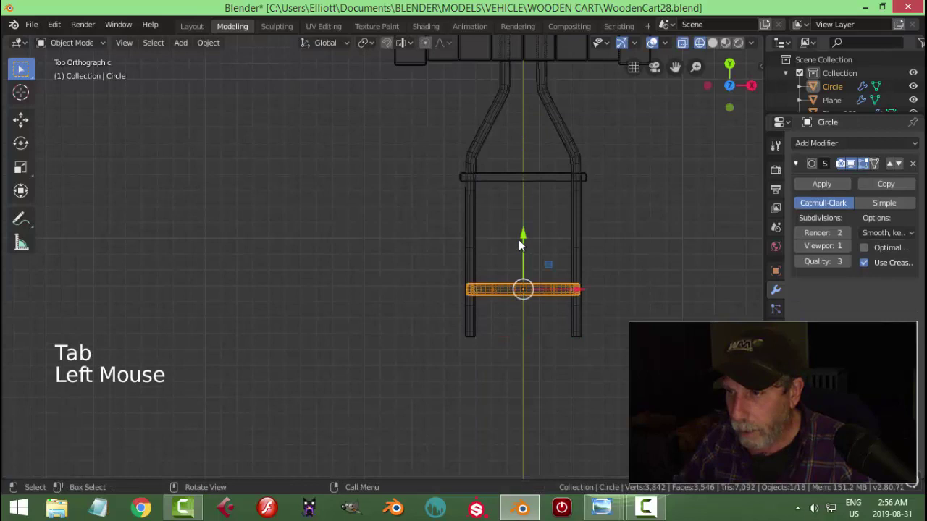
click(647, 511)
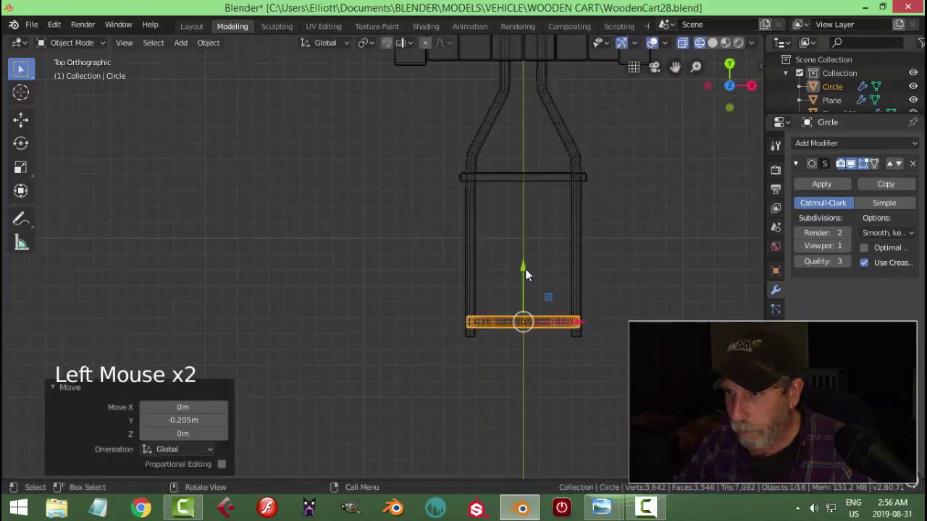
click(647, 511)
click(646, 511)
key(alt+a)
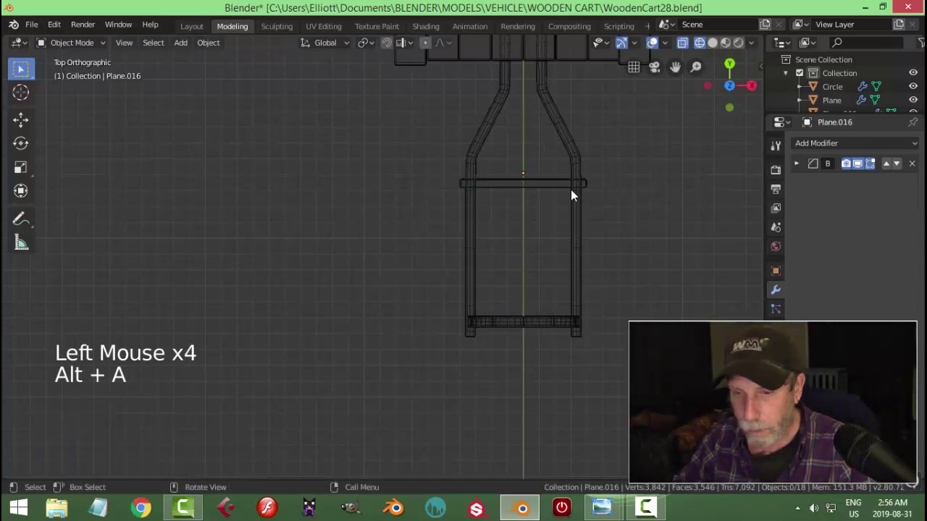
key(z)
Leave the top view and orbit the cart in perspective to check the handle assembly.
middle_click(646, 511)
key(alt+a)
scroll(down, 3)
middle_click(647, 511)
middle_click(647, 512)
scroll(up, 3)
scroll(up, 3)
middle_click(646, 511)
scroll(down, 3)
middle_click(449, 289)
middle_click(413, 282)
Look over the handcart reference photo and return to the Blender cart model to resize the handle frame.
middle_click(462, 295)
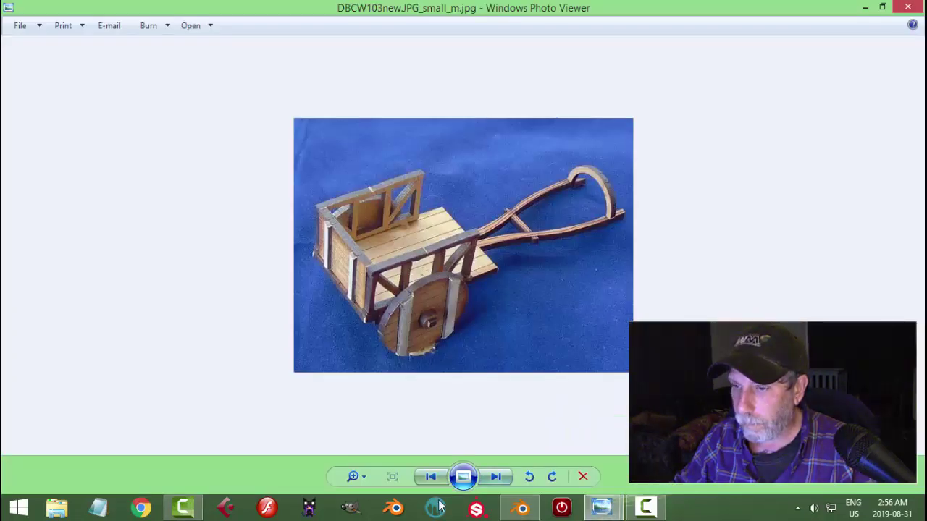
click(497, 218)
middle_click(511, 337)
middle_click(496, 362)
key(s)
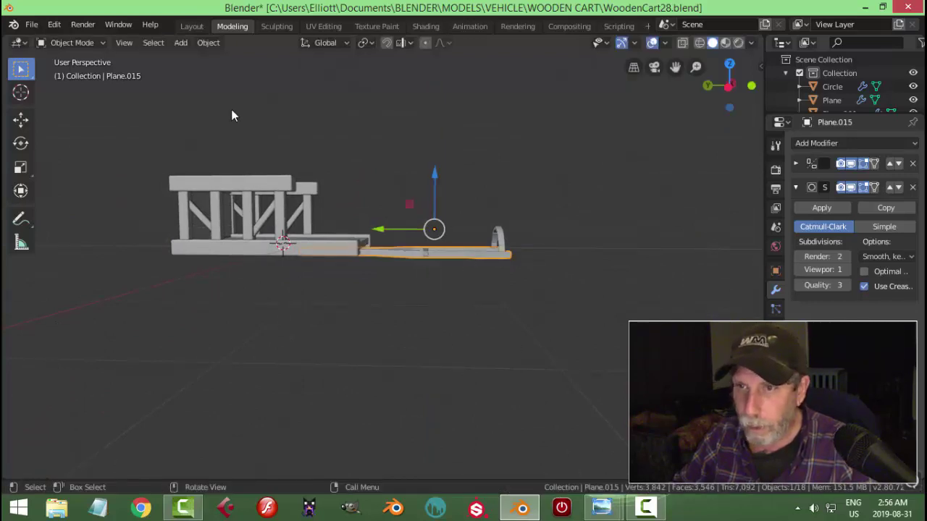
Set the handle frame's origin to its geometry, stretch it along Z, then undo to rethink after inspecting.
click(222, 41)
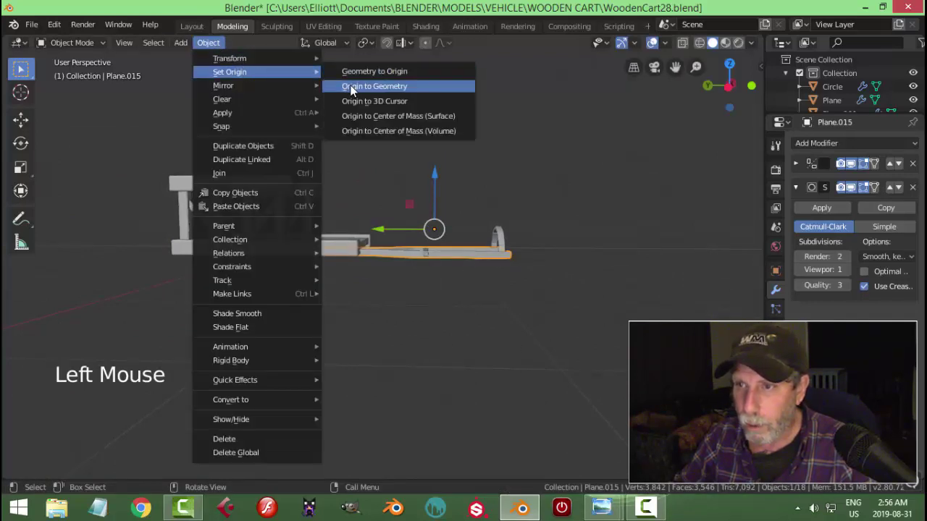
key(s)
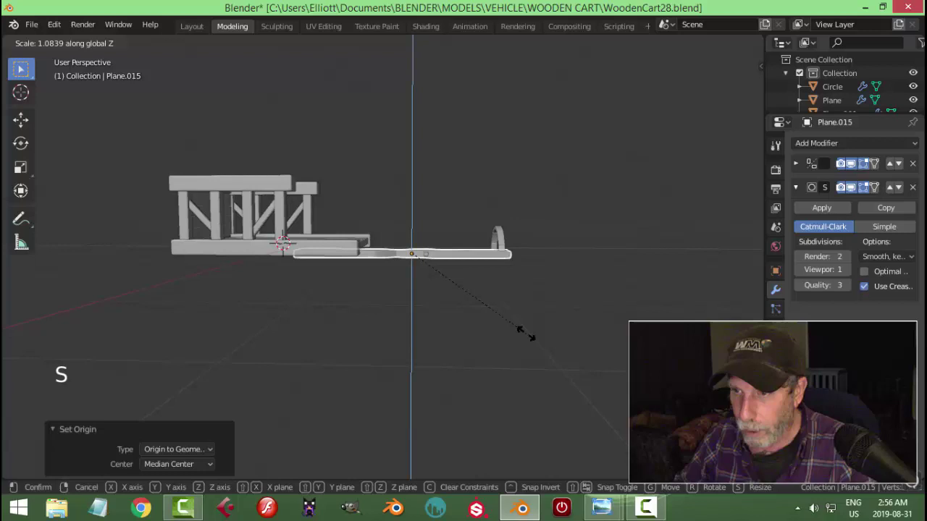
key(alt+a)
middle_click(540, 334)
scroll(up, 3)
middle_click(549, 291)
middle_click(535, 328)
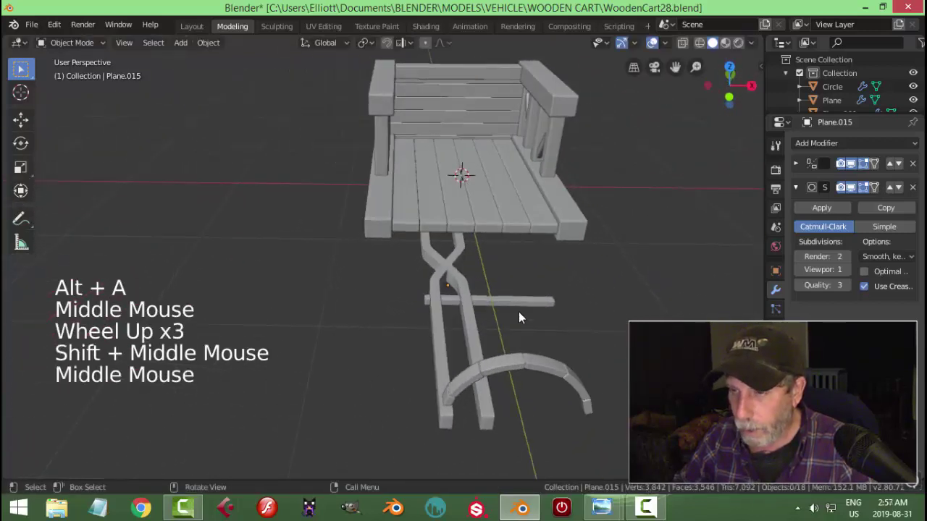
key(ctrl+z)
key(ctrl+z)
key(ctrl+z)
scroll(down, 3)
middle_click(475, 321)
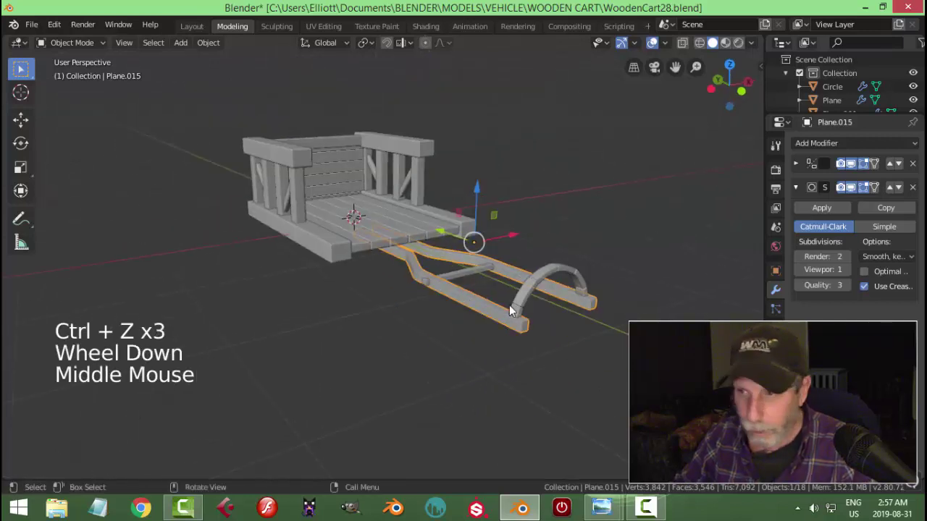
middle_click(509, 314)
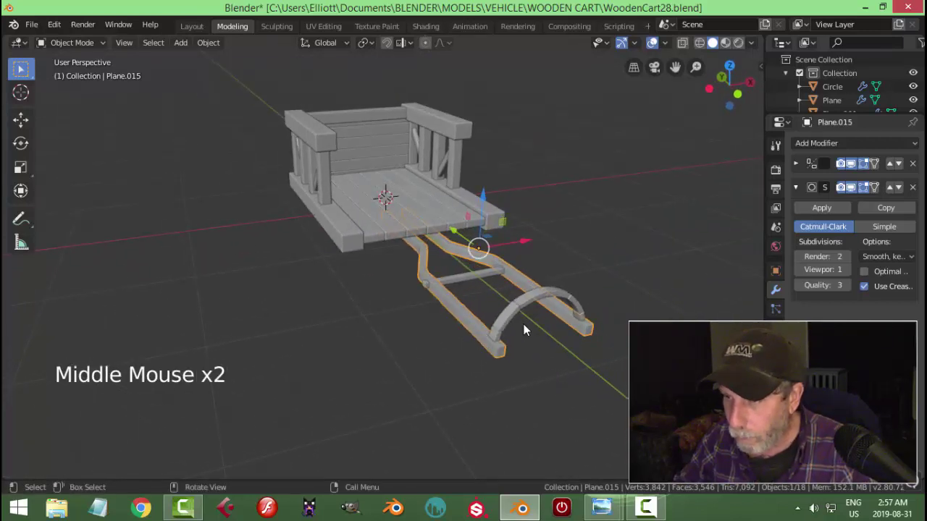
middle_click(486, 336)
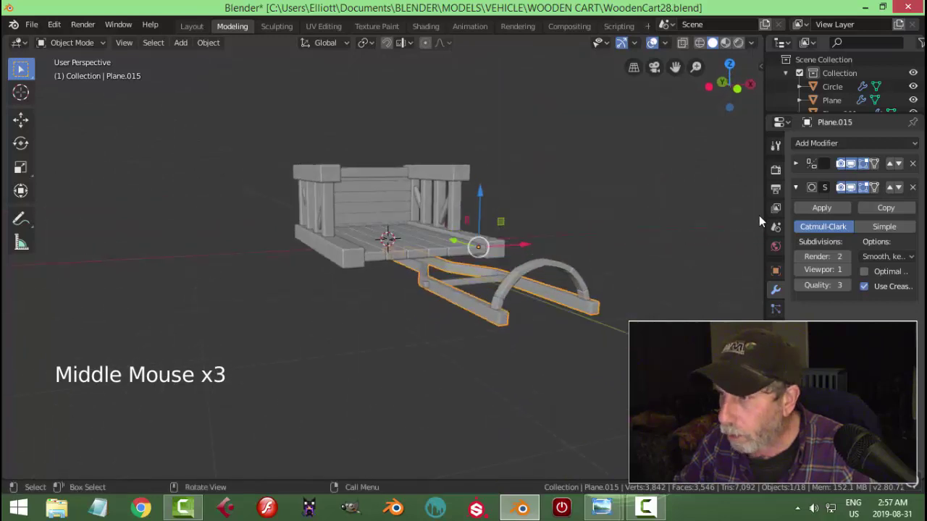
Apply the handle frame's modifier so the smoothing is baked into the mesh.
click(801, 189)
click(799, 165)
click(829, 192)
middle_click(514, 330)
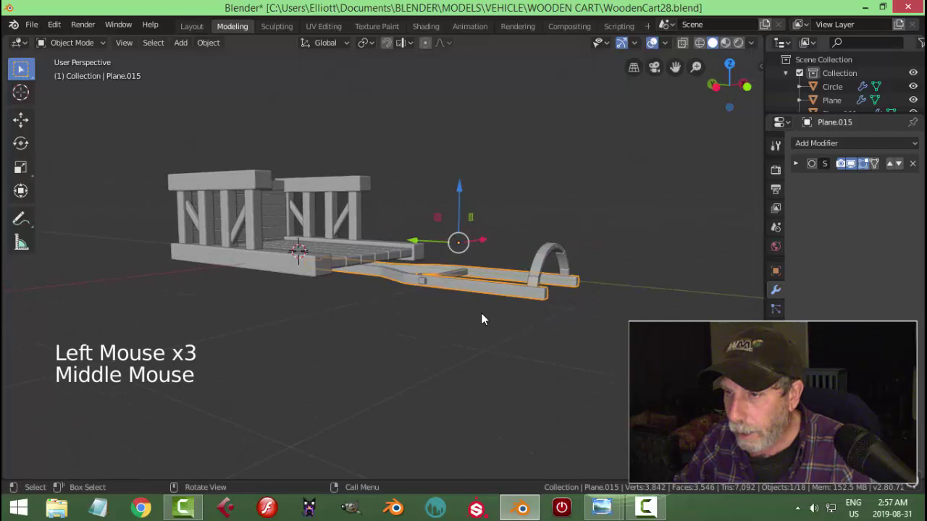
Recentre the origin on the frame again, give it a slight extra vertical stretch and deselect everything.
click(207, 45)
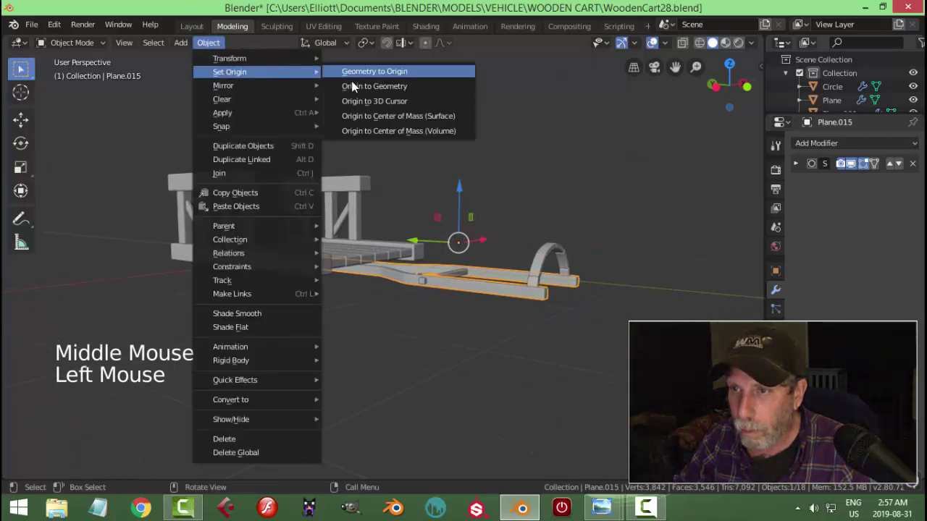
middle_click(505, 302)
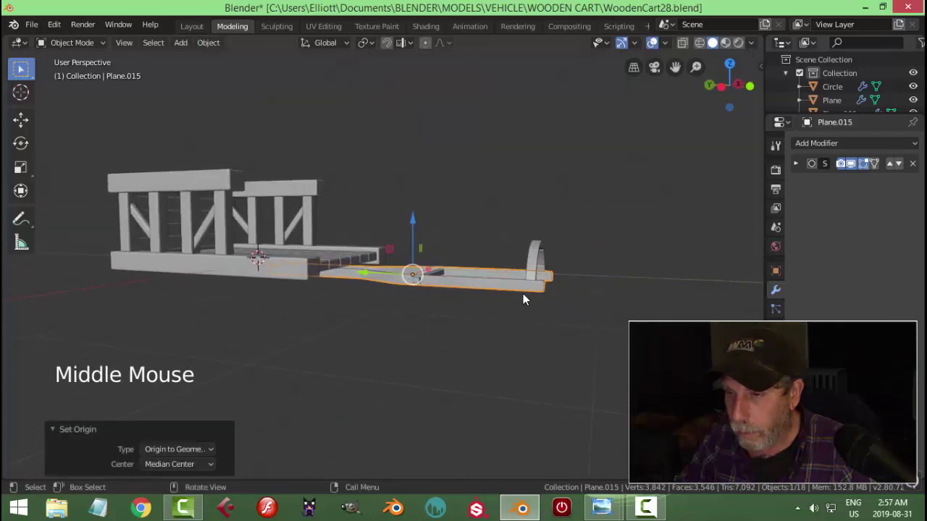
key(a)
click(469, 283)
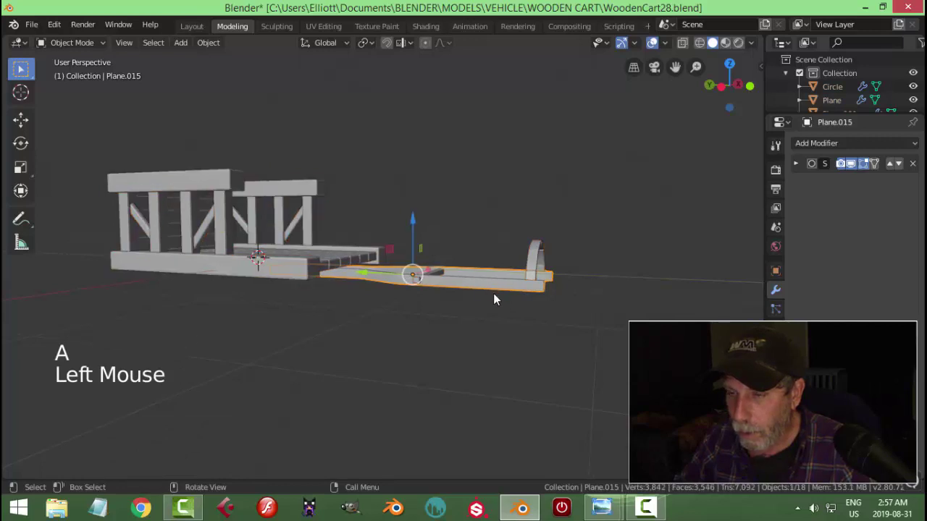
key(s)
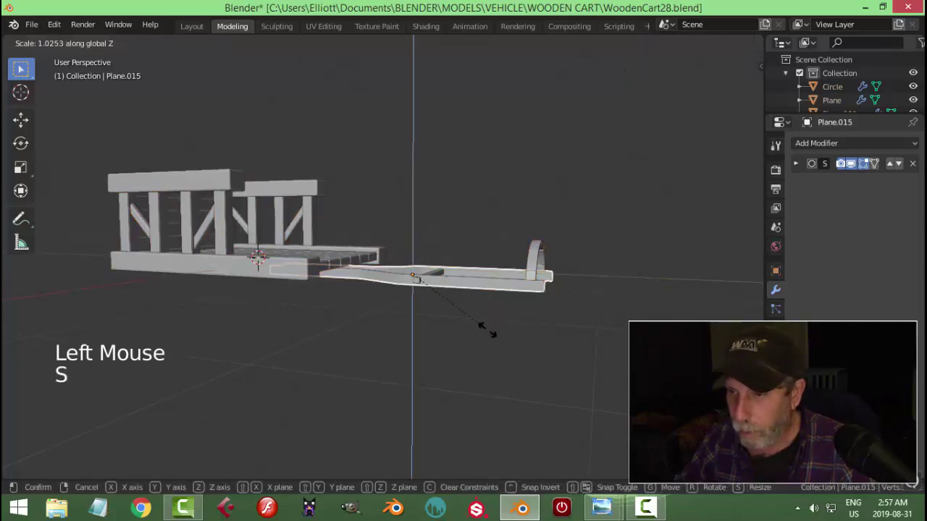
middle_click(535, 334)
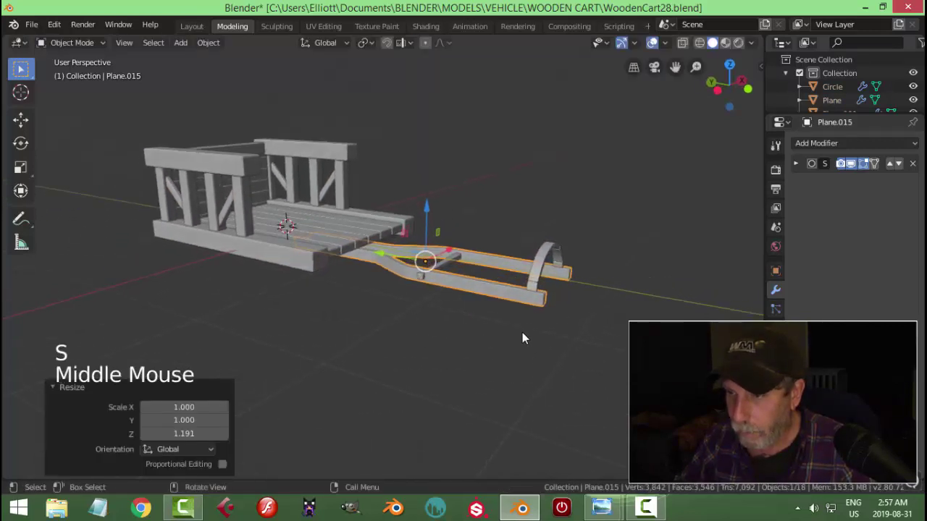
scroll(up, 3)
key(alt+a)
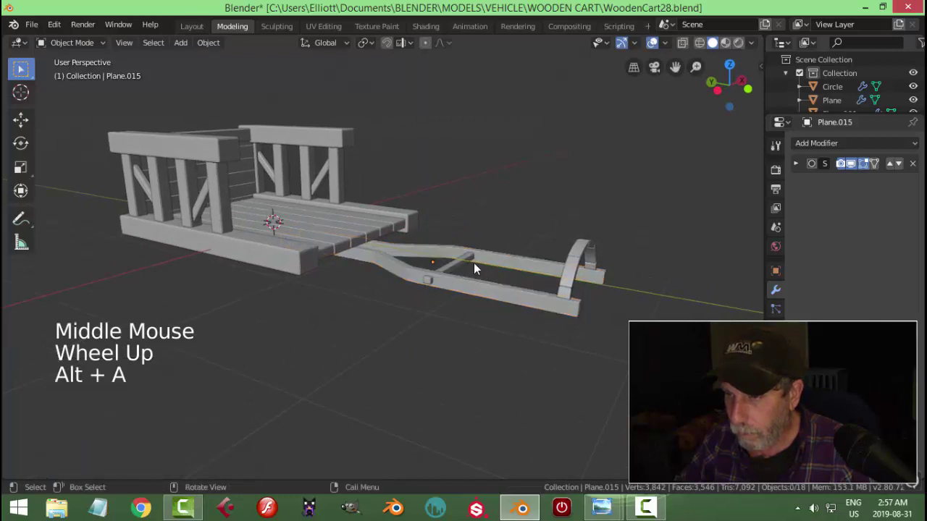
Move the small crosspiece into place between the handle rails from the left orthographic view.
click(579, 263)
click(590, 212)
click(452, 271)
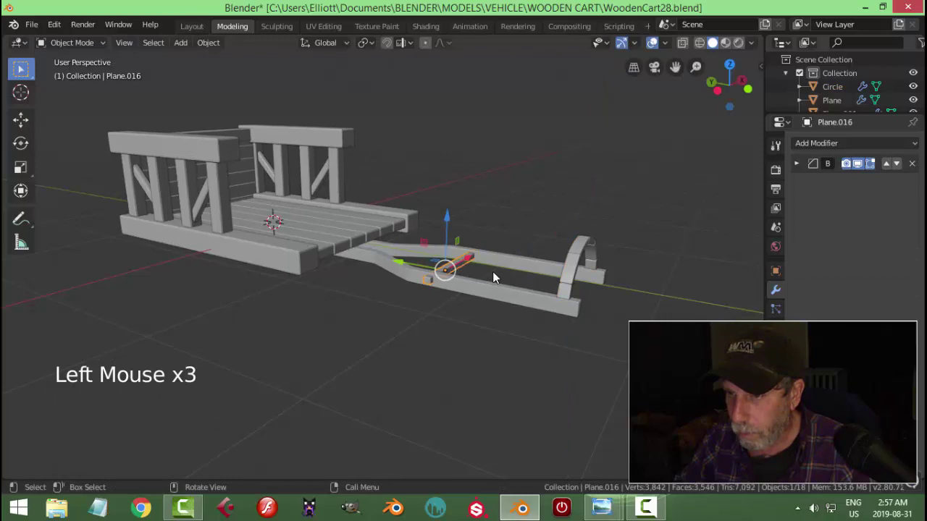
key(ctrl+KP_3)
scroll(up, 3)
click(421, 276)
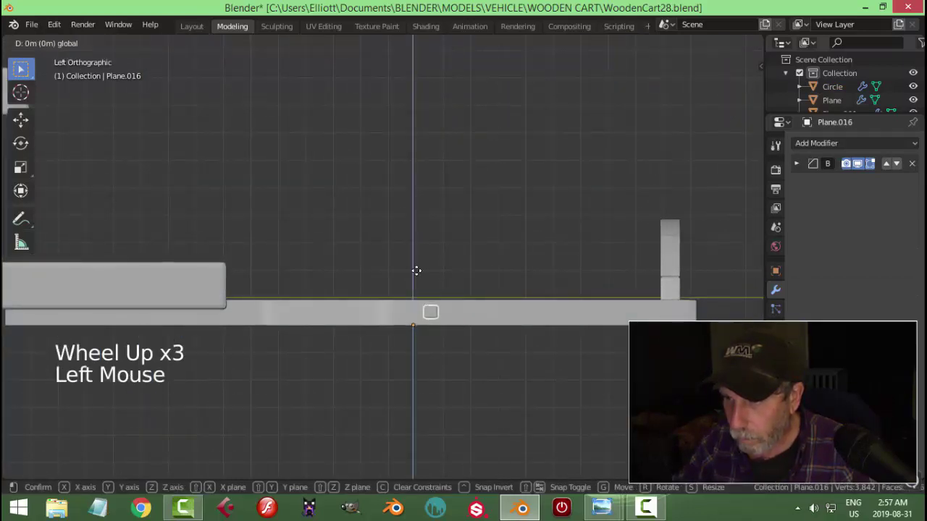
key(alt+a)
scroll(down, 3)
middle_click(477, 276)
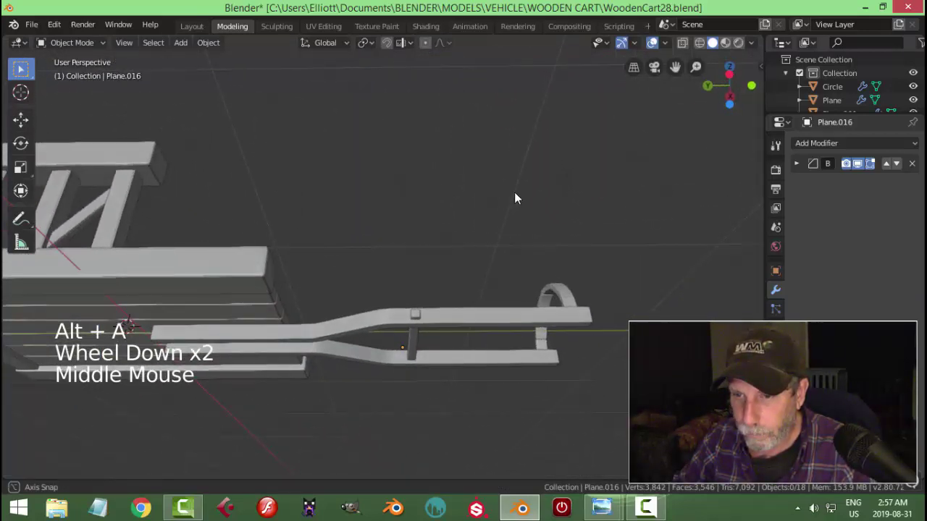
scroll(down, 3)
middle_click(496, 245)
scroll(up, 3)
Save WoodenCart28.blend and pick a plank to copy for a new support beneath the cart bed.
key(ctrl+s)
click(472, 260)
middle_click(422, 260)
scroll(down, 3)
middle_click(388, 255)
click(202, 142)
middle_click(278, 208)
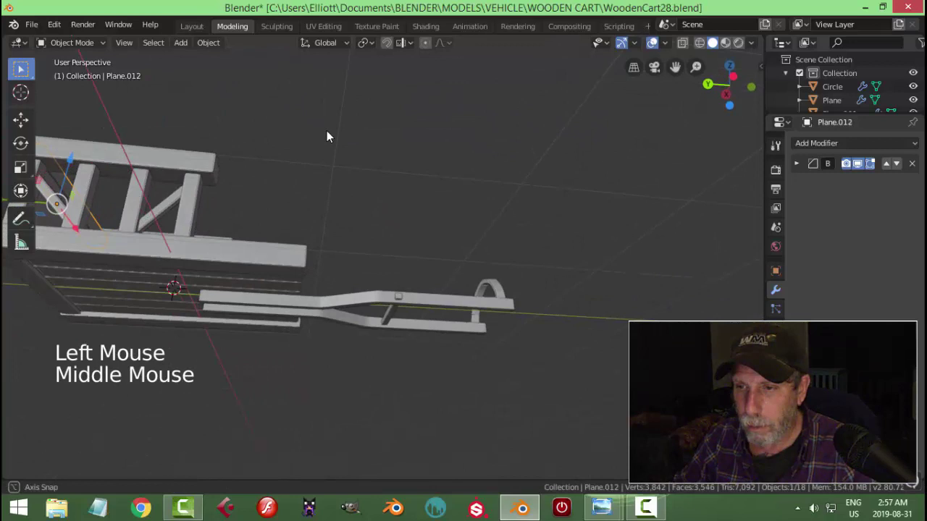
scroll(up, 3)
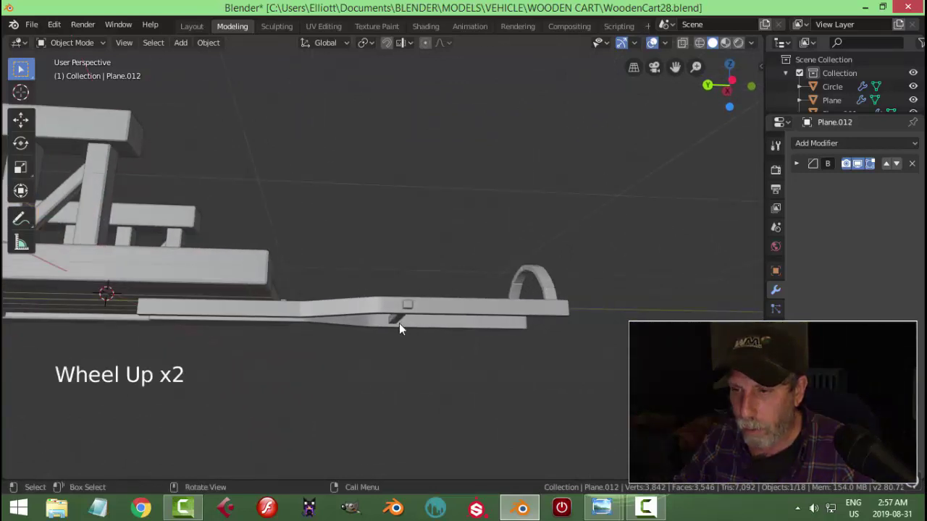
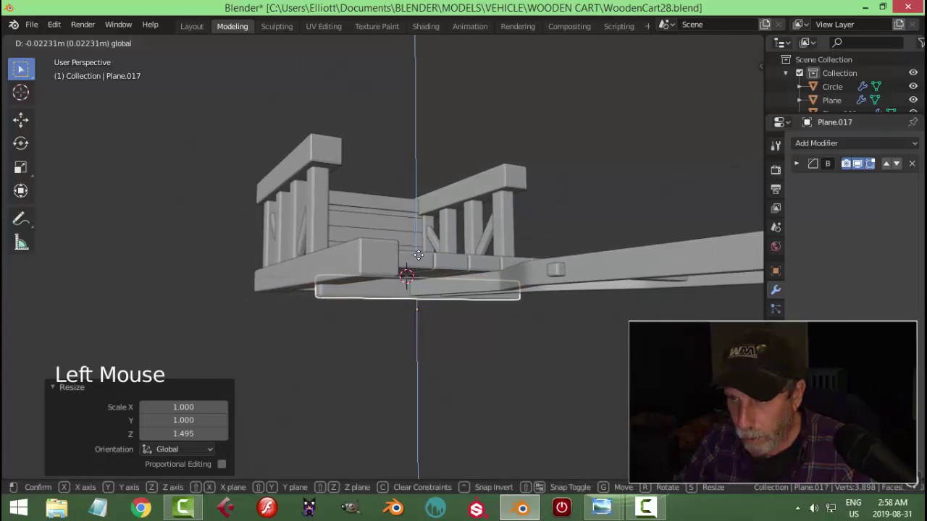
Tweak the new under-bed support's geometry in Edit Mode and check its fit from around the cart.
middle_click(439, 300)
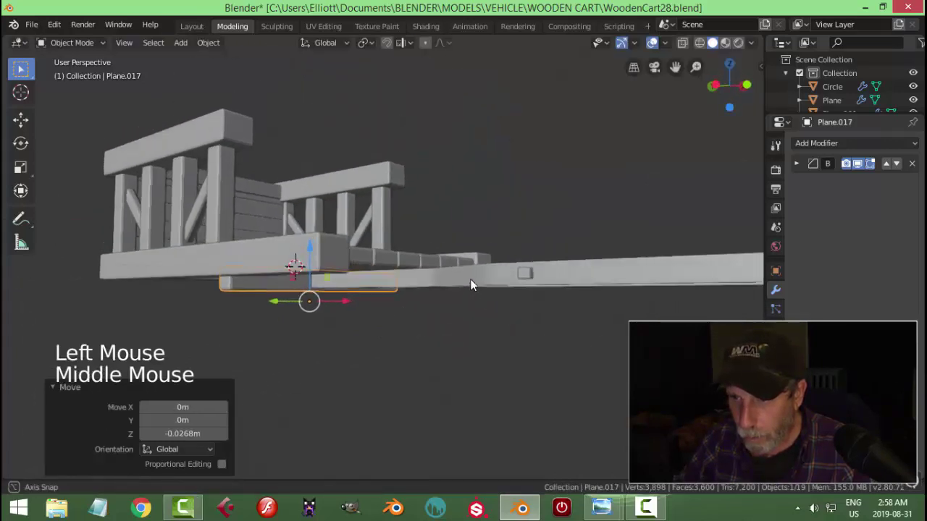
key(Tab)
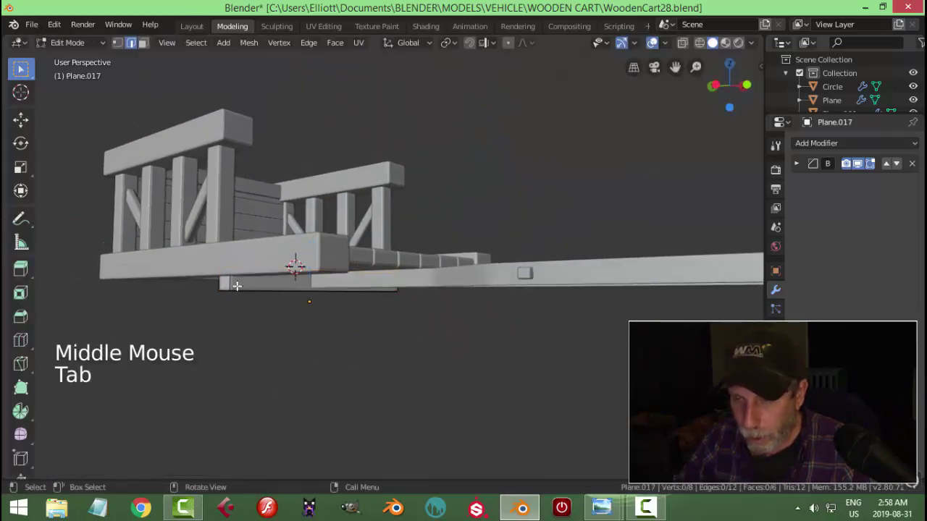
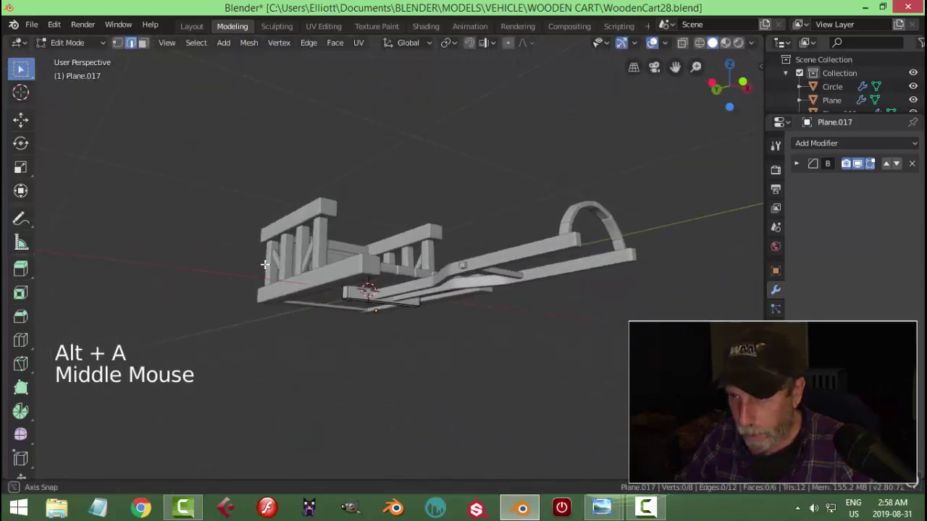
key(Tab)
scroll(up, 3)
key(alt+a)
middle_click(407, 330)
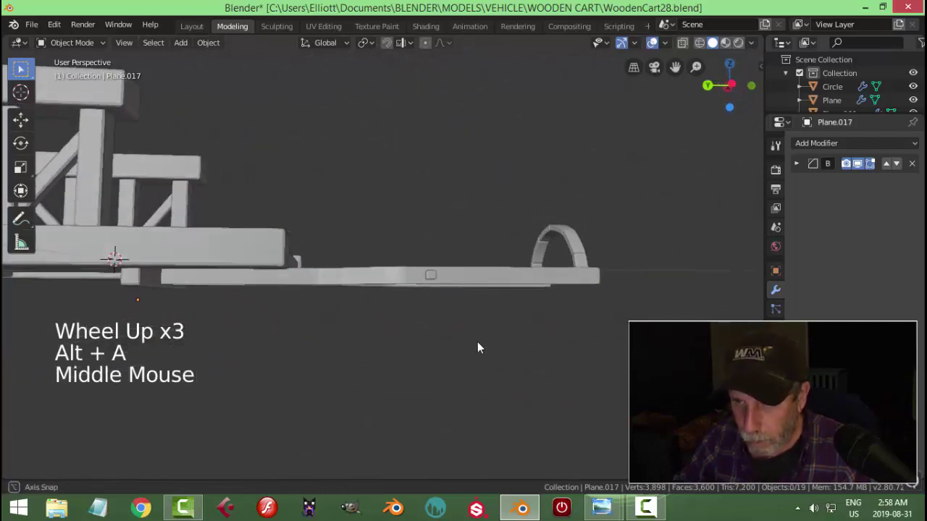
scroll(down, 3)
middle_click(408, 325)
middle_click(425, 315)
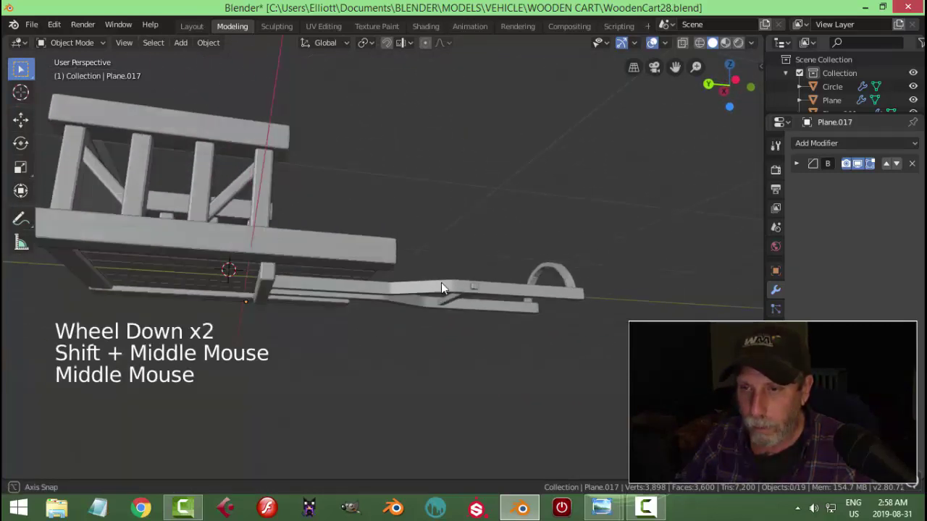
Select the fitted support under the bed and duplicate it as a new piece, Plane.018.
click(294, 299)
middle_click(343, 316)
key(alt+a)
middle_click(359, 319)
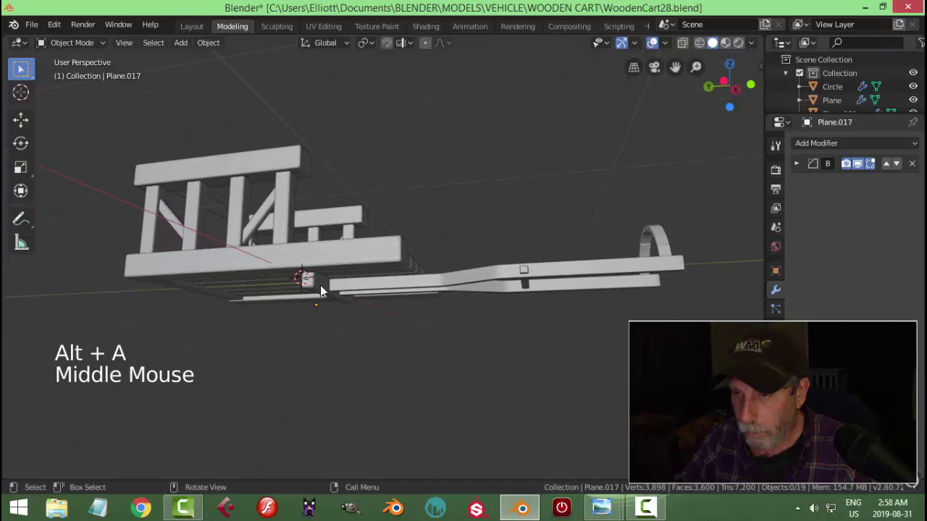
click(325, 290)
key(shift+d)
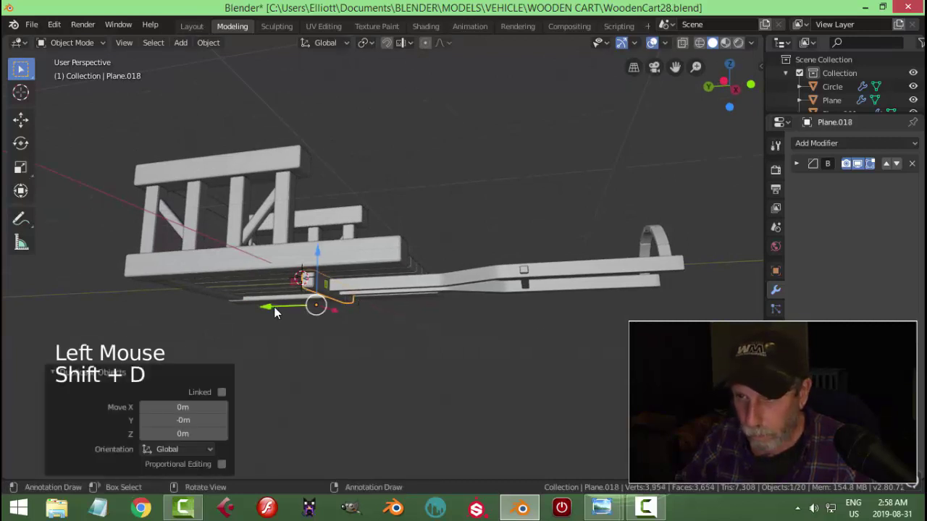
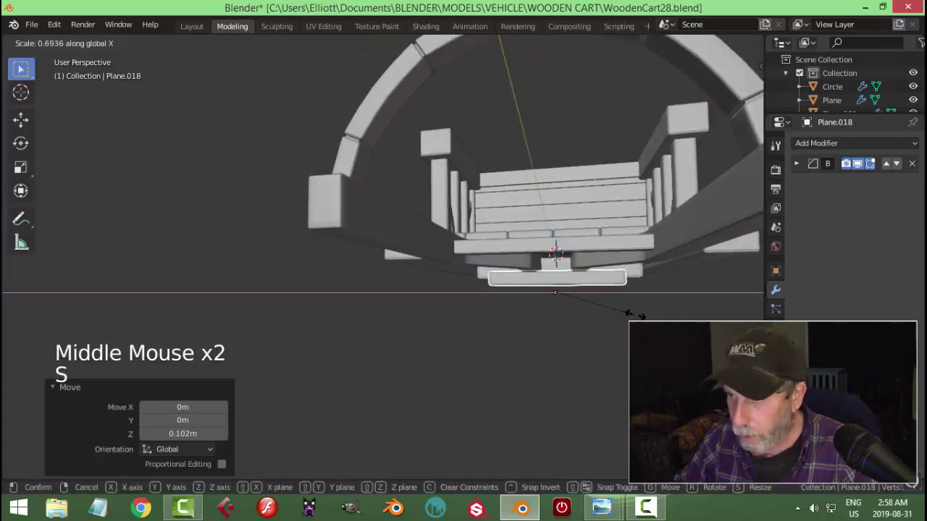
Loop-cut and widen Plane.018, extrude small blocks down from its ends under the bed's front edge and rotate them into place.
key(Tab)
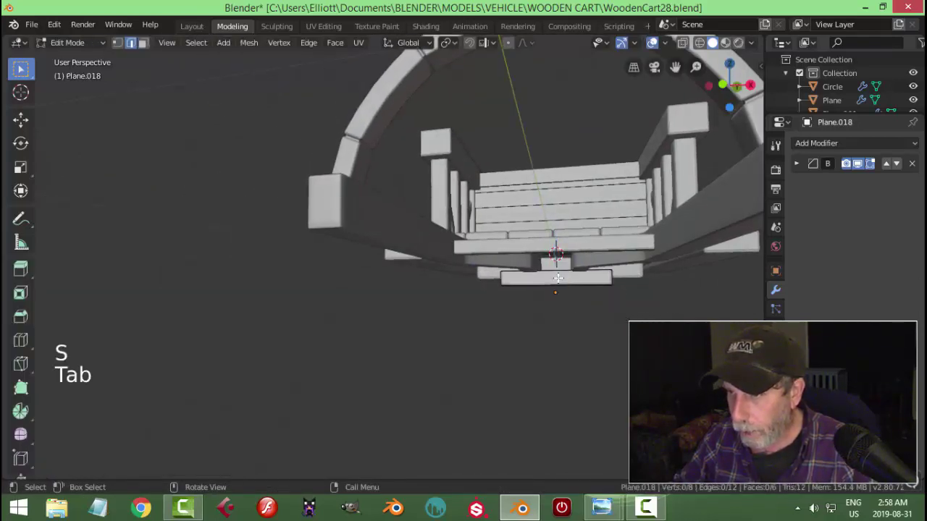
key(ctrl+r)
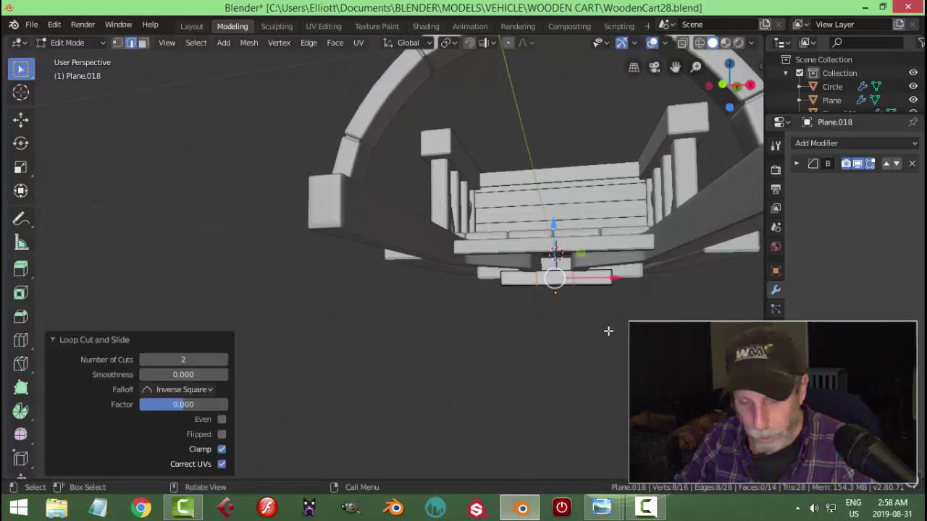
key(s)
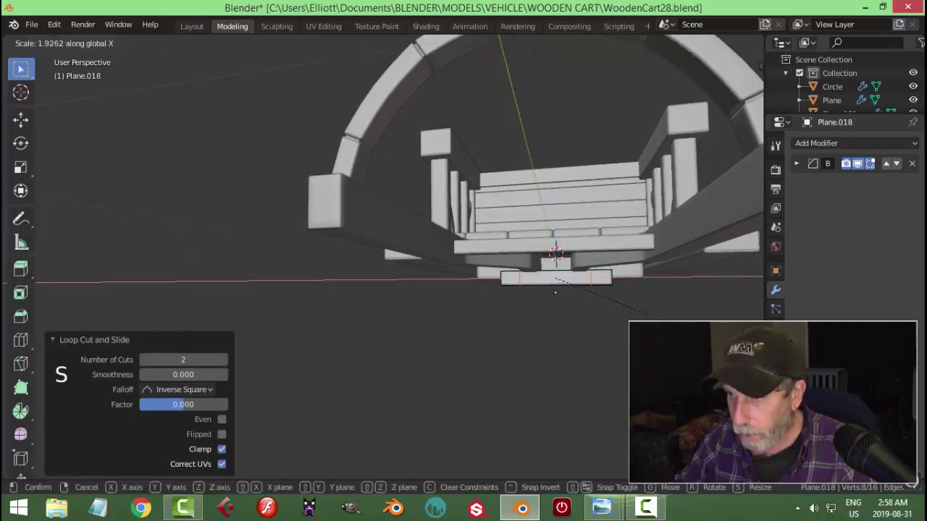
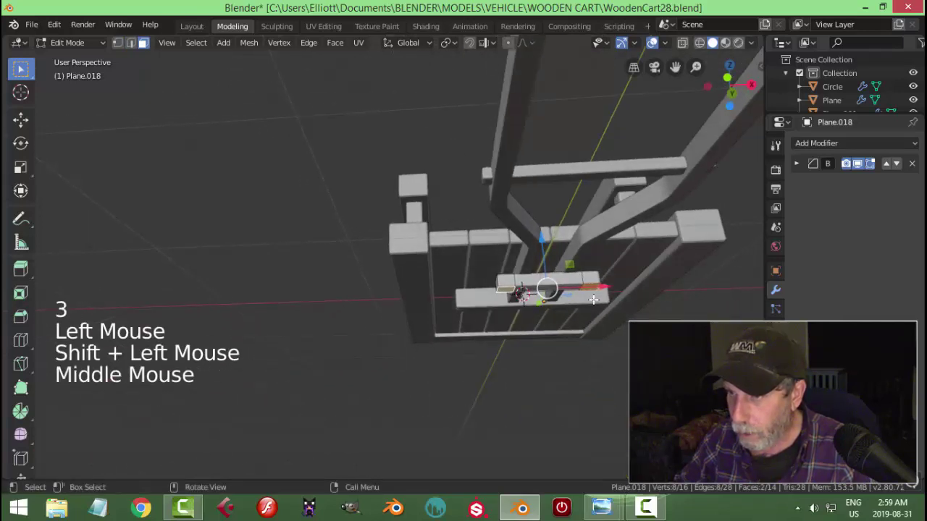
key(e)
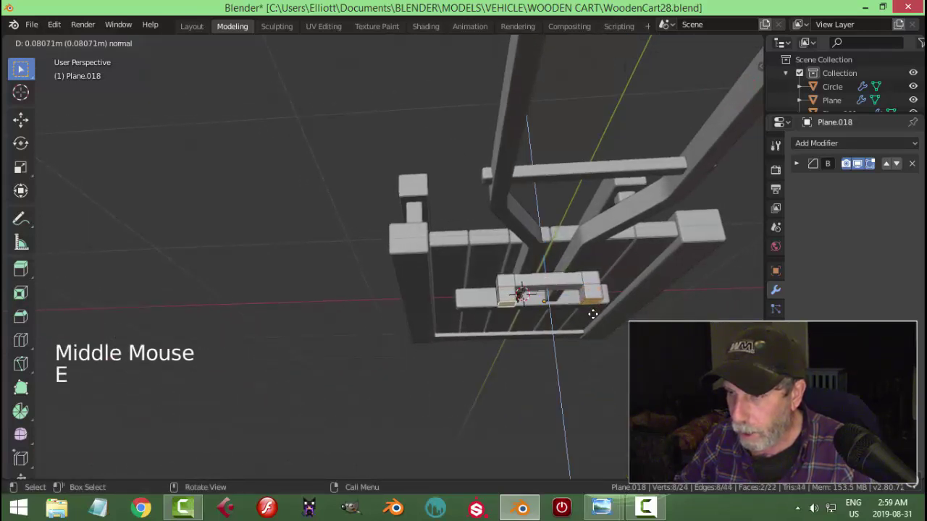
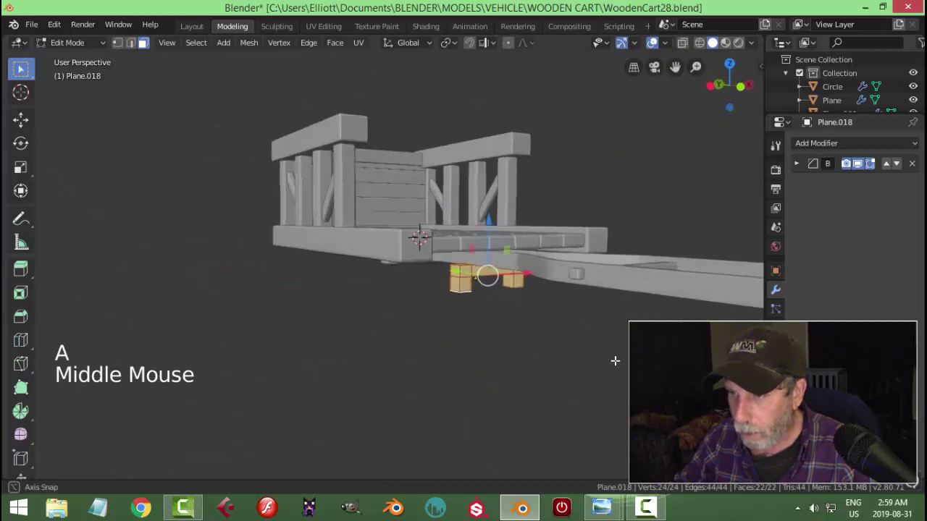
key(r)
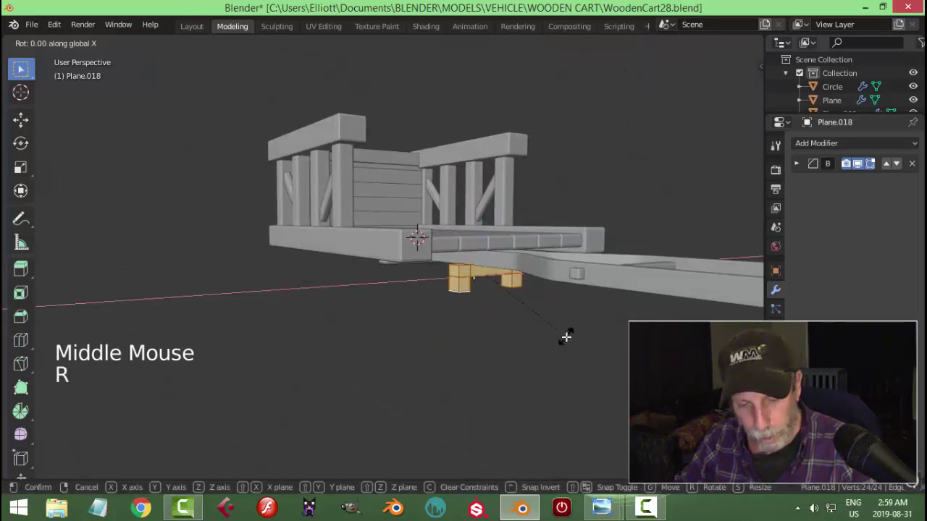
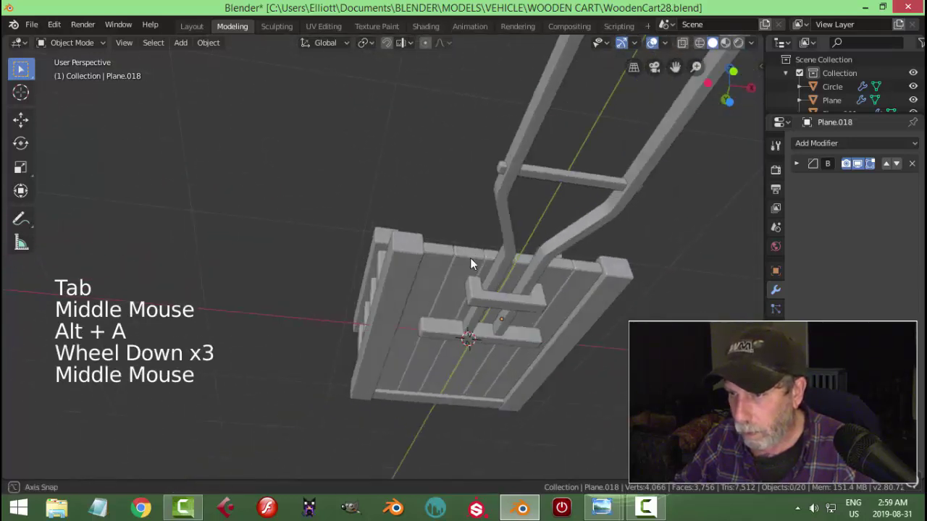
Resize the Plane.018 support slightly along its width and check it from several angles.
click(545, 271)
middle_click(589, 306)
key(s)
key(alt+a)
middle_click(542, 311)
scroll(down, 3)
middle_click(478, 359)
middle_click(502, 321)
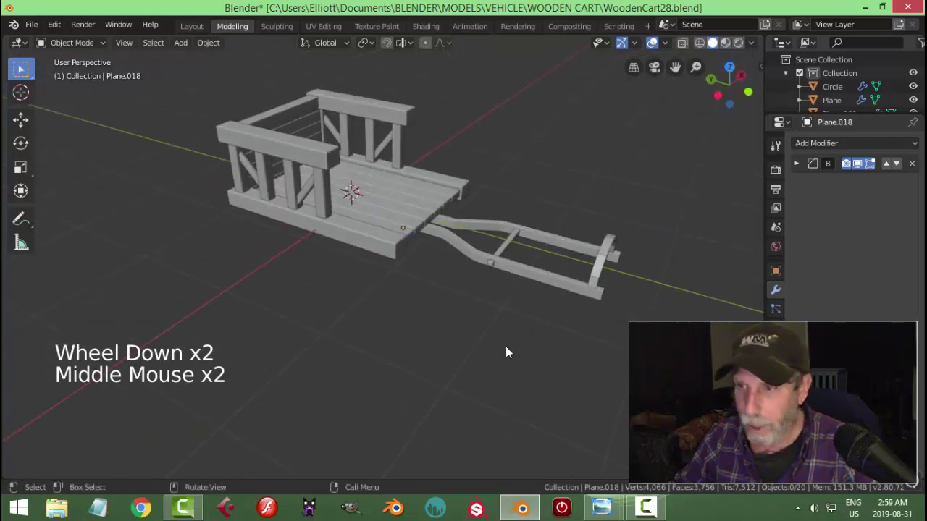
Save WoodenCart28.blend and orbit to look down on the cart bed.
key(ctrl+s)
scroll(down, 3)
middle_click(390, 289)
middle_click(424, 296)
middle_click(404, 318)
scroll(up, 3)
middle_click(412, 348)
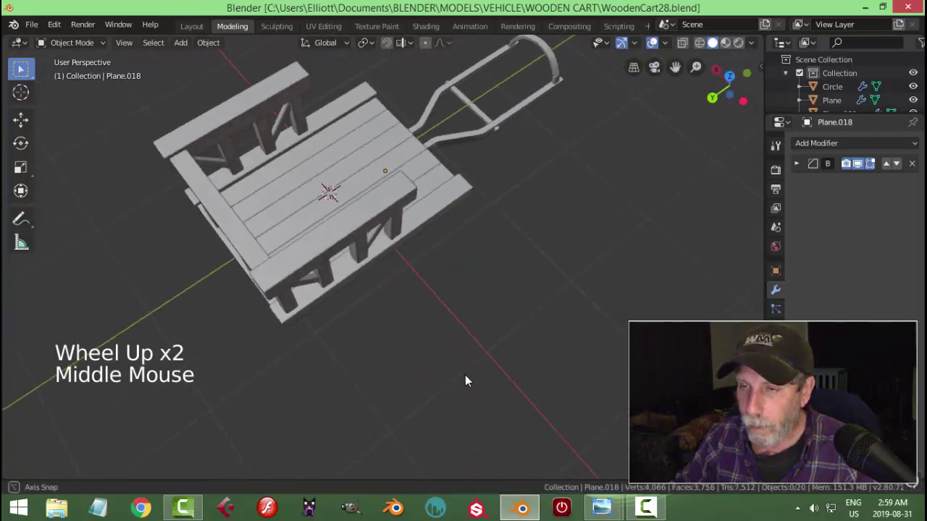
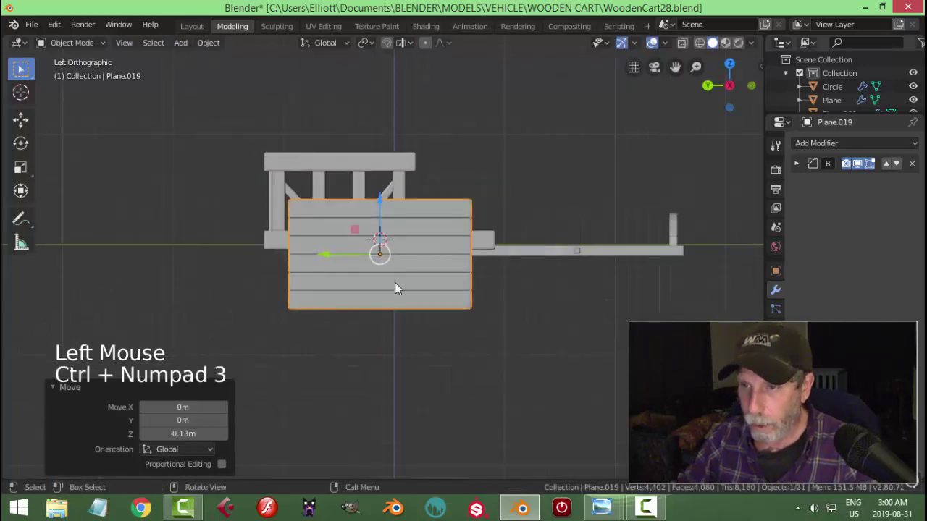
Place the planked side-panel copy upright beside the cart bed.
click(330, 255)
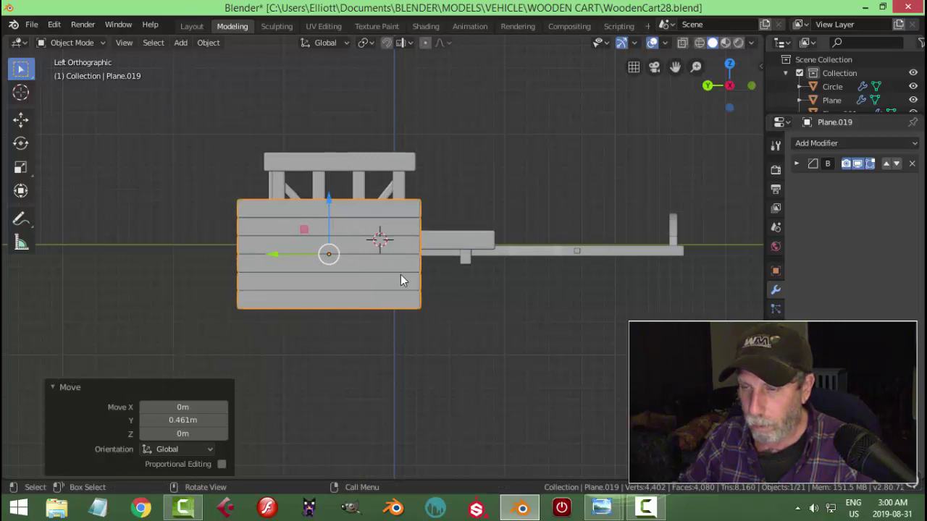
middle_click(403, 283)
click(364, 196)
middle_click(381, 297)
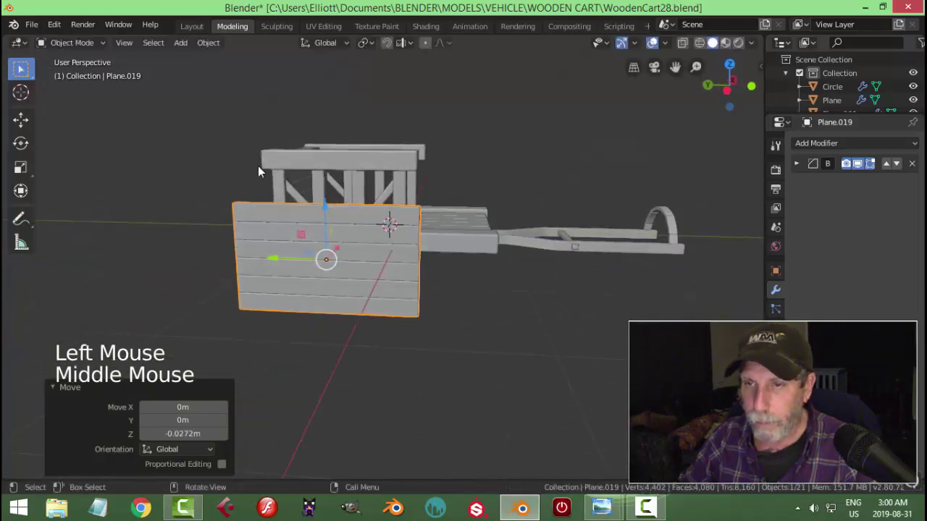
Snap the 3D cursor to the panel and bring up the Add Mesh menu.
key(shift+s)
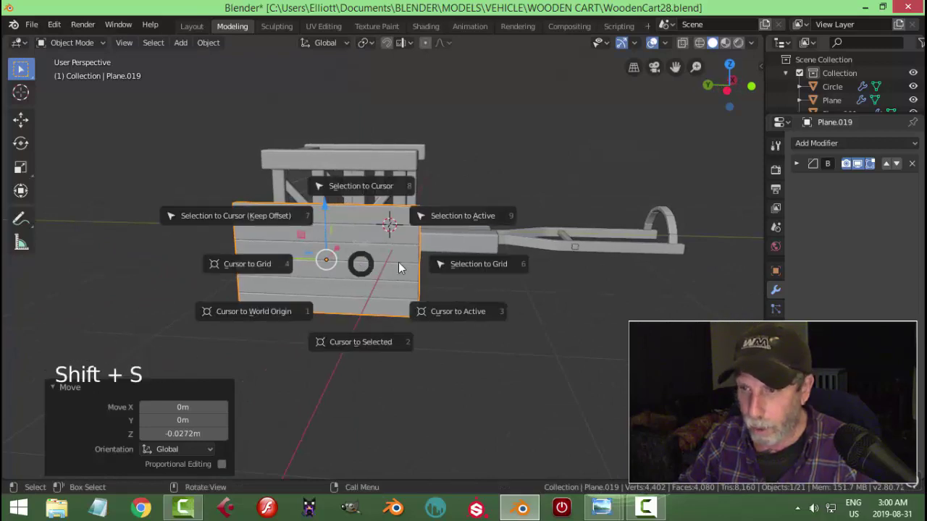
middle_click(347, 283)
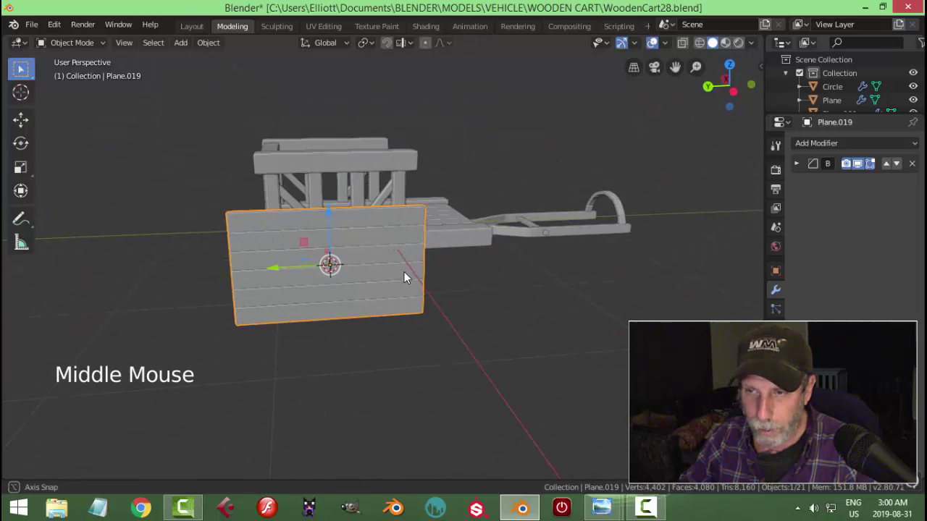
key(shift+a)
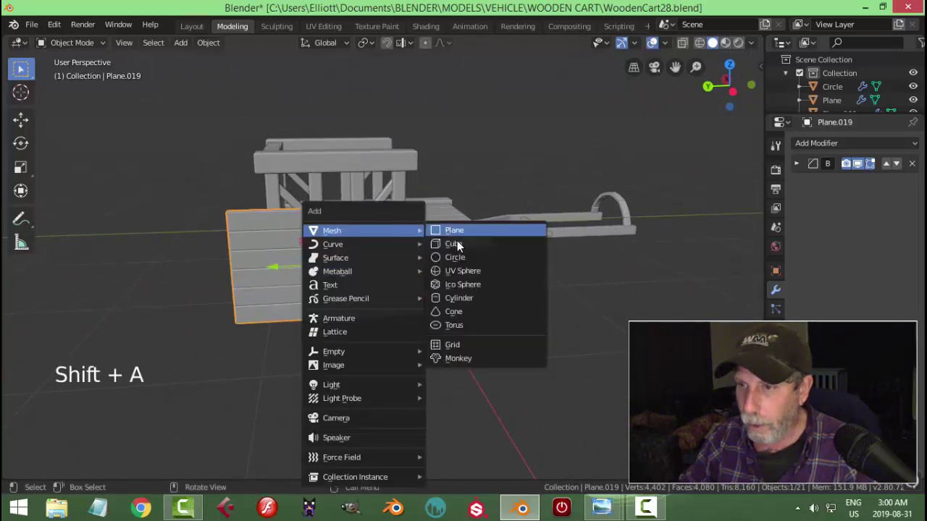
Rotate the new 22-vertex circle 90° on Y so it stands upright against the panel.
middle_click(457, 329)
key(r)
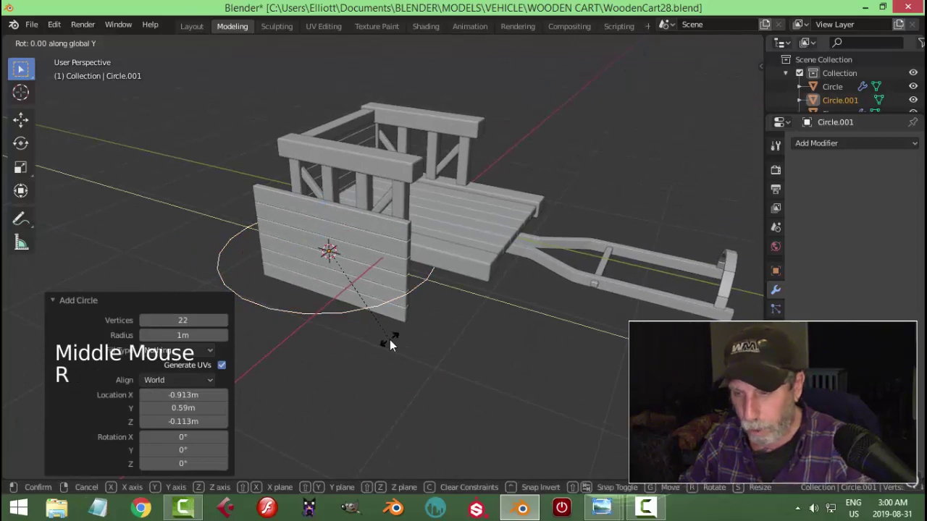
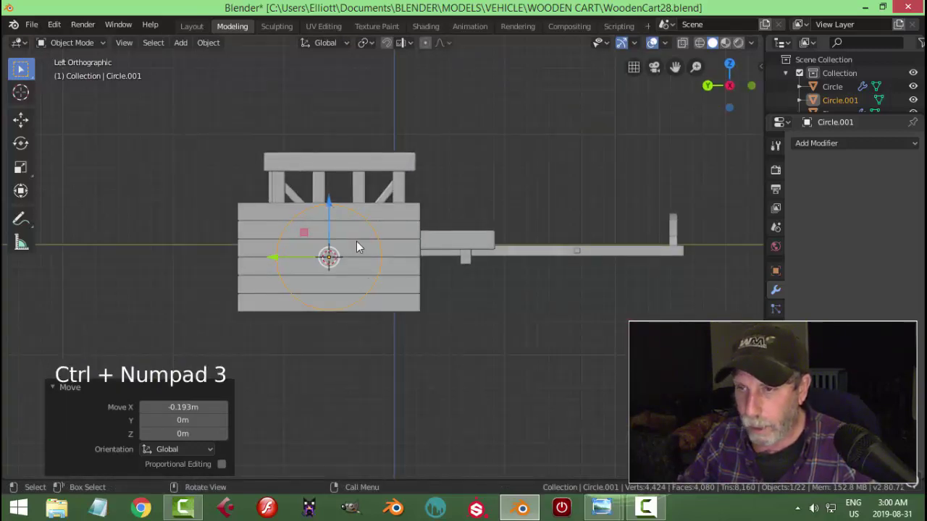
middle_click(399, 273)
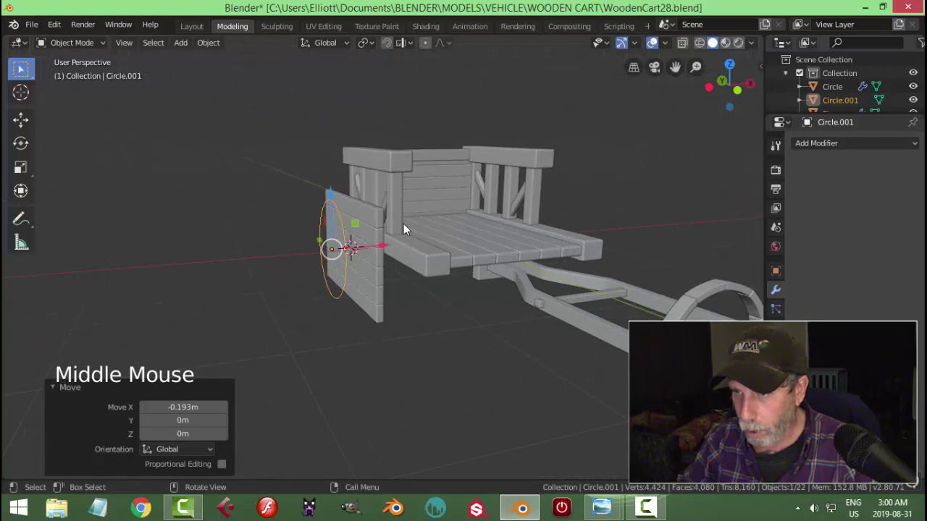
middle_click(400, 270)
click(394, 246)
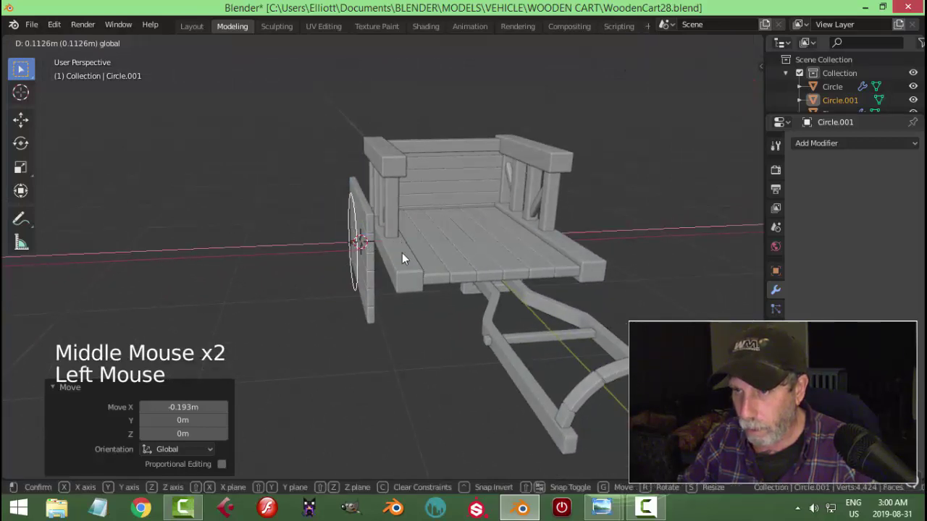
Scale the circle to wheel size and check it edge-on against the side panel.
middle_click(422, 259)
scroll(up, 3)
middle_click(401, 266)
middle_click(418, 265)
key(s)
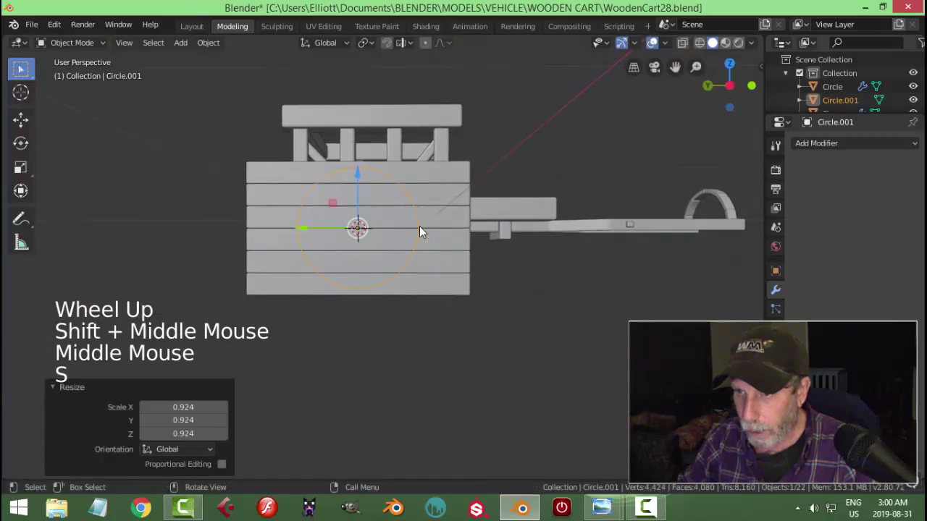
middle_click(444, 257)
middle_click(412, 233)
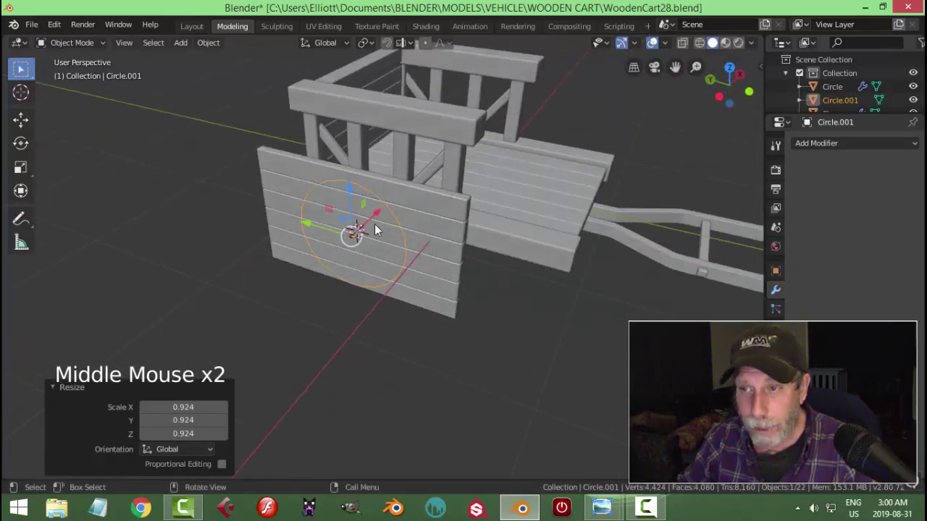
middle_click(404, 246)
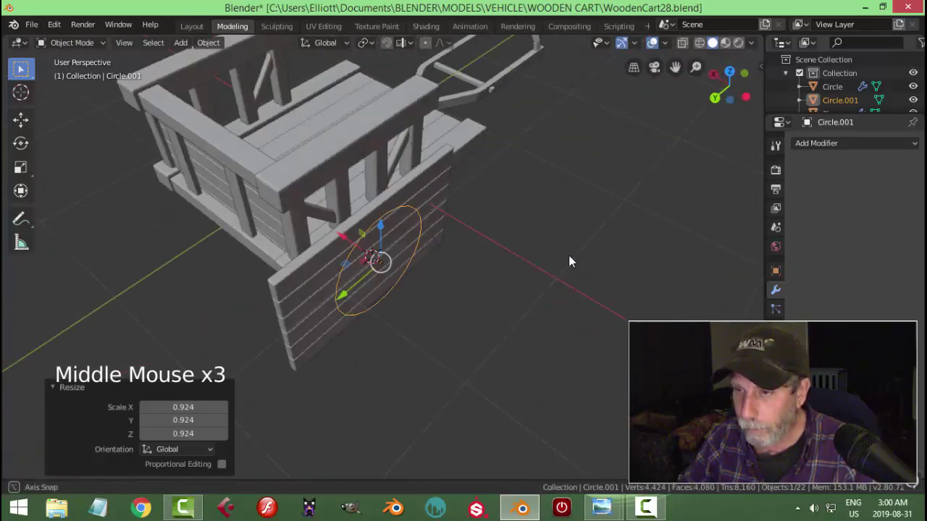
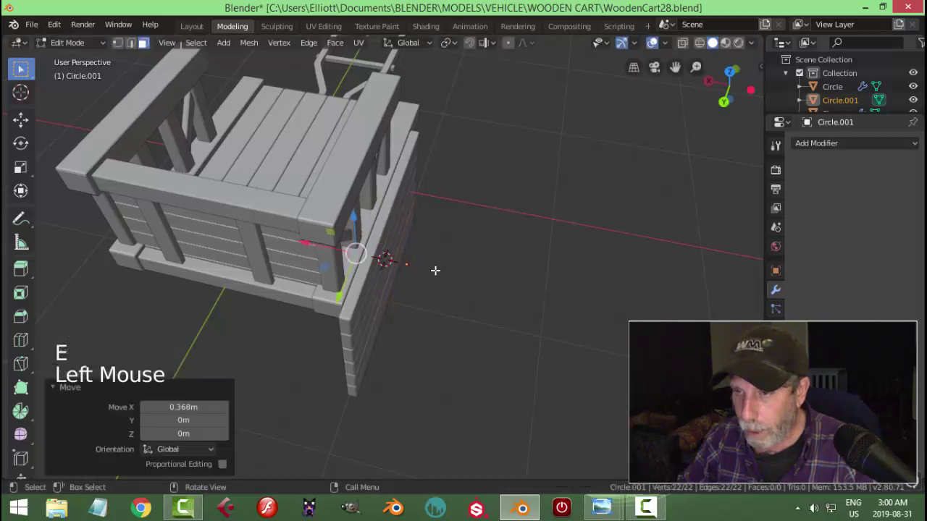
Undo the last change and switch to edge selection for extruding the disc.
key(ctrl+z)
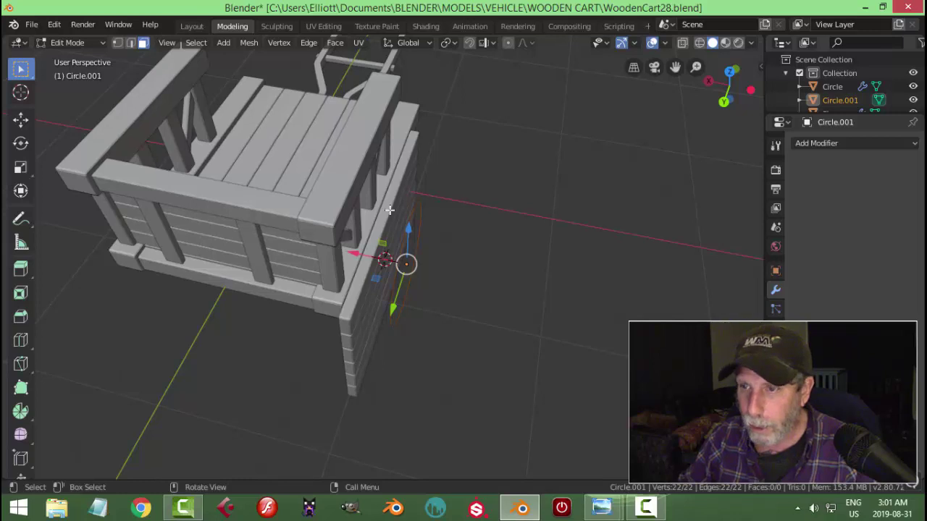
click(137, 48)
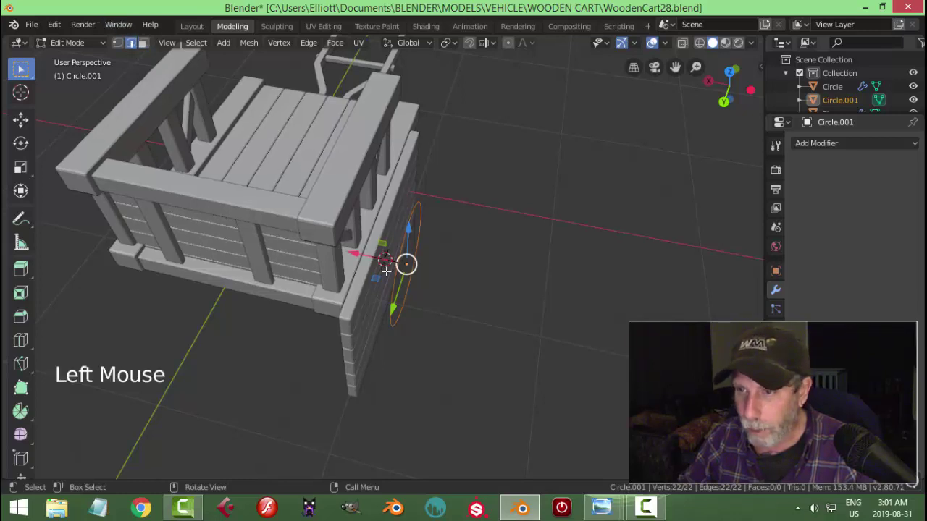
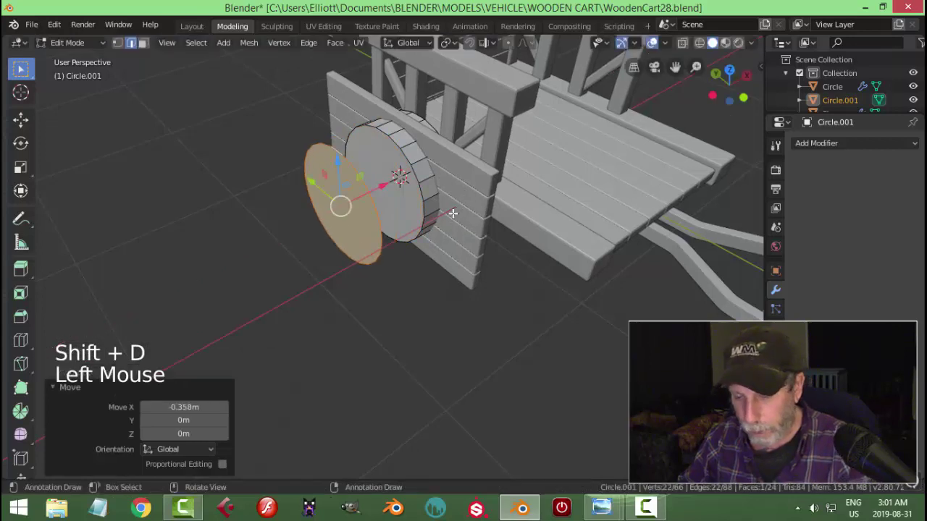
Separate the disc's outer face as Circle.002 and centre its origin.
key(p)
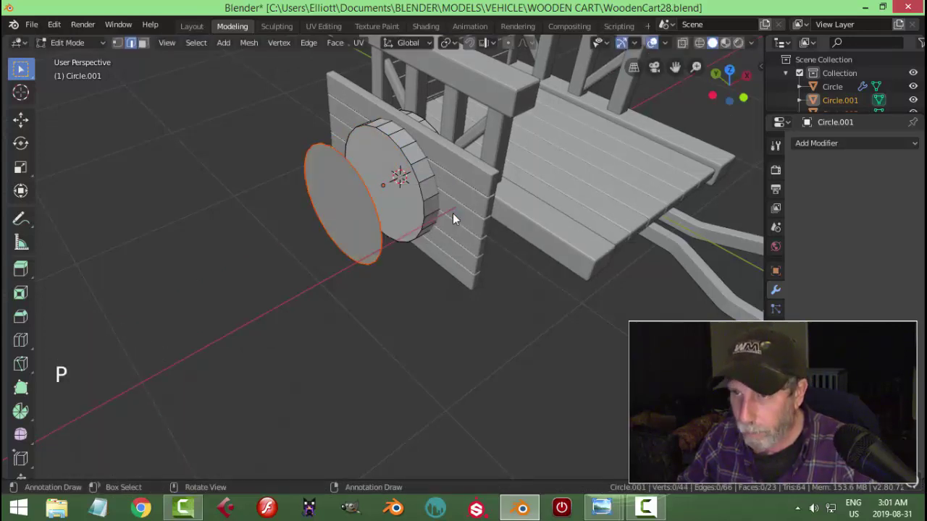
key(Tab)
click(359, 207)
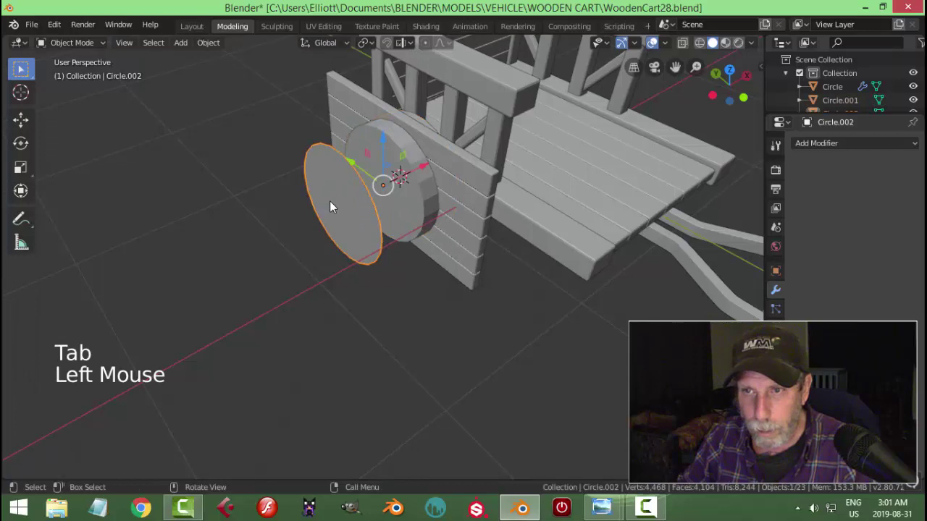
click(212, 47)
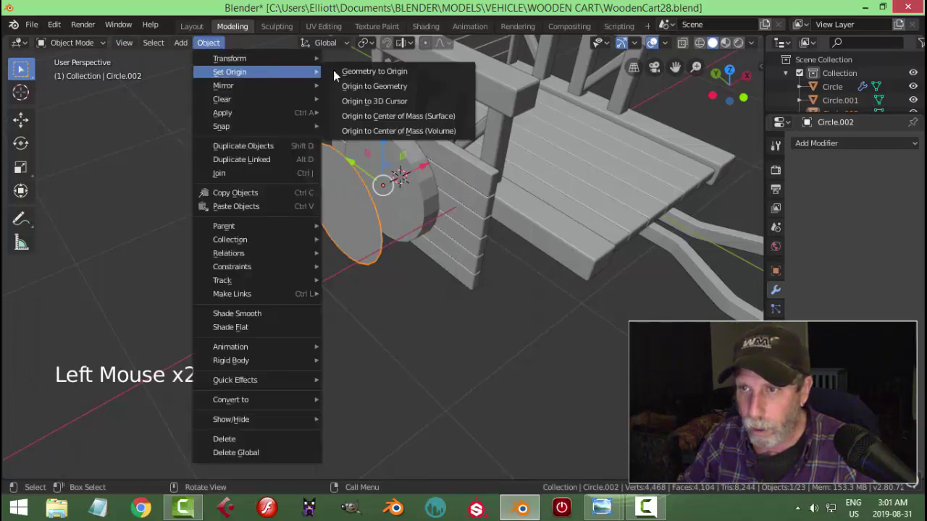
click(397, 153)
Orbit around the wheel to inspect the separated face and disc.
middle_click(447, 196)
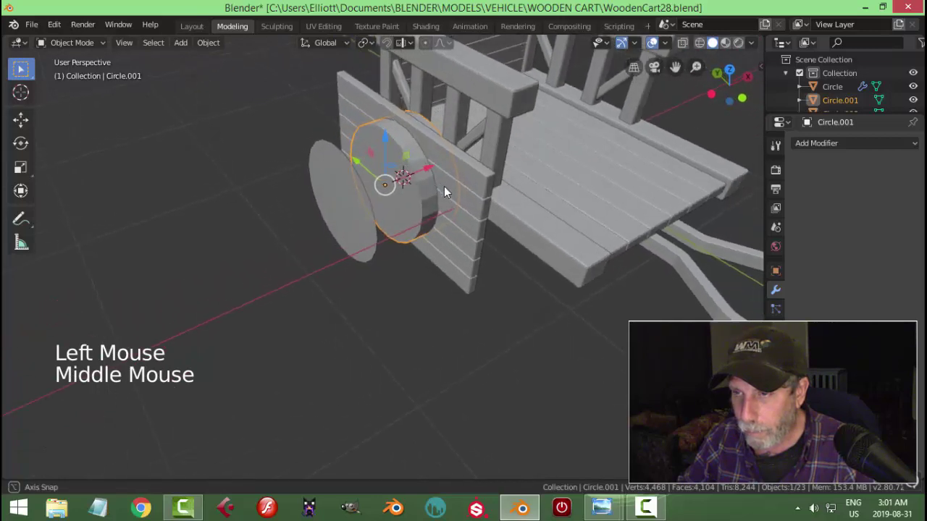
middle_click(444, 190)
middle_click(427, 190)
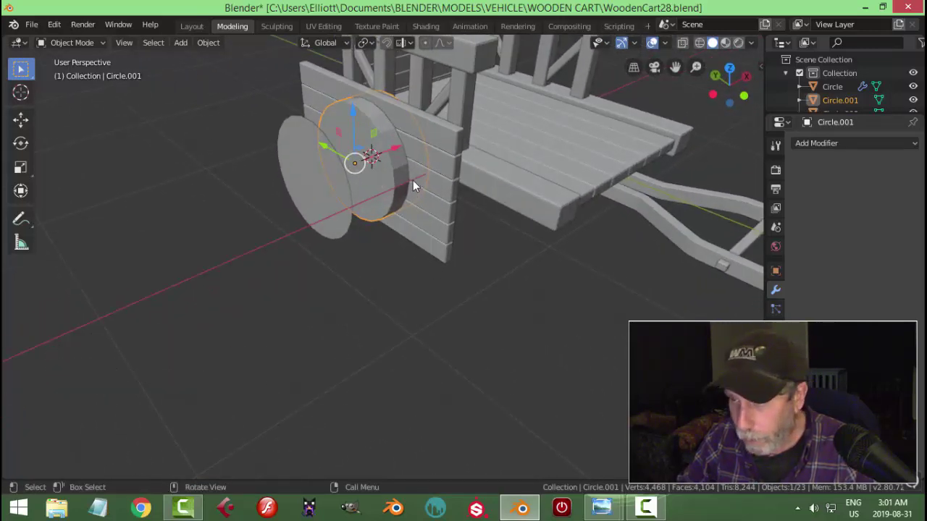
middle_click(430, 173)
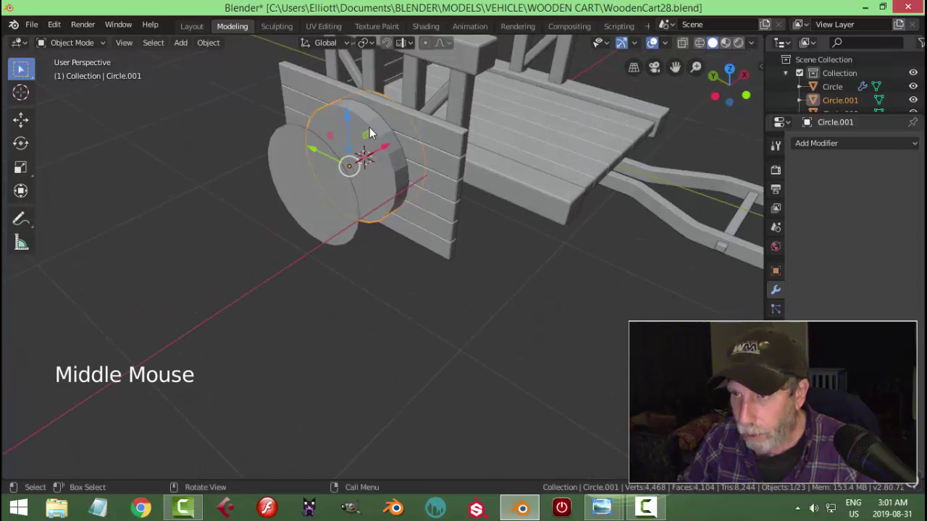
Add a Boolean modifier set to Intersect with the plank panel on Circle.001 and apply it.
click(817, 146)
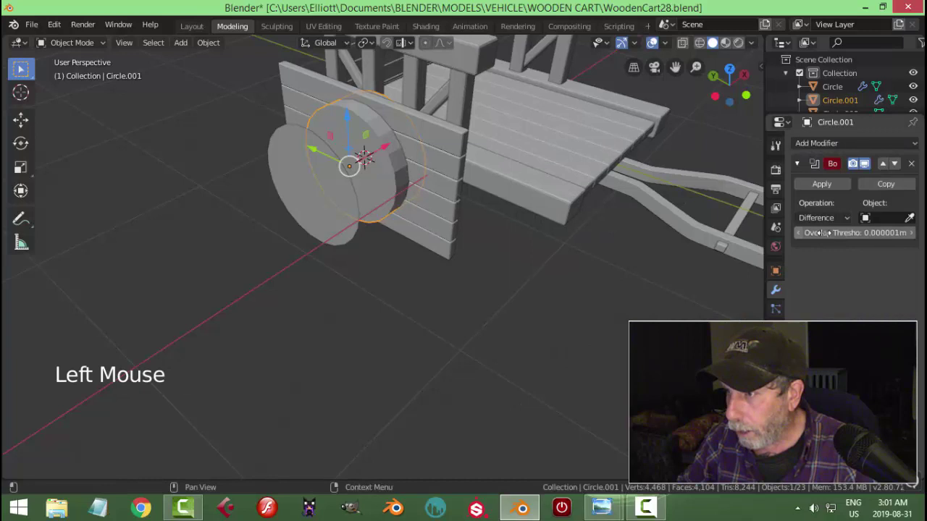
click(829, 219)
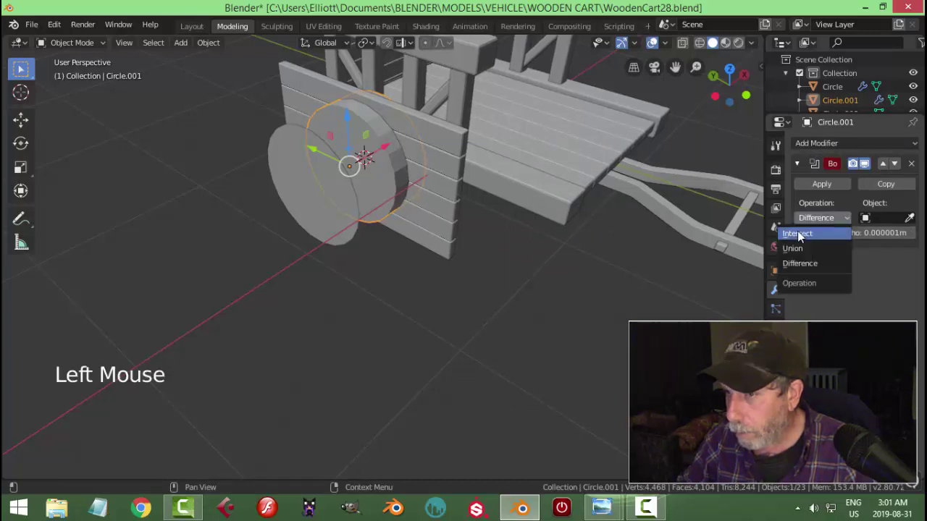
click(915, 220)
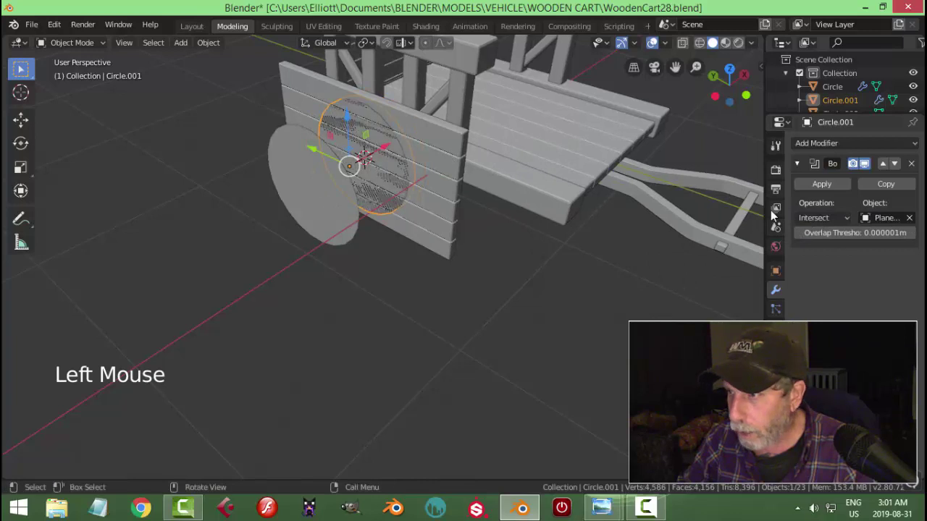
click(820, 185)
Delete the plank panel cutter, leaving the grooved wheel disc selected.
click(447, 159)
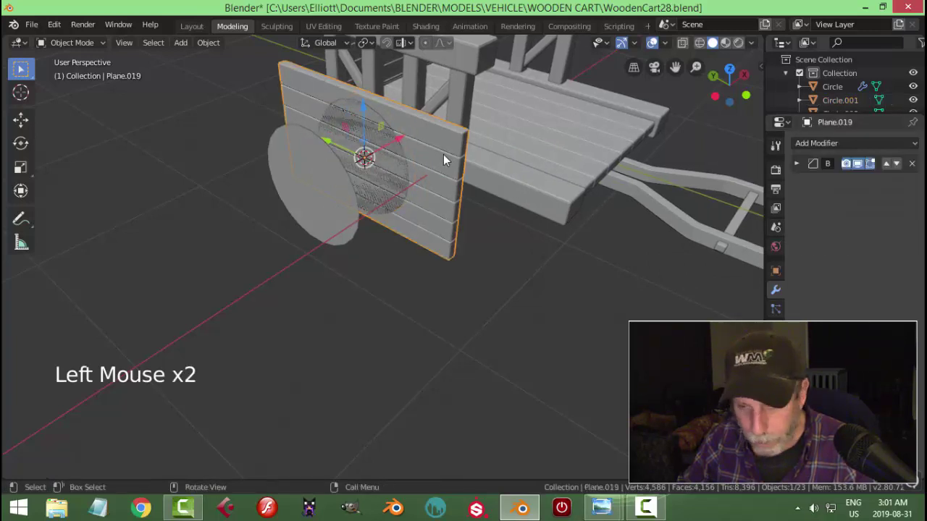
key(x)
click(386, 156)
middle_click(446, 171)
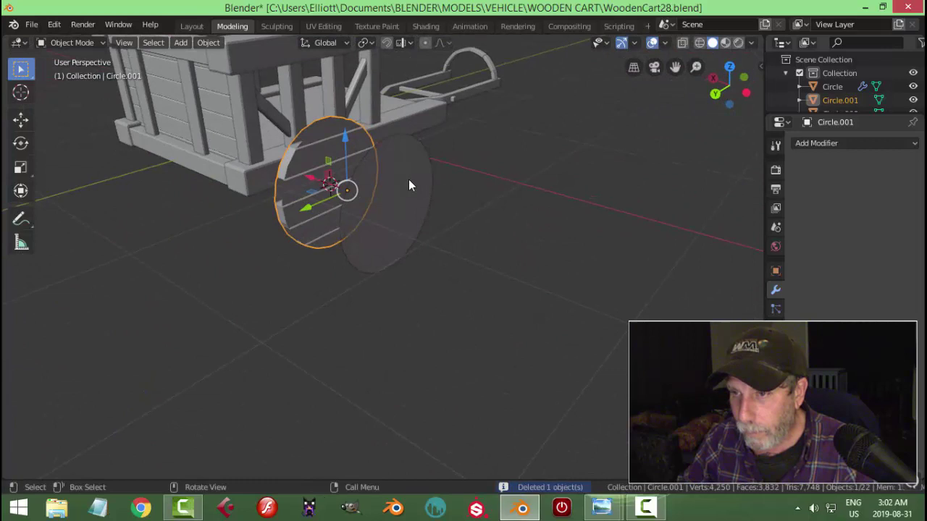
Nudge Circle.002 about 0.07 m outward beside the wheel and enter mesh editing in top view.
click(413, 184)
middle_click(494, 186)
click(370, 209)
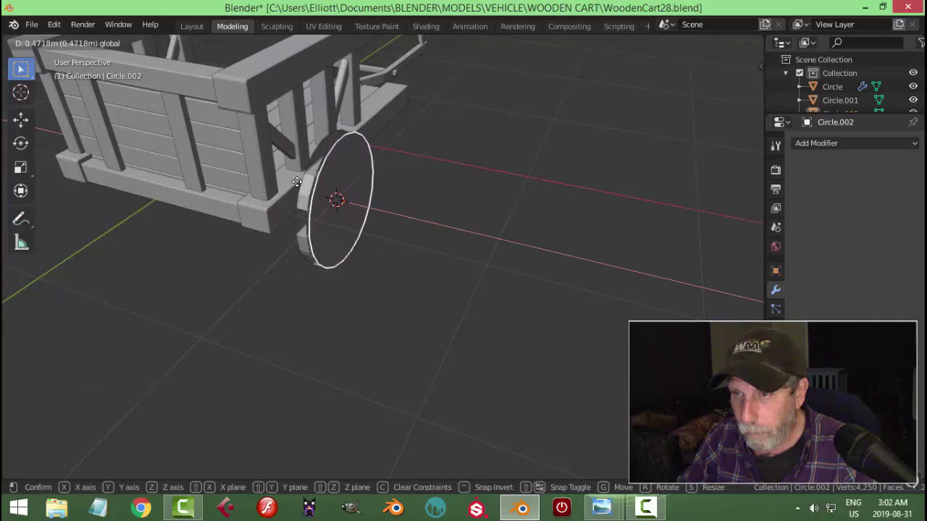
key(Tab)
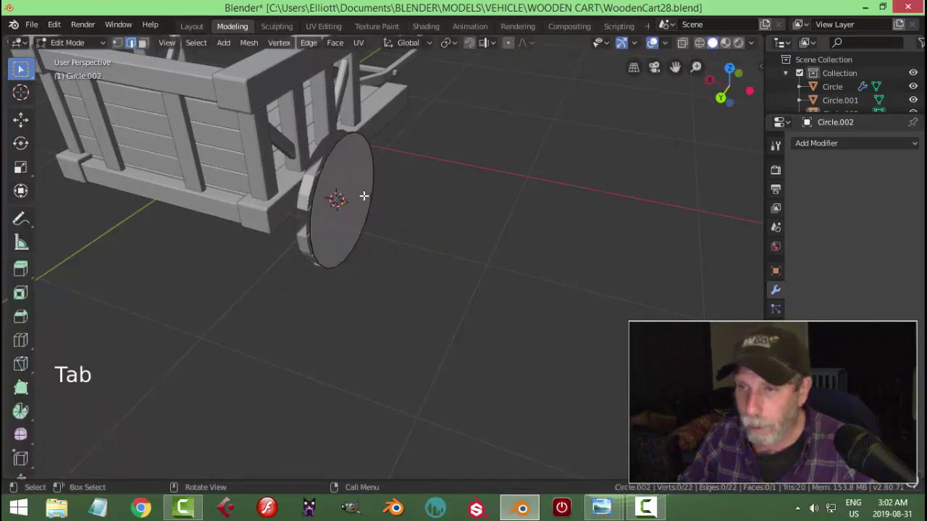
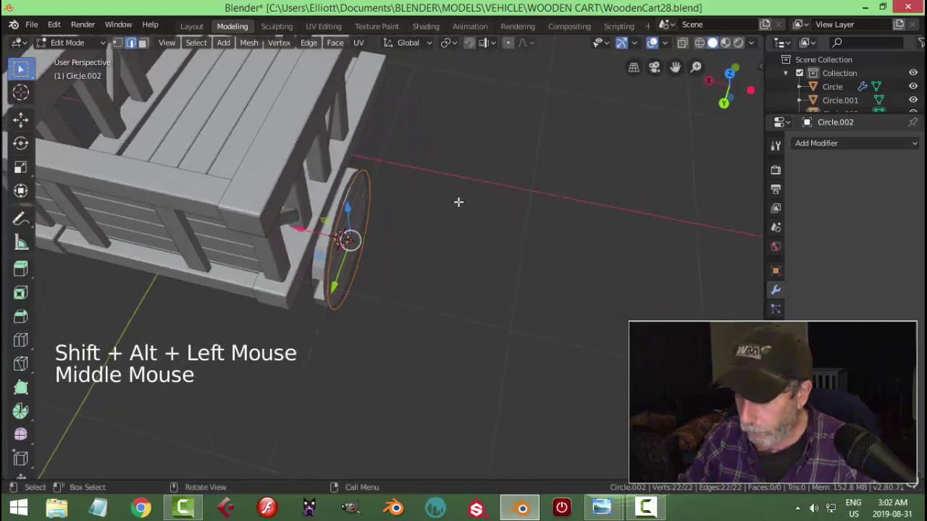
key(KP_7)
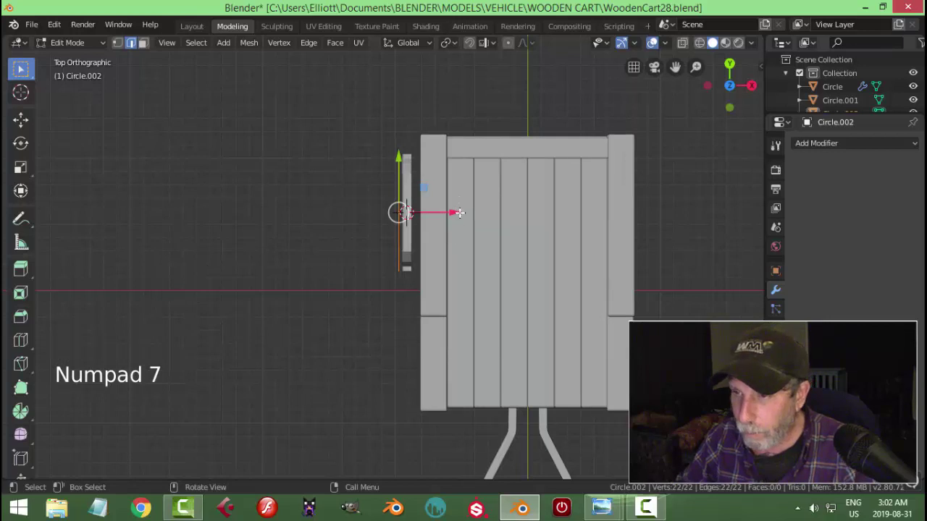
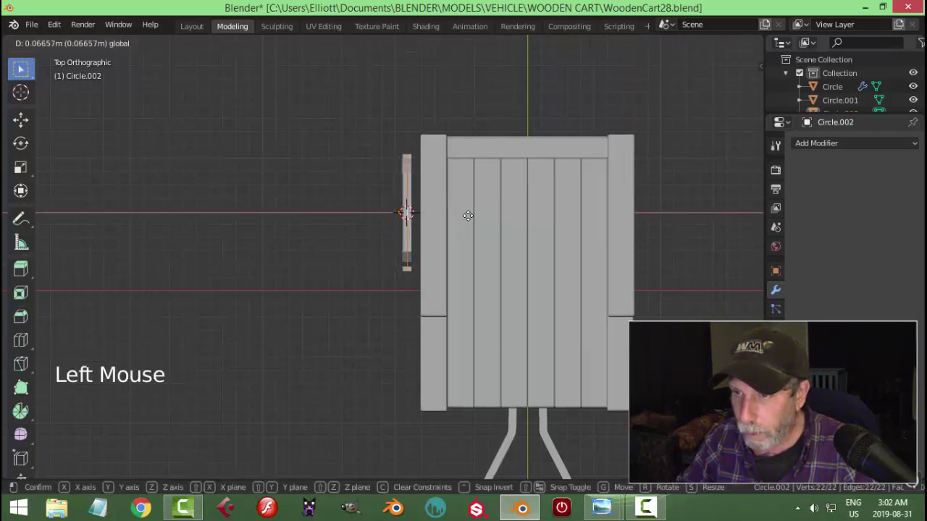
scroll(up, 3)
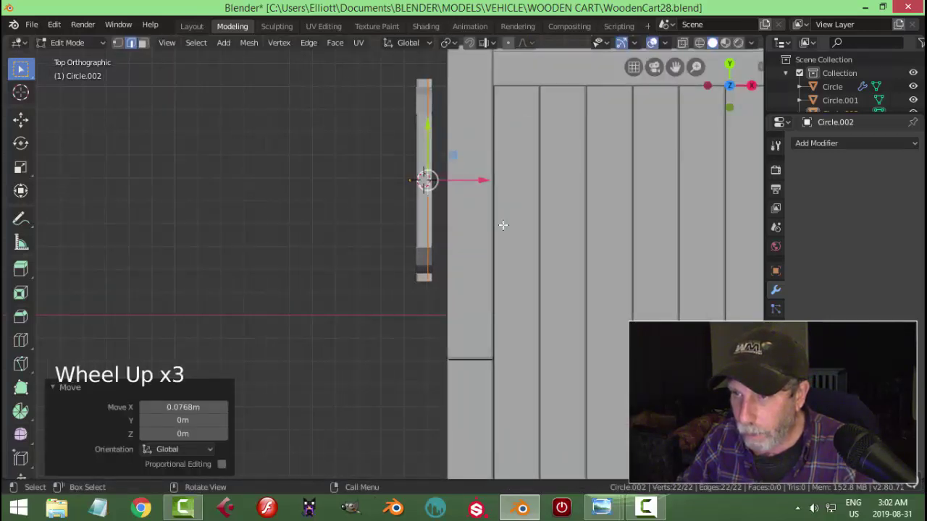
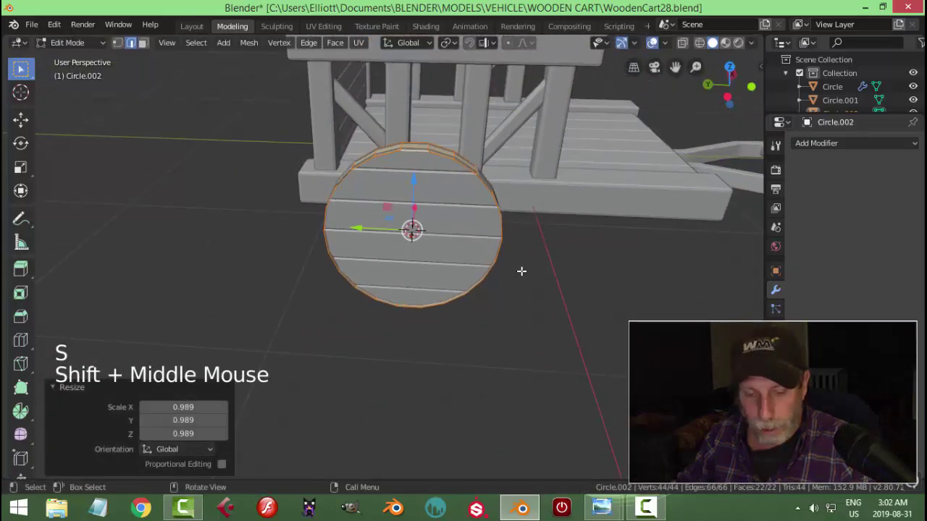
Extrude and widen the disc's outer edges into a raised rim, then add a Subdivision Surface modifier.
key(e)
key(alt+s)
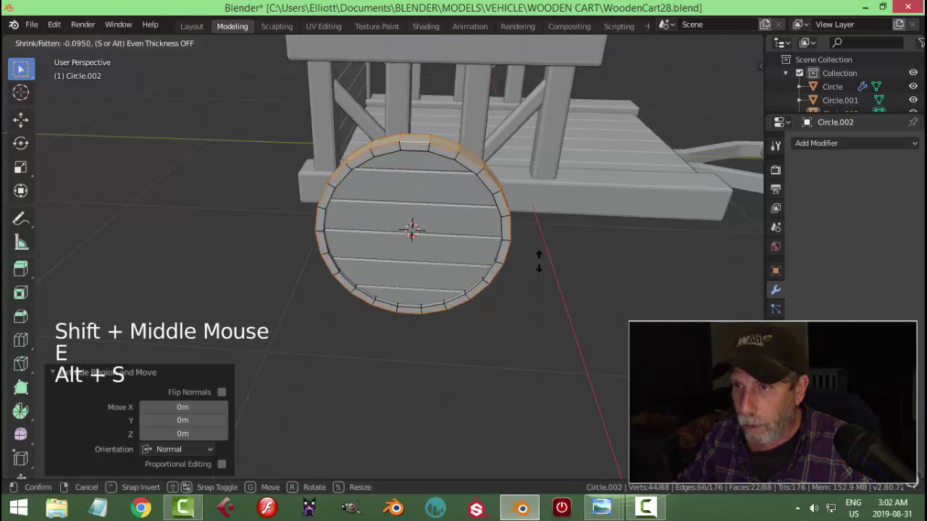
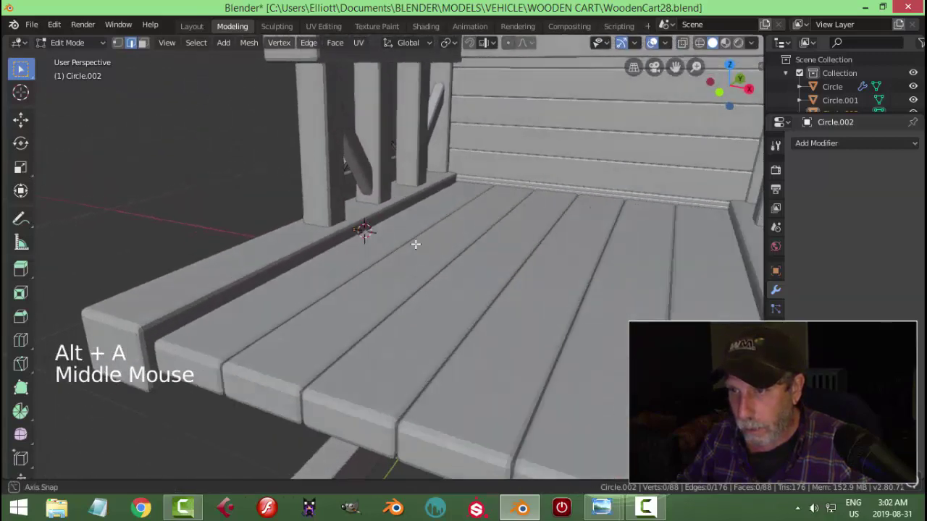
key(Tab)
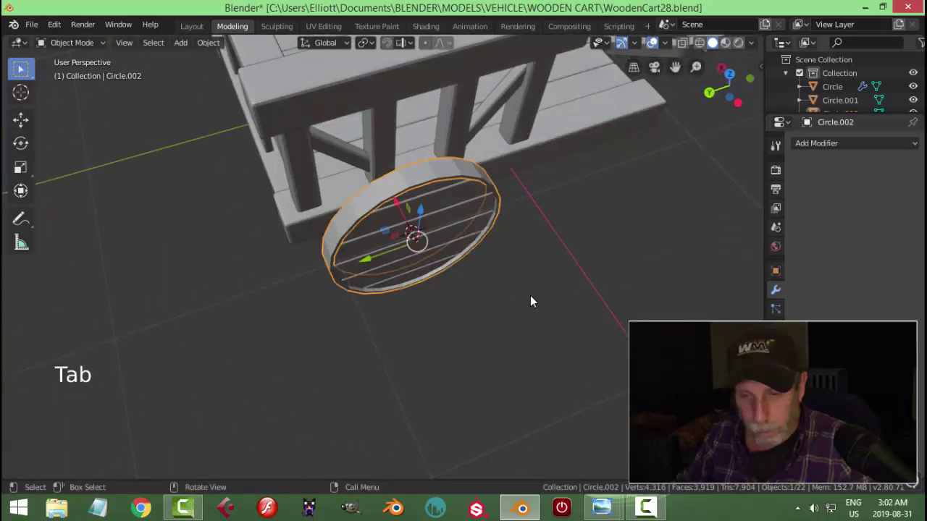
key(alt+a)
Inspect the subdivided rim from several angles and reselect it in the modifier panel.
middle_click(491, 267)
scroll(down, 3)
middle_click(463, 250)
scroll(up, 3)
click(412, 186)
scroll(up, 3)
click(839, 147)
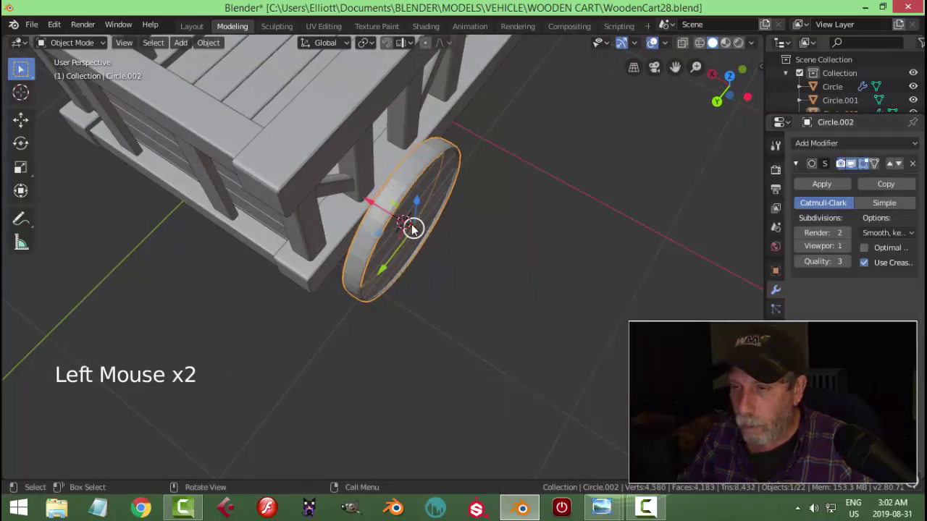
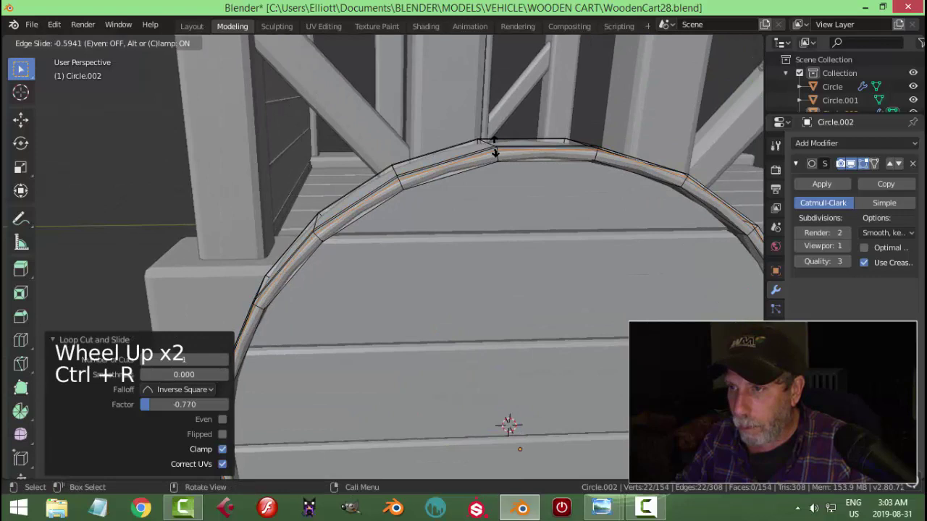
Add centred supporting loop cuts near the rim edge and raise Viewport subdivisions to 2.
key(ctrl+r)
key(Tab)
right_click(508, 164)
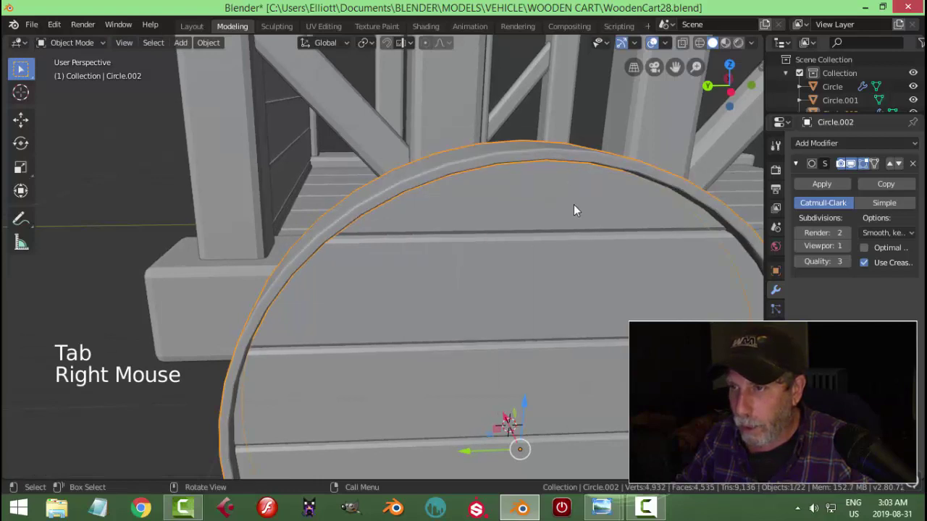
key(alt+a)
scroll(down, 3)
click(518, 179)
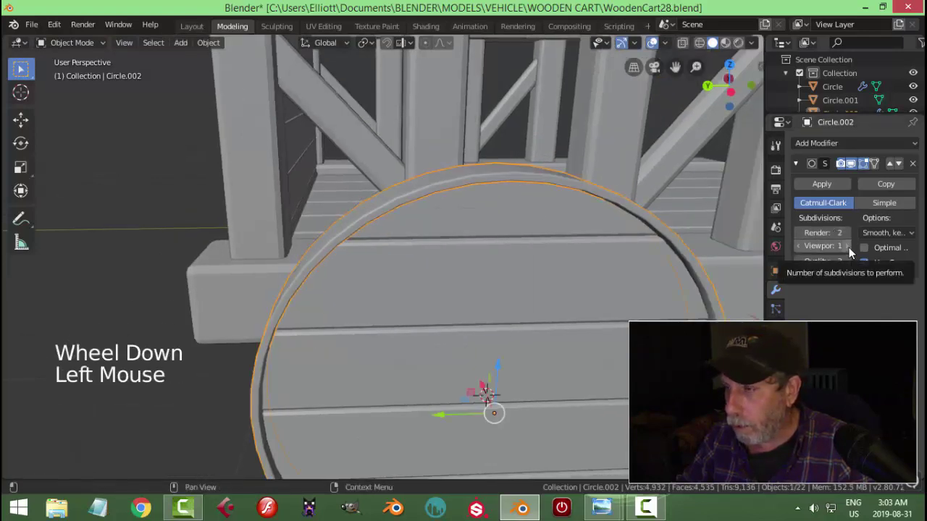
click(857, 251)
Orbit out to check the smoothed rim against the whole wheel and cart.
middle_click(609, 259)
key(alt+a)
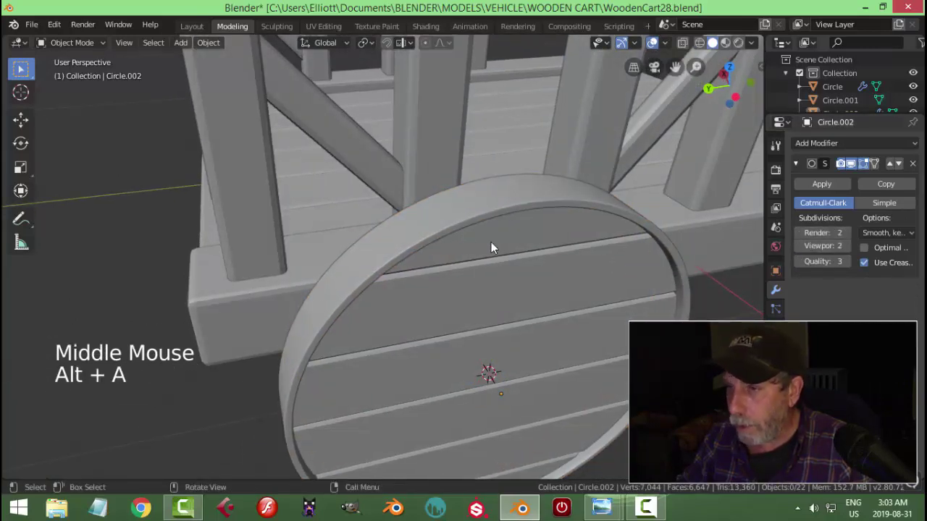
scroll(down, 3)
middle_click(494, 279)
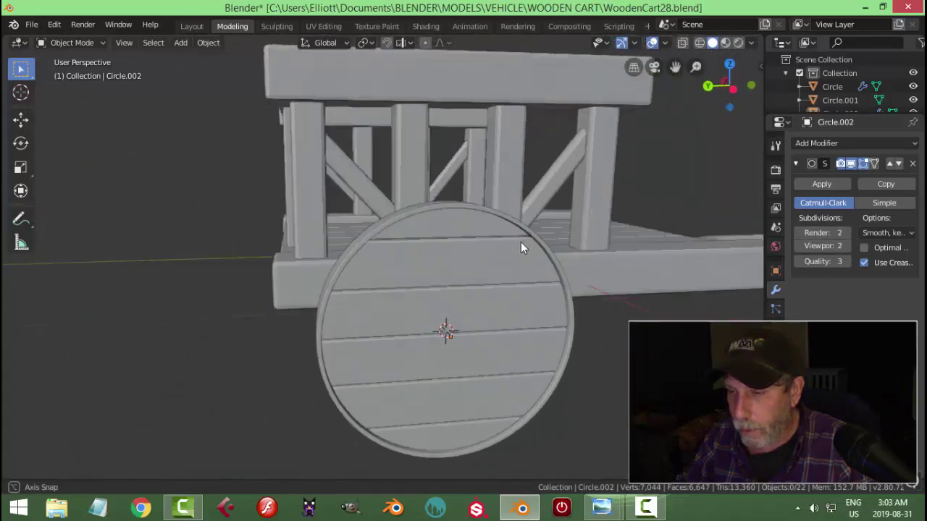
scroll(down, 3)
middle_click(563, 291)
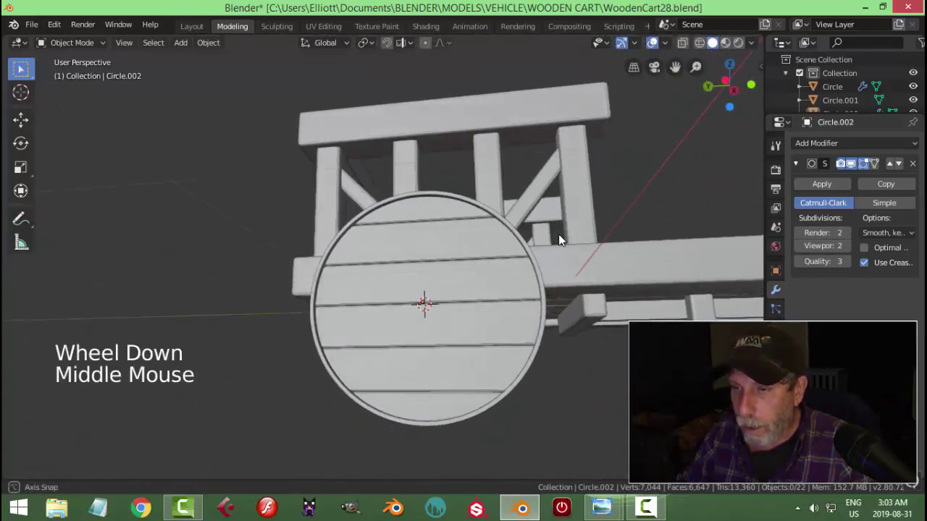
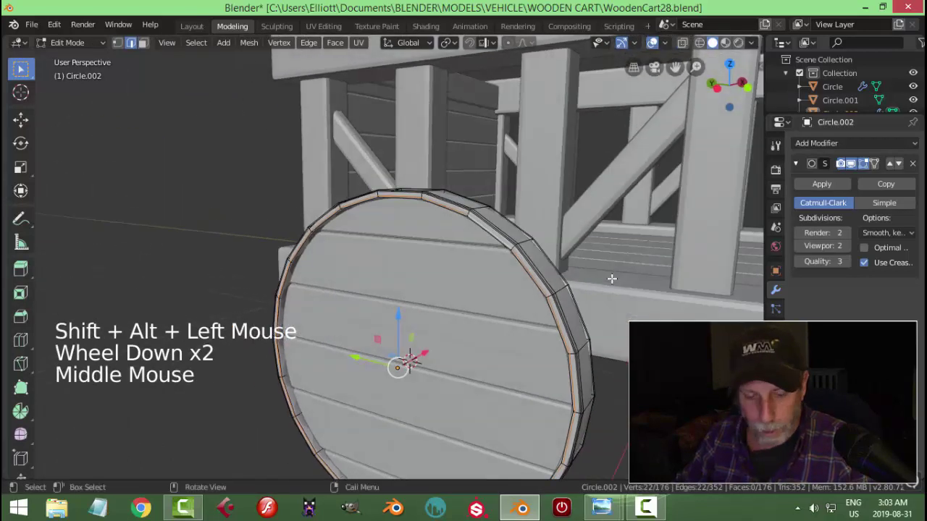
Extrude a small centre ring into a protruding hub and recalculate its normals outside.
key(shift+d)
key(s)
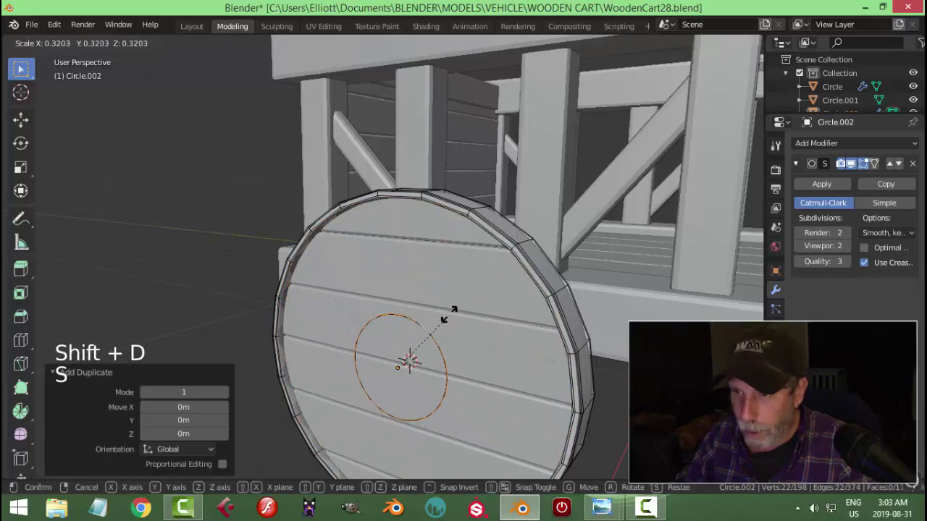
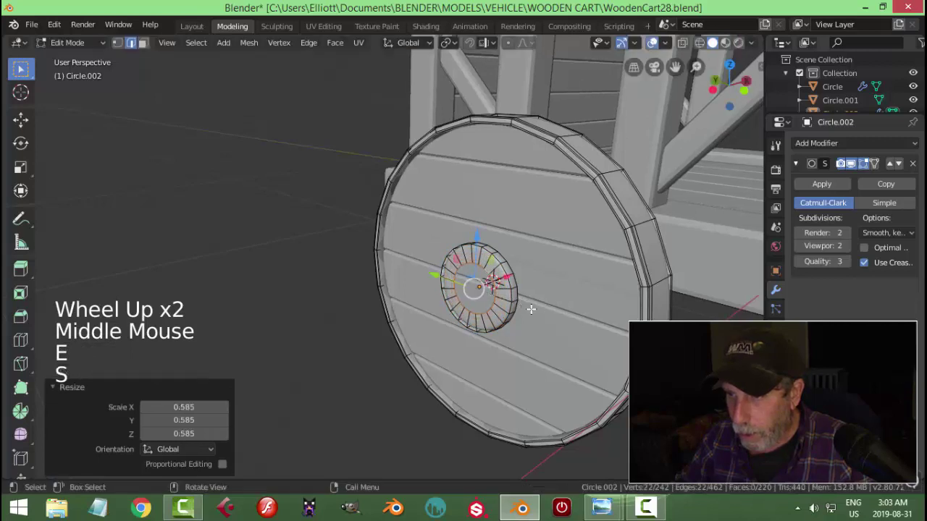
key(ctrl+t)
key(ctrl+j)
key(ctrl+j)
click(254, 49)
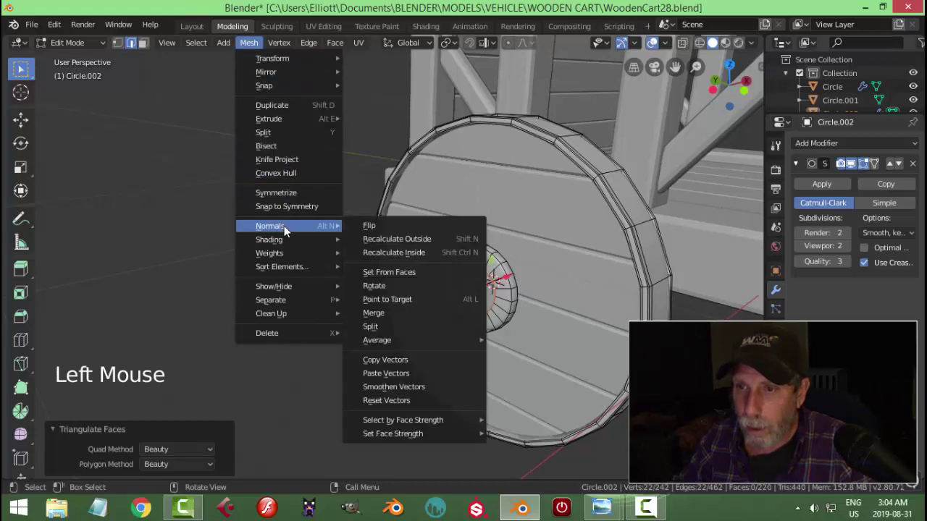
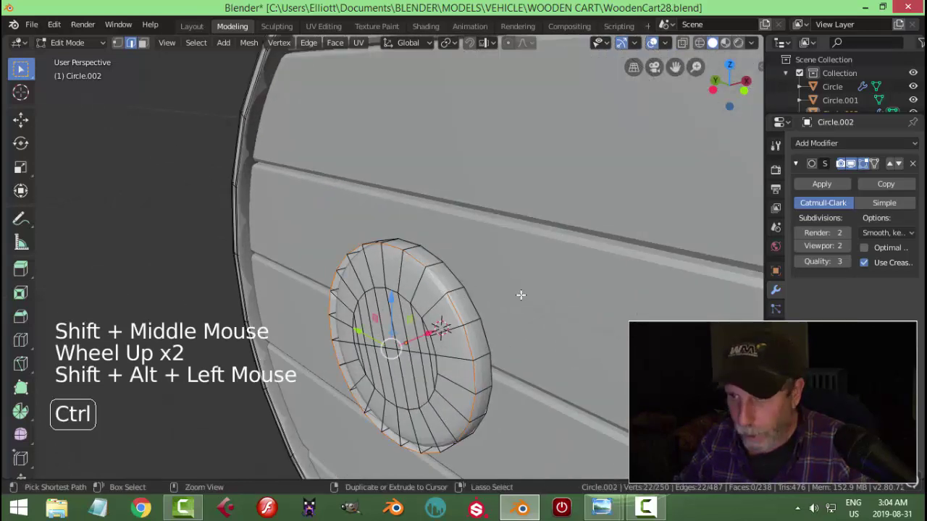
Bevel the hub's outer edge loop with two segments and leave Edit Mode.
key(ctrl+b)
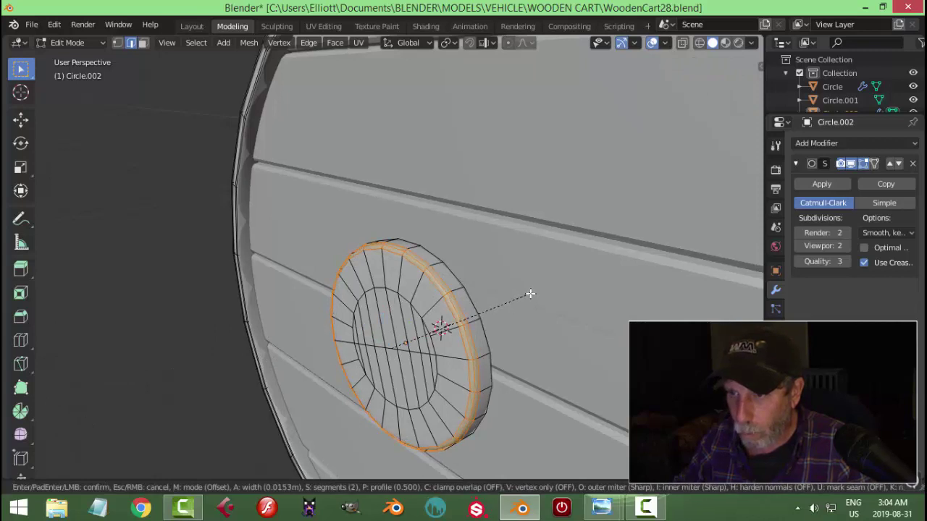
key(alt+a)
key(Tab)
right_click(417, 329)
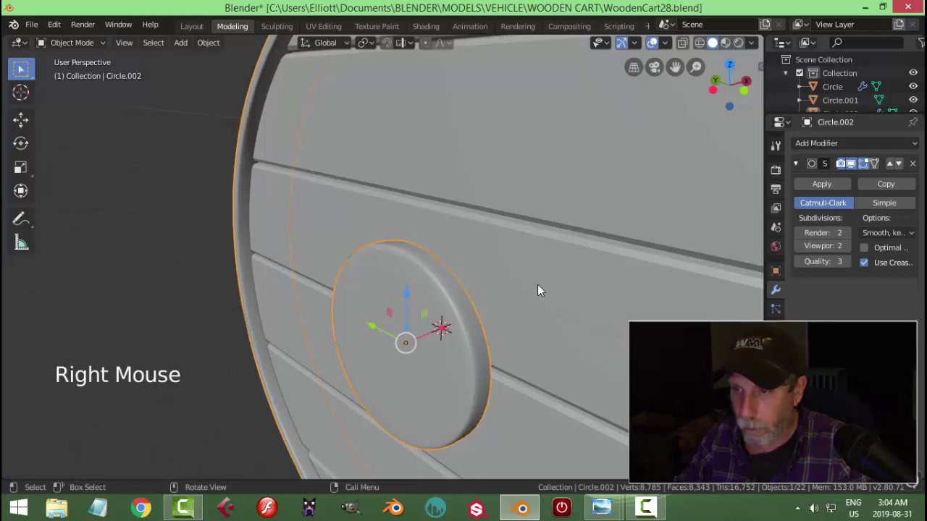
key(alt+a)
Orbit the wheel to check its thickness and the rounded hub.
scroll(down, 3)
middle_click(496, 315)
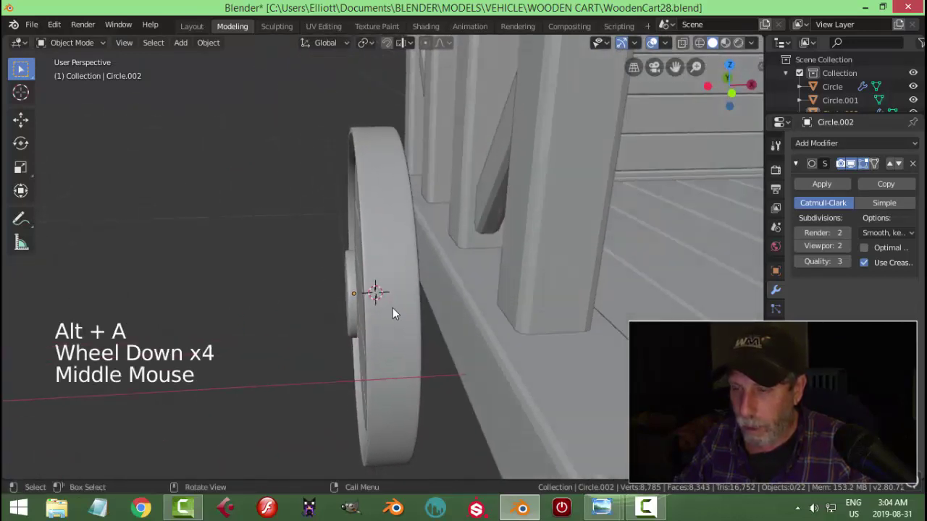
scroll(up, 3)
middle_click(379, 300)
middle_click(381, 307)
click(353, 293)
middle_click(399, 311)
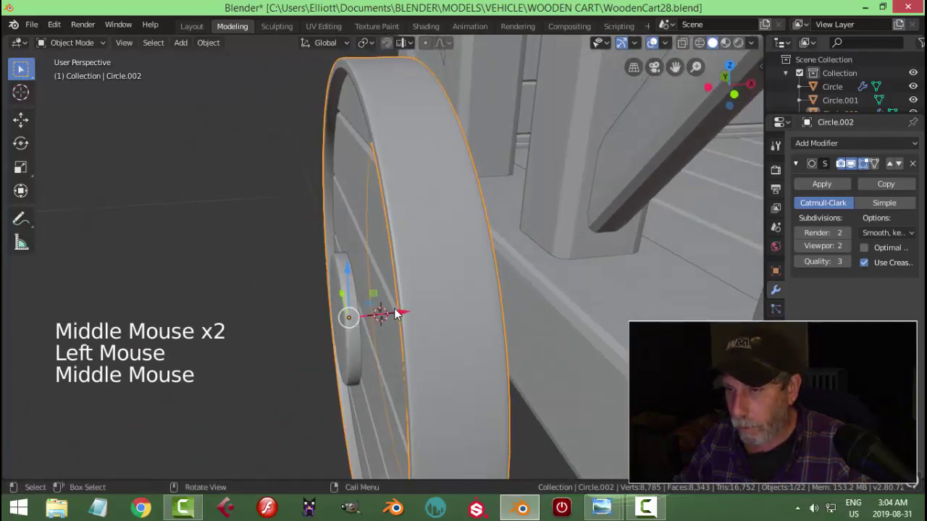